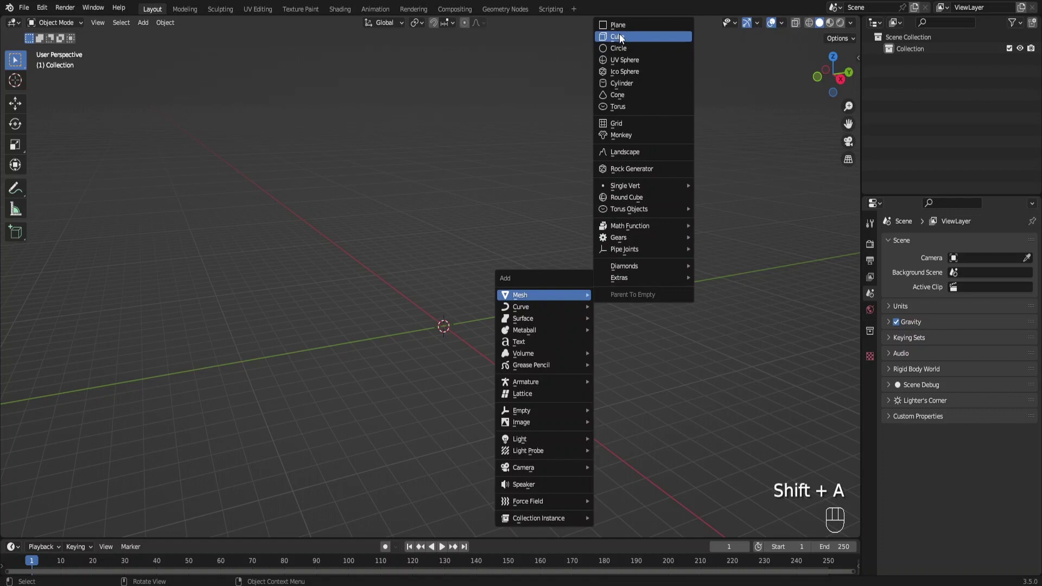
Step: Scale the added plane wide along X and raise its back edges into walls
key(s)
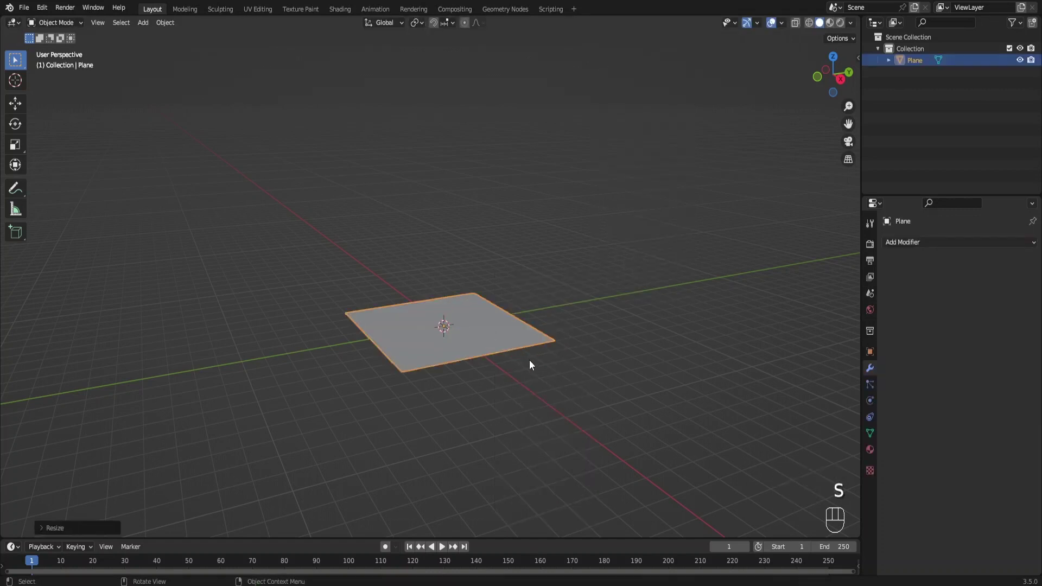
middle_click(542, 368)
key(s)
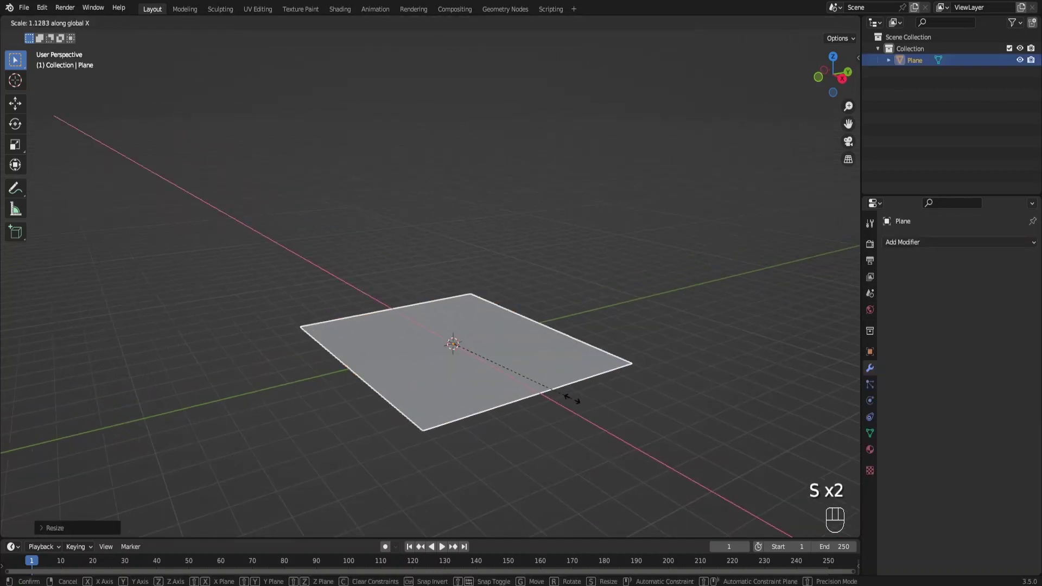
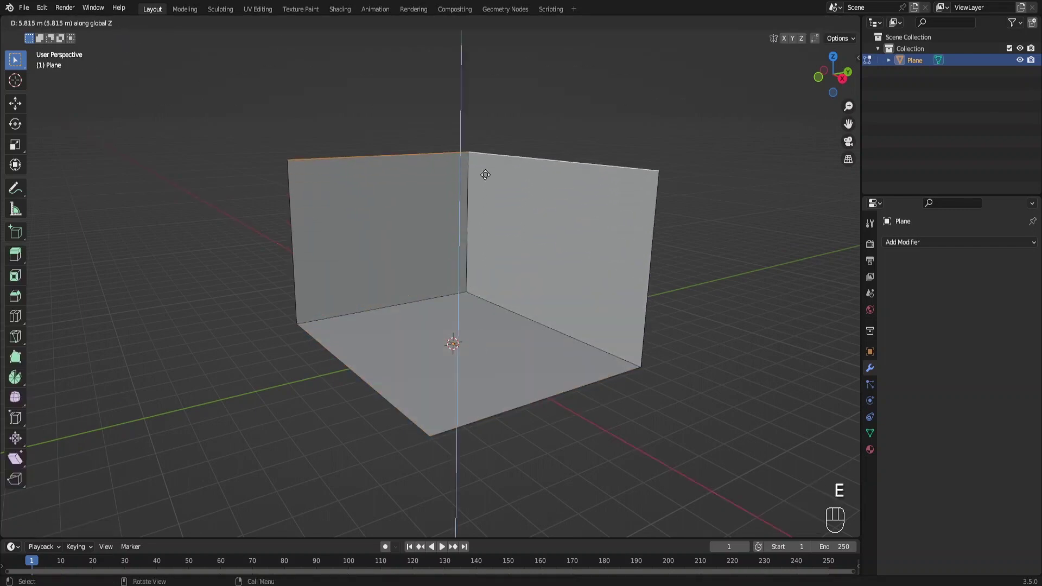
click(122, 25)
Step: Separate the walls and give them thickness with Shrink/Fatten
click(434, 311)
key(p)
key(a)
drag(517, 290, 535, 288)
key(alt+e)
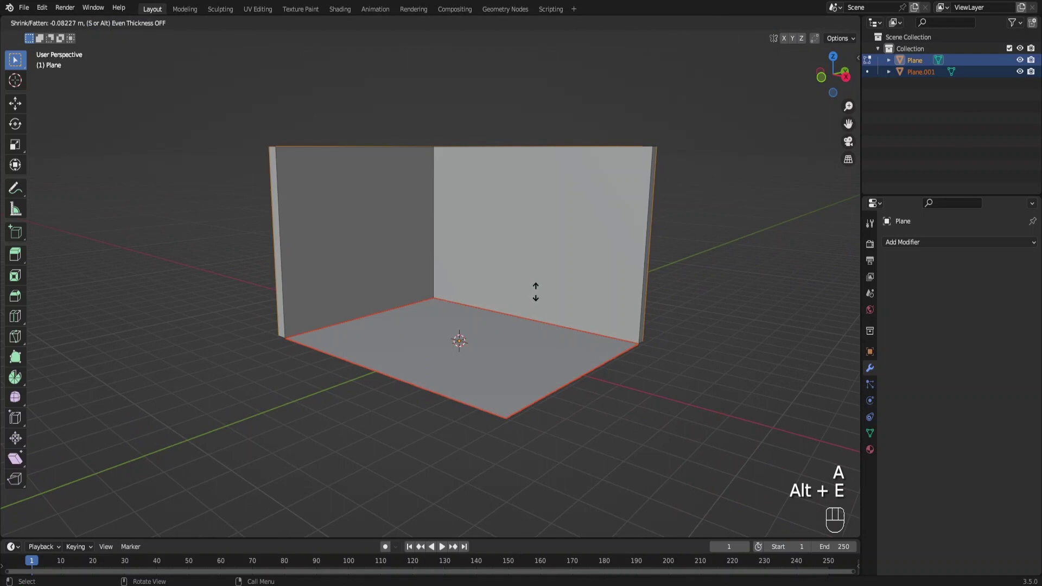
key(ctrl+Tab)
Step: Extrude the floor plane downward into a thick slab
click(371, 338)
key(Tab)
drag(466, 332, 462, 320)
key(a)
key(e)
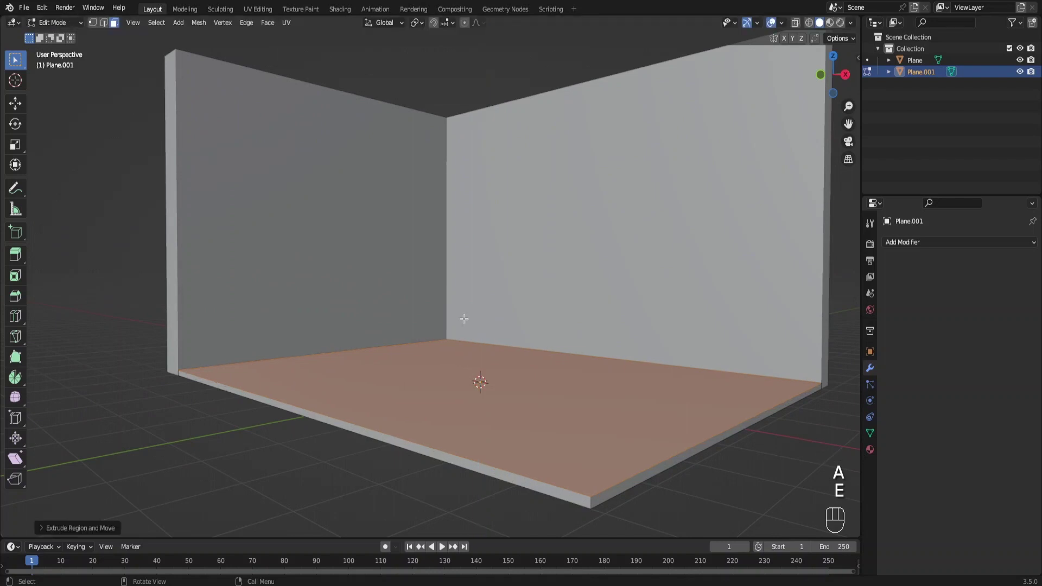
key(Tab)
click(222, 428)
middle_click(451, 330)
key(shift+a)
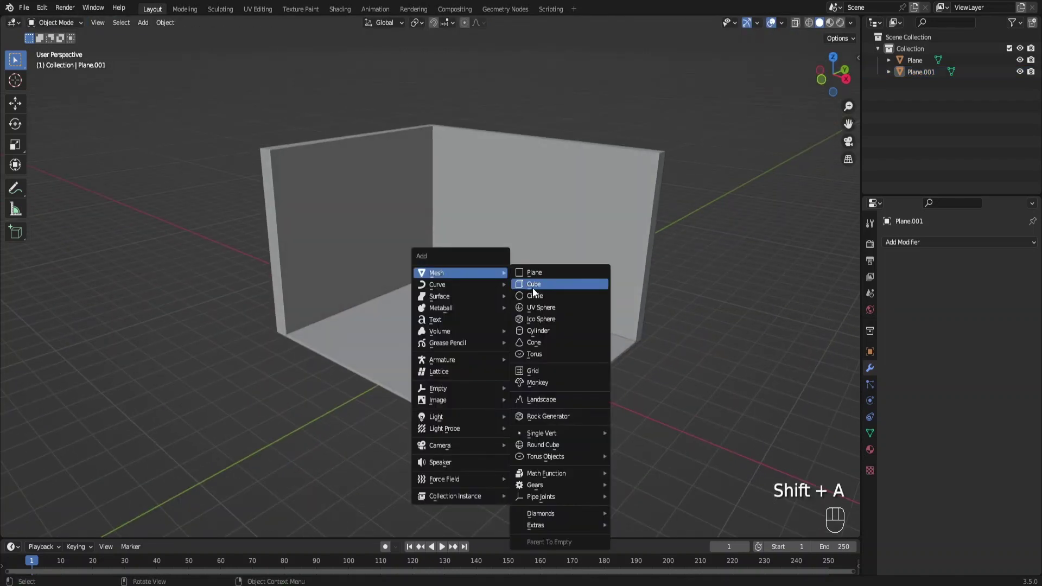
Step: Add a cube, scale it down and slide it along X toward the wall
key(g)
key(s)
key(g)
key(g)
middle_click(659, 332)
middle_click(459, 297)
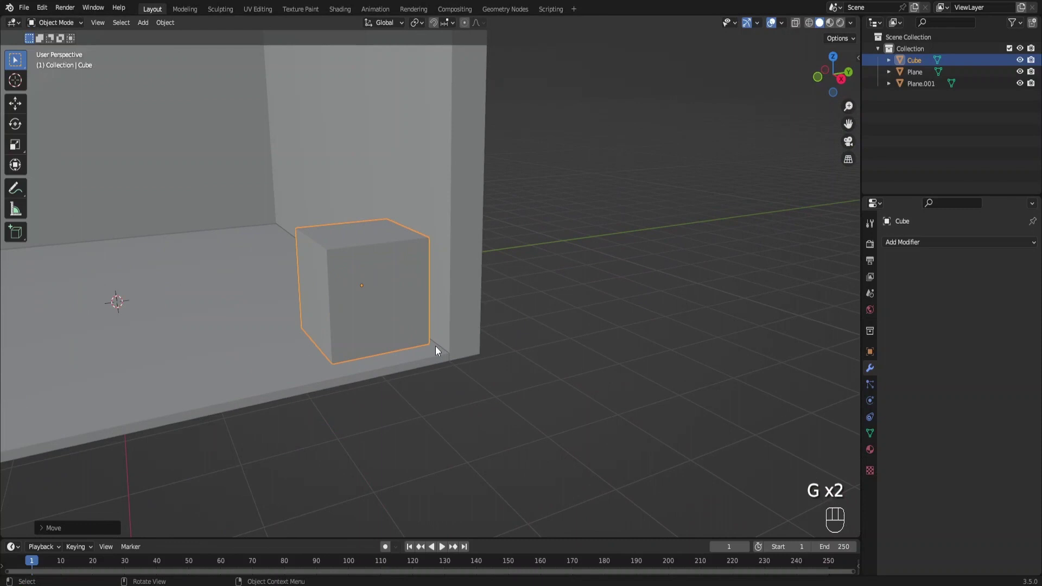
key(g)
key(g)
key(g)
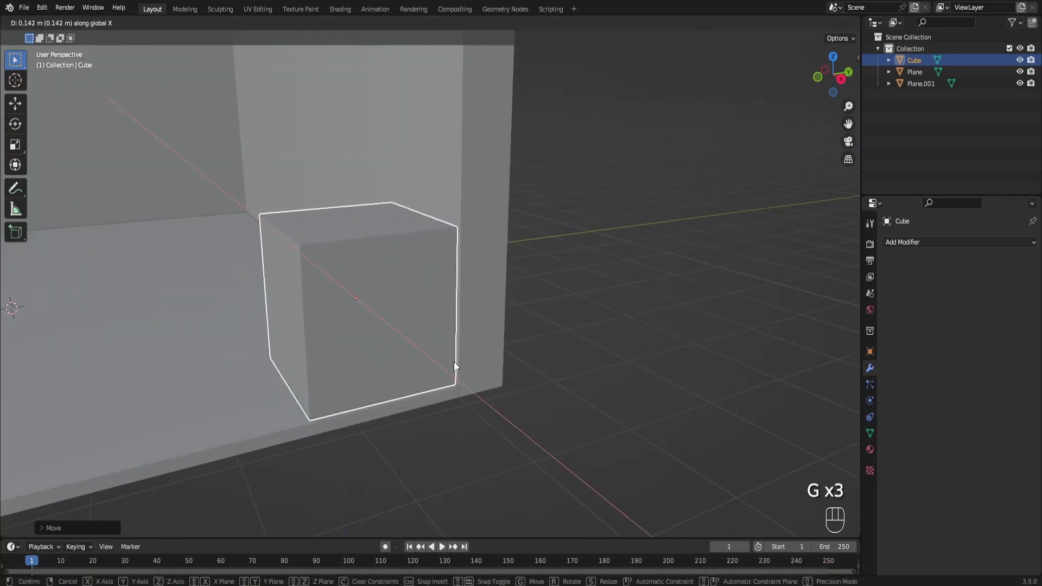
Step: Push the cube snug into the corner and extrude its top face upward into a column
drag(422, 327, 482, 327)
key(Tab)
drag(383, 266, 409, 263)
middle_click(406, 276)
drag(409, 284, 439, 281)
key(g)
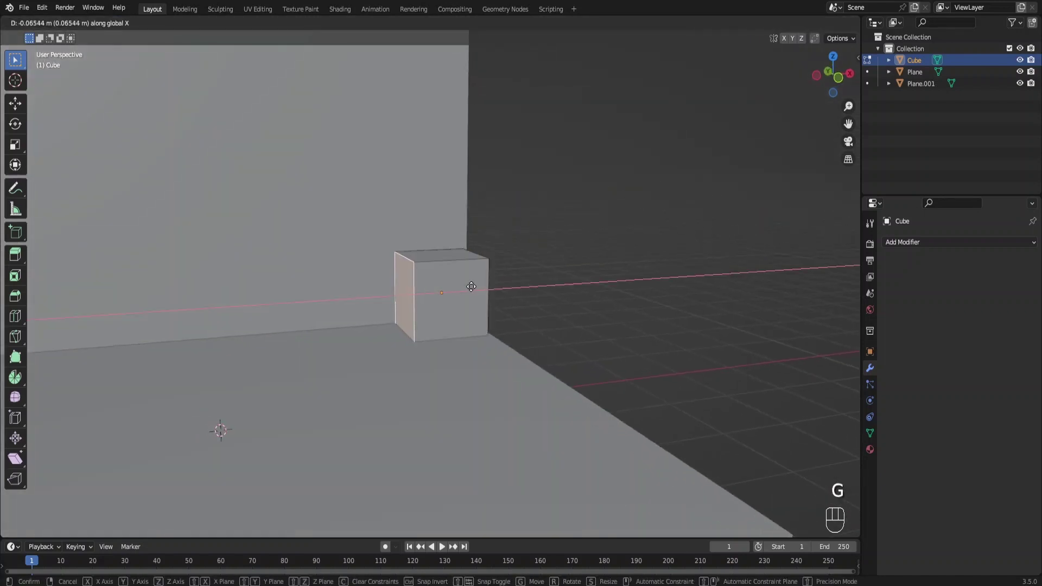
click(432, 252)
key(g)
drag(456, 250, 440, 251)
middle_click(448, 253)
key(e)
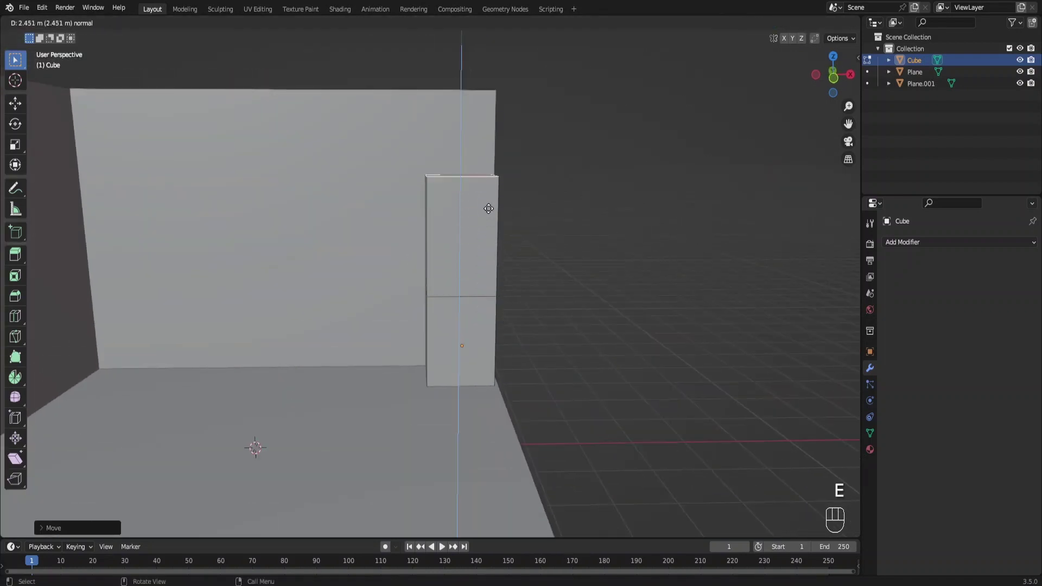
Step: Extrude a third section on the column and bevel the edges between the sections
key(e)
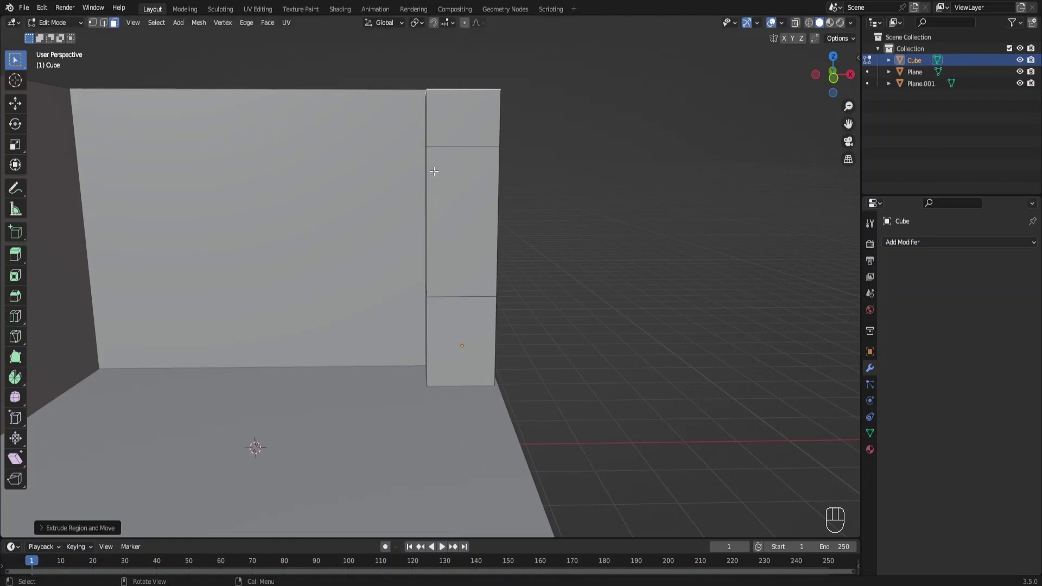
click(108, 25)
click(458, 143)
key(ctrl+b)
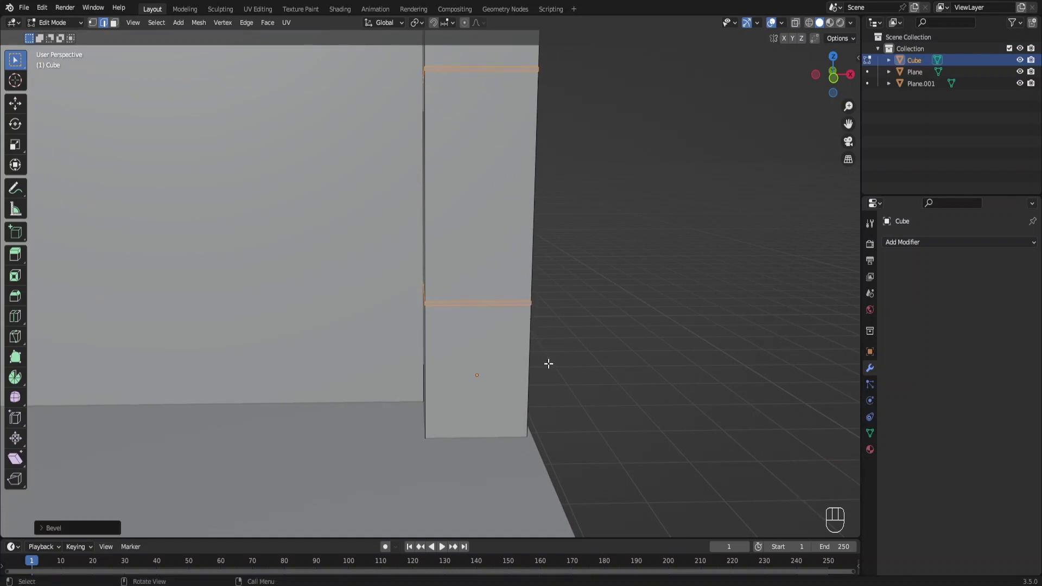
Step: Inset the three front faces into recessed framed door panels
click(497, 143)
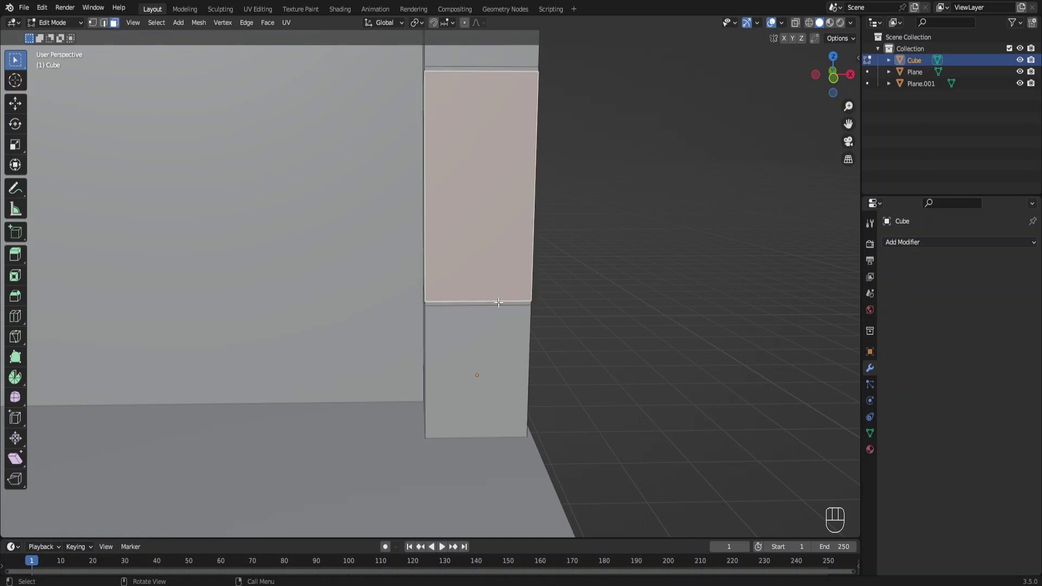
click(497, 324)
drag(481, 271, 465, 295)
click(430, 108)
key(i)
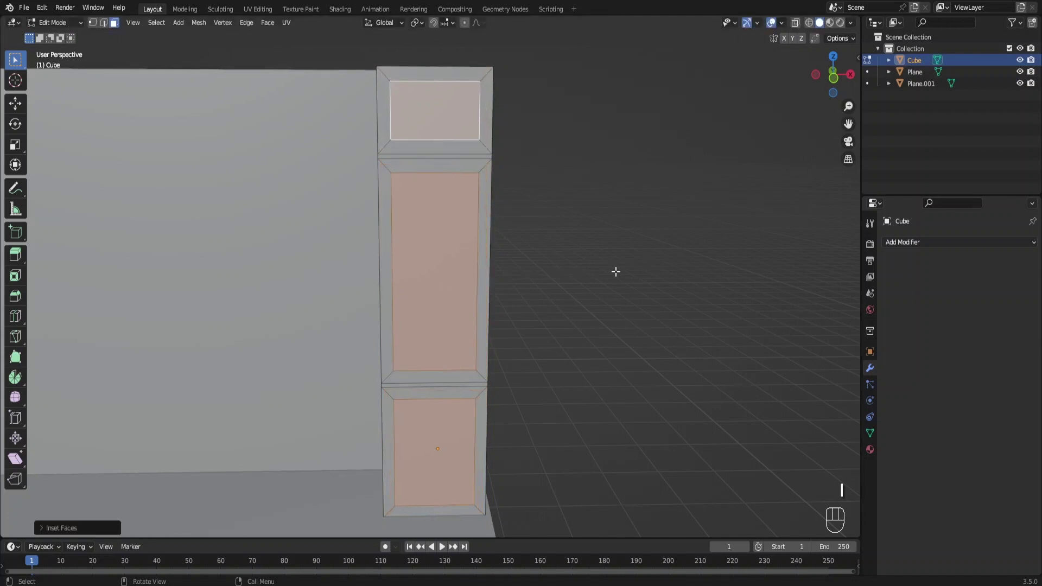
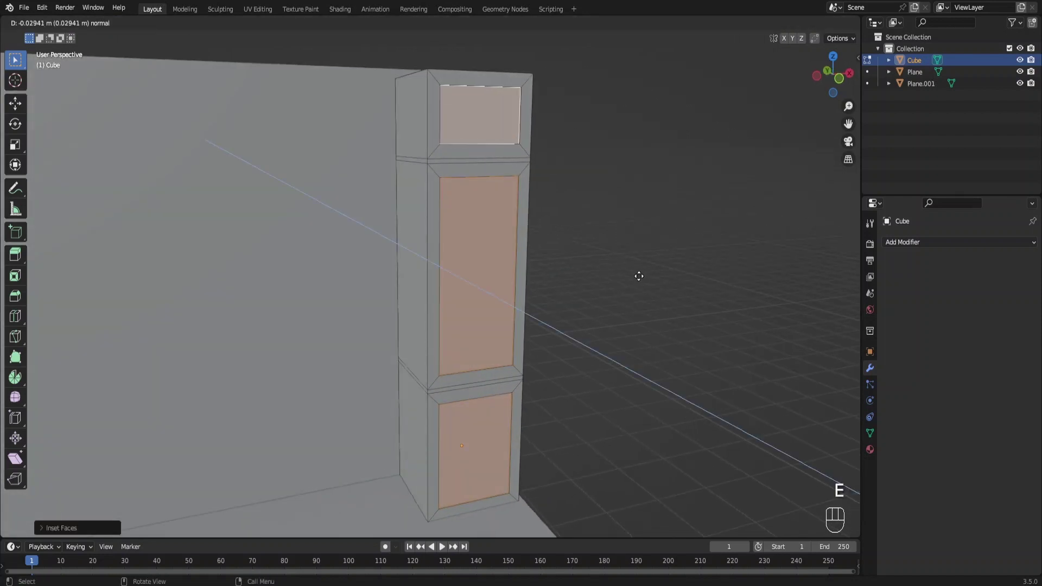
click(108, 27)
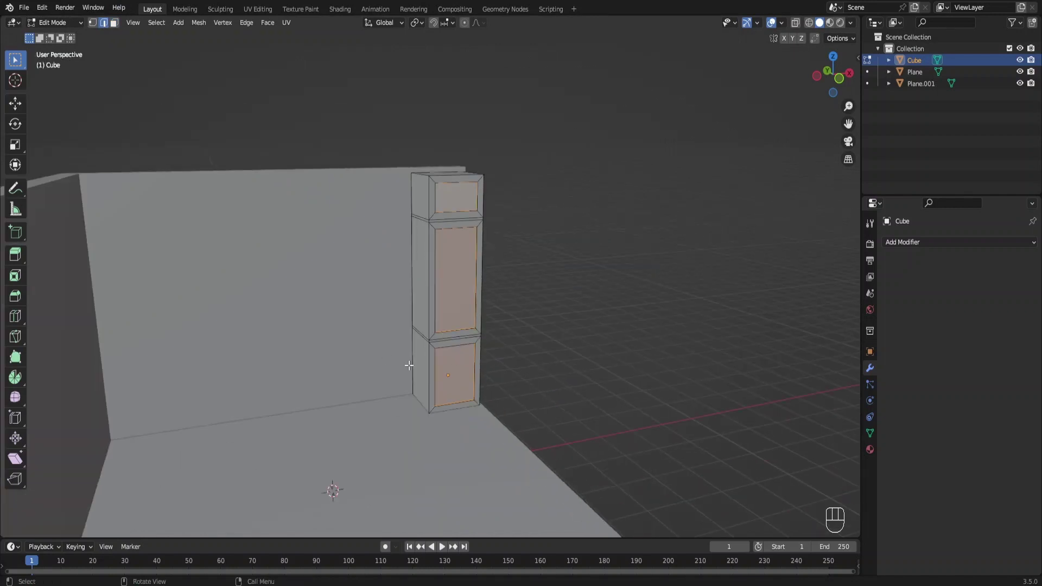
Step: Extrude the lower front section three units along the back wall as base cabinets
click(416, 356)
drag(451, 349, 507, 324)
drag(508, 326, 478, 331)
key(e)
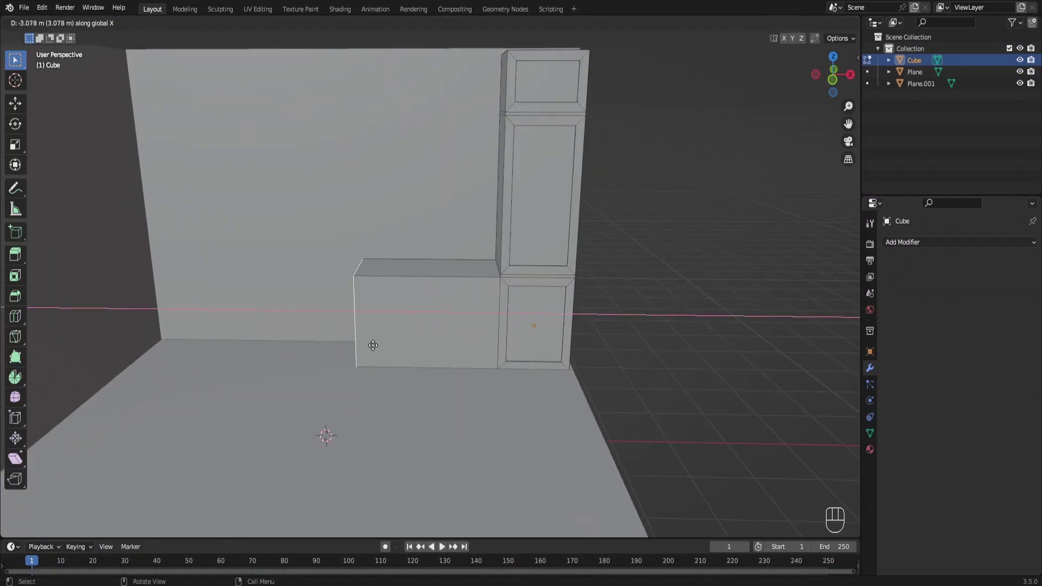
key(e)
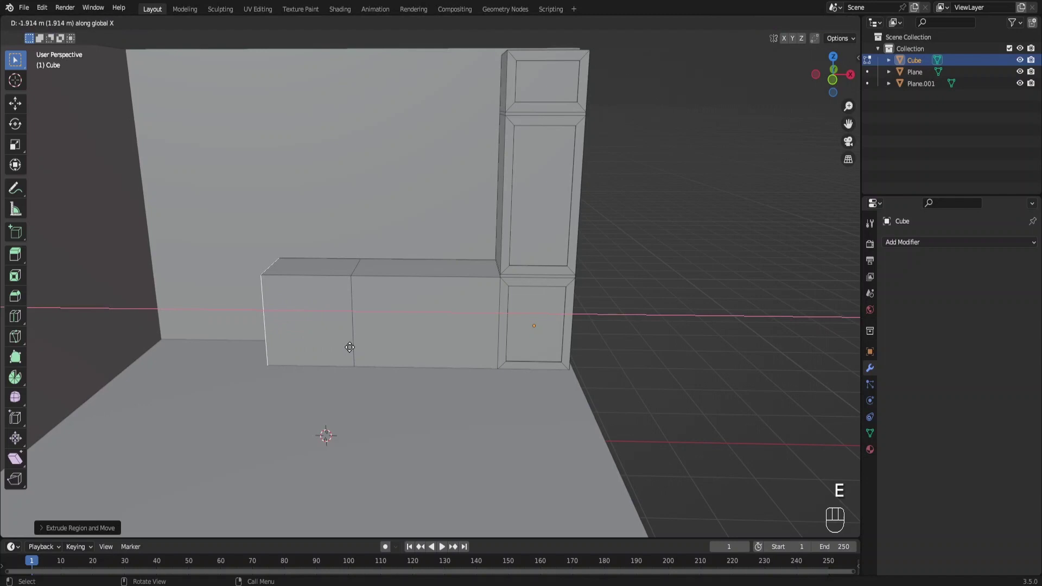
key(e)
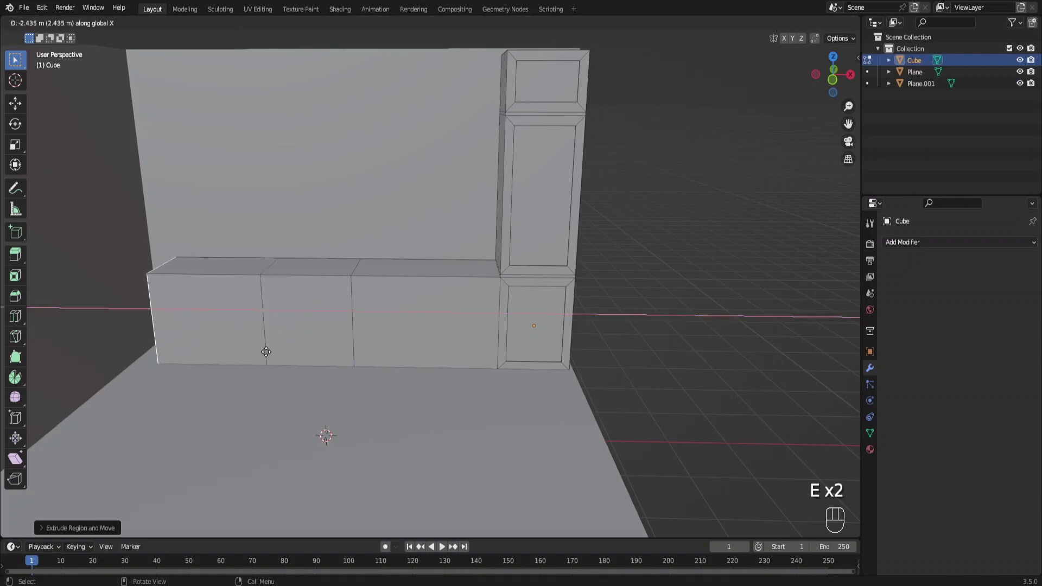
Step: Slide the dividing cut, then extrude the end cabinet along the side wall
drag(319, 319, 392, 297)
middle_click(384, 308)
key(ctrl+r)
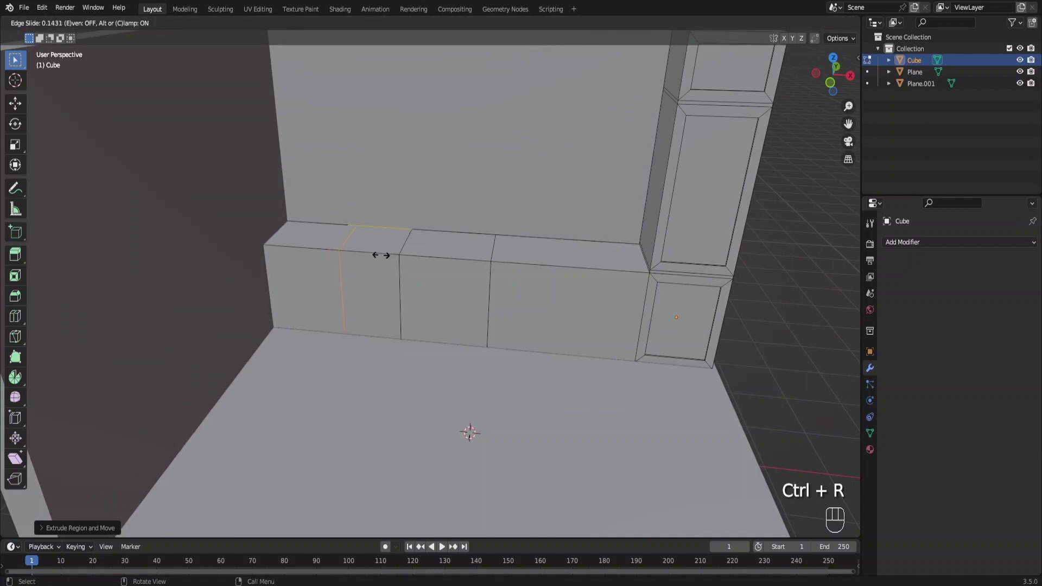
click(117, 32)
click(118, 25)
drag(305, 312, 279, 303)
drag(341, 303, 440, 308)
key(e)
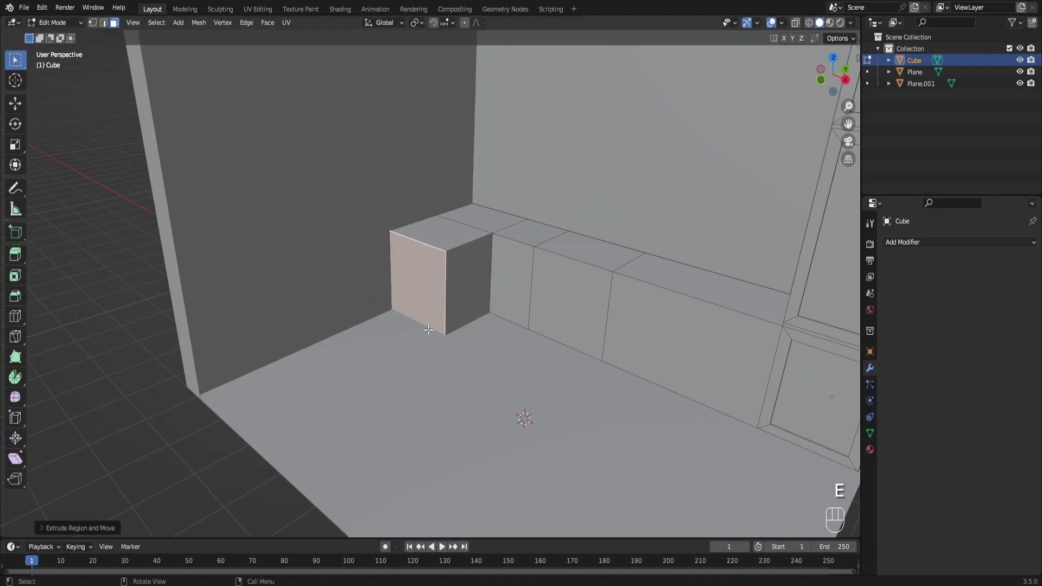
key(e)
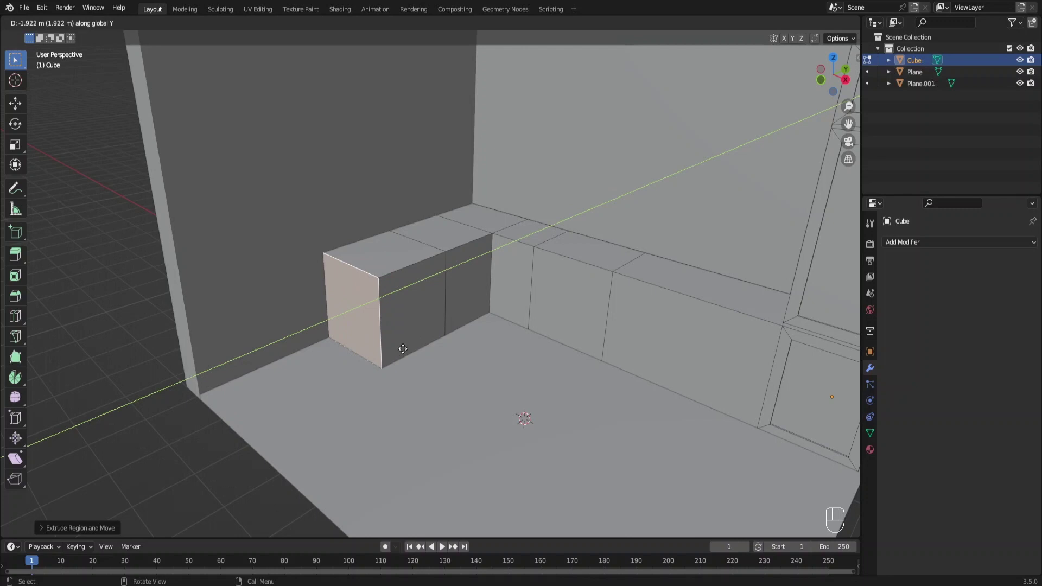
Step: Loop-select the divider edges between the base cabinet units
click(109, 26)
click(443, 284)
double_click(442, 284)
key(g)
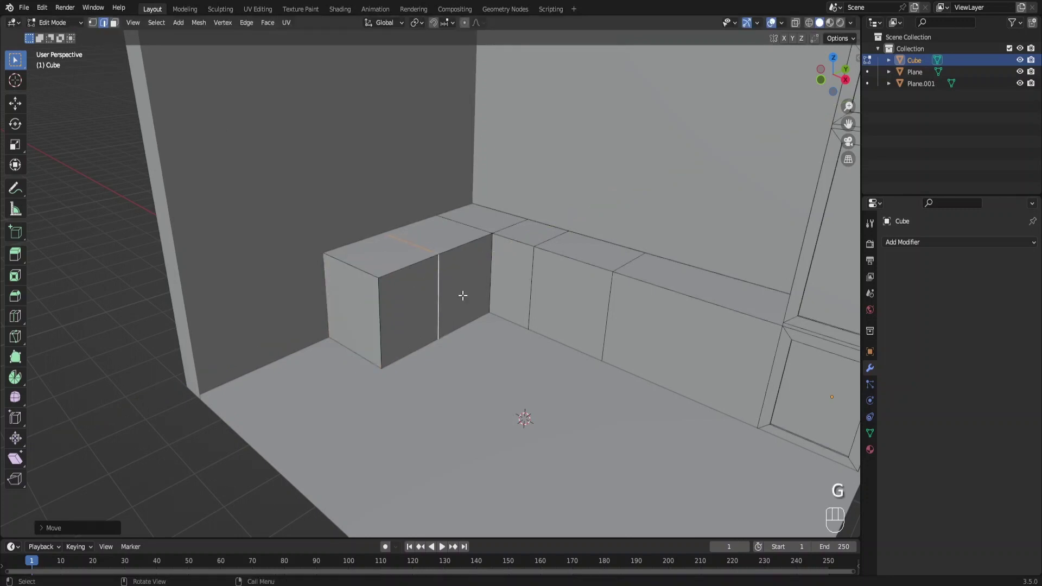
drag(531, 283, 448, 271)
click(440, 270)
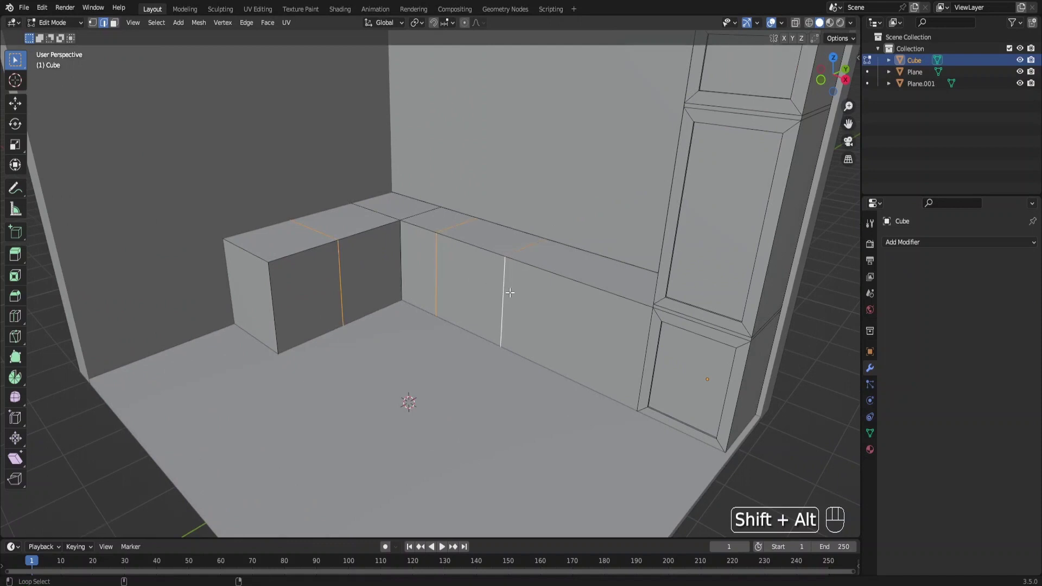
drag(534, 301, 590, 349)
Step: Bevel the cabinet dividers, recess the door panels and raise the tops into a countertop slab
key(ctrl+b)
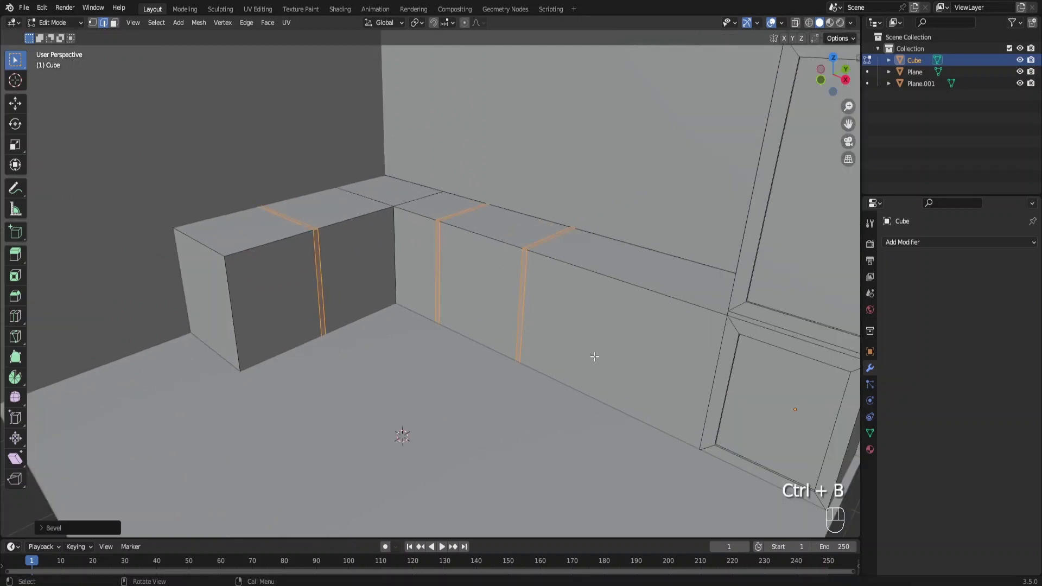
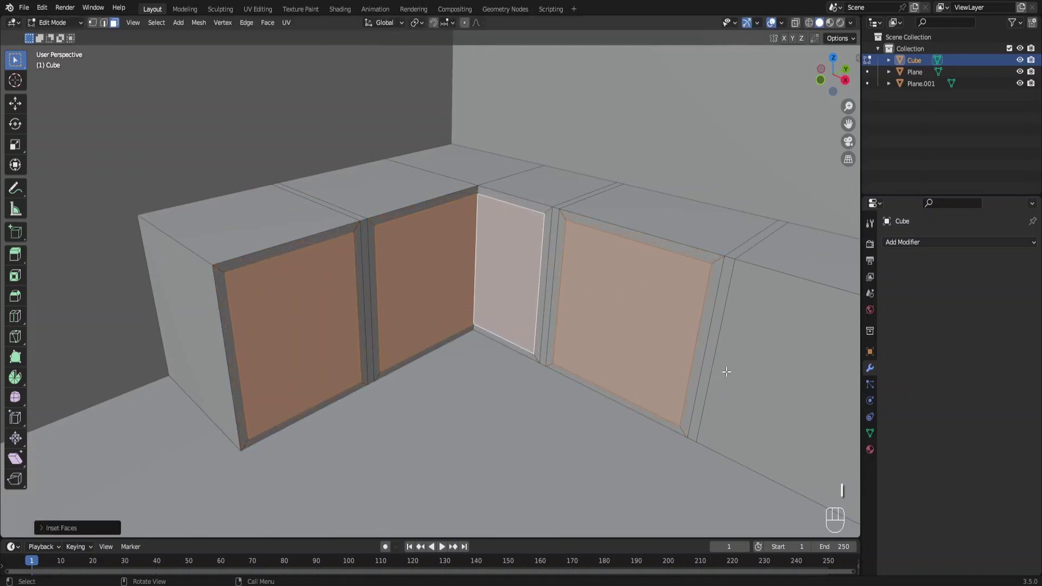
key(alt+e)
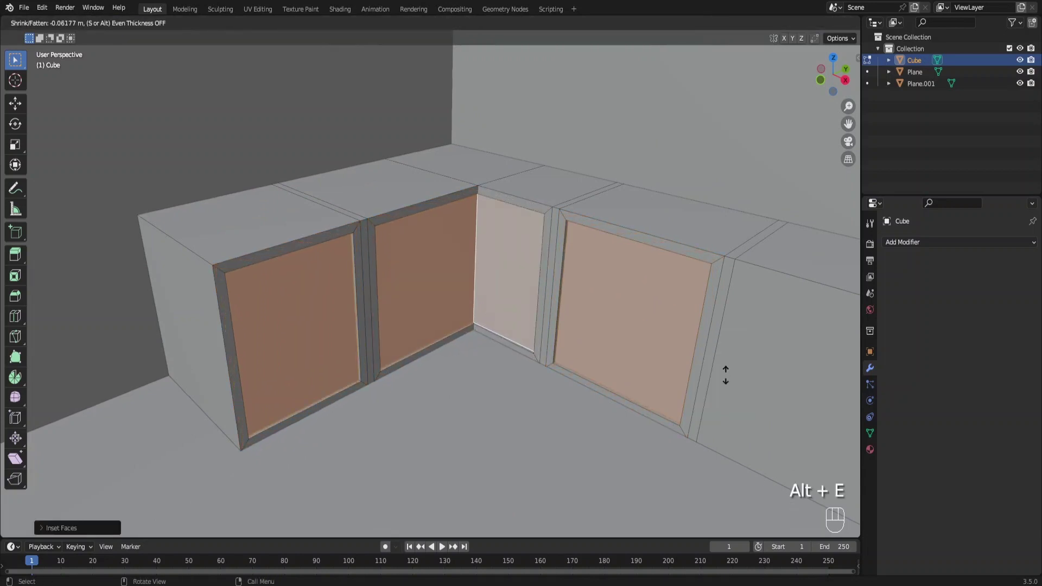
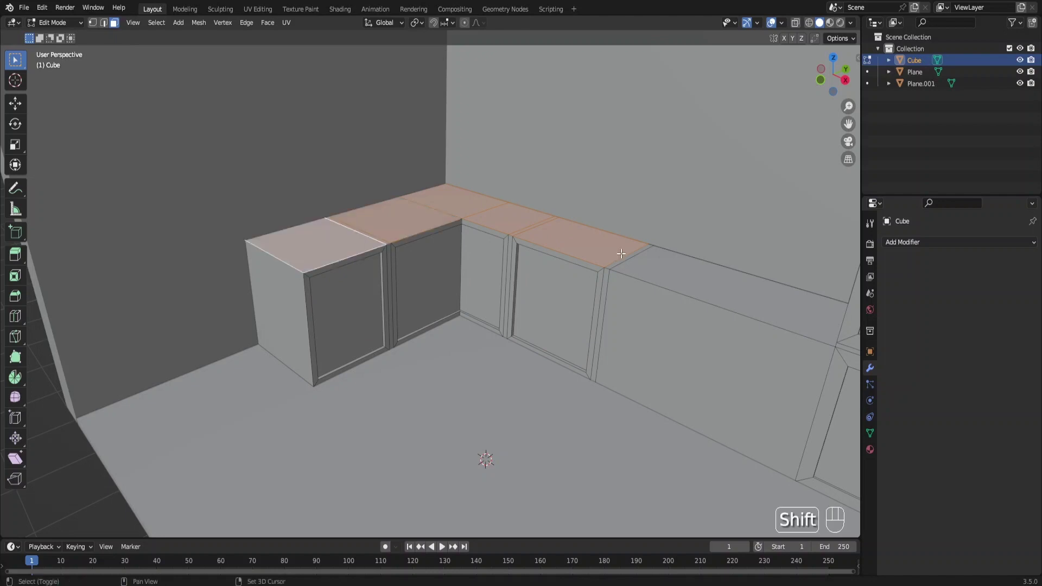
drag(598, 307, 544, 324)
drag(555, 317, 570, 313)
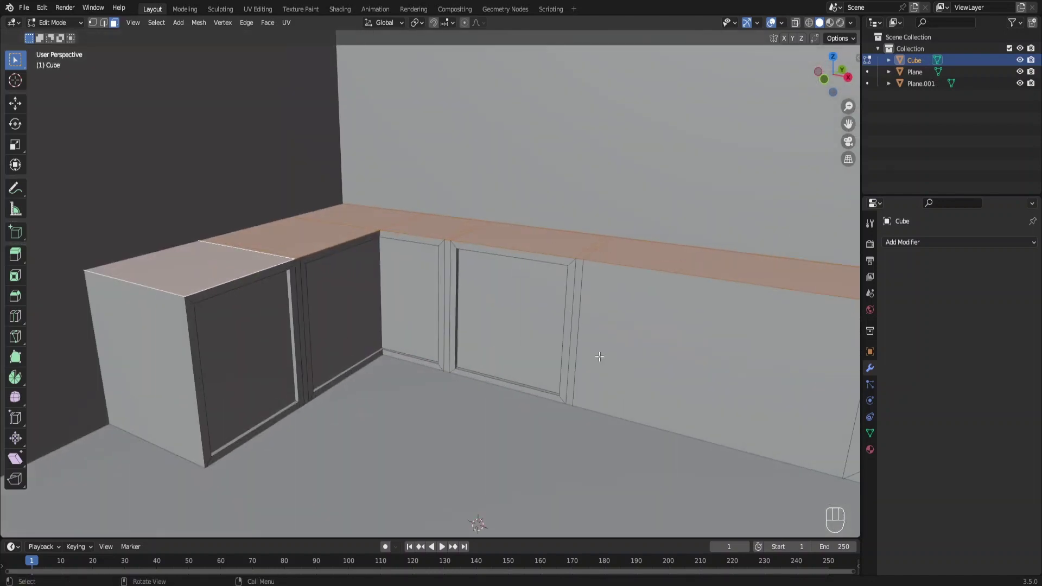
key(e)
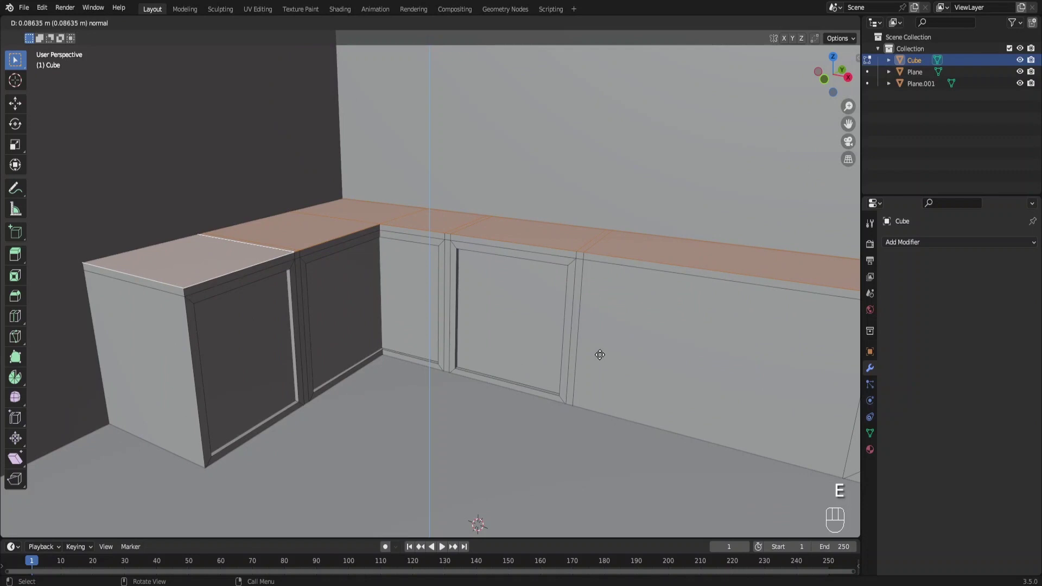
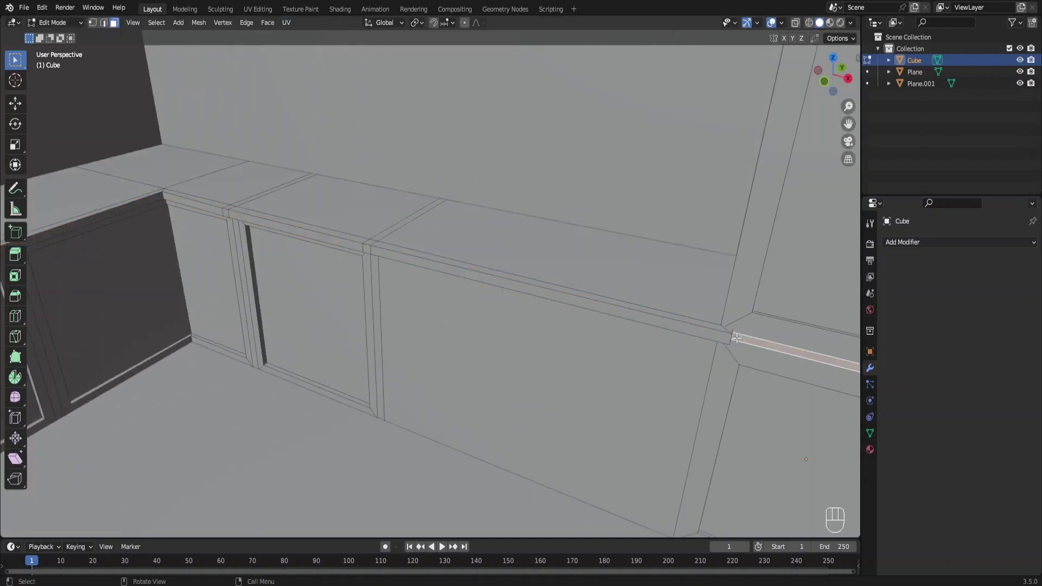
Step: Inset the plain cabinet front under the counter, undoing a misplaced move first
drag(722, 334, 619, 329)
click(583, 322)
middle_click(617, 334)
key(g)
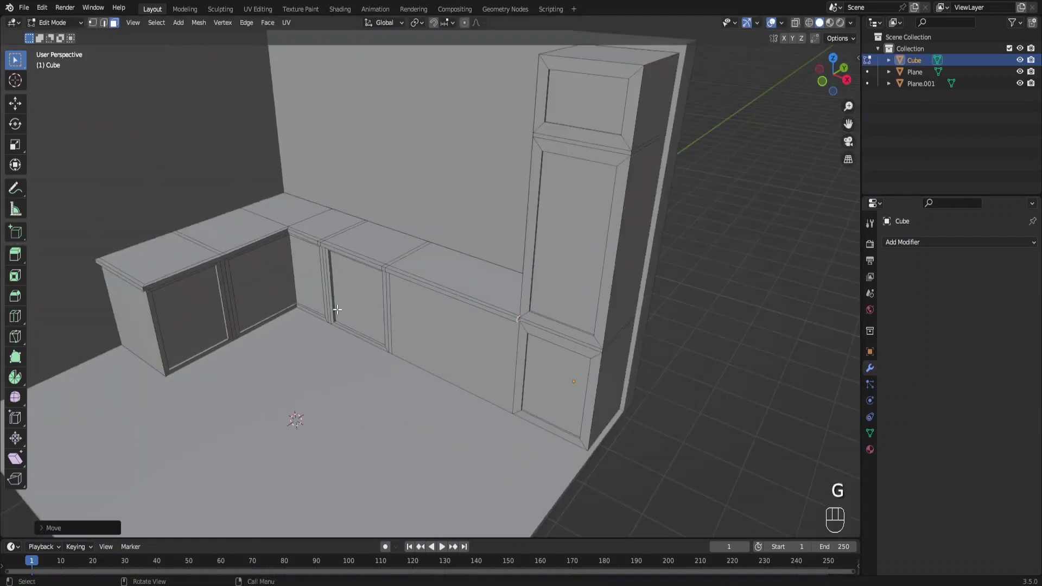
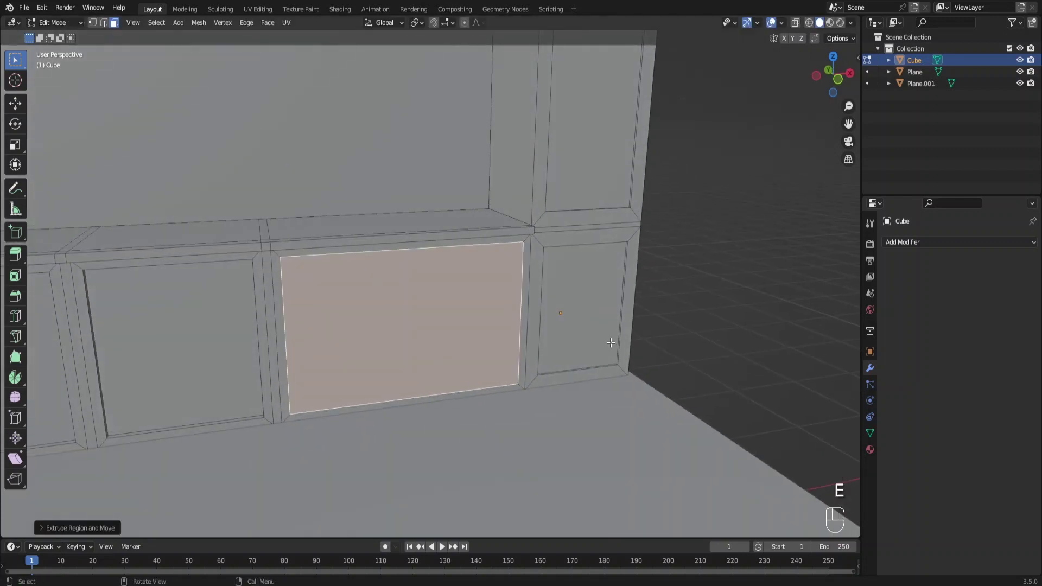
key(ctrl+z)
key(ctrl+z)
drag(481, 318, 533, 304)
Step: Resize the inset to match the other doors, frame it thinly and push it inward
key(i)
key(s)
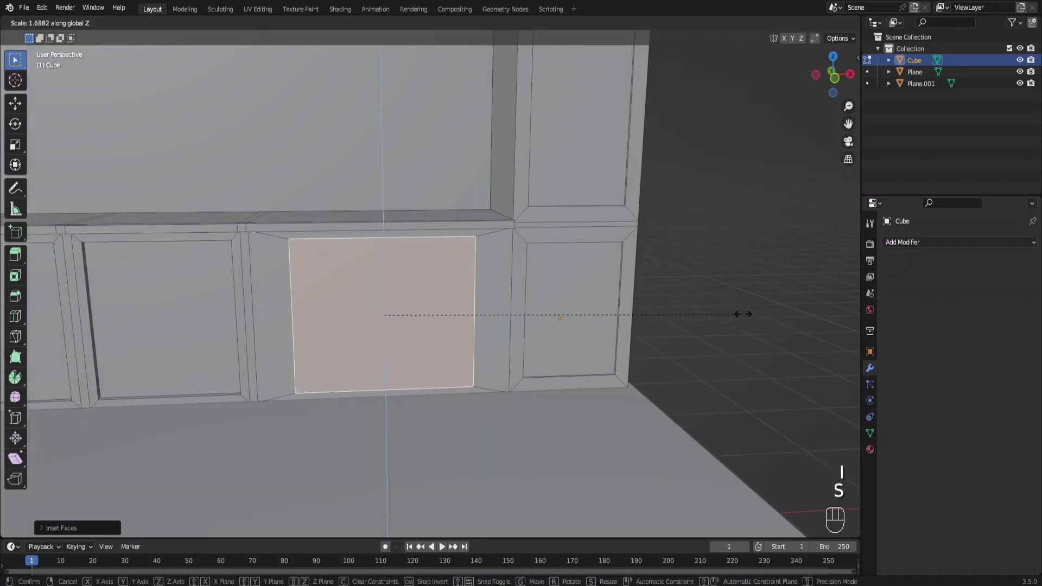
key(s)
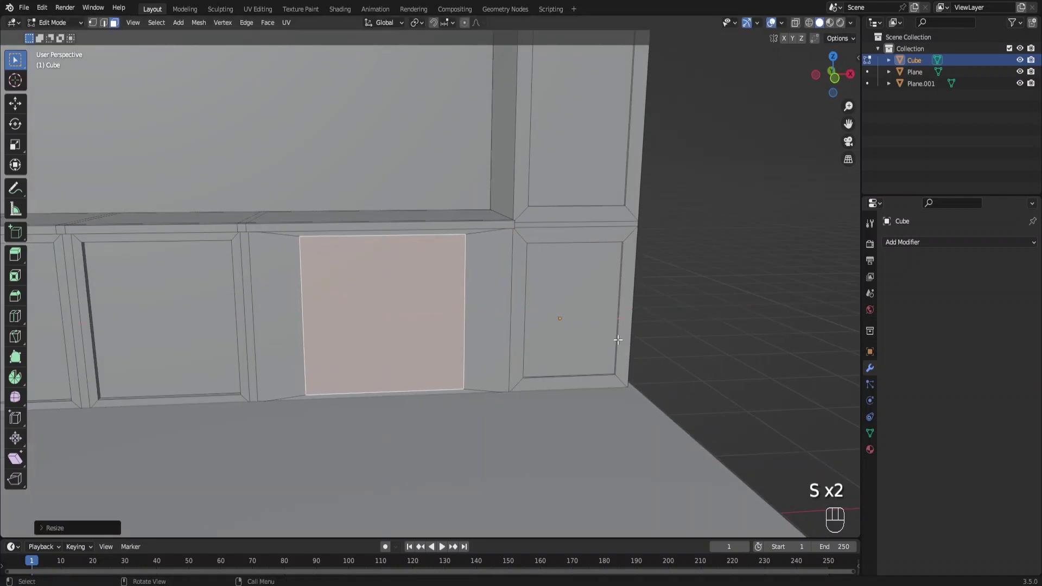
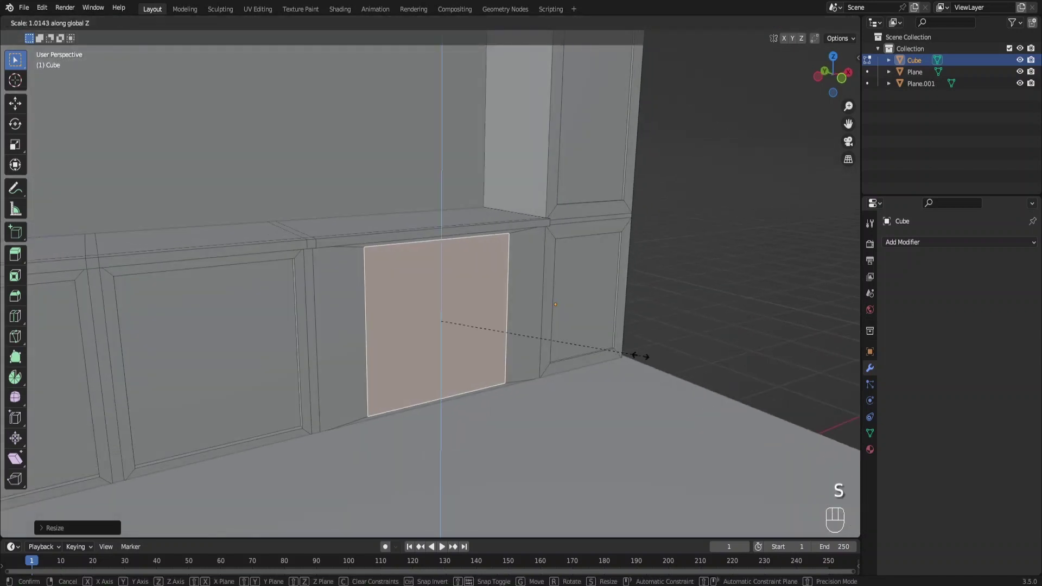
drag(585, 346, 598, 342)
key(ctrl+r)
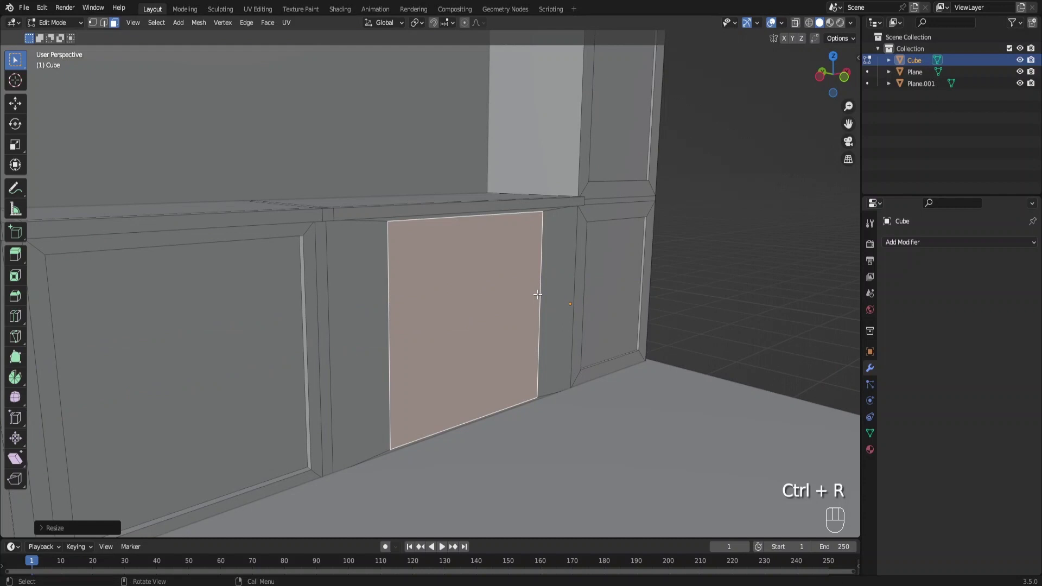
key(i)
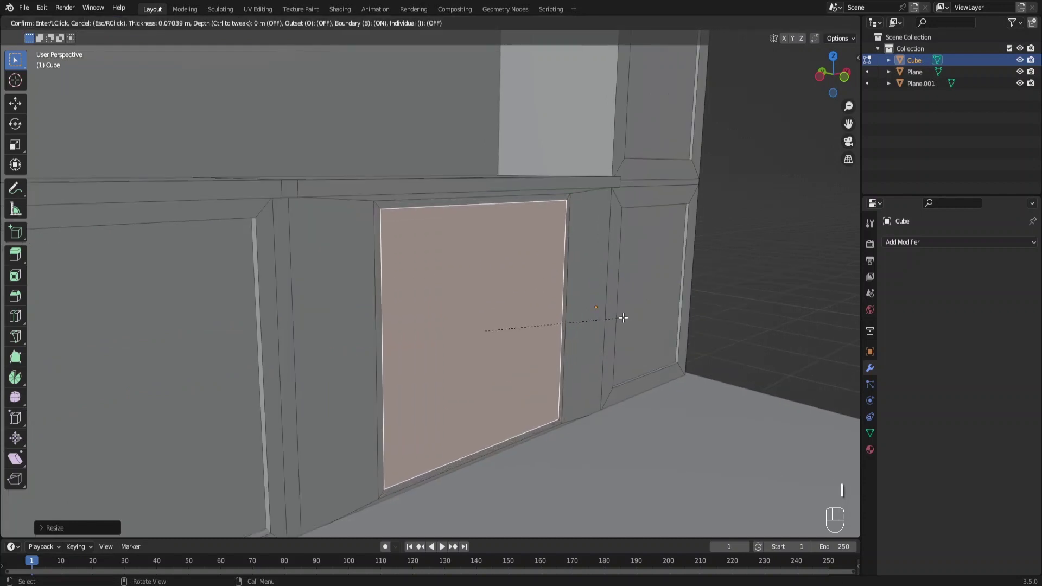
key(g)
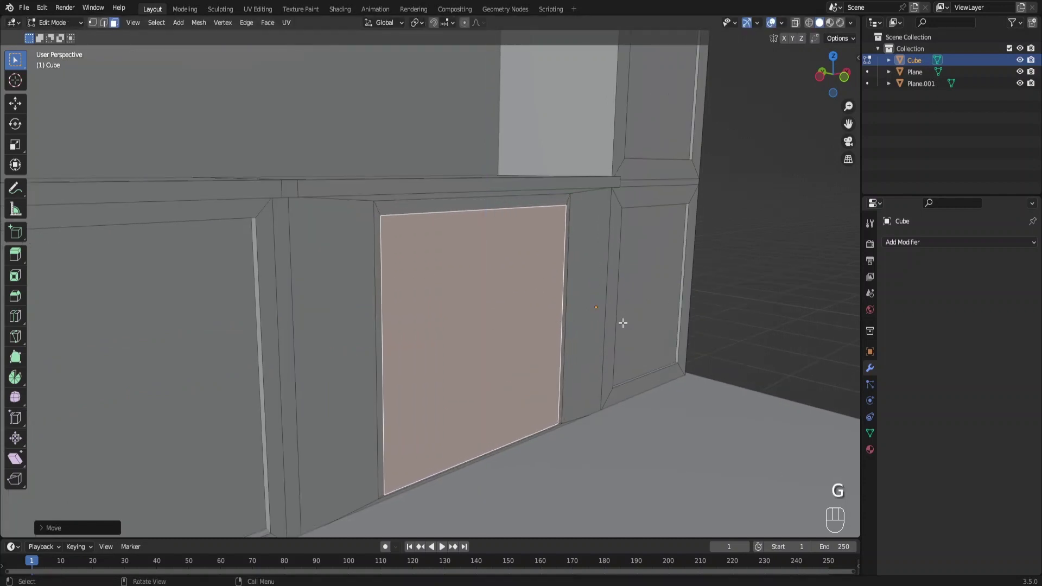
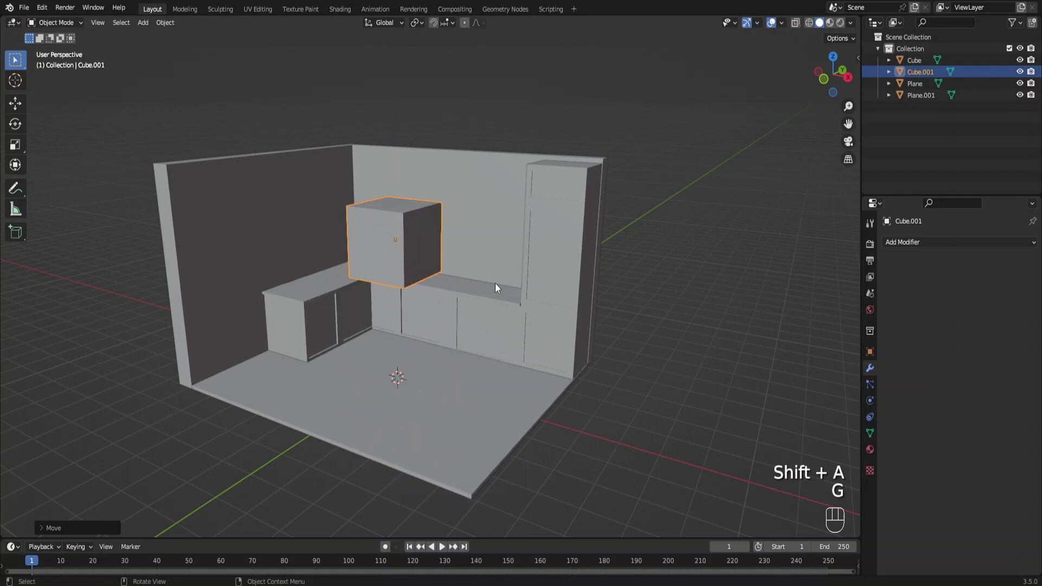
Step: Scale the new cube shallow and raise it near the wall top as an upper cabinet
key(s)
key(s)
key(g)
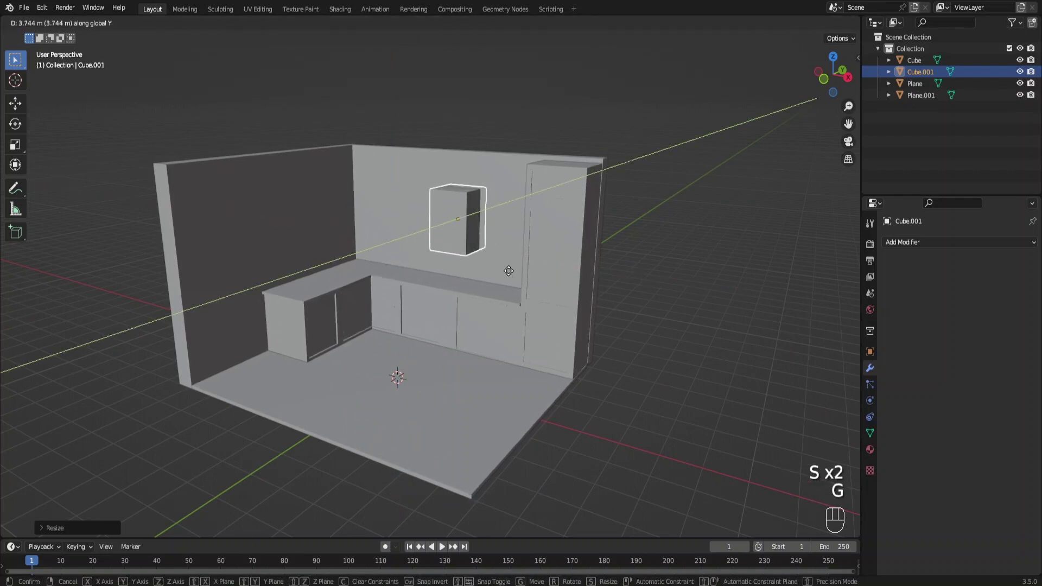
drag(518, 280, 525, 290)
key(g)
key(g)
middle_click(605, 267)
key(g)
key(g)
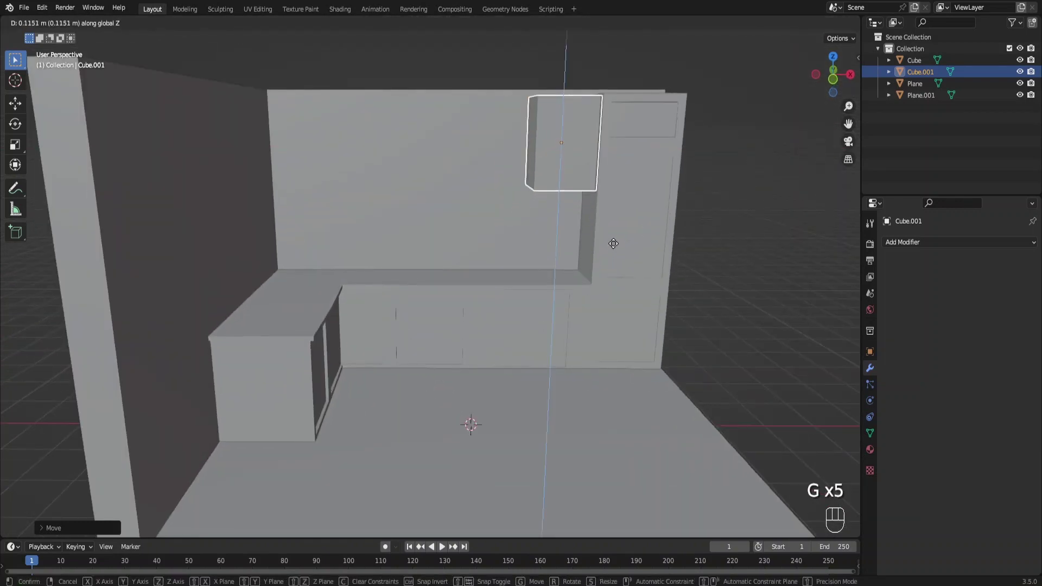
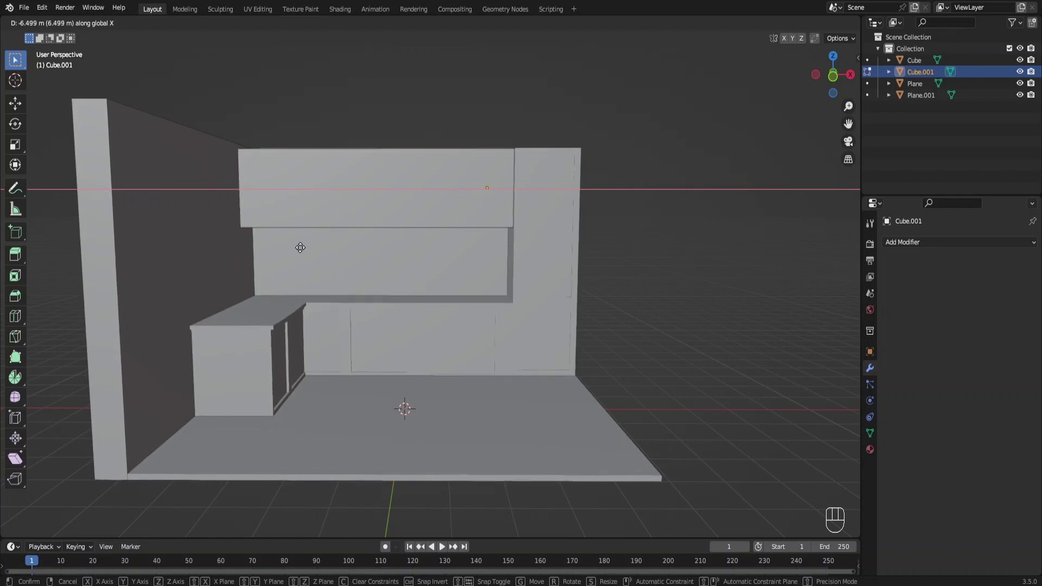
Step: Stretch the cabinet along the back wall and cut it into five doors with beveled seams
drag(335, 230, 324, 242)
drag(382, 223, 374, 255)
drag(375, 235, 383, 198)
middle_click(420, 183)
key(ctrl+r)
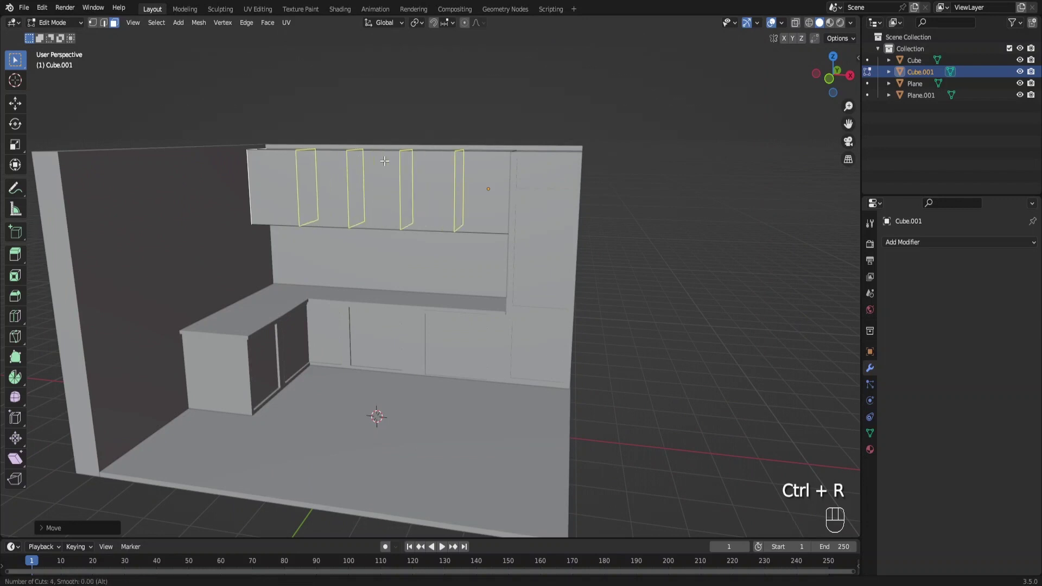
drag(487, 233, 499, 292)
key(ctrl+b)
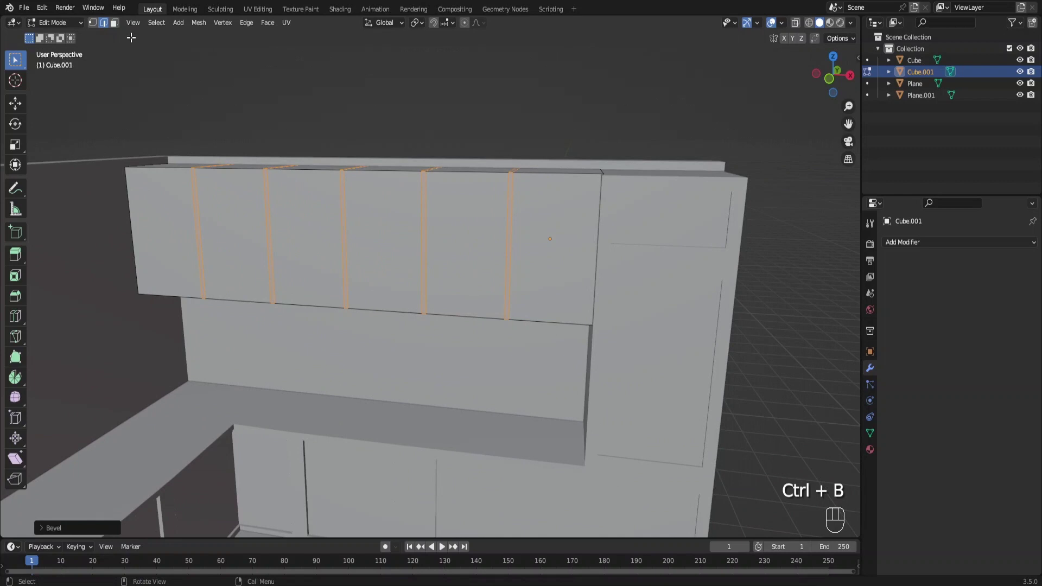
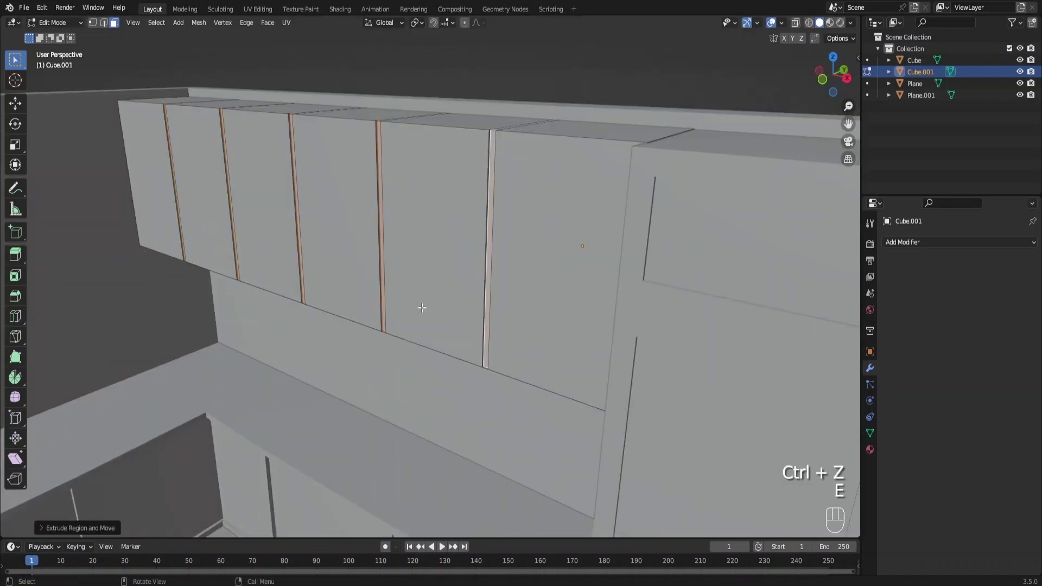
Step: Push the door seams inward as grooves and inspect them from several angles
key(s)
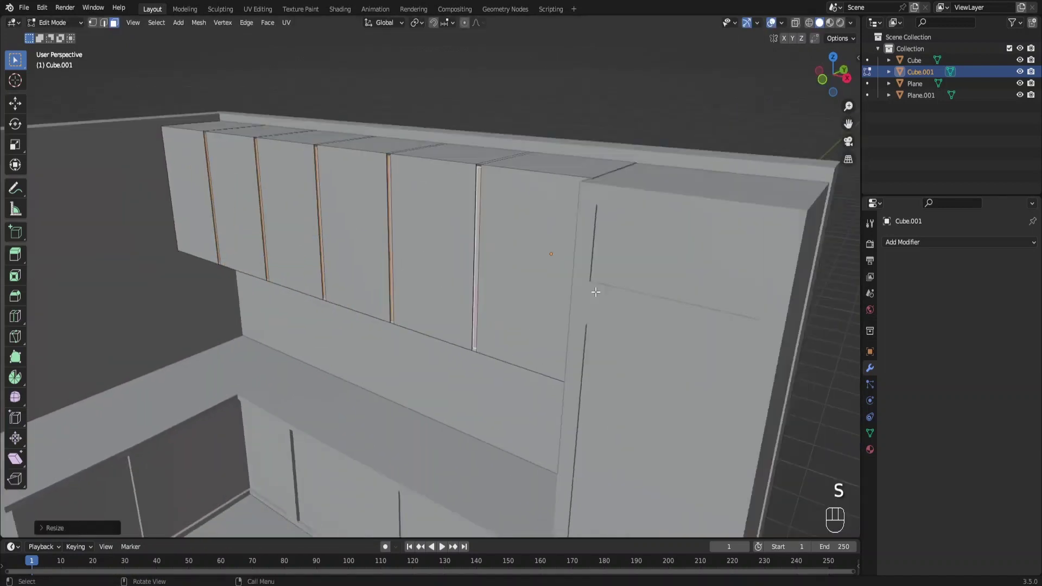
key(ctrl+Tab)
drag(398, 301, 423, 270)
drag(410, 306, 412, 336)
drag(421, 330, 453, 288)
drag(445, 294, 430, 303)
drag(388, 297, 422, 297)
Step: Extend the upper cabinet along the left wall and cut beveled door seams into it
key(Tab)
drag(431, 213, 441, 242)
middle_click(444, 253)
key(e)
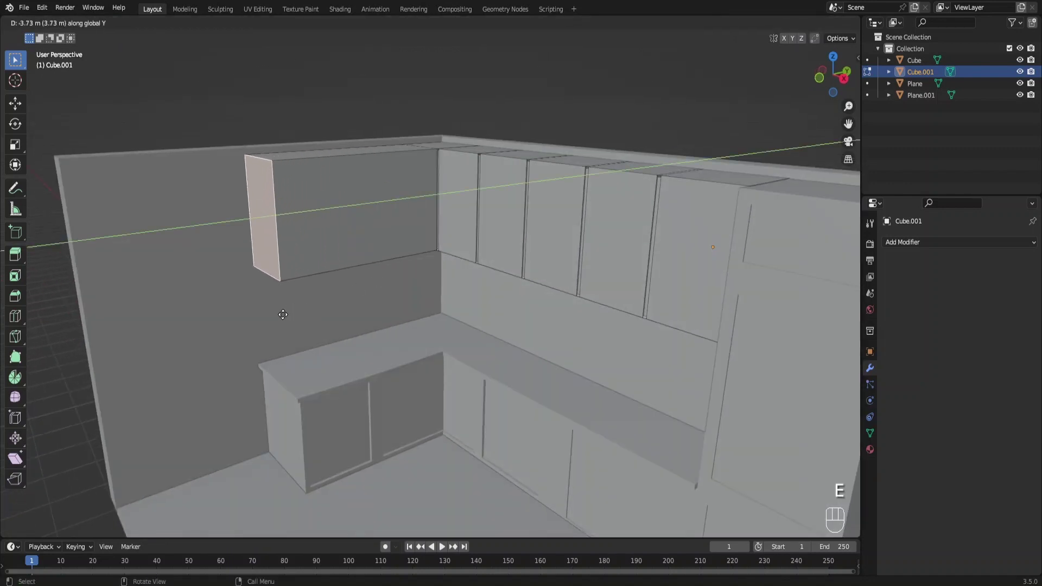
key(ctrl+r)
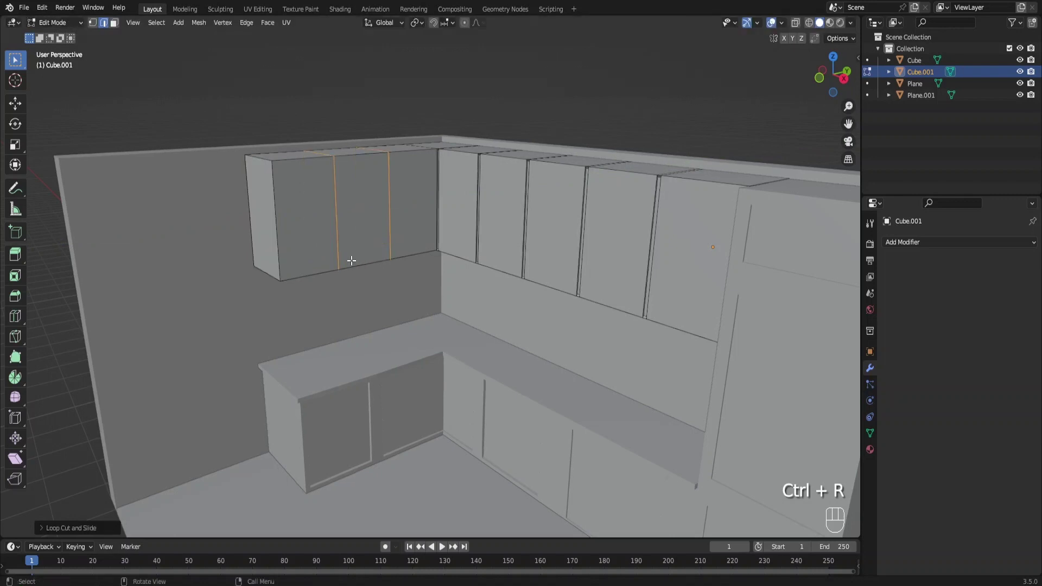
key(ctrl+b)
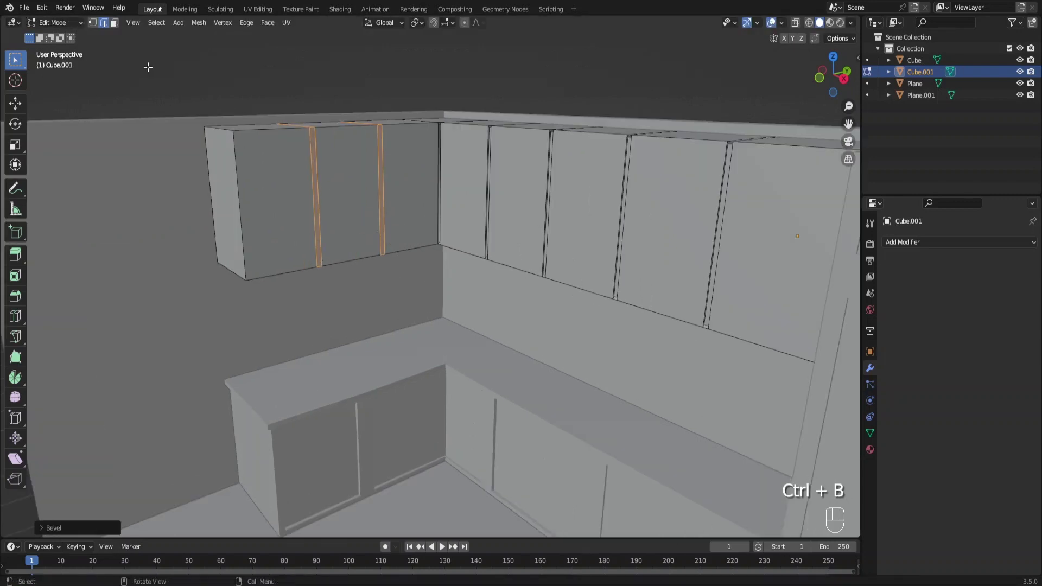
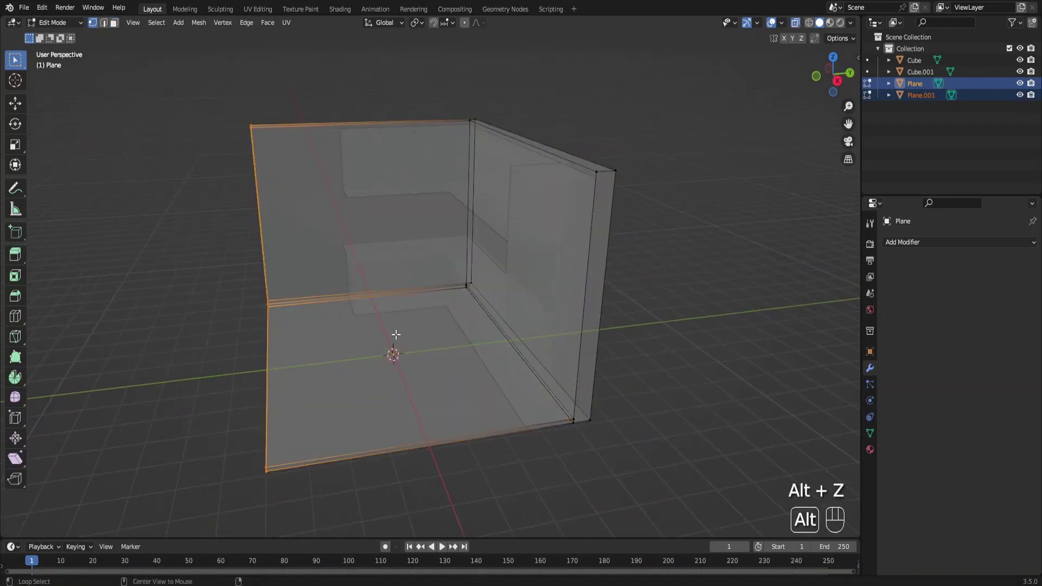
Step: Move the selected wall edge loop along Y to adjust the room depth
key(g)
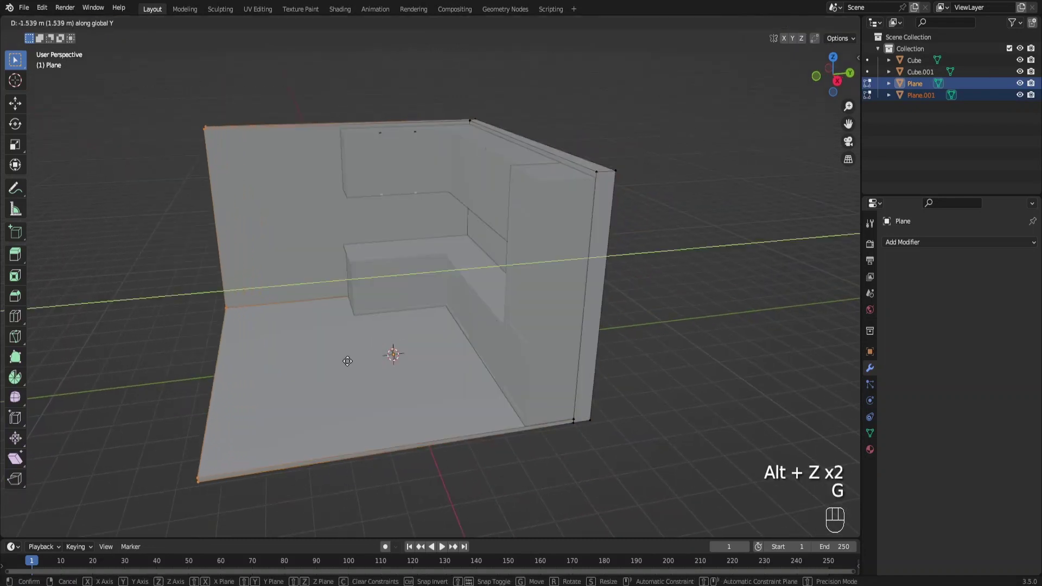
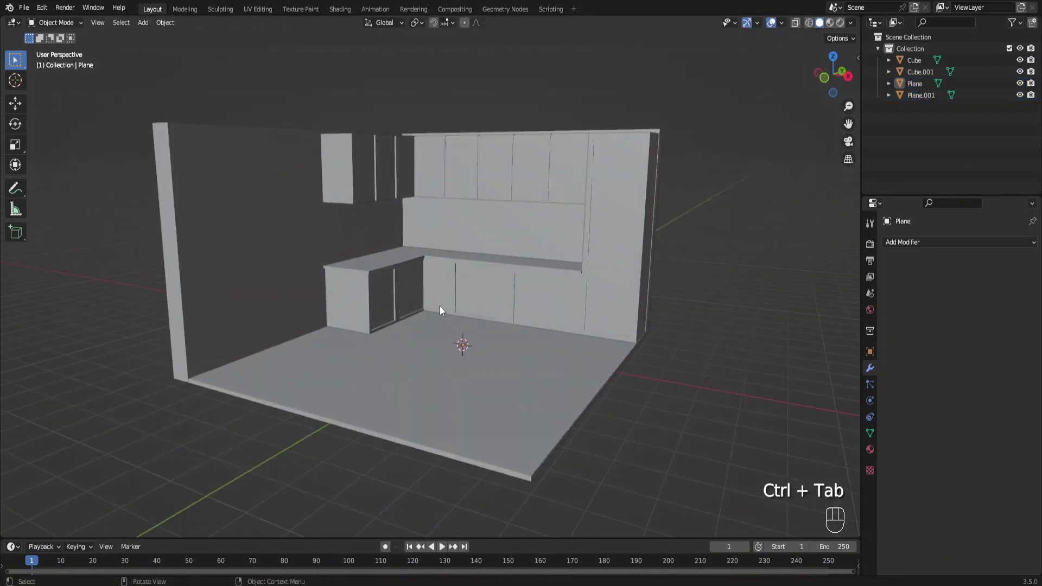
key(F6)
drag(362, 324, 345, 330)
key(Tab)
Step: Extrude the base cabinet's end faces along X into a peninsula counter
click(217, 236)
click(311, 248)
click(259, 364)
click(262, 367)
drag(272, 338, 299, 357)
middle_click(355, 342)
Step: Extrude the countertop edge at the peninsula end and slide its lip sideways in front view
key(e)
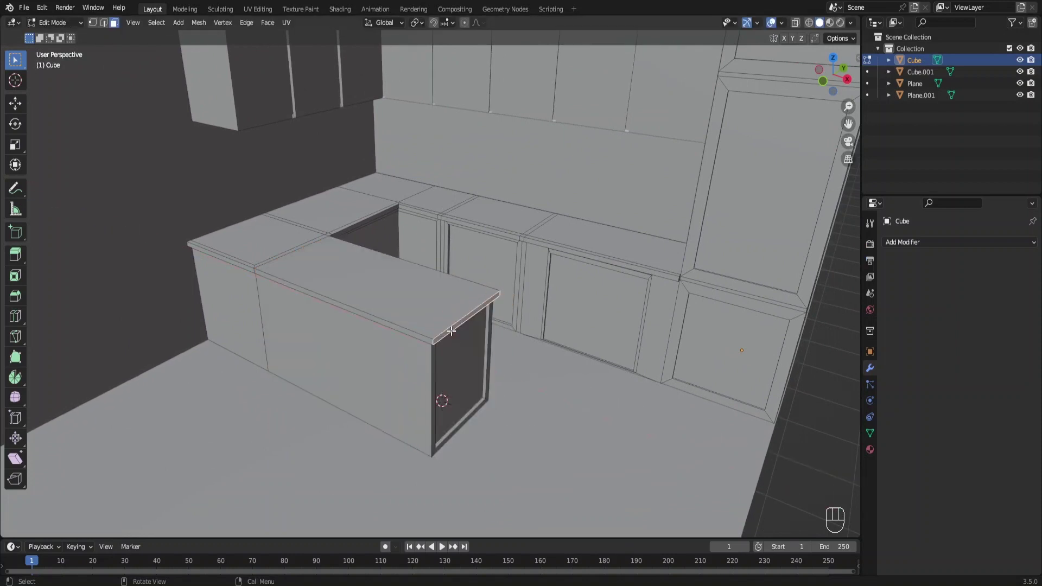
middle_click(388, 332)
drag(366, 319, 358, 307)
drag(370, 308, 405, 308)
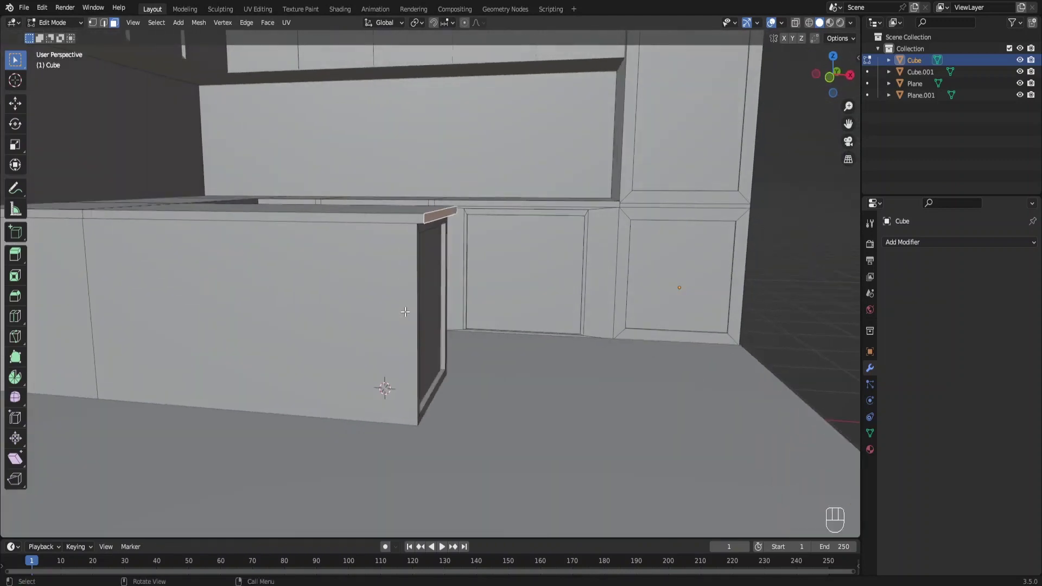
key(KP_1)
drag(529, 236, 475, 294)
key(g)
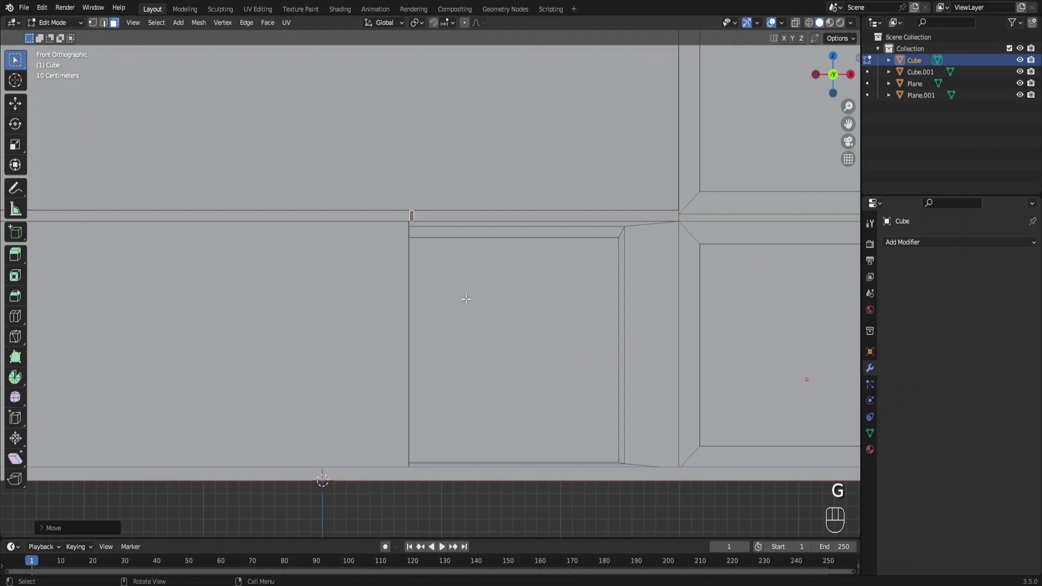
key(e)
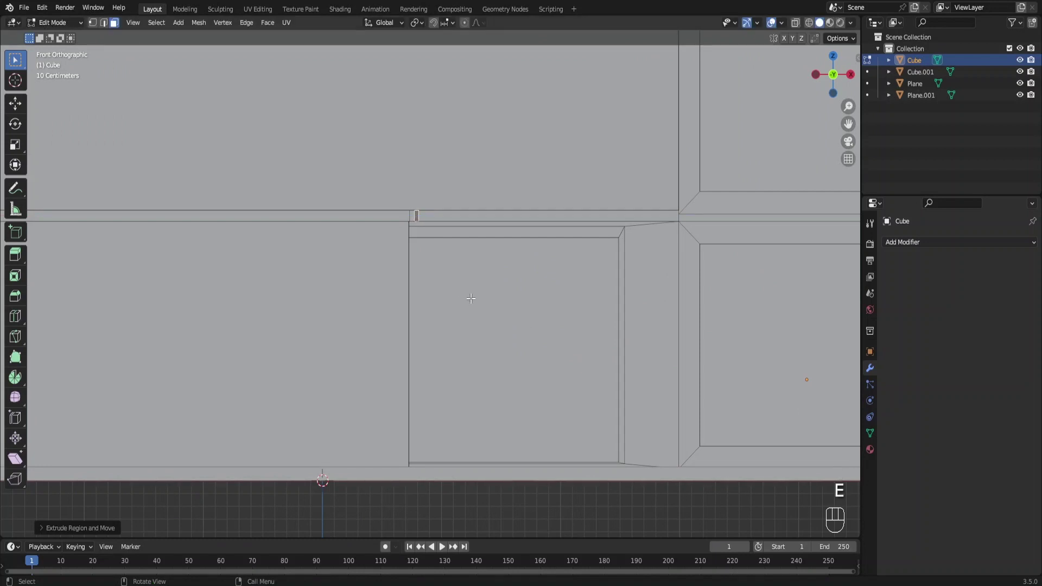
key(g)
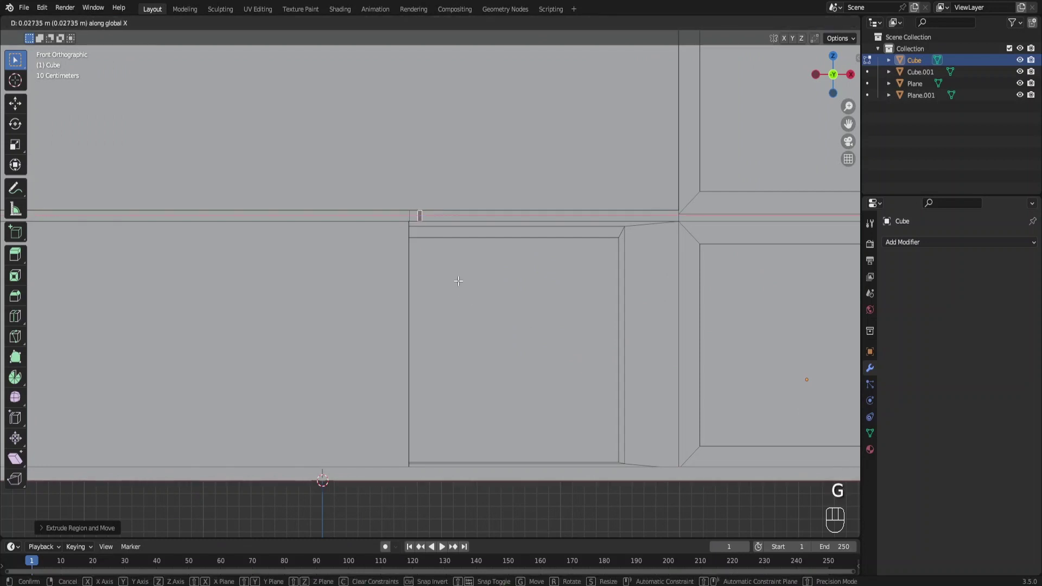
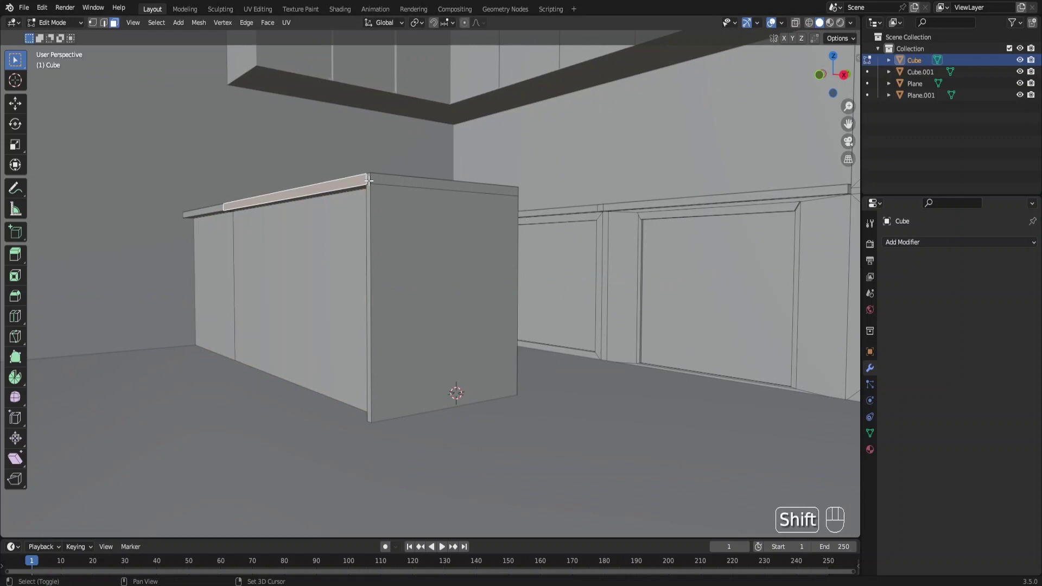
Step: Select the island's end edges and move them outward along Y to lengthen the island
drag(367, 190, 214, 212)
click(210, 205)
drag(255, 224, 256, 239)
key(g)
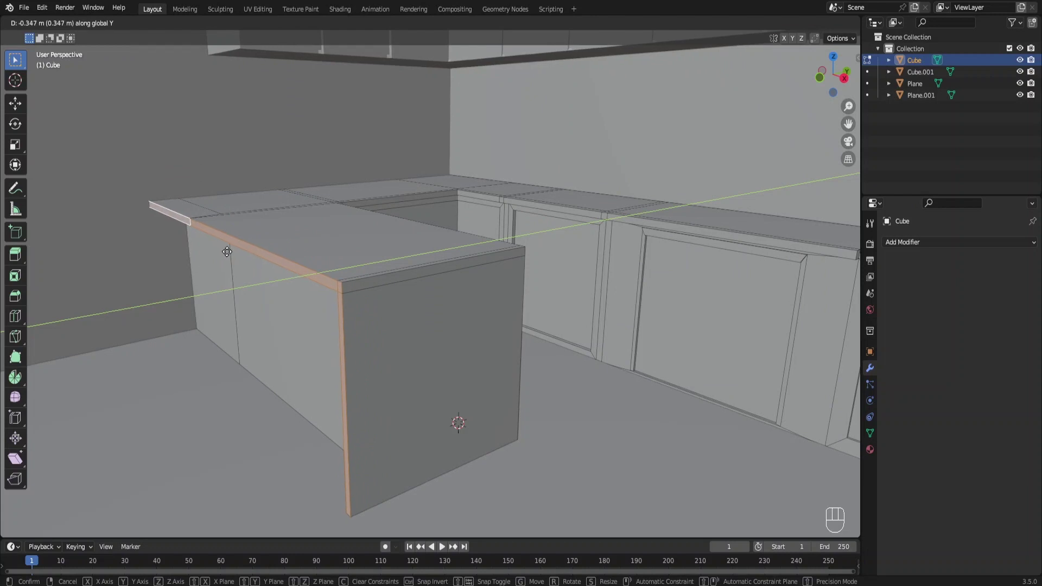
middle_click(239, 248)
drag(234, 257, 230, 239)
key(e)
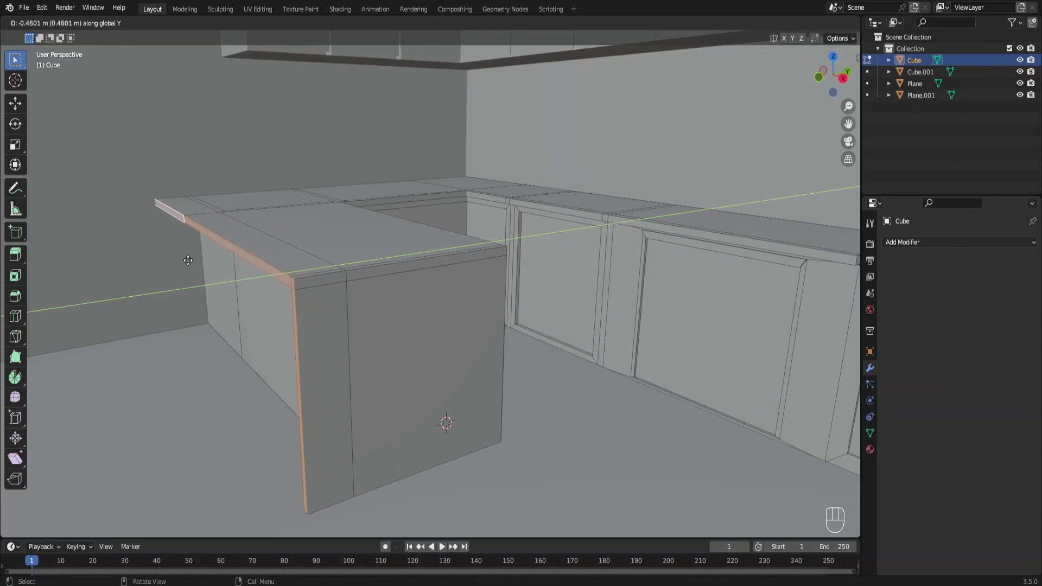
click(93, 26)
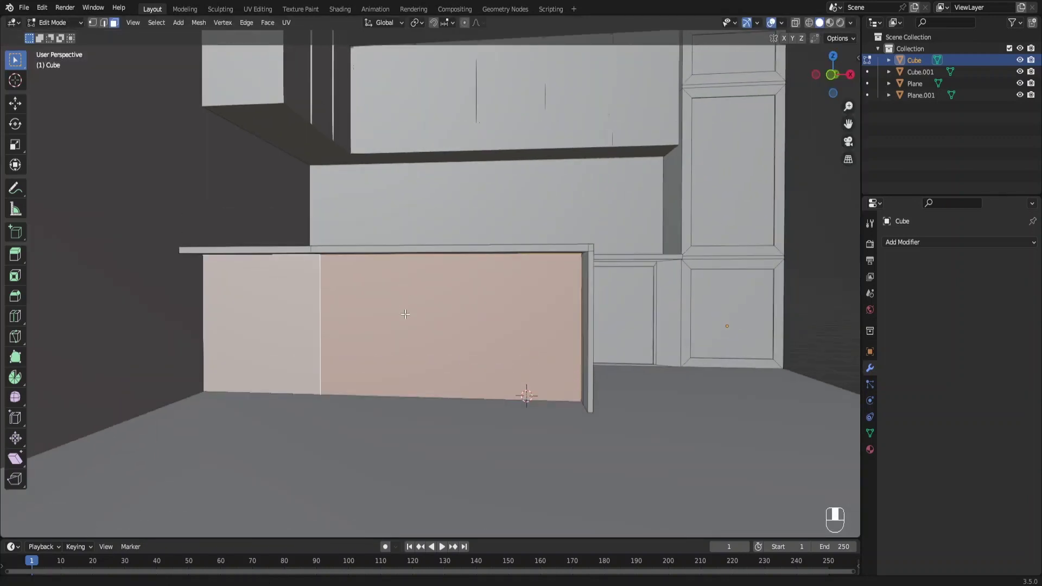
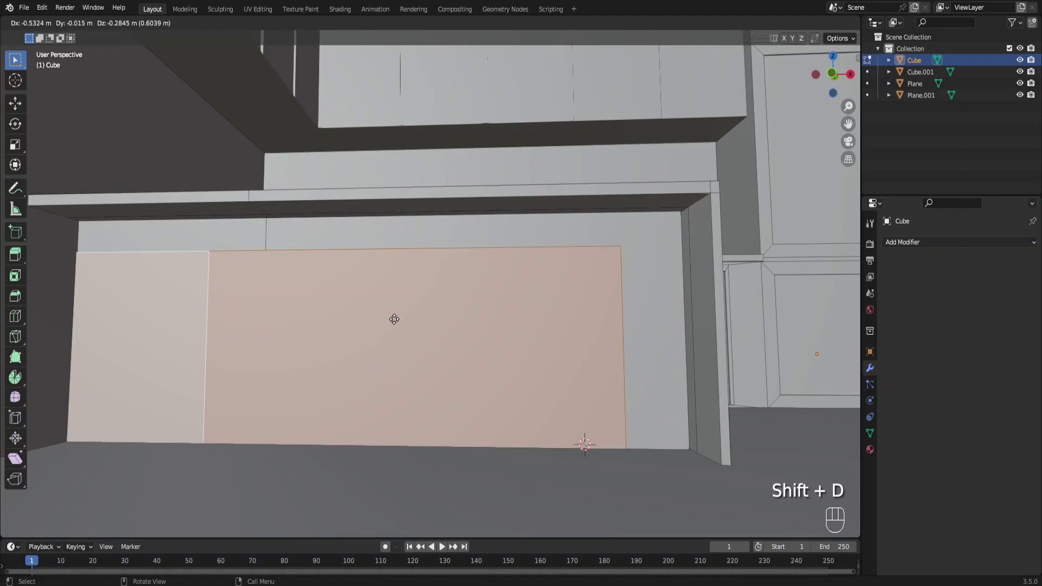
Step: Separate a copy of the island's front face into its own panel and extrude it along Y for thickness
key(p)
key(Tab)
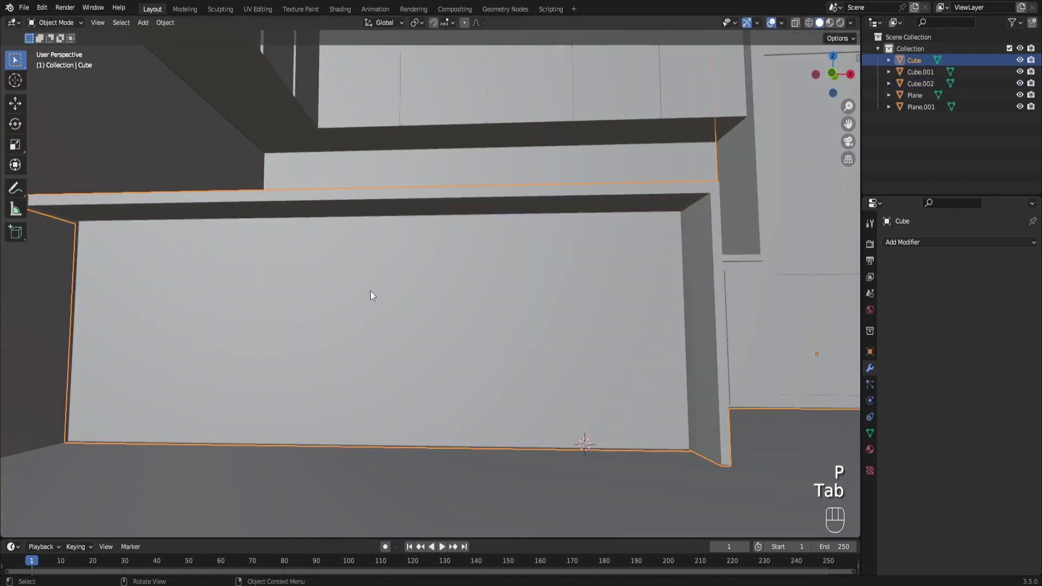
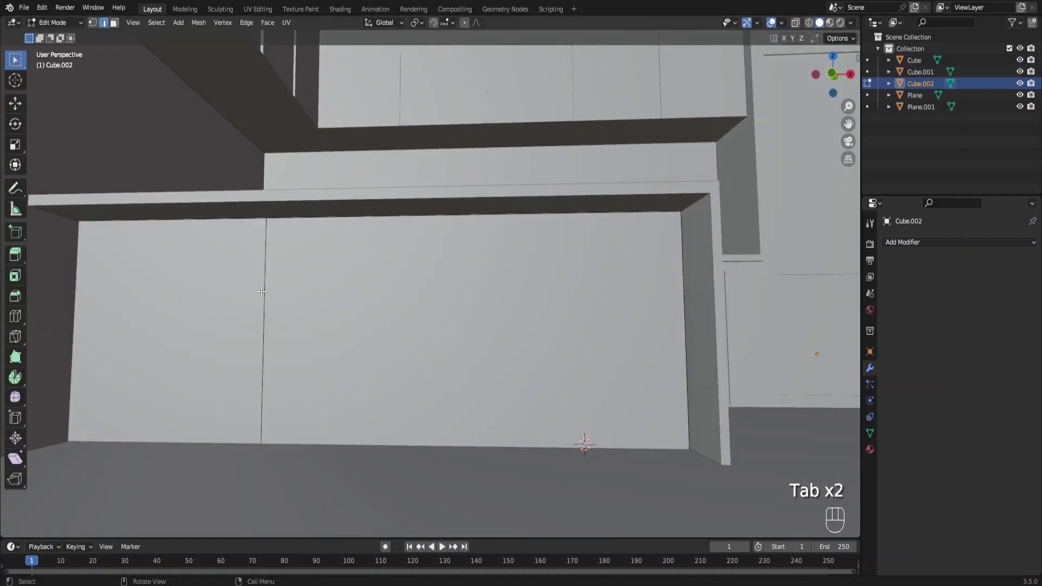
key(x)
key(ctrl+x)
key(a)
middle_click(413, 272)
key(g)
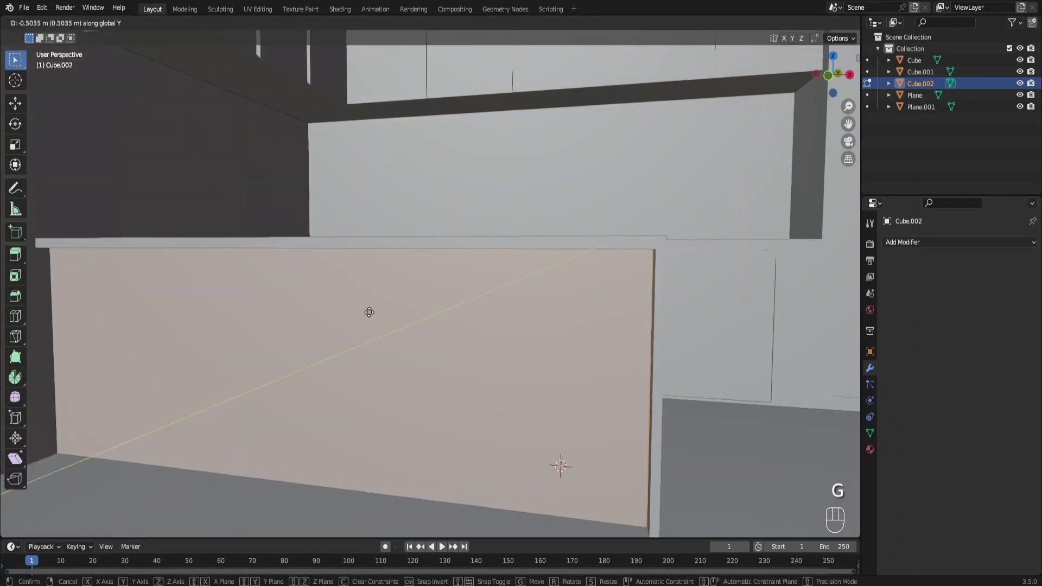
drag(410, 288, 416, 285)
middle_click(415, 292)
Step: Add 19 vertical loop cuts, bevel them into strips recessed as grooves, and move the slatted panel into place
key(ctrl+r)
key(ctrl+z)
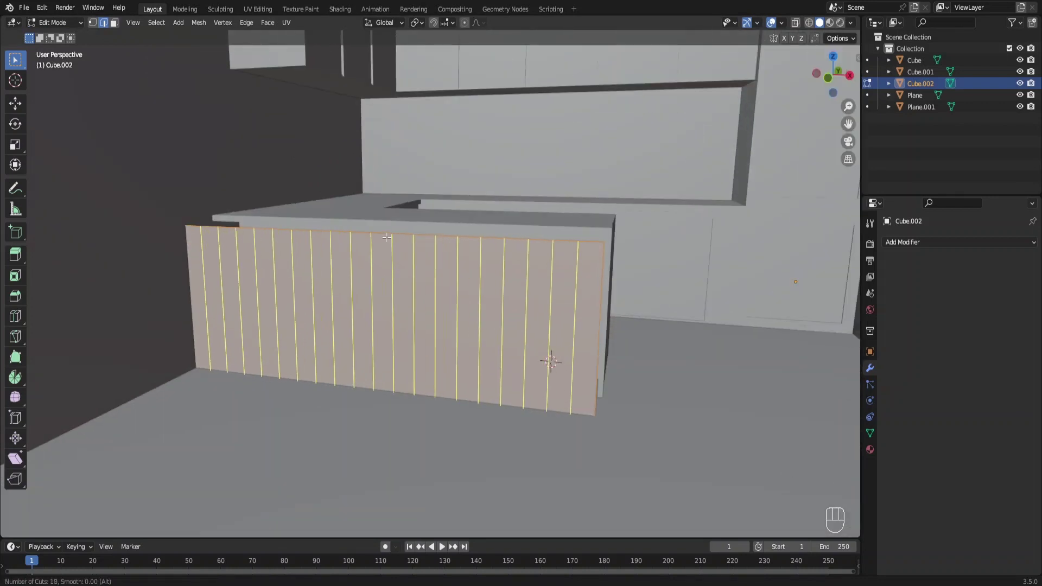
key(ctrl+b)
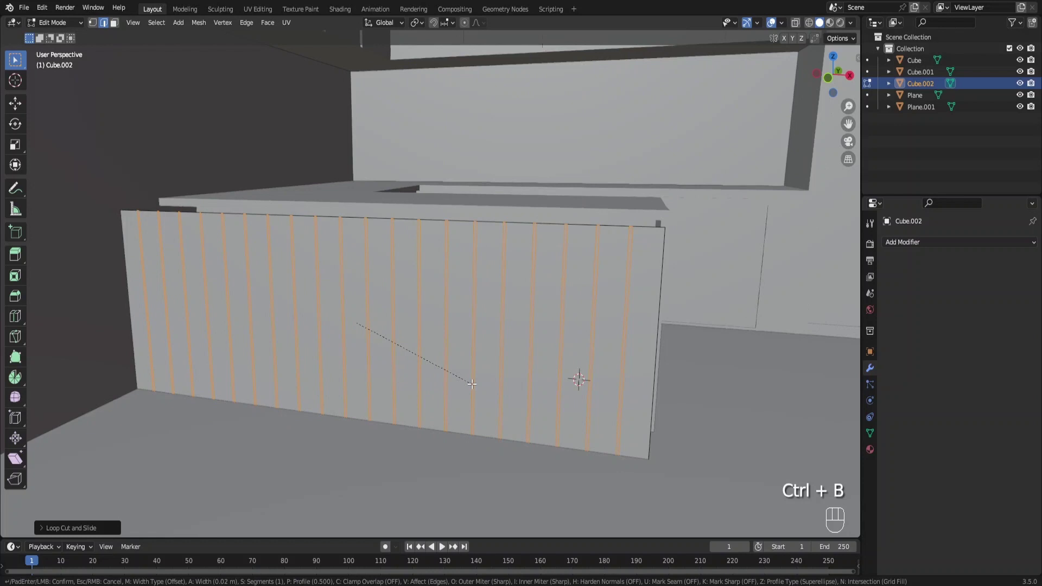
middle_click(443, 382)
key(e)
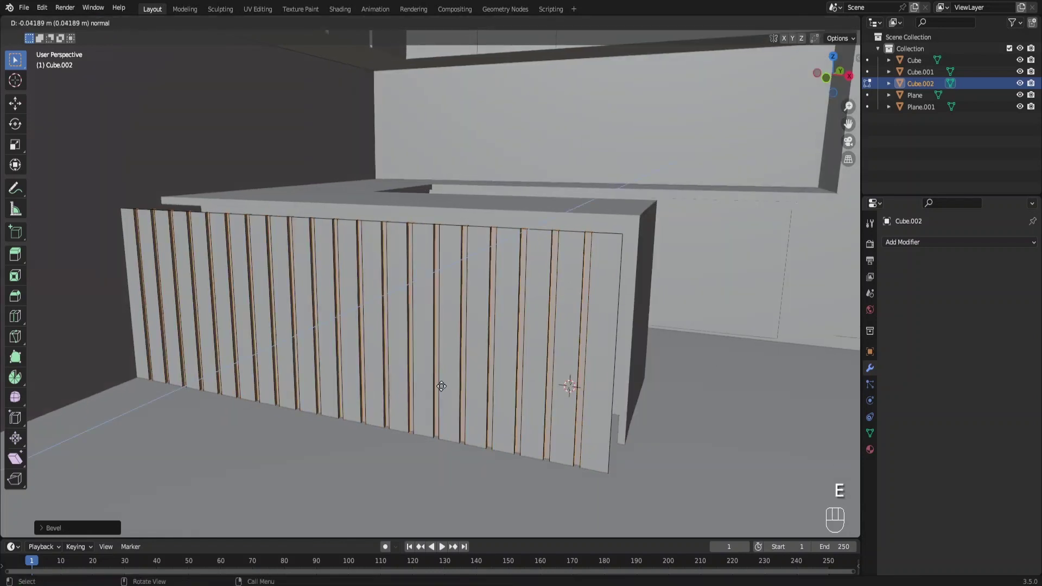
key(a)
middle_click(382, 389)
key(g)
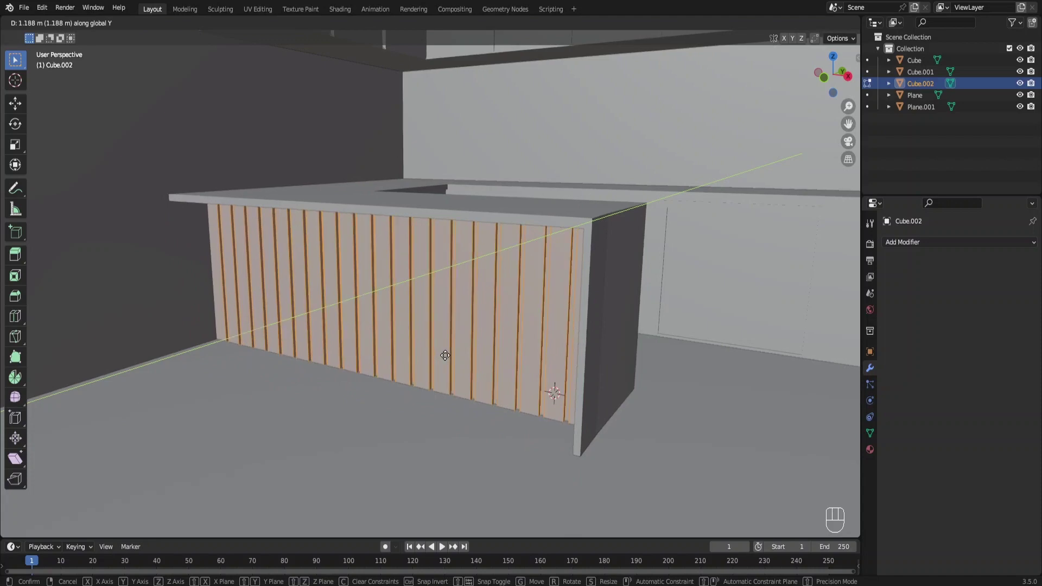
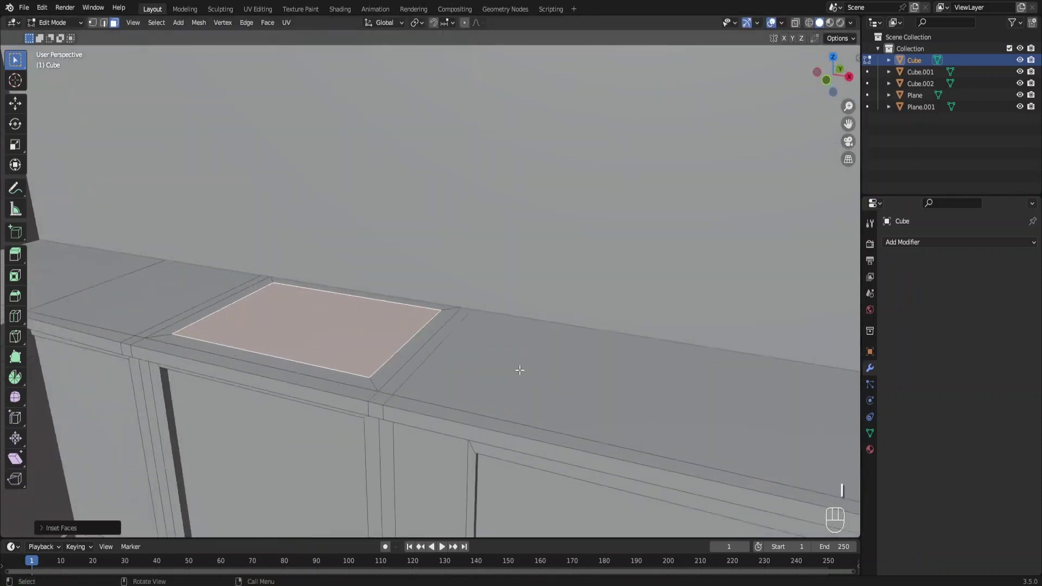
Step: Inset a counter face and extrude it downward to form the recessed sink basin
drag(509, 375, 556, 359)
key(s)
key(e)
key(e)
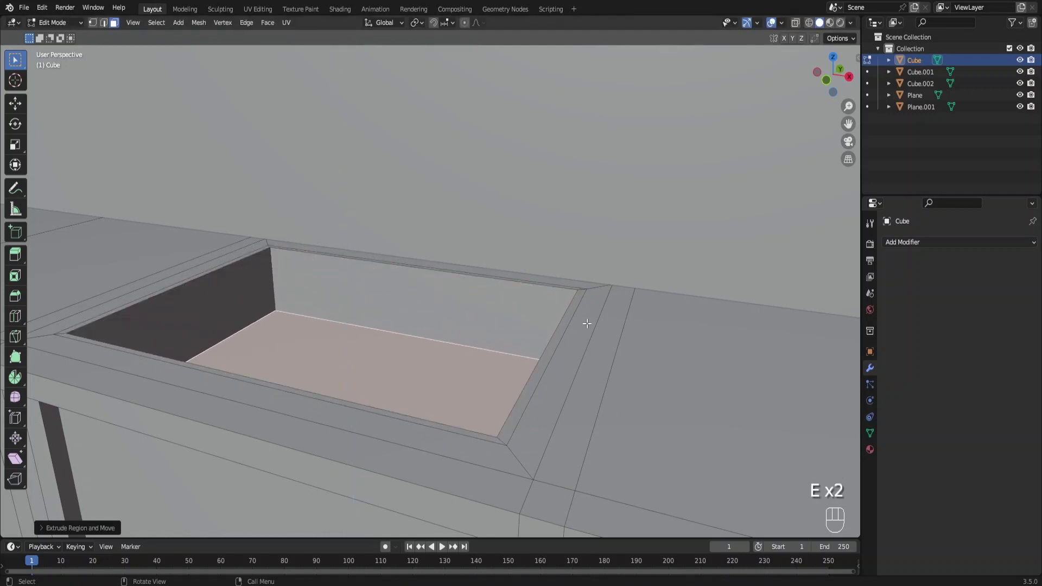
Step: Prepare a small face behind the basin with loop cuts and bevel, then extrude the faucet post upward
click(583, 287)
double_click(580, 286)
key(e)
middle_click(443, 341)
middle_click(412, 358)
middle_click(449, 309)
key(ctrl+r)
key(ctrl+b)
click(139, 40)
click(432, 226)
middle_click(455, 286)
key(e)
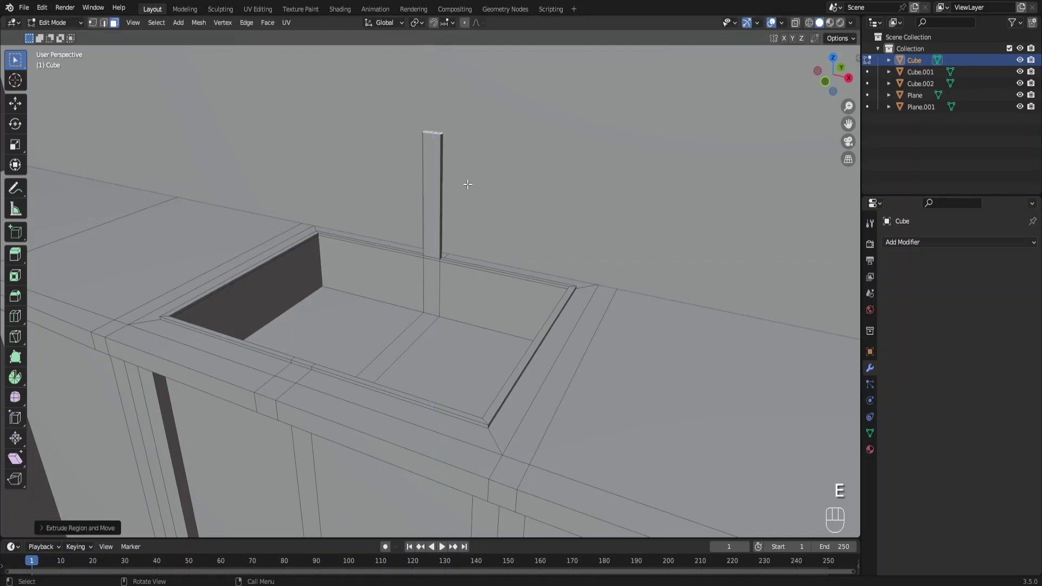
Step: Loop-cut the post top, extrude the spout sideways into an L-shaped faucet, and finish editing
key(ctrl+r)
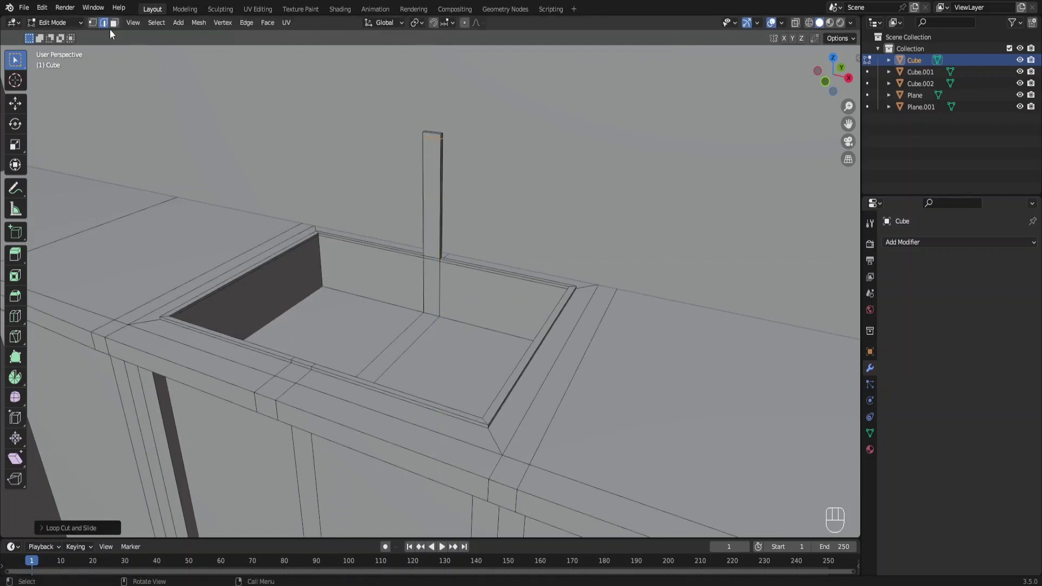
click(434, 135)
middle_click(477, 171)
key(e)
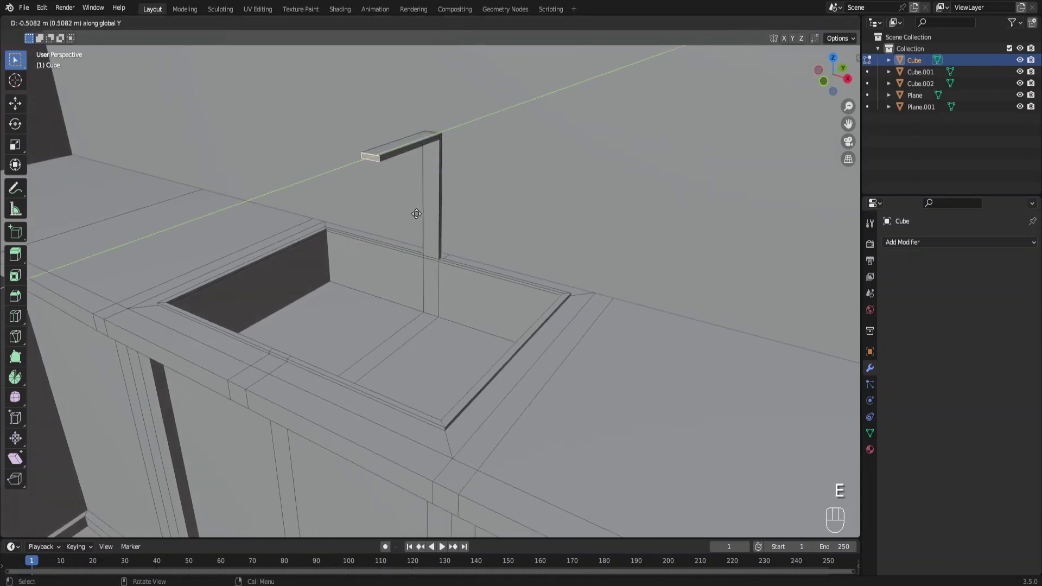
key(ctrl+r)
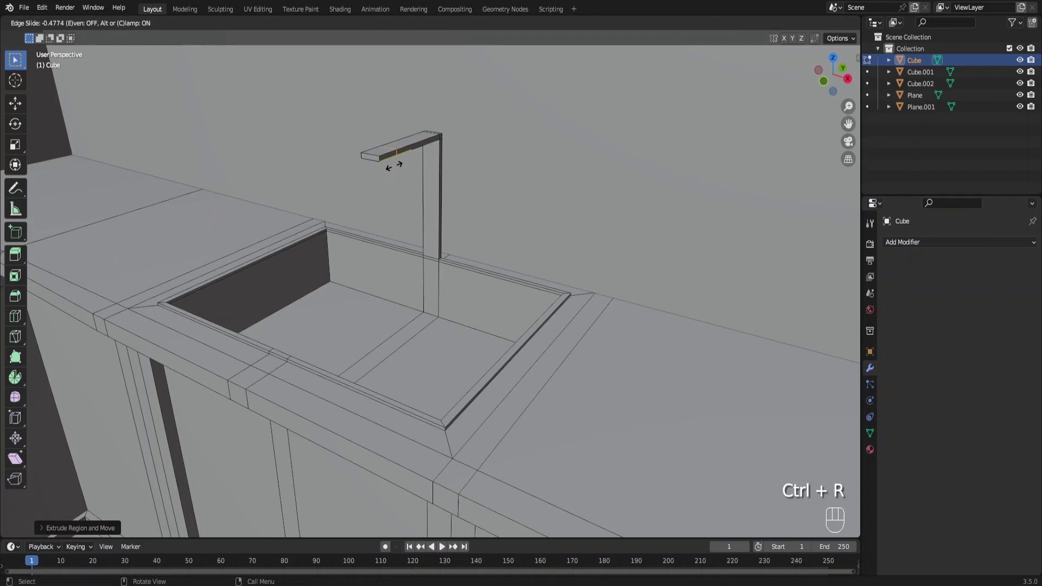
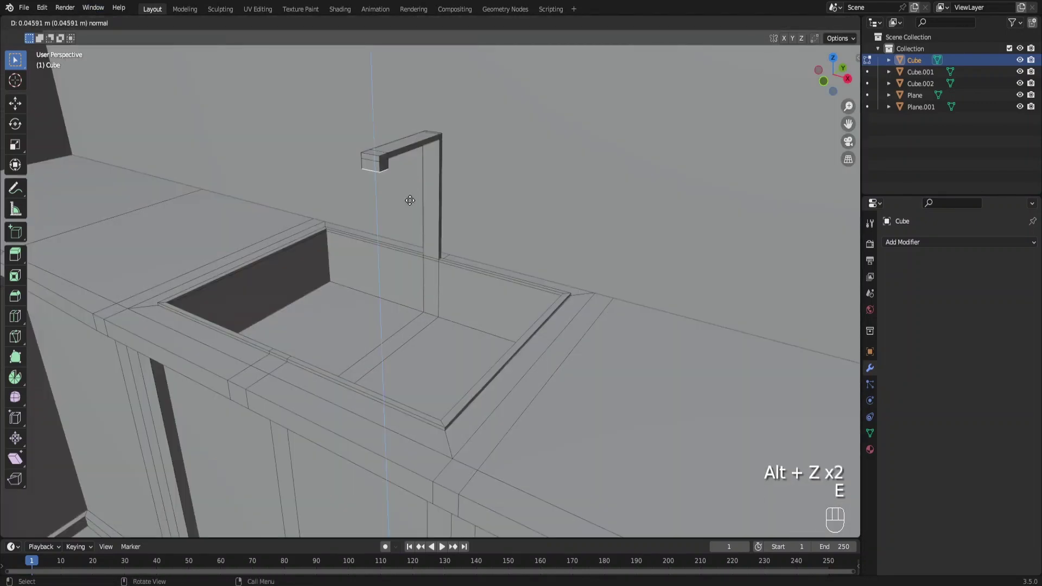
key(ctrl+Tab)
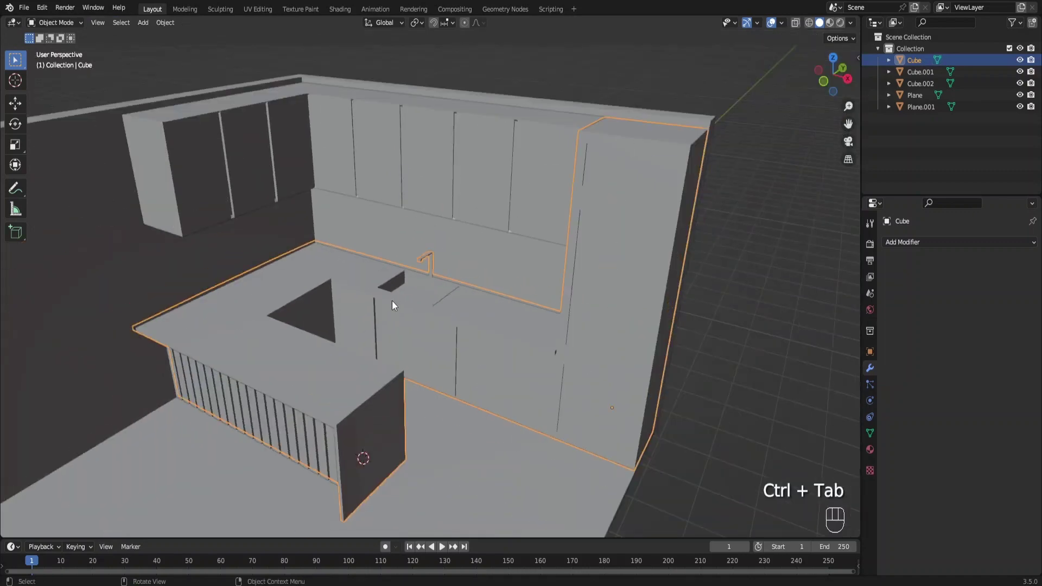
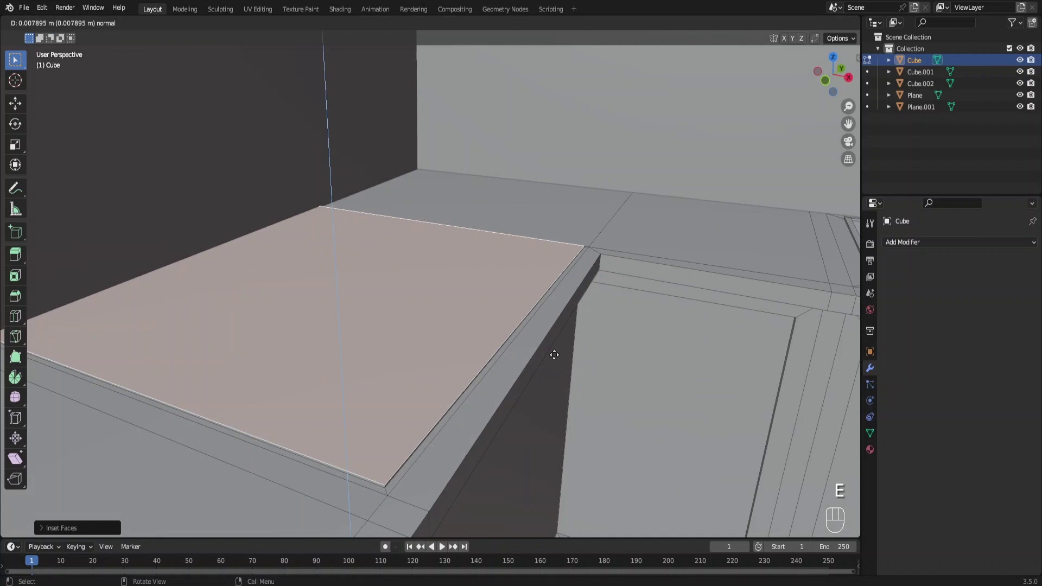
Step: Inset the counter's top face and recess it slightly to mark the cooktop area
key(i)
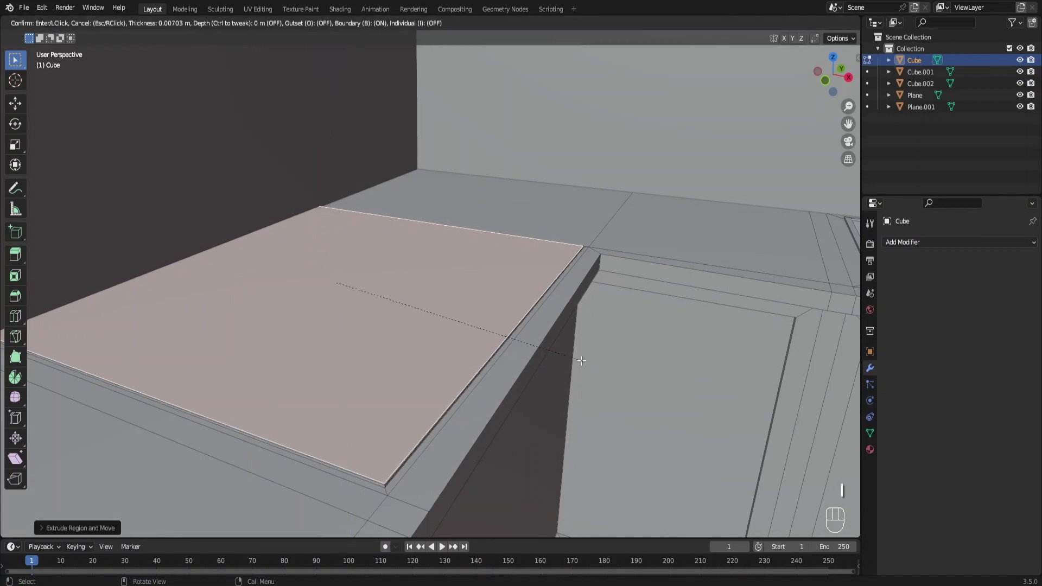
key(e)
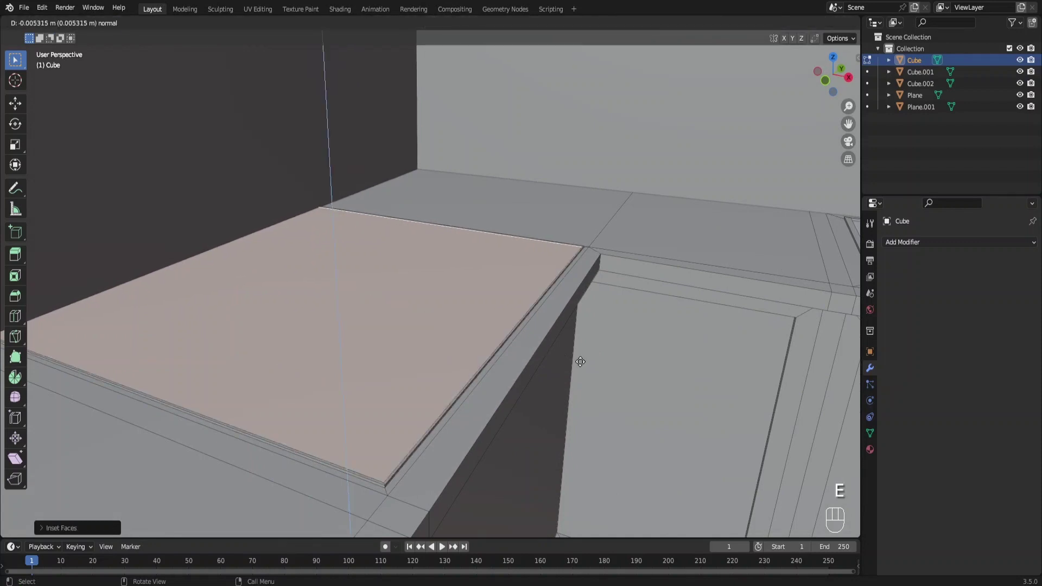
key(ctrl+Tab)
Step: Add a circle on the cooktop, shrink it to burner size and position it
right_click(377, 288)
key(shift+a)
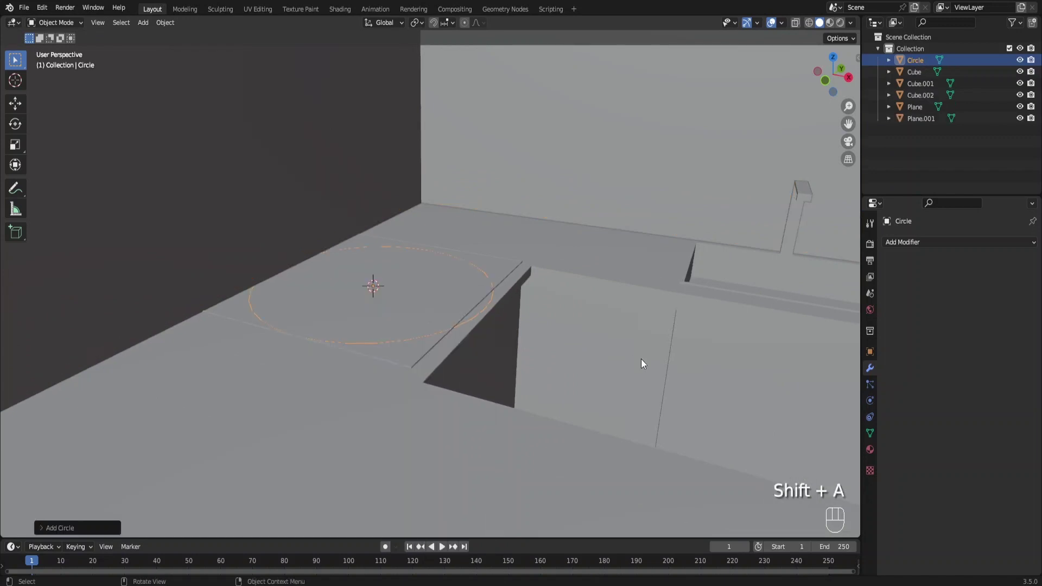
key(s)
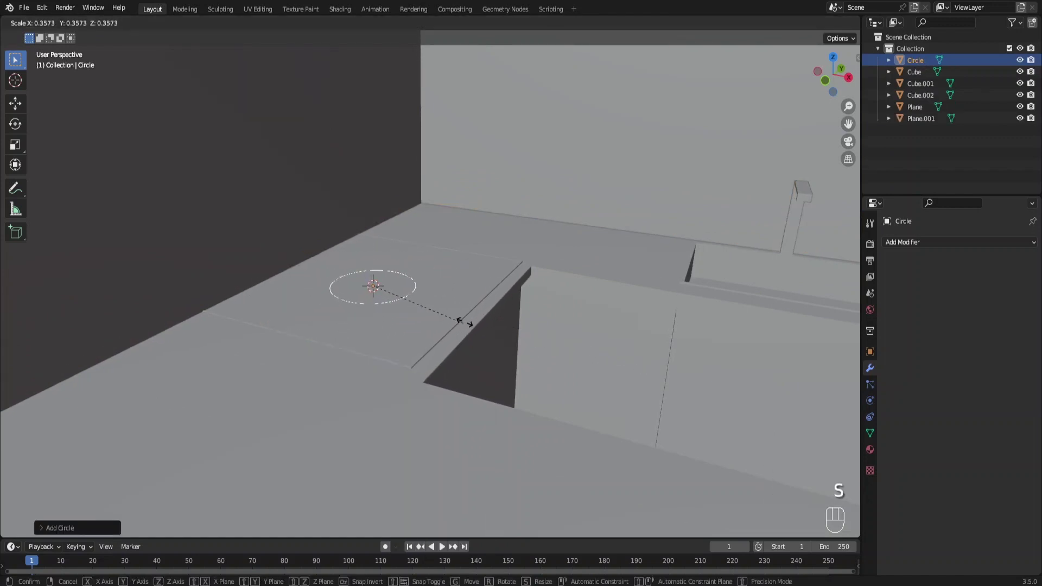
middle_click(468, 312)
key(g)
key(g)
key(s)
key(g)
key(g)
key(Tab)
middle_click(379, 327)
key(a)
Step: Duplicate the circle into four burners spaced along X and Y, resizing the fourth
key(shift+d)
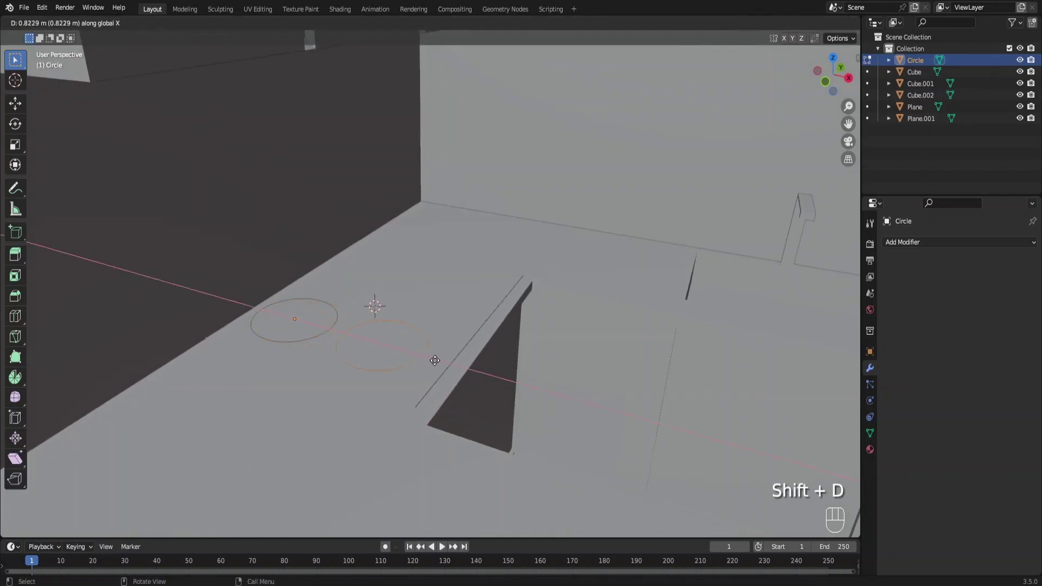
key(g)
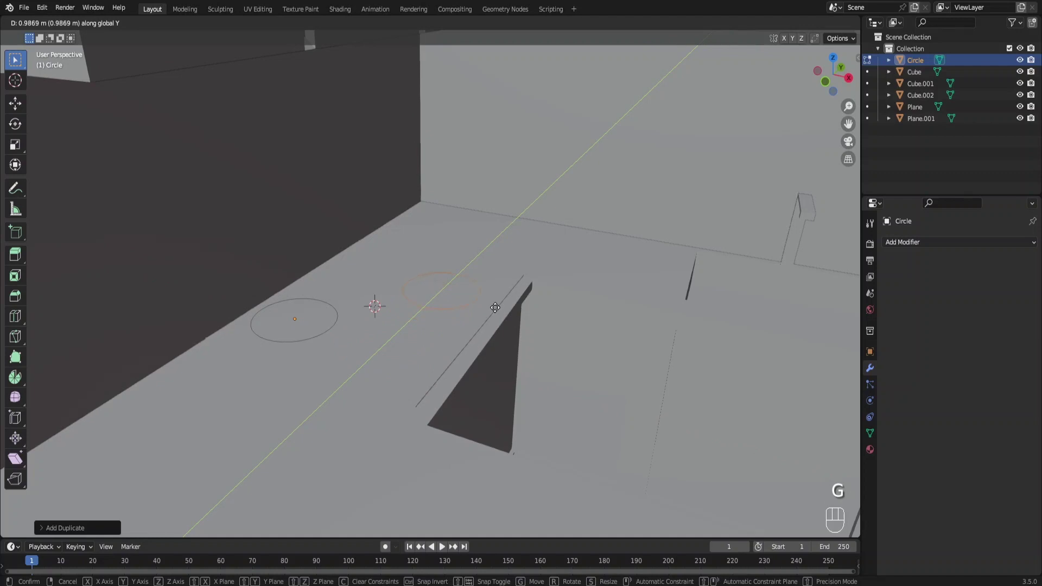
key(shift+d)
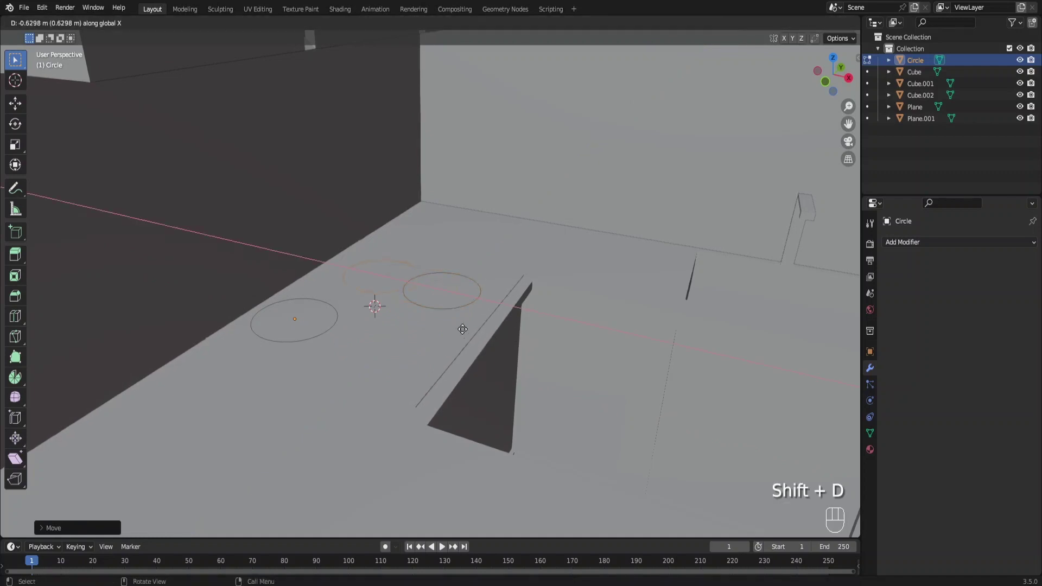
key(s)
key(s)
key(shift+d)
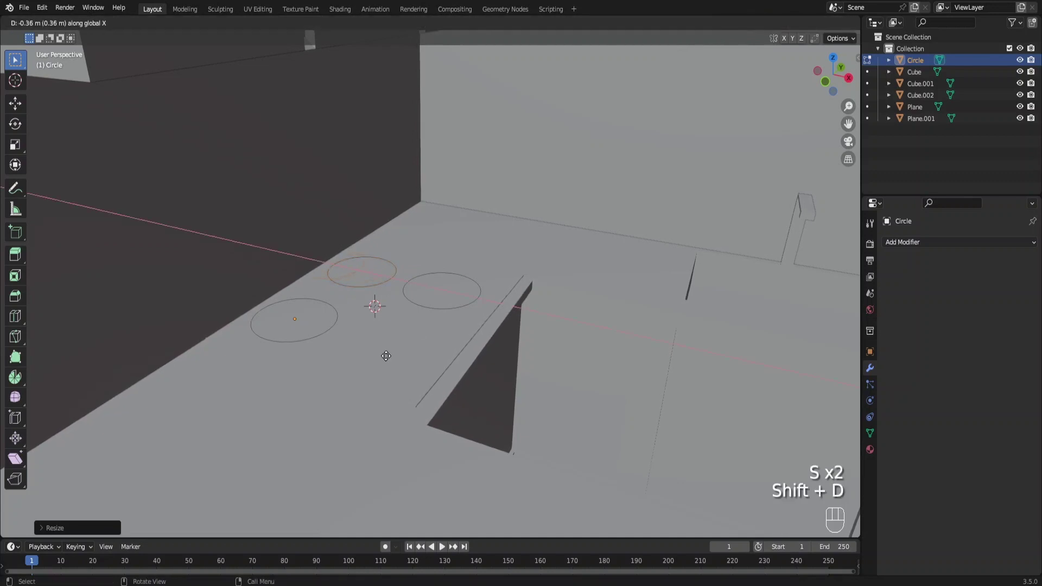
key(g)
key(ctrl+shift+z)
Step: Duplicate and shrink each burner ring into concentric inner rings and give them thickness
key(shift+d)
key(s)
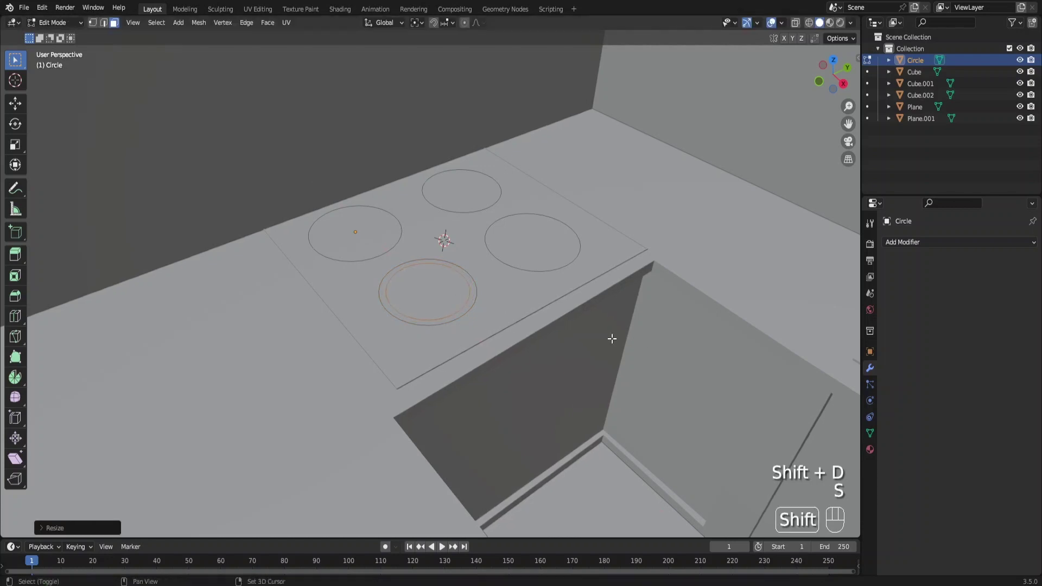
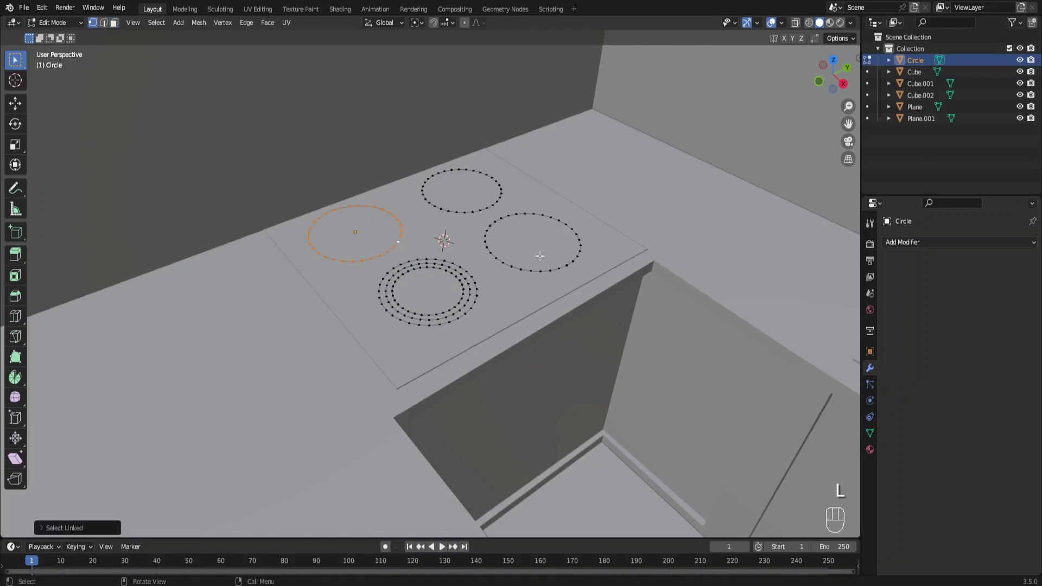
key(shift+d)
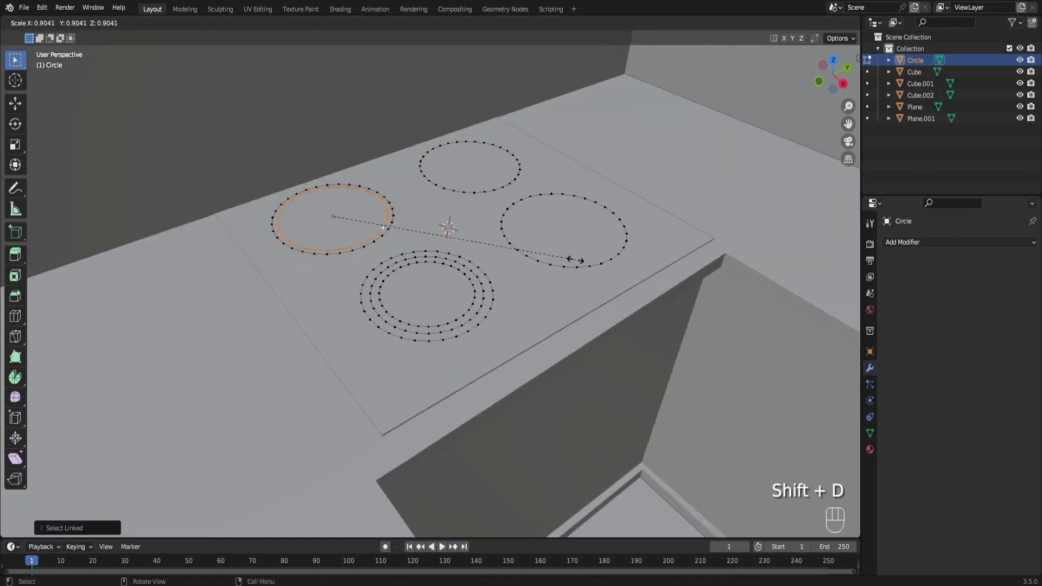
key(shift+d)
key(l)
key(l)
key(shift+d)
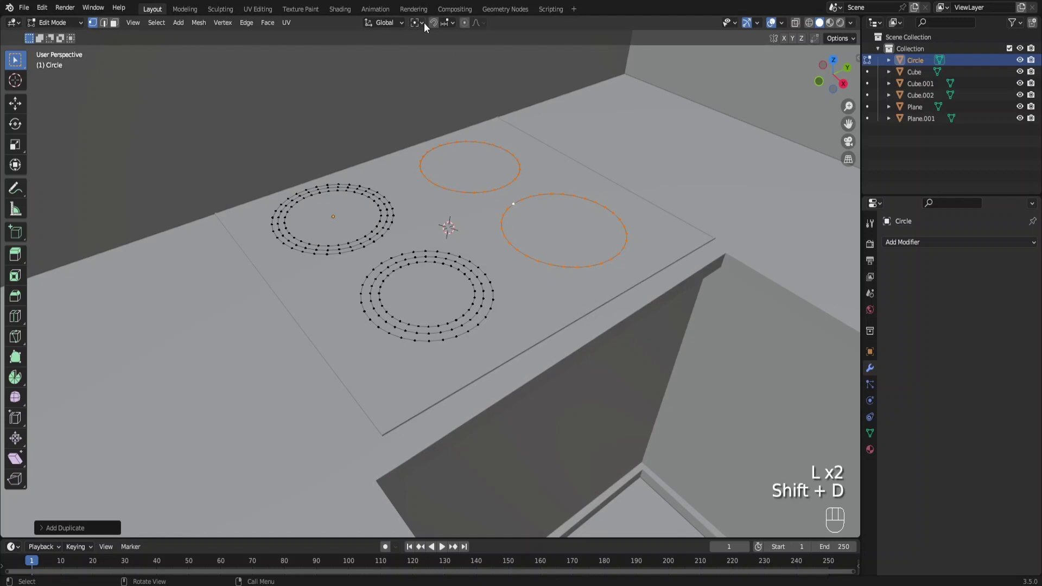
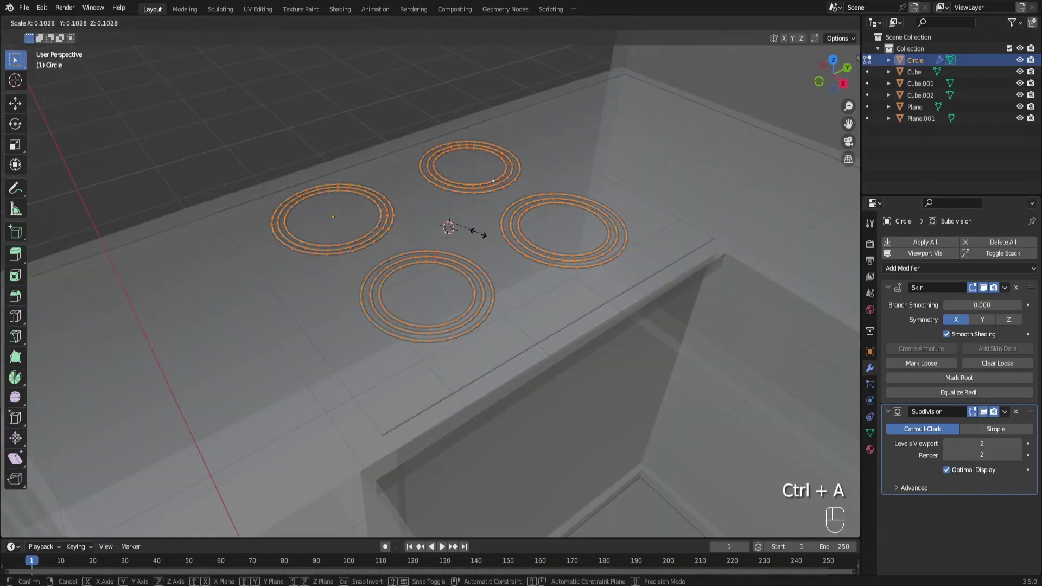
key(alt+z)
key(ctrl+a)
key(ctrl+Tab)
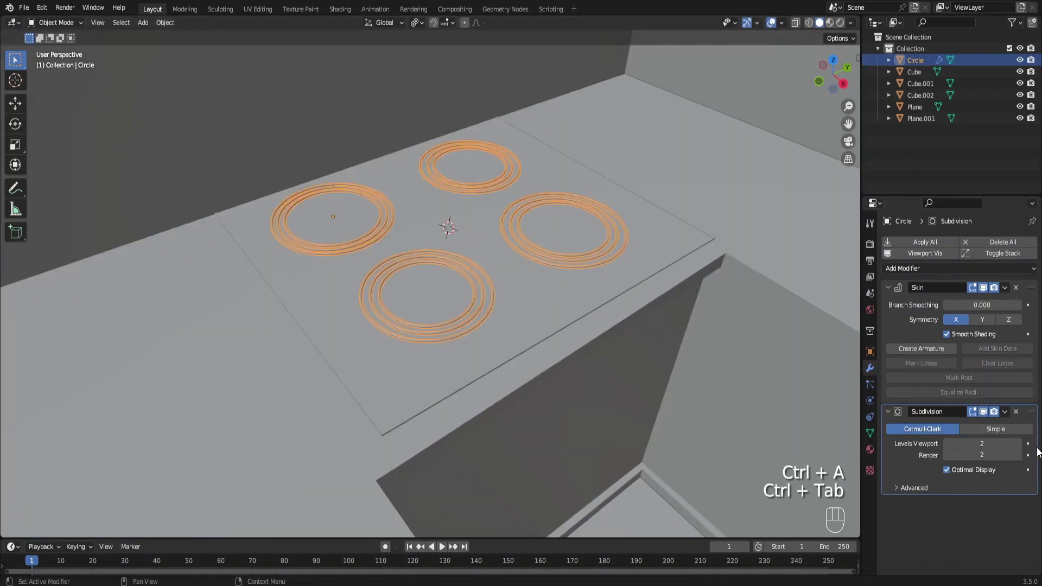
Step: Add a smoothing modifier to the burners, raise them slightly above the counter, and pull back to view the kitchen
drag(1029, 389, 988, 260)
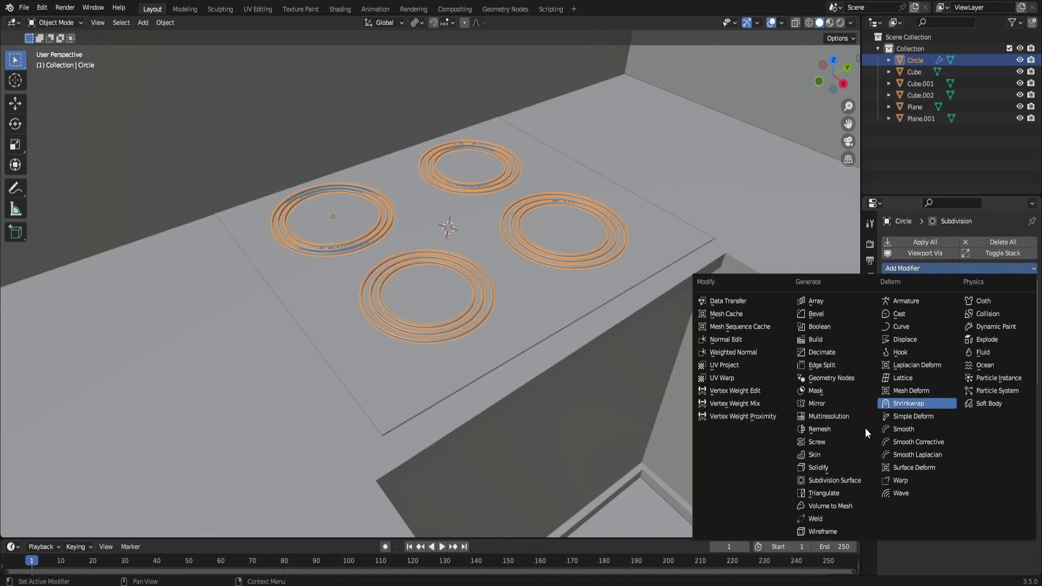
click(866, 481)
middle_click(542, 391)
key(g)
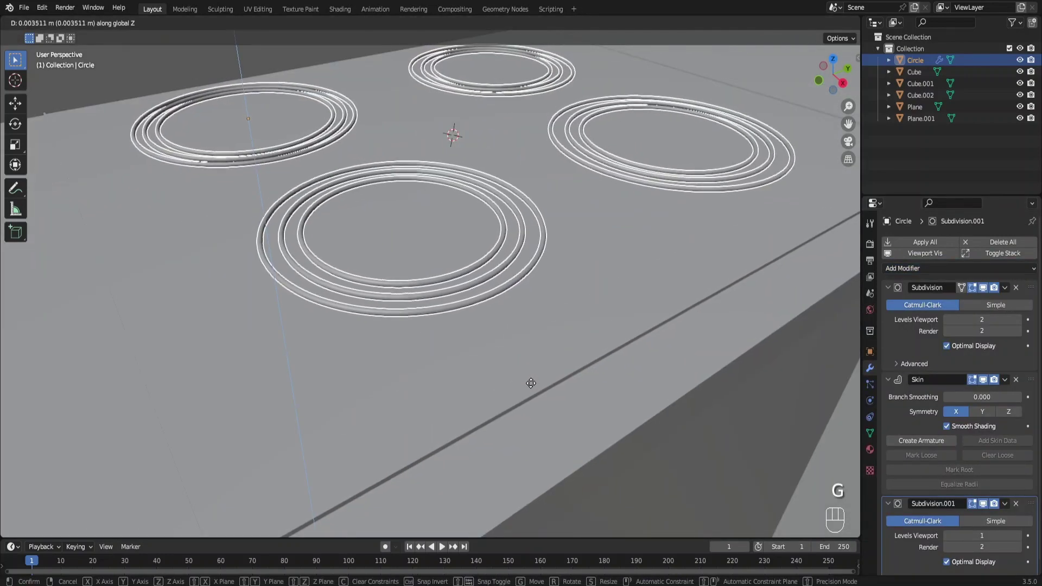
click(531, 378)
drag(343, 345, 351, 332)
key(g)
middle_click(410, 326)
click(189, 401)
drag(429, 335, 420, 297)
middle_click(433, 292)
key(shift+c)
click(589, 486)
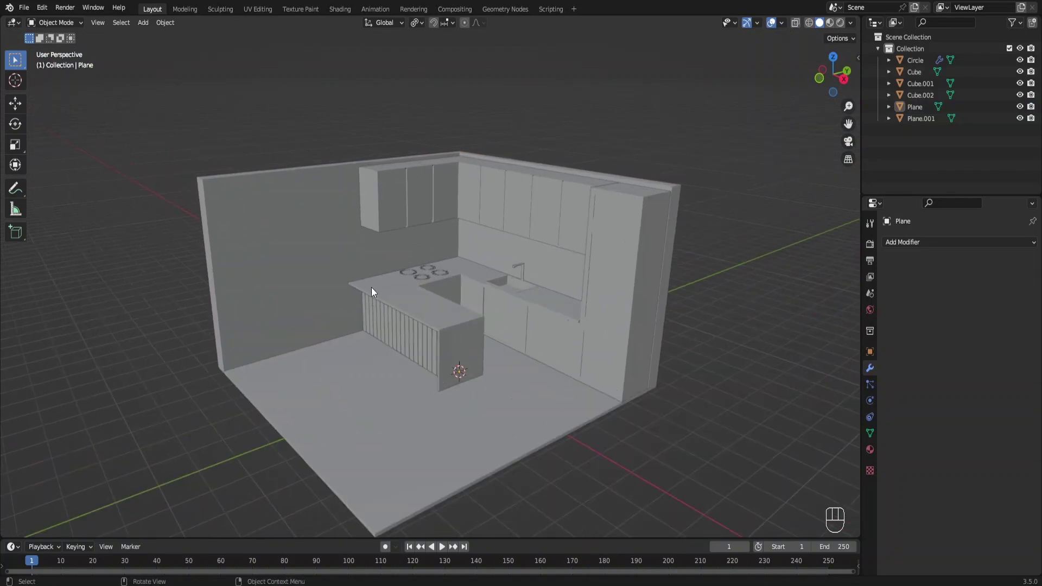
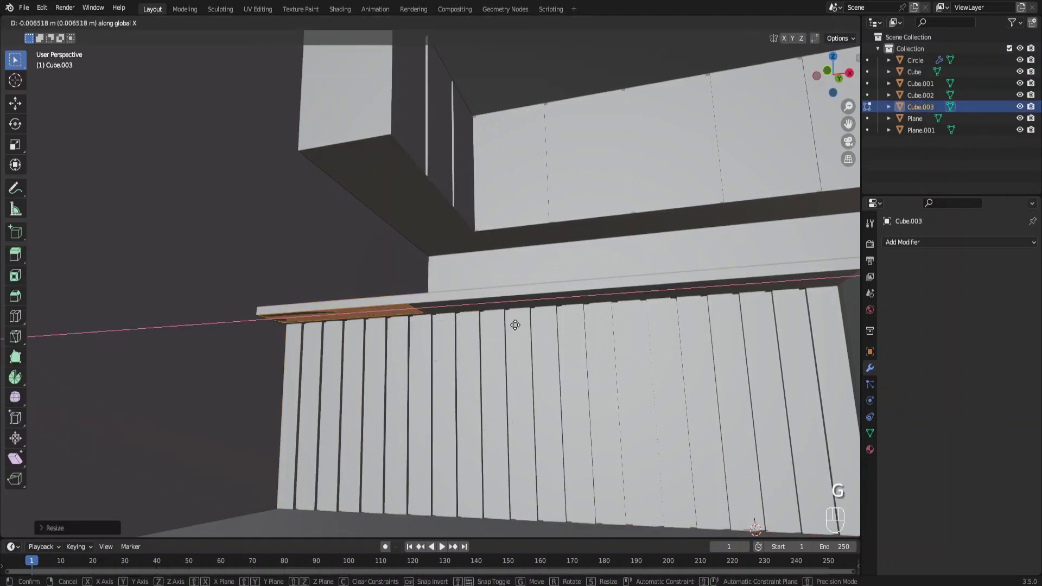
Step: Extrude a new block at the island end and recess its grid faces into diagonal cubbies
key(e)
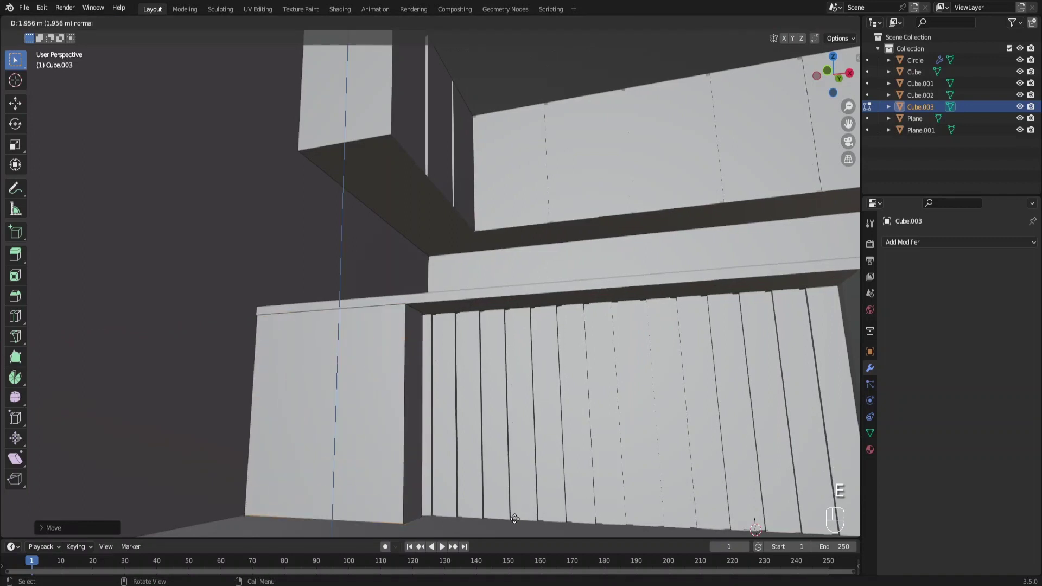
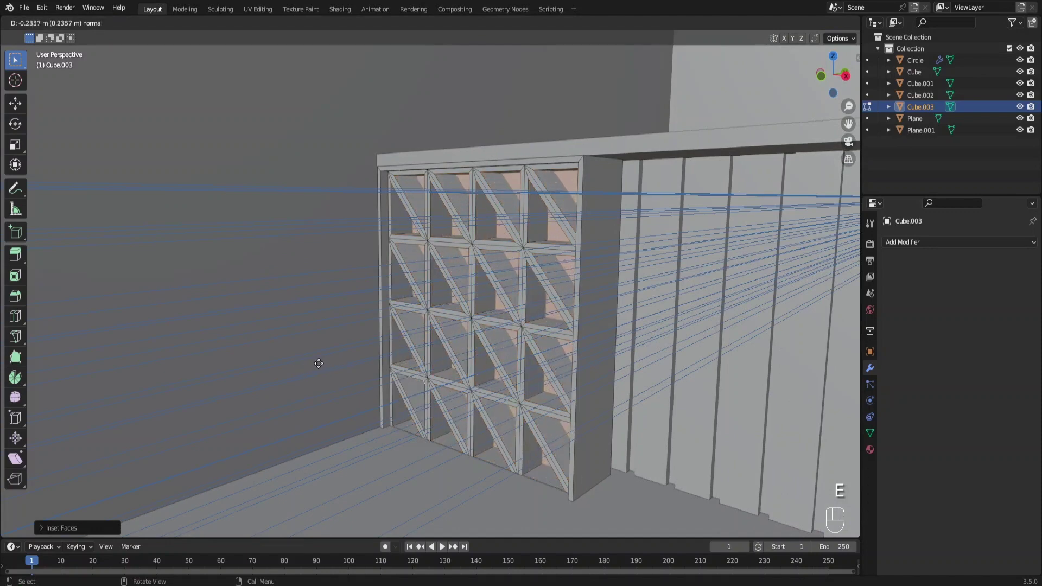
key(ctrl+Tab)
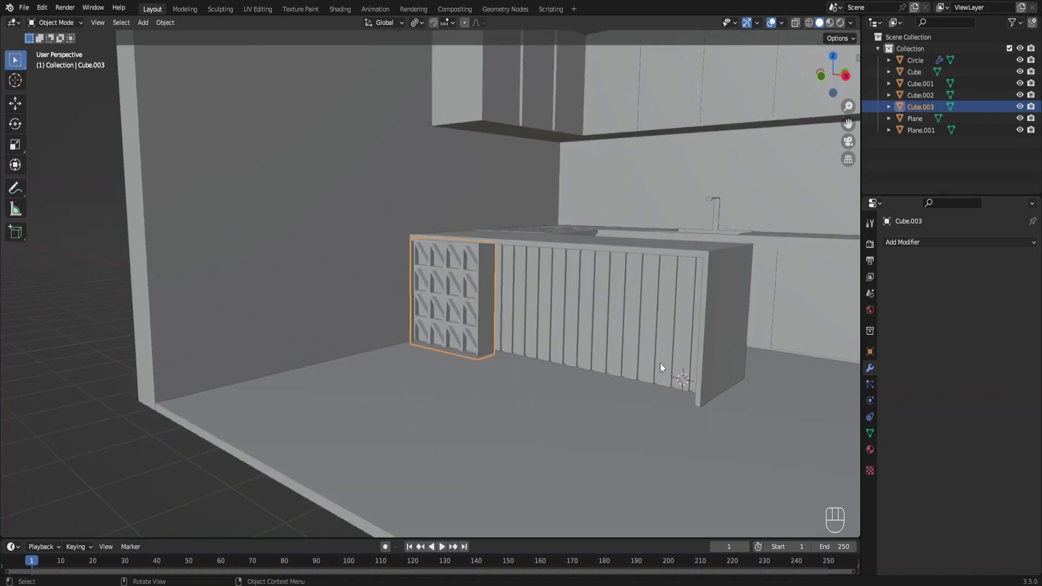
key(s)
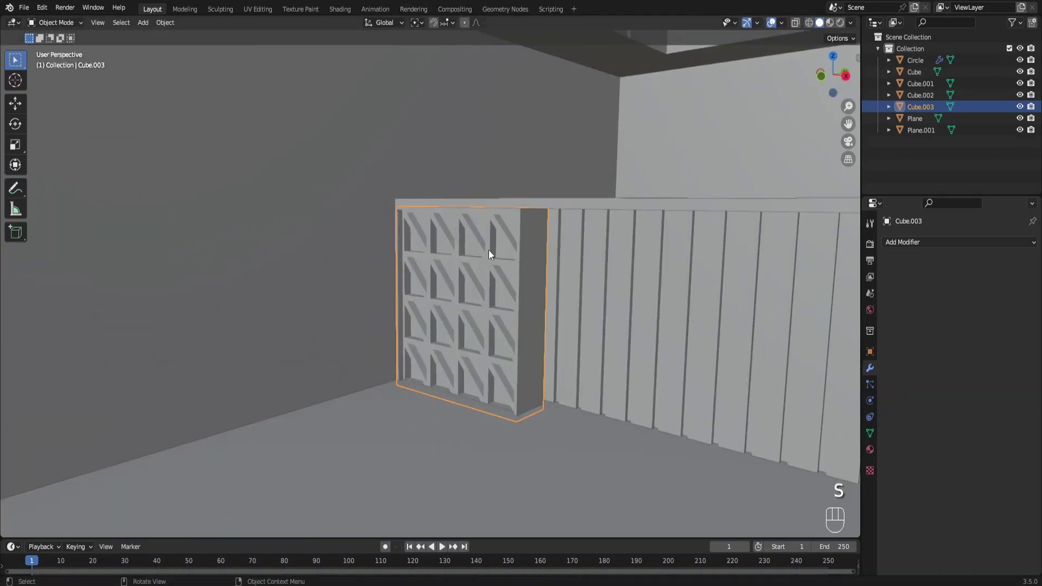
drag(489, 253, 611, 307)
Step: Scale the shelf unit's height along Z to fit beside the slatted panel and pull back to show the kitchen
key(s)
key(g)
key(s)
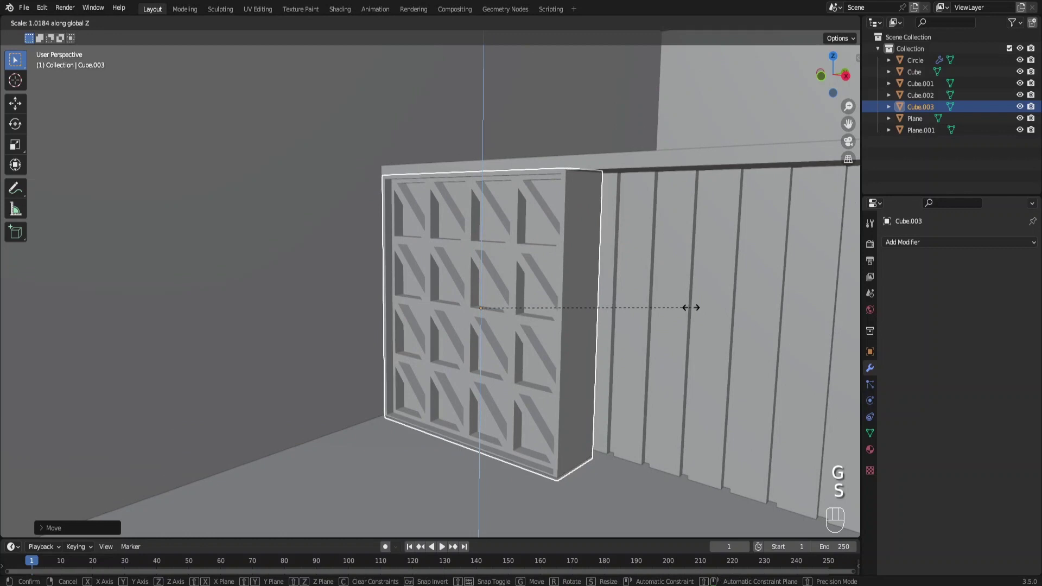
key(s)
key(g)
click(97, 313)
middle_click(385, 290)
drag(455, 288, 430, 305)
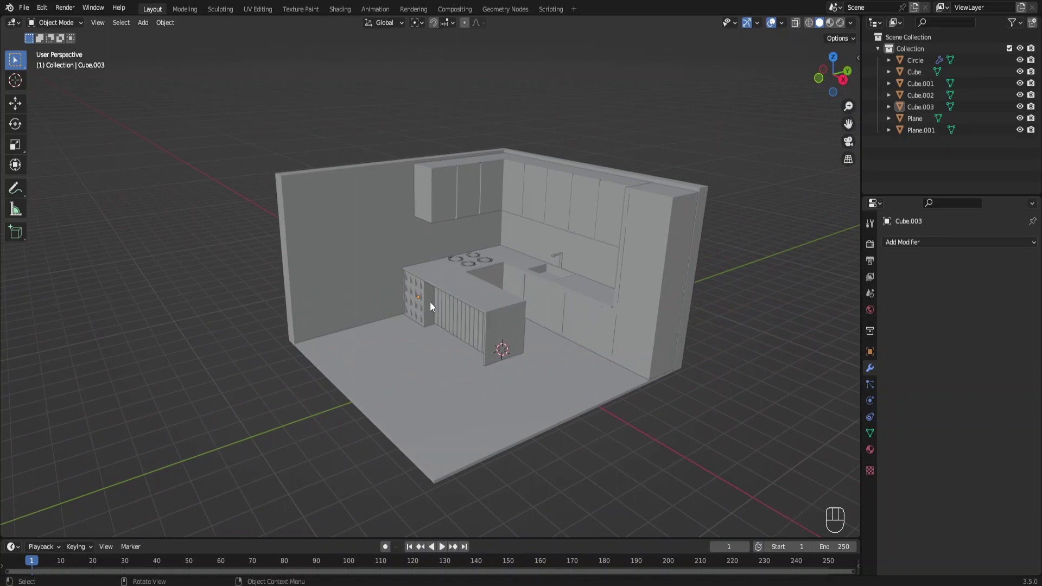
Step: Add a circle and delete half of it to form a handle arc, viewed from the front
drag(482, 309, 419, 312)
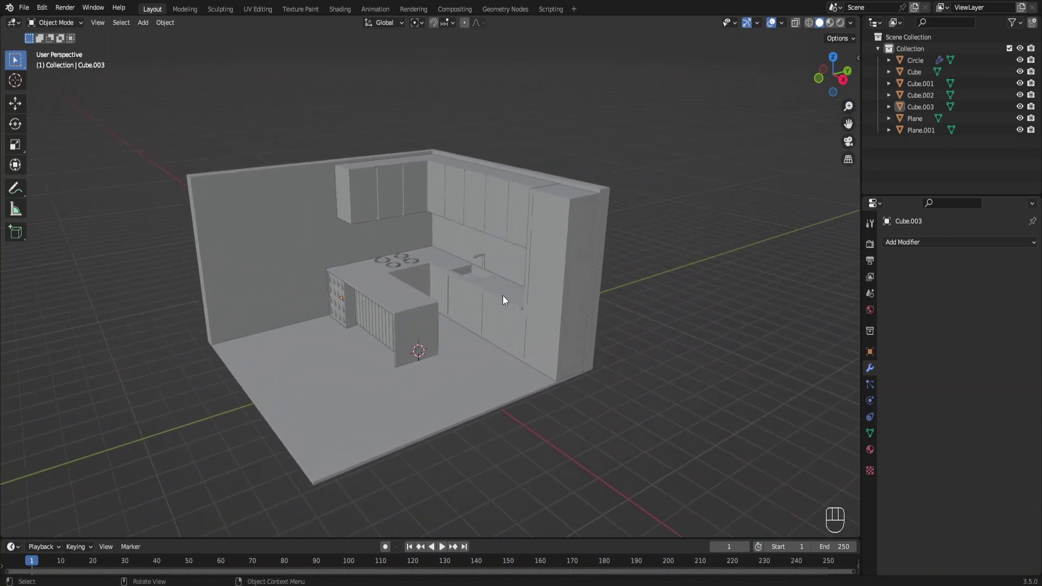
key(shift+a)
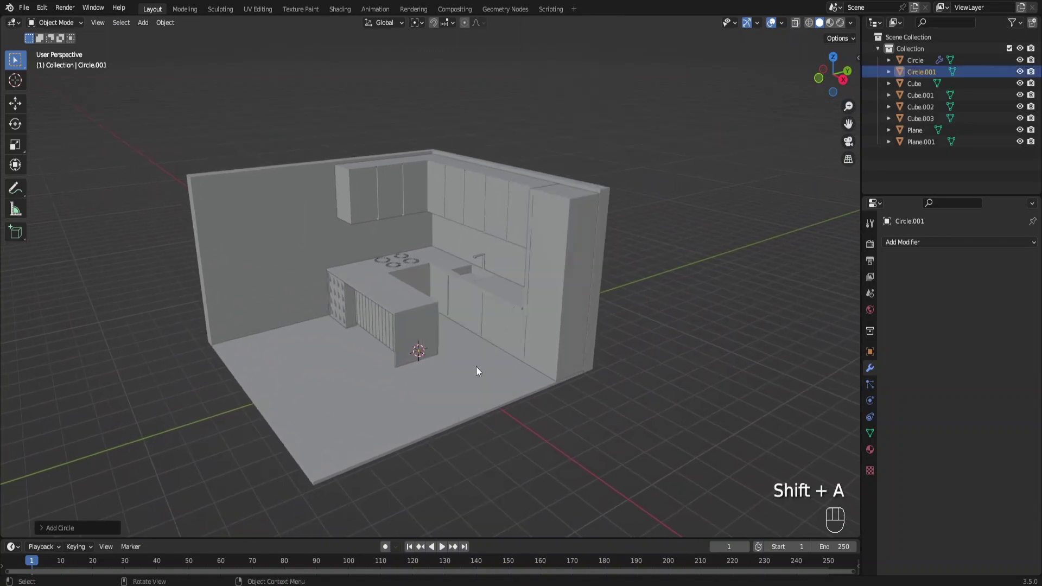
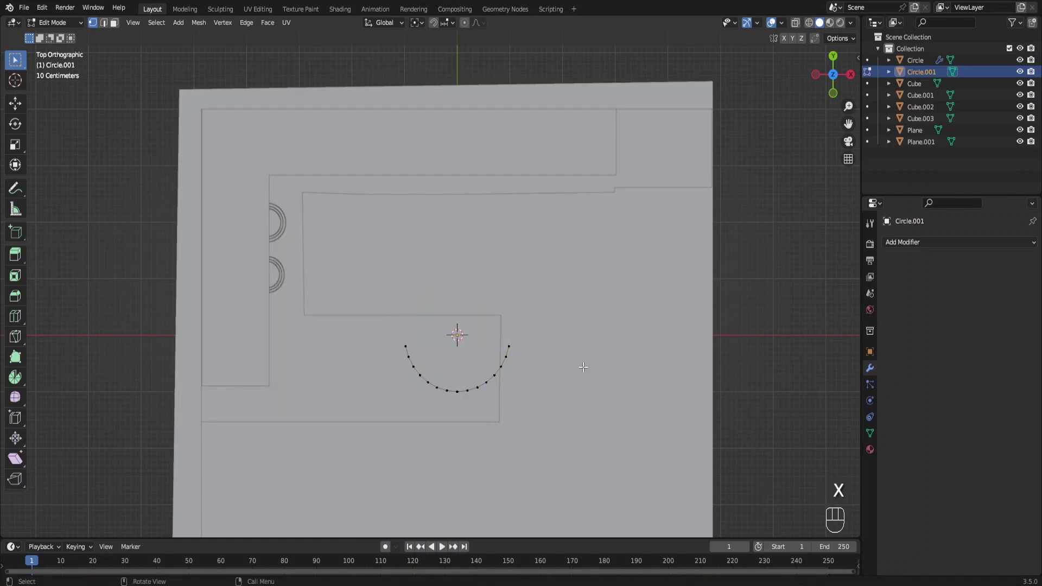
key(a)
key(s)
key(s)
key(KP_1)
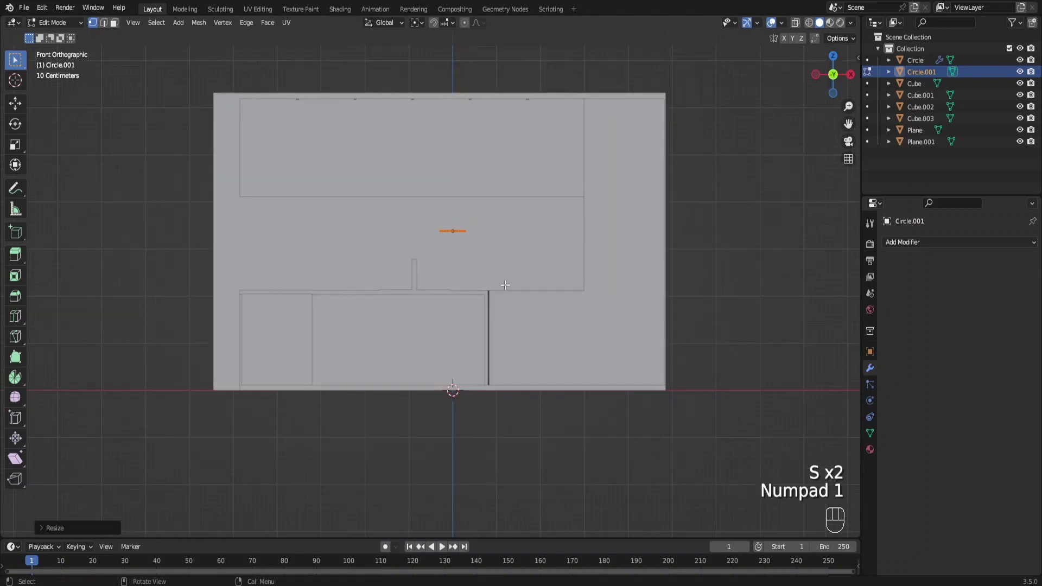
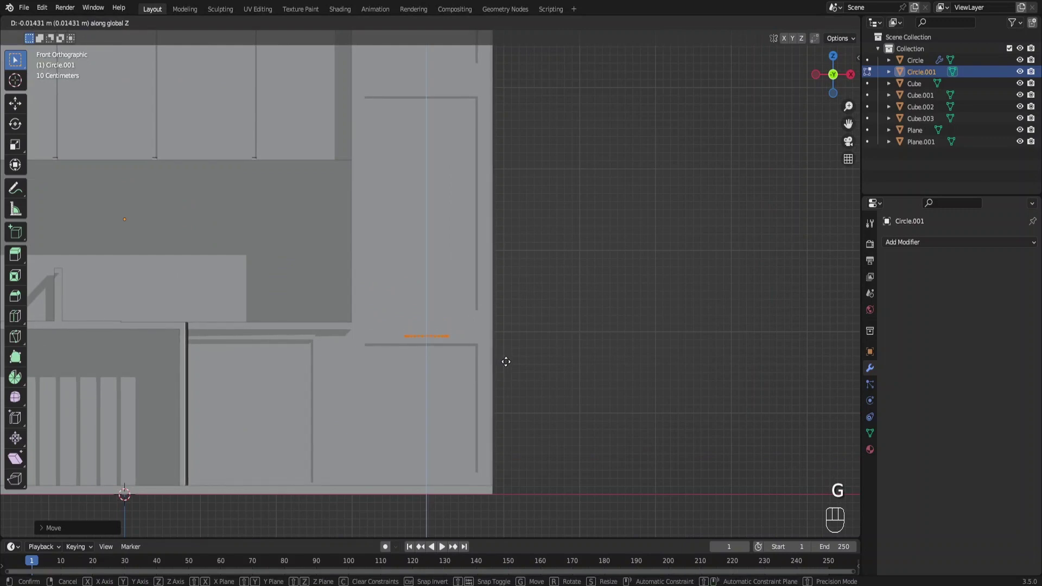
Step: Move the handle arc onto the tall unit's top door and check its placement
drag(469, 113, 458, 137)
drag(435, 135, 458, 105)
middle_click(472, 161)
middle_click(609, 275)
key(g)
key(g)
drag(575, 284, 552, 296)
key(g)
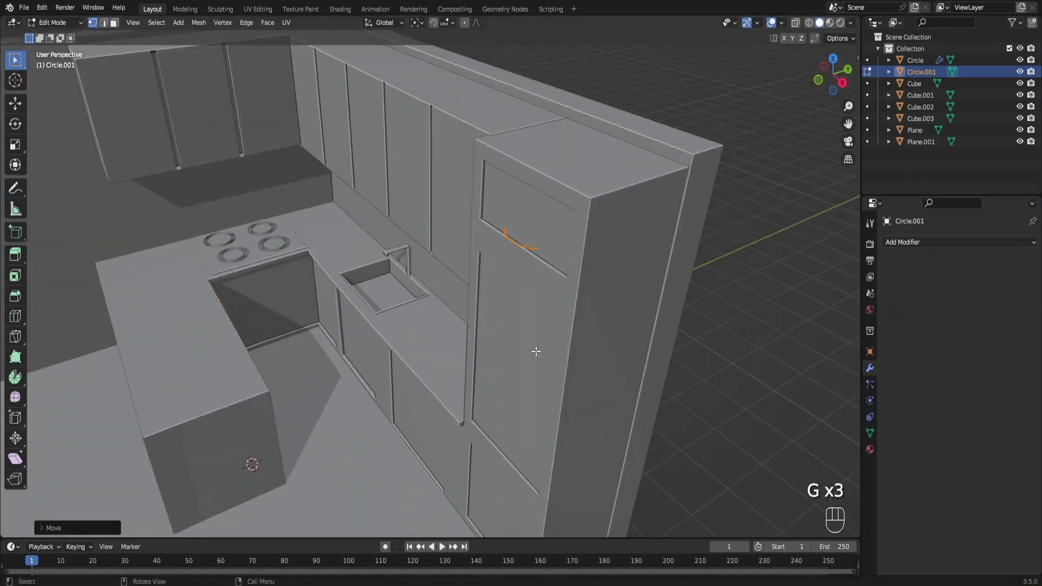
drag(560, 286, 582, 238)
key(shift+d)
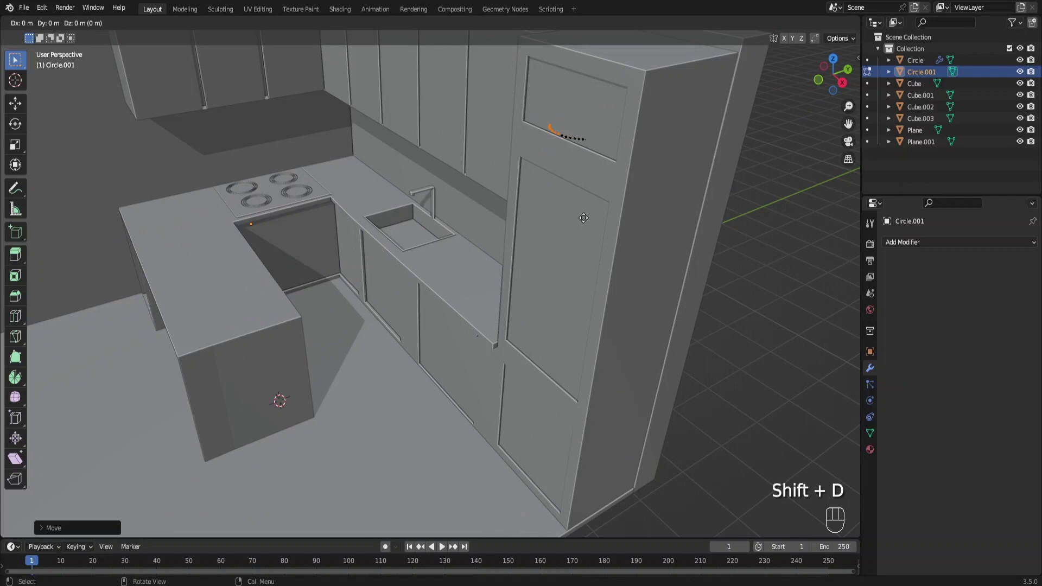
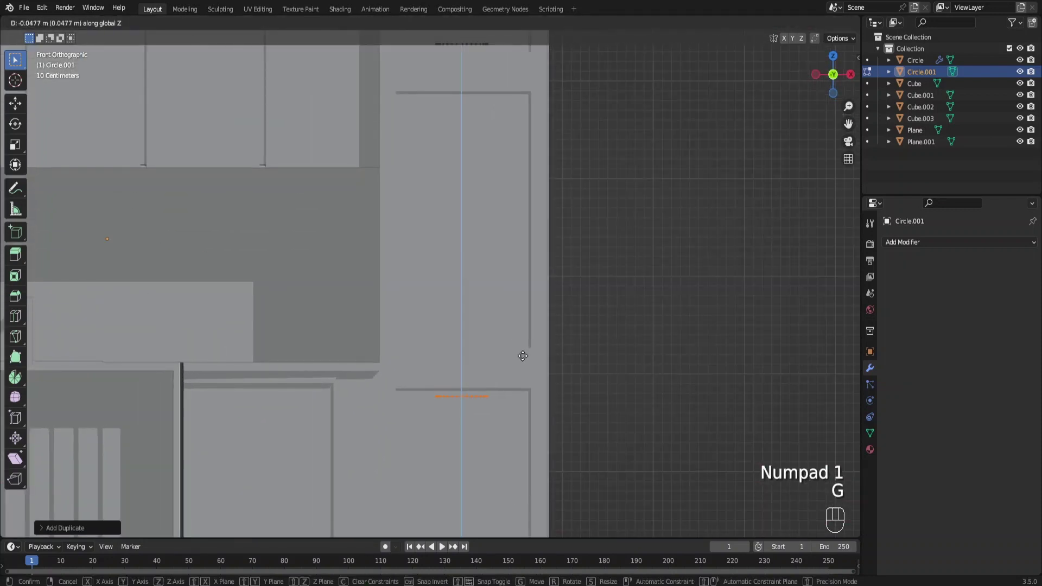
Step: Duplicate the handle into a longer upright version and copy handles onto the tall unit and a lower door
key(shift+d)
key(r)
key(s)
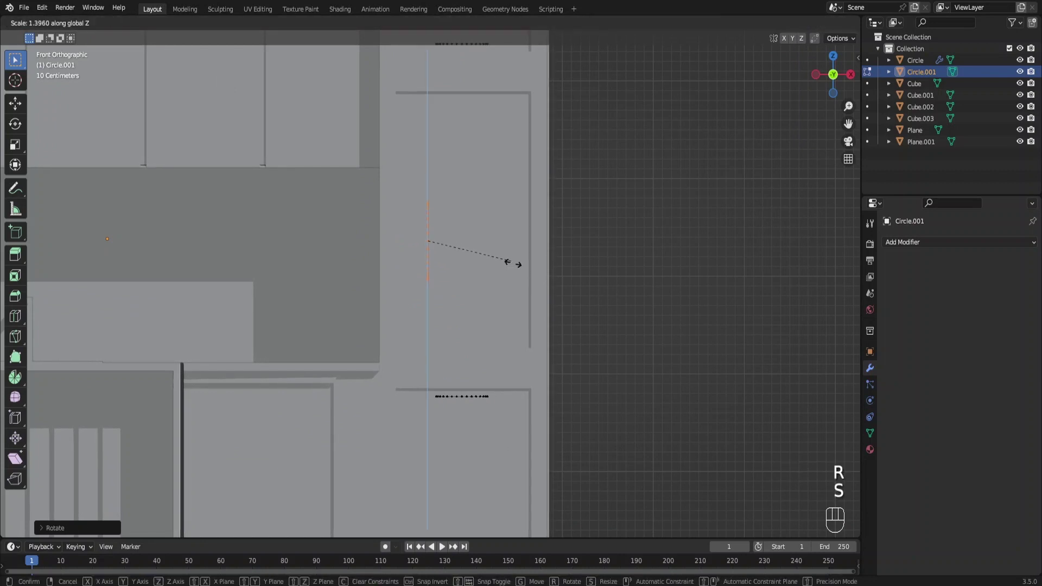
key(g)
drag(500, 288, 467, 330)
click(542, 358)
key(l)
drag(512, 360, 634, 370)
key(shift+d)
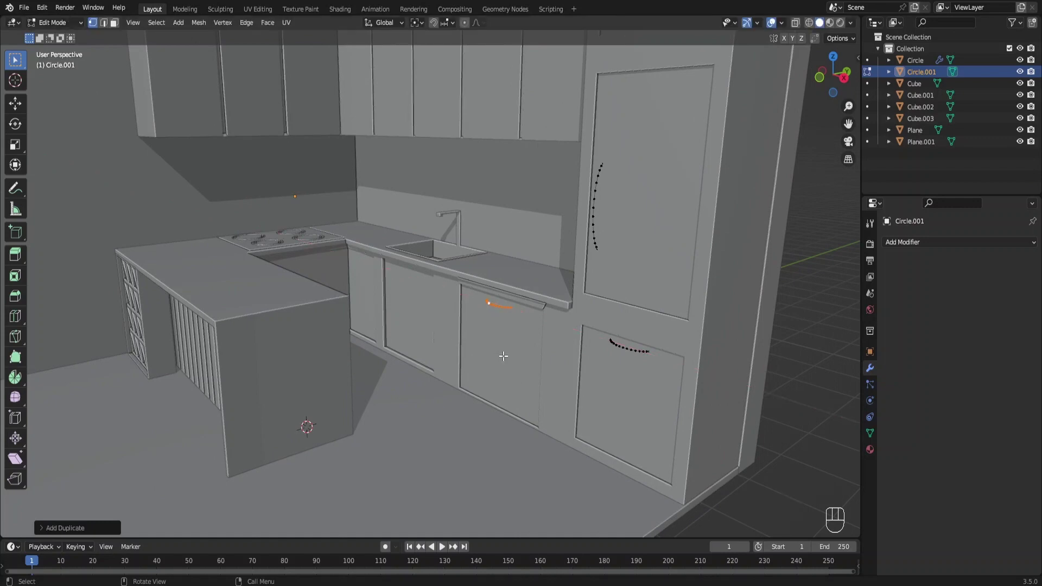
Step: Copy handles onto the next drawer and lower a vertical handle copy onto a sink cabinet door
drag(484, 331, 532, 343)
key(shift+d)
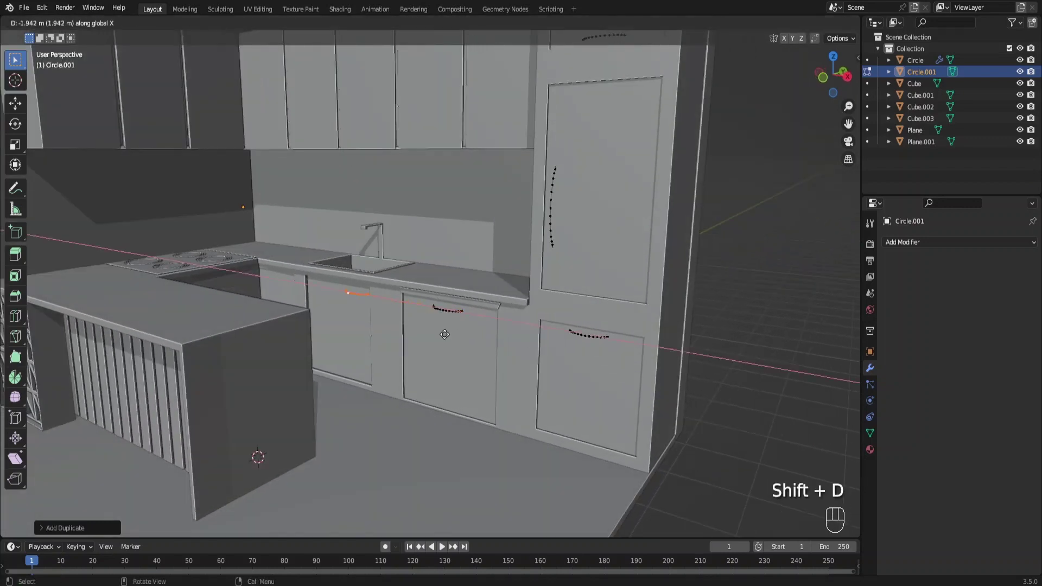
drag(469, 313, 535, 312)
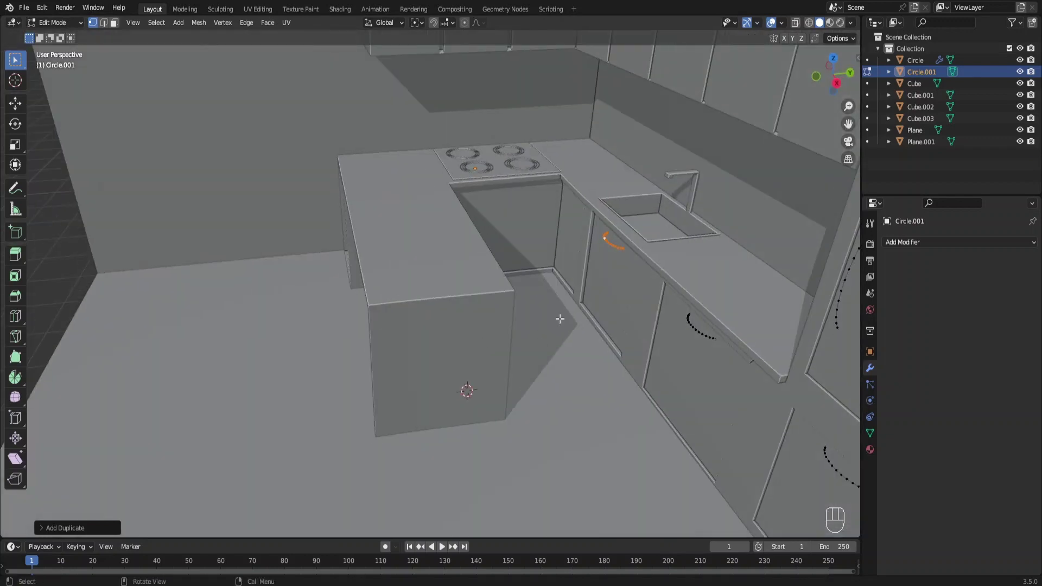
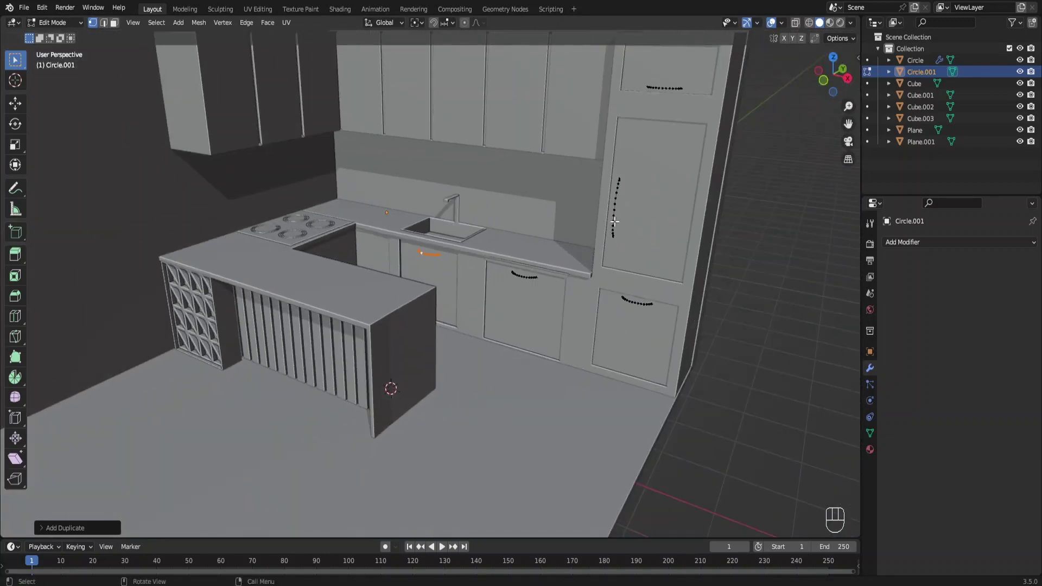
click(611, 215)
key(l)
key(shift+d)
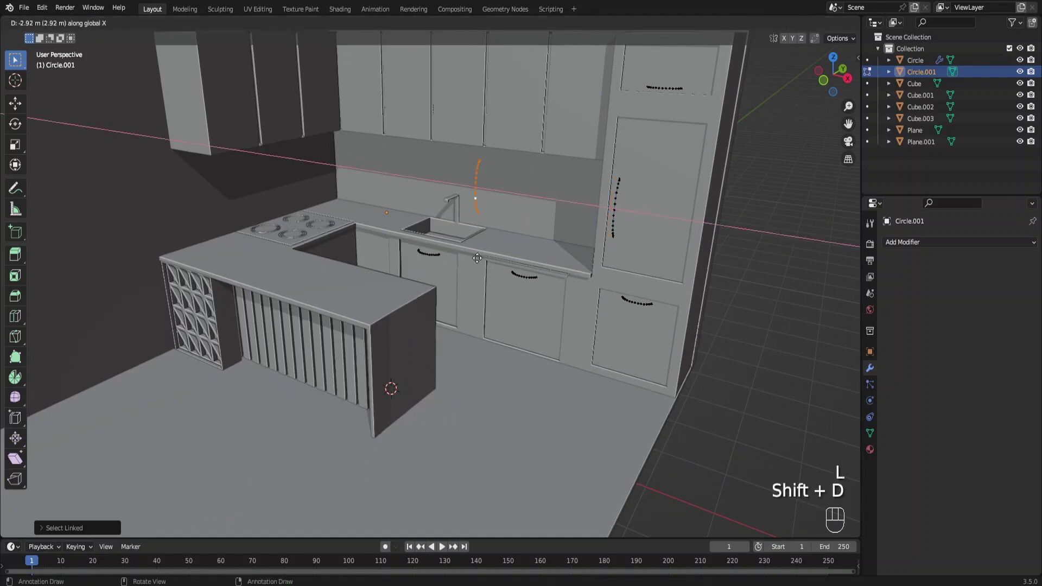
key(g)
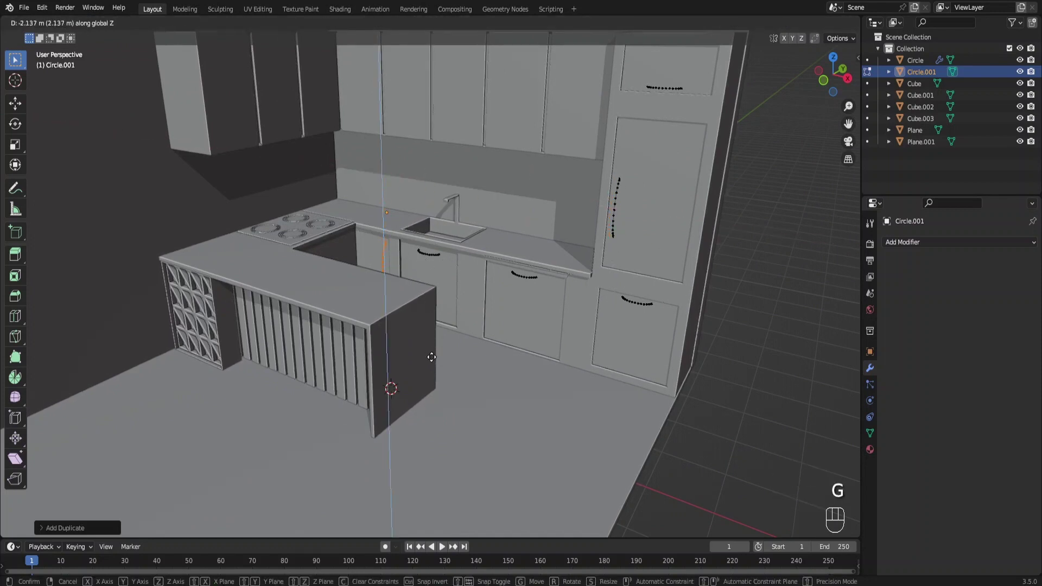
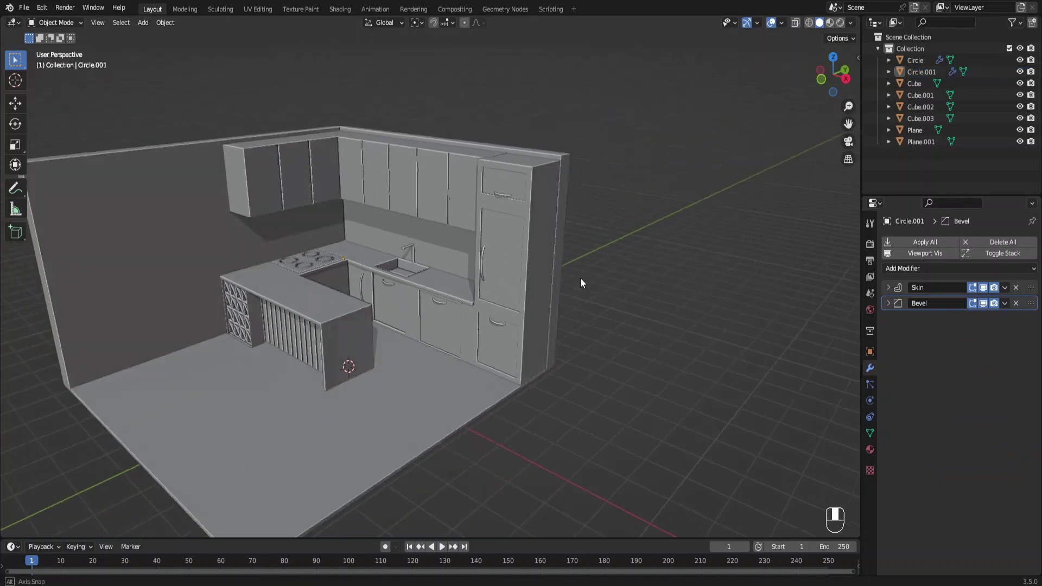
Step: Add a plane and scale it into a long, narrow floor mat shape beside the island
key(shift+a)
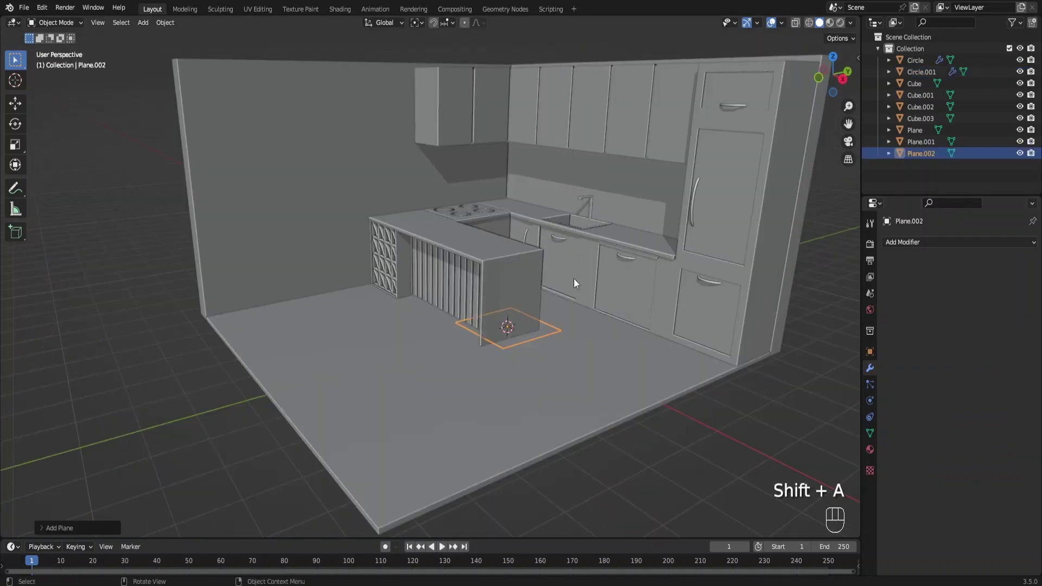
middle_click(512, 356)
key(s)
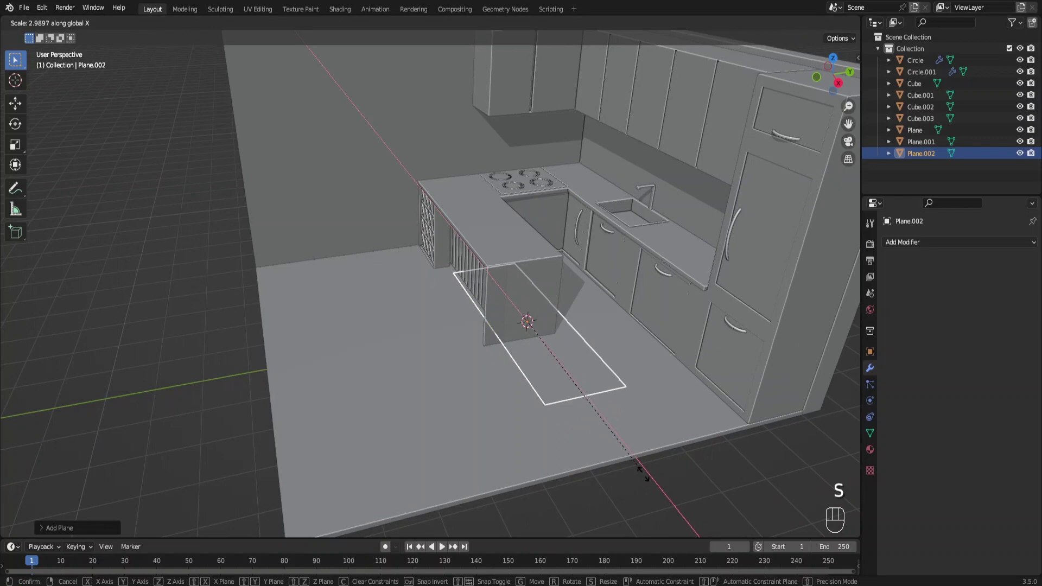
key(s)
key(g)
drag(638, 374, 521, 354)
middle_click(648, 350)
key(s)
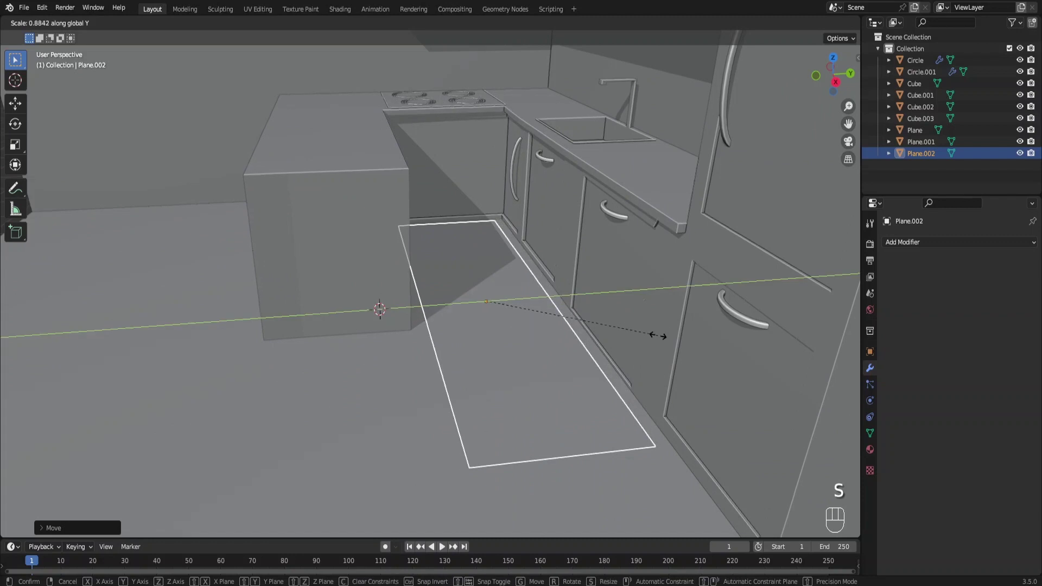
middle_click(588, 322)
middle_click(593, 300)
key(Tab)
Step: Lengthen the mat along the base cabinets, slide it into place and lower it onto the floor
key(alt+z)
key(g)
key(alt+z)
middle_click(565, 327)
key(s)
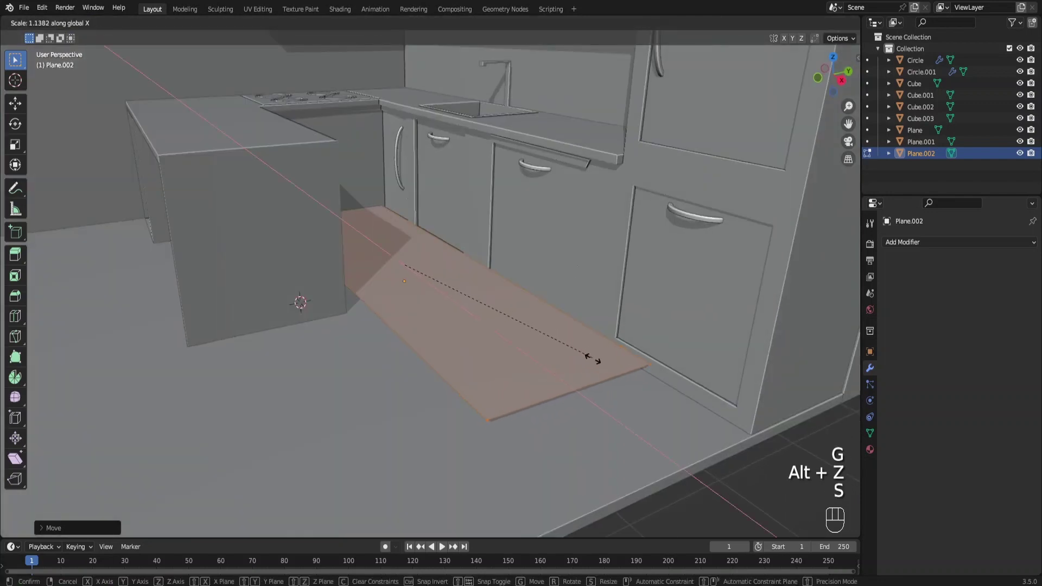
key(g)
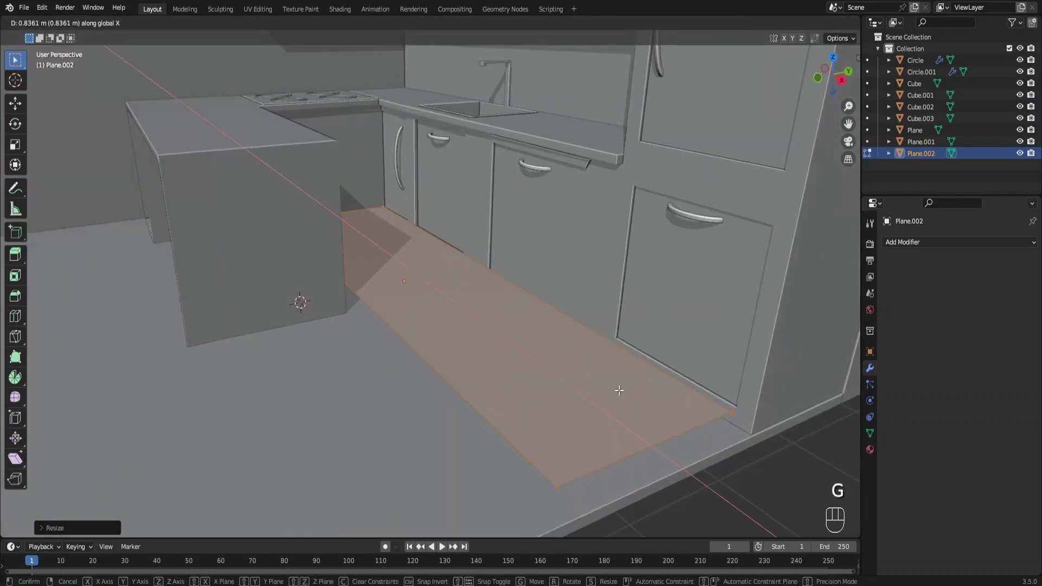
drag(599, 376, 597, 363)
key(g)
key(e)
key(a)
key(g)
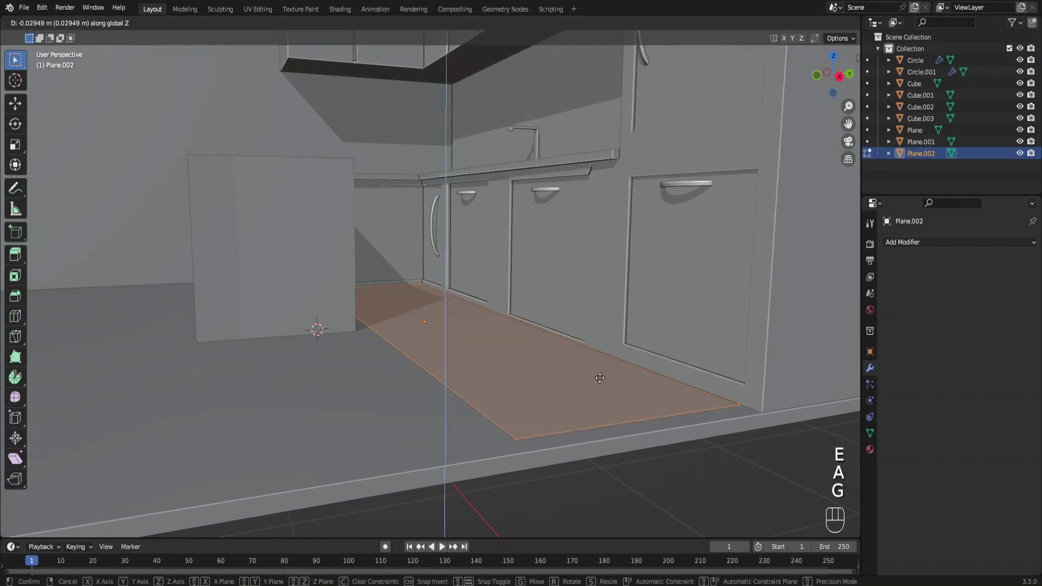
key(Tab)
Step: Give the floor mat a Bevel modifier for rounded edges
click(927, 238)
drag(924, 246, 862, 301)
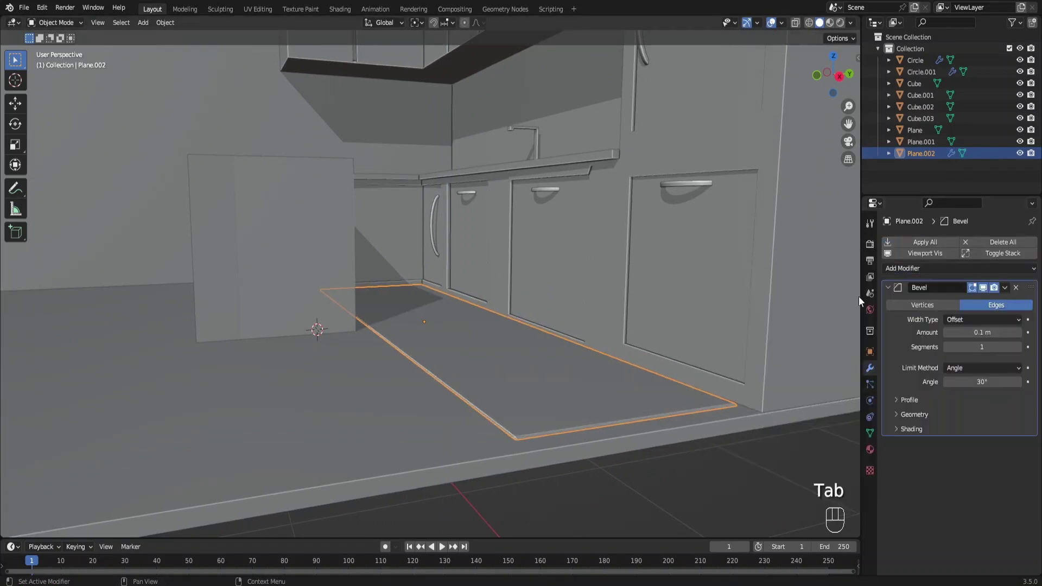
click(1023, 353)
double_click(1023, 353)
drag(529, 362, 524, 320)
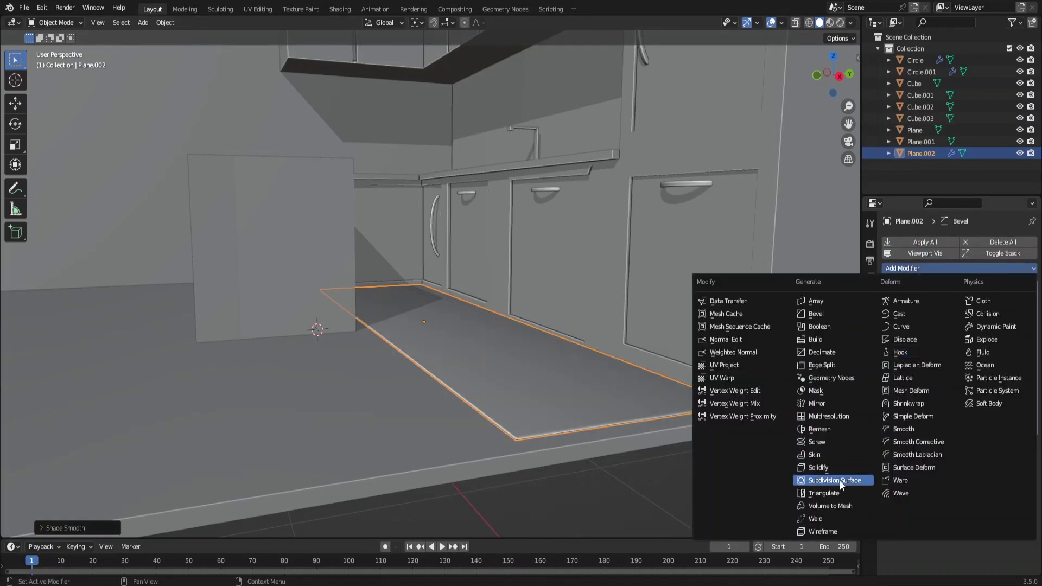
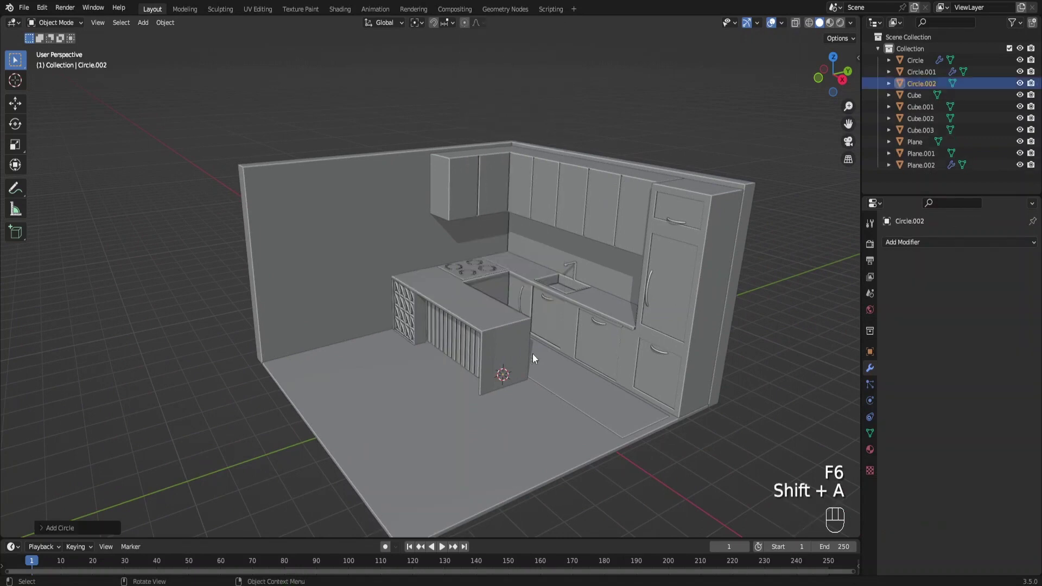
Step: Place the circle beside the island, fill it and extrude it into a thick round seat
key(g)
key(g)
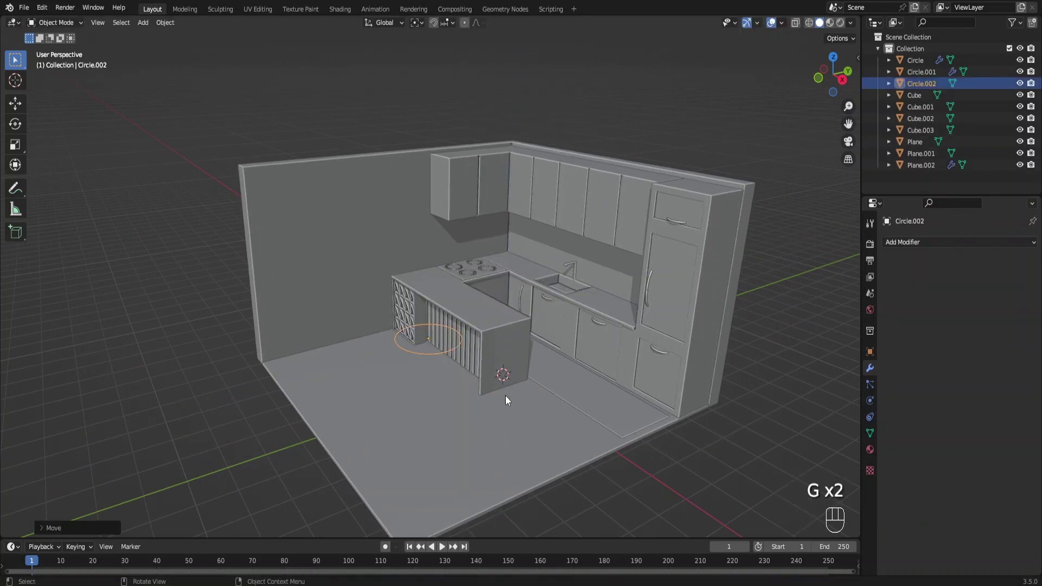
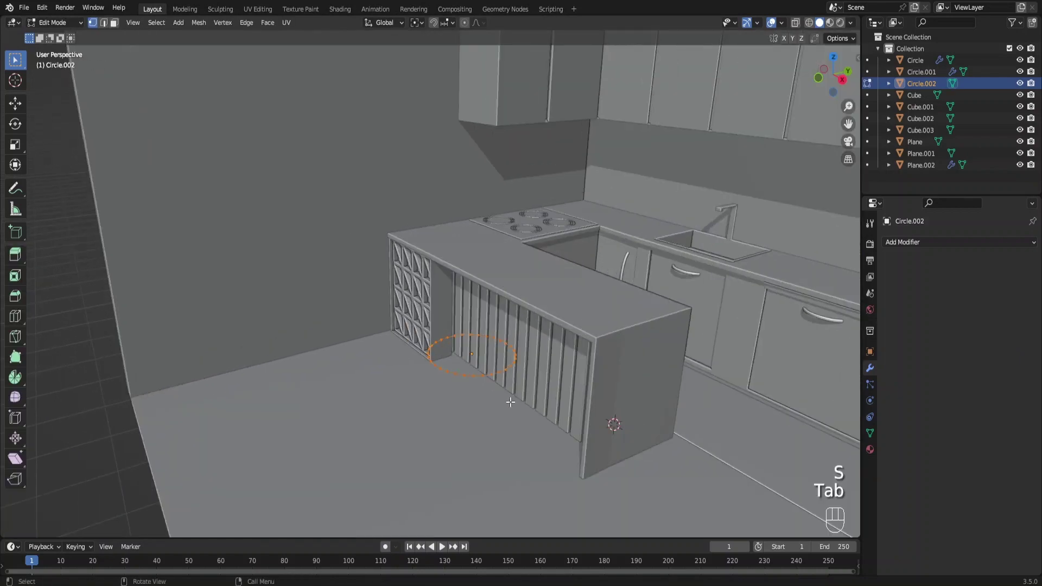
drag(506, 377, 482, 322)
key(f)
key(e)
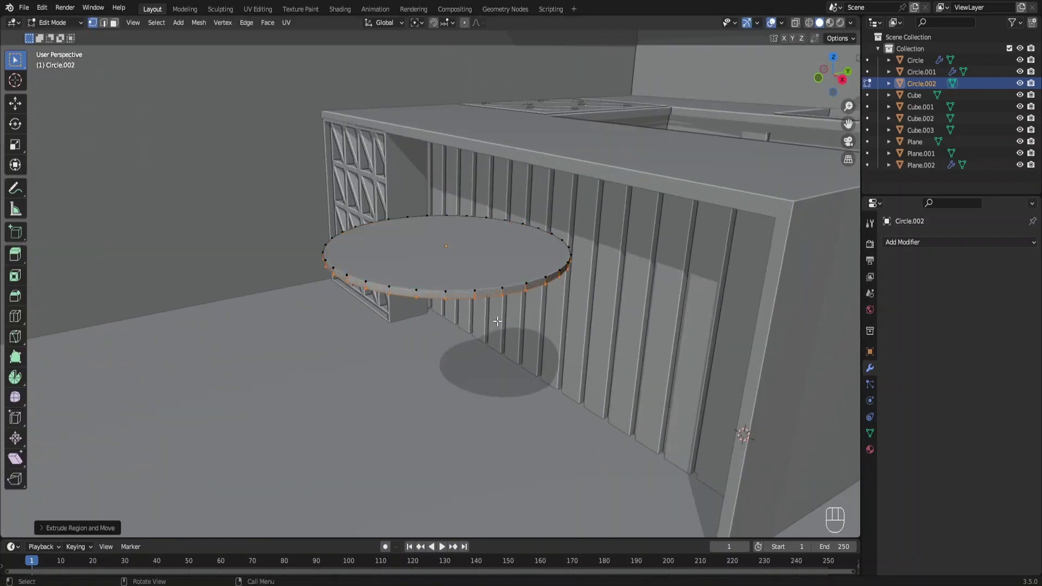
key(g)
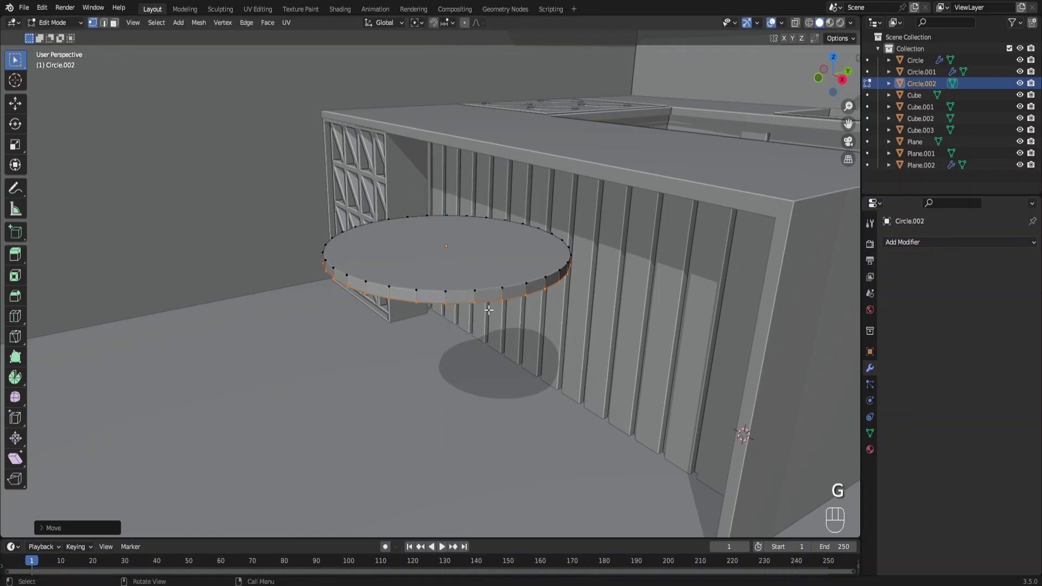
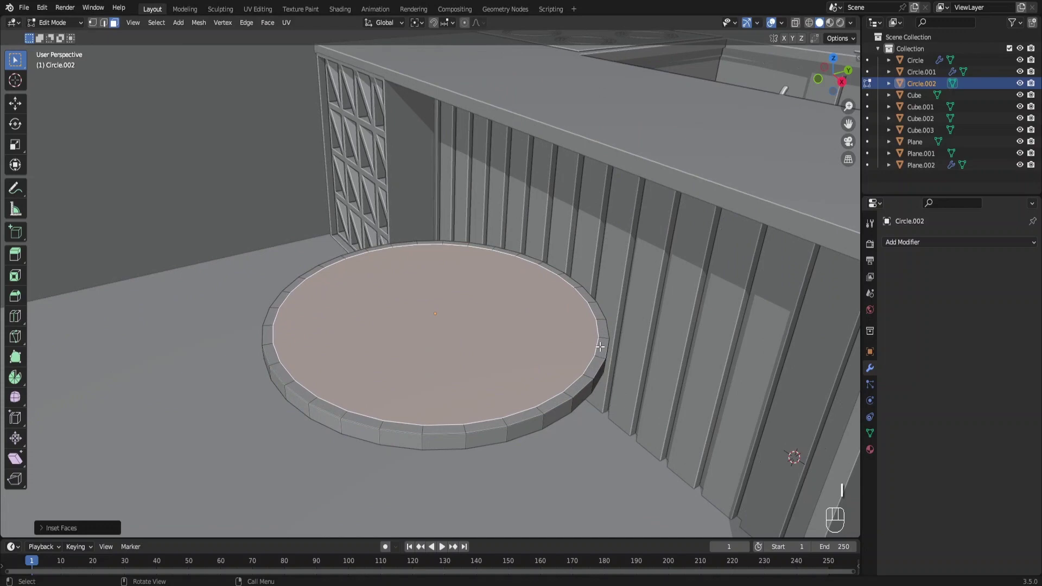
Step: Select faces along one side of the seat rim and extrude them upward into backrest strips
click(278, 296)
drag(265, 332, 273, 348)
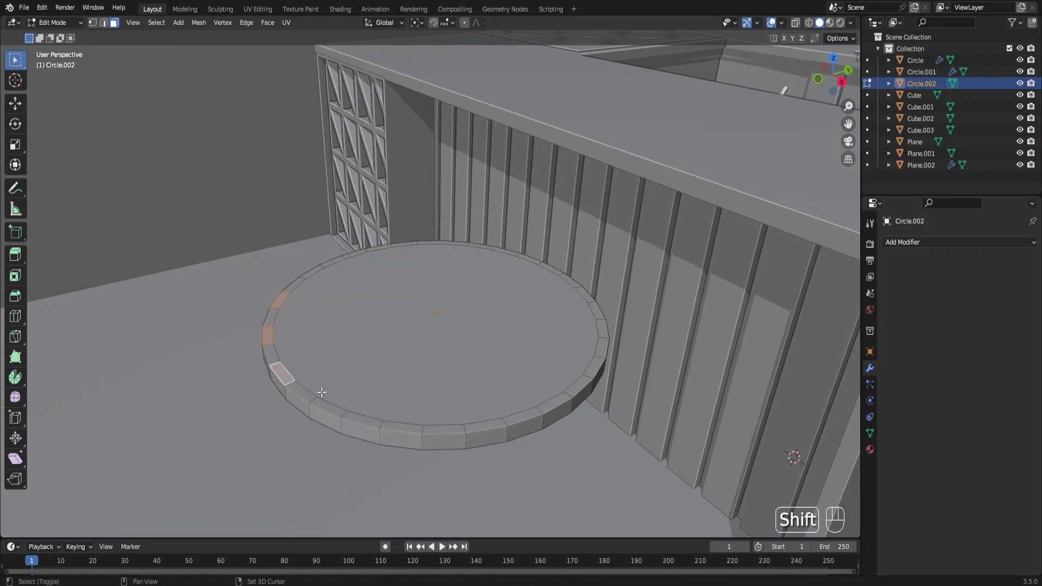
click(325, 401)
click(390, 420)
drag(428, 412, 407, 399)
key(e)
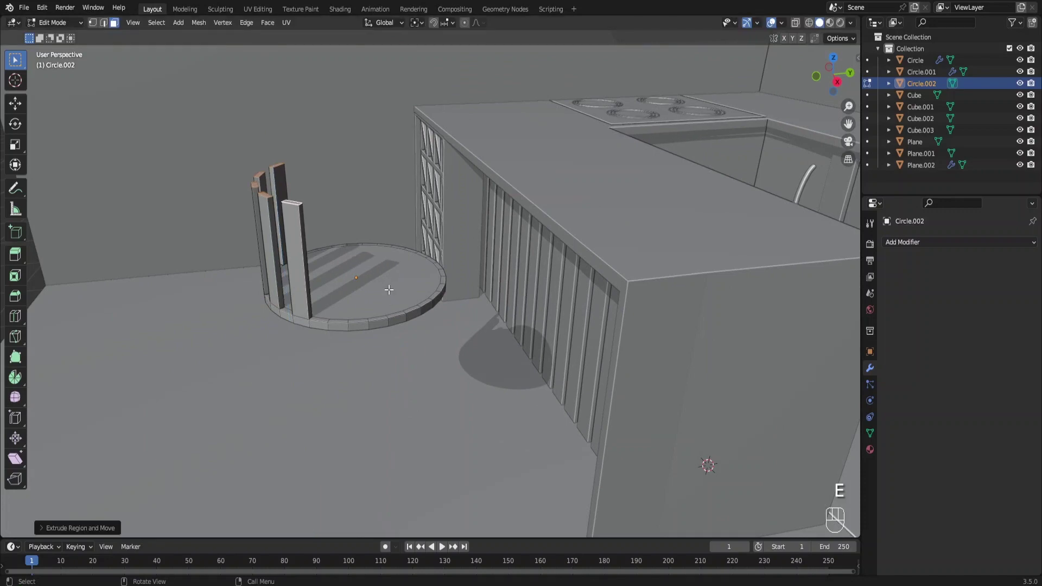
key(g)
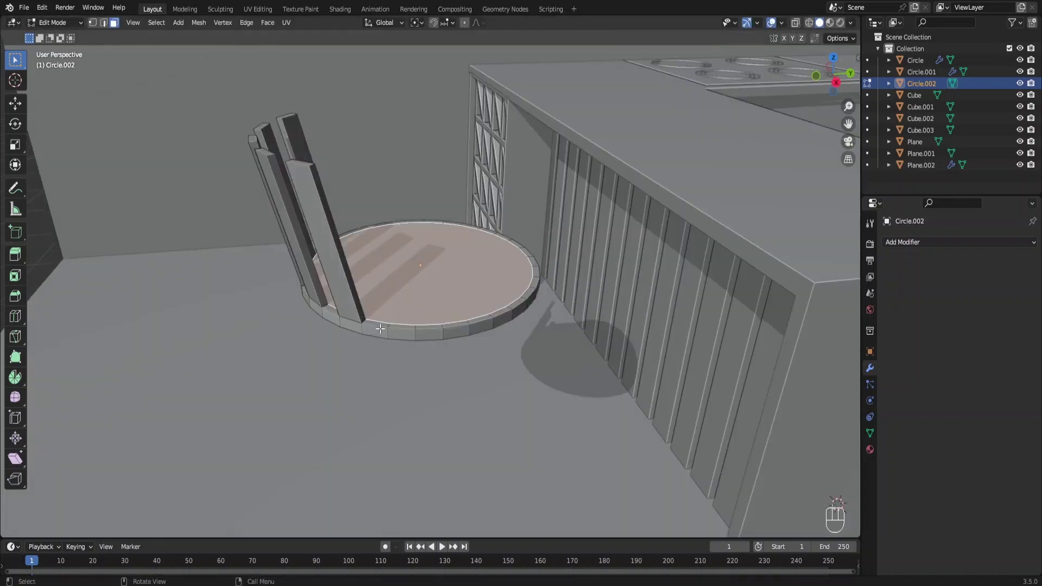
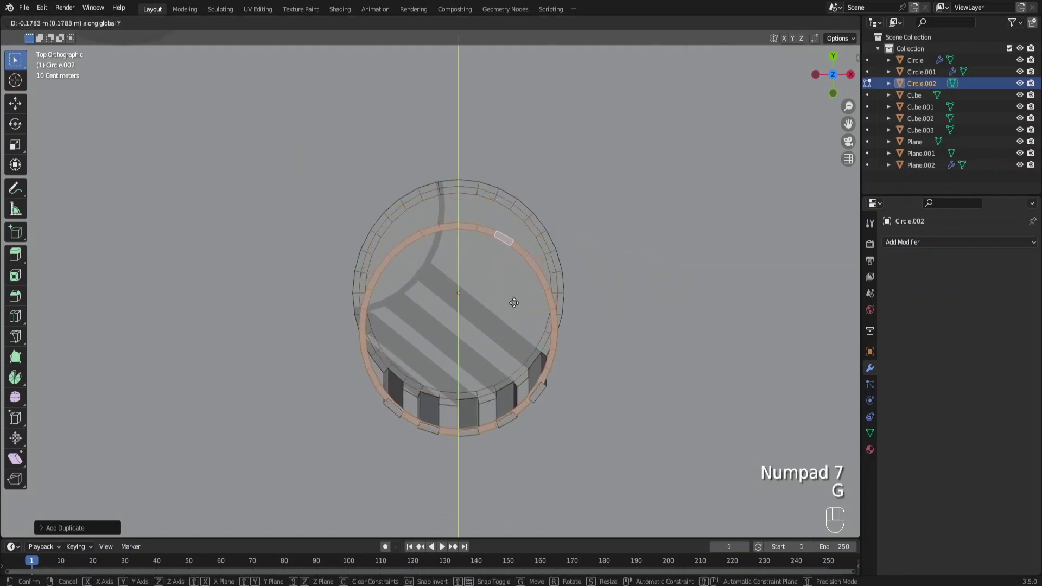
Step: Raise the duplicated ring above the seat, then select and delete the extra ring
drag(456, 304, 373, 229)
middle_click(403, 237)
drag(399, 271, 391, 255)
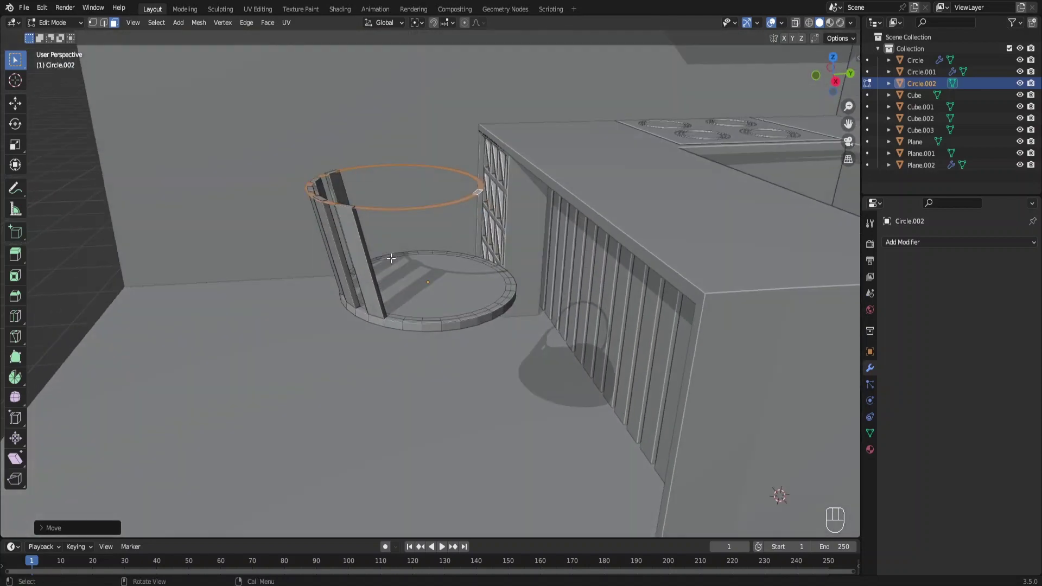
key(c)
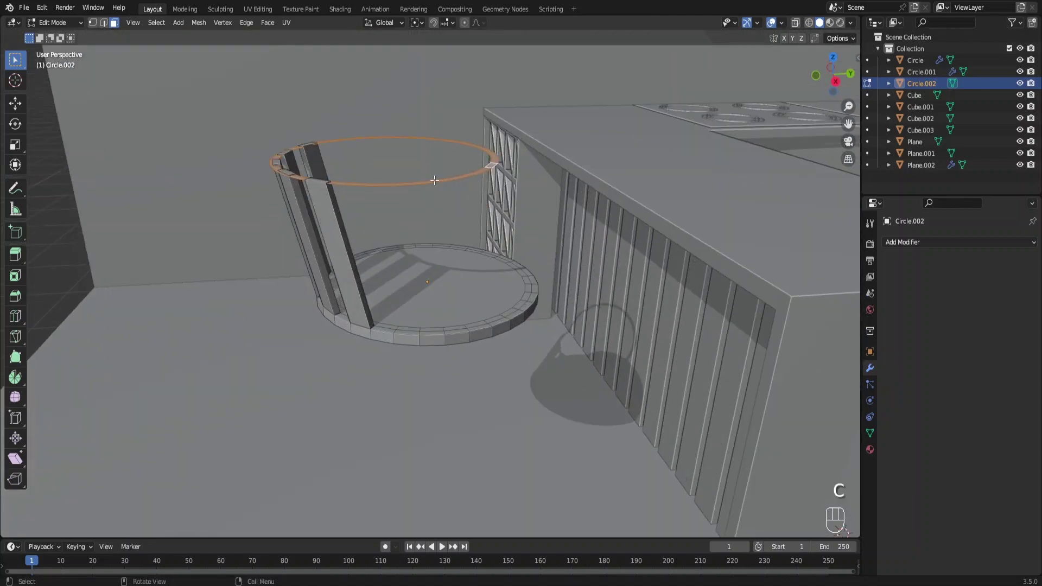
click(434, 176)
key(c)
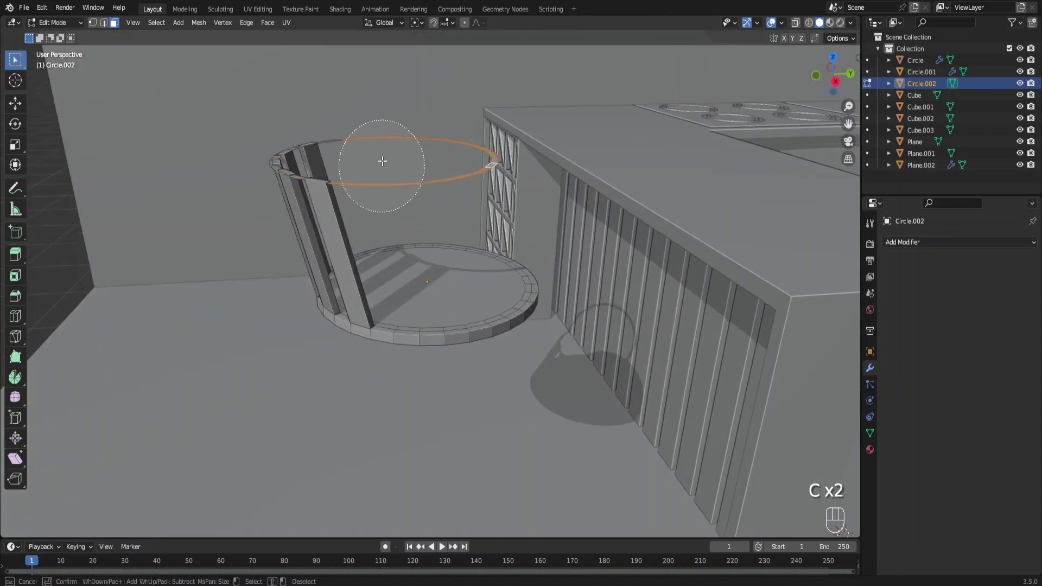
key(x)
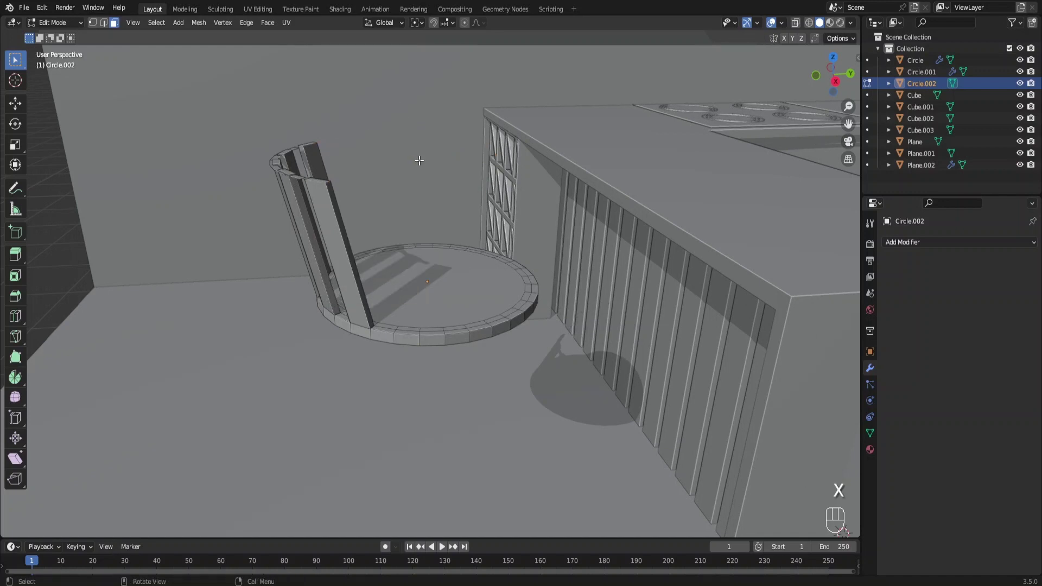
key(ctrl+z)
key(x)
Step: Select the lower rim and start resizing it from the top view
middle_click(416, 185)
key(l)
middle_click(331, 197)
key(s)
key(KP_7)
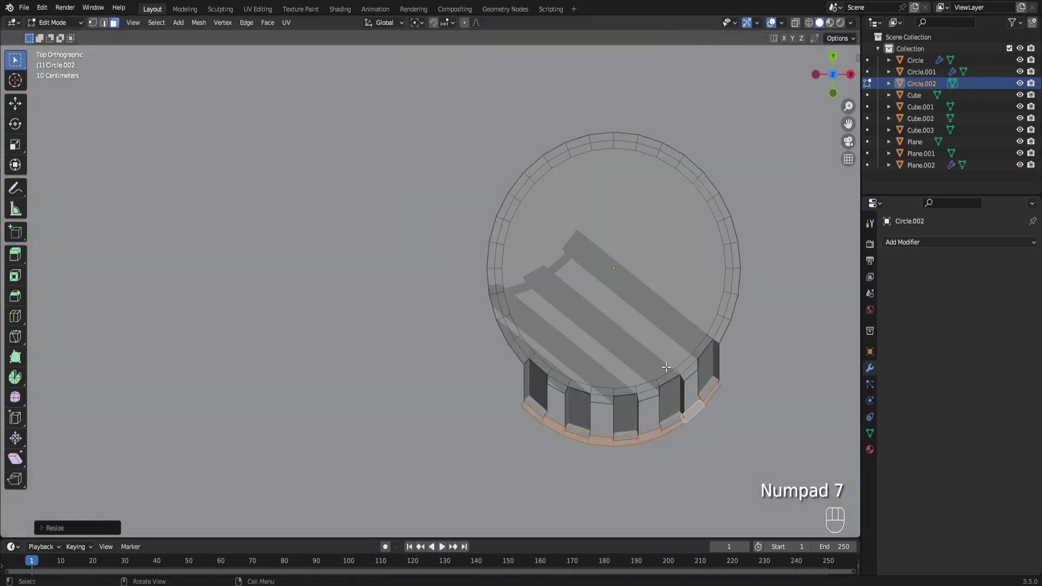
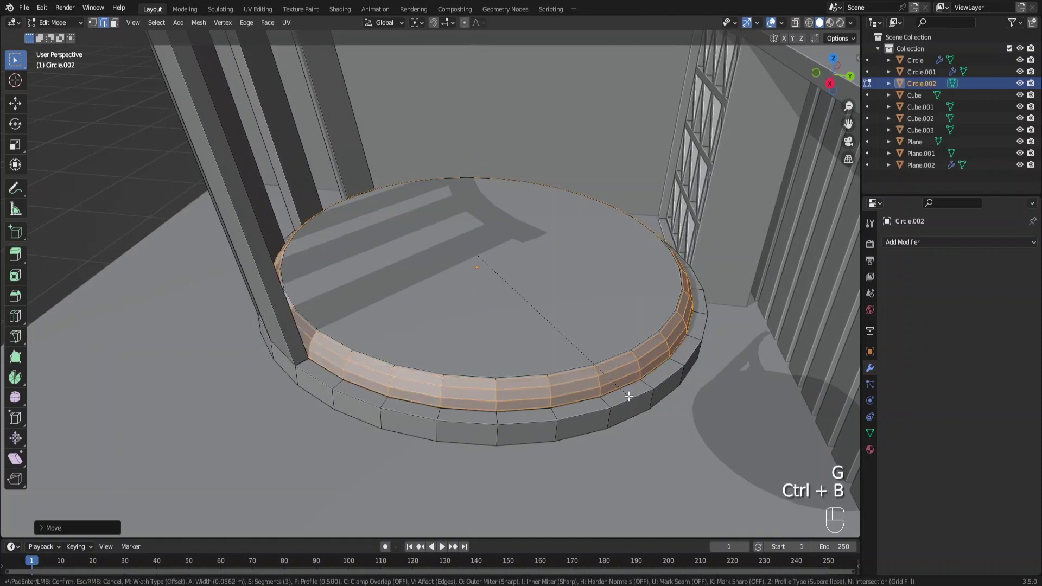
Step: Bevel the seat's top edge, smooth the shading and enlarge the whole stool
key(ctrl+Tab)
drag(361, 285, 347, 286)
drag(416, 267, 423, 258)
key(s)
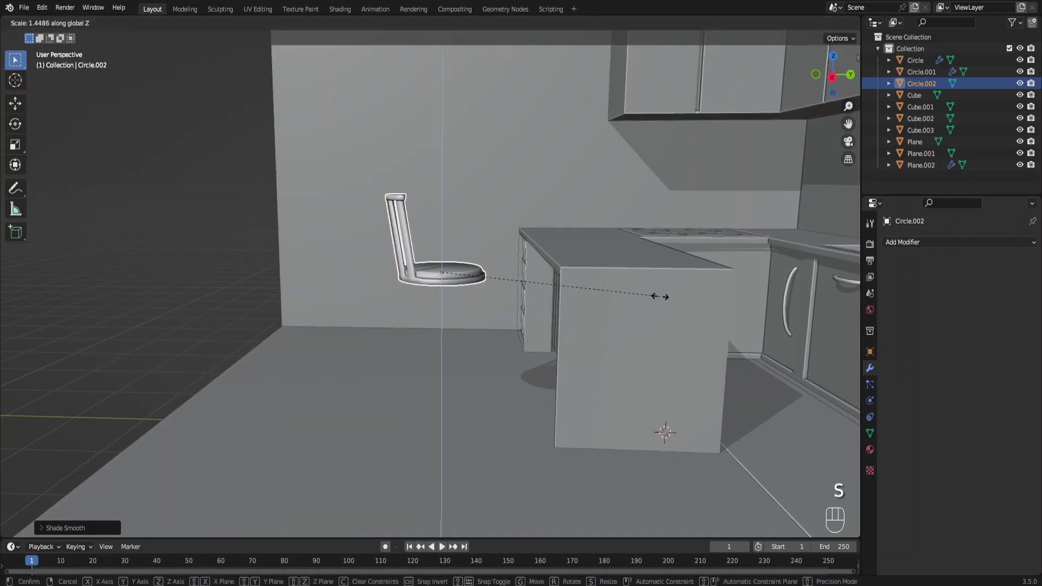
key(s)
key(shift+a)
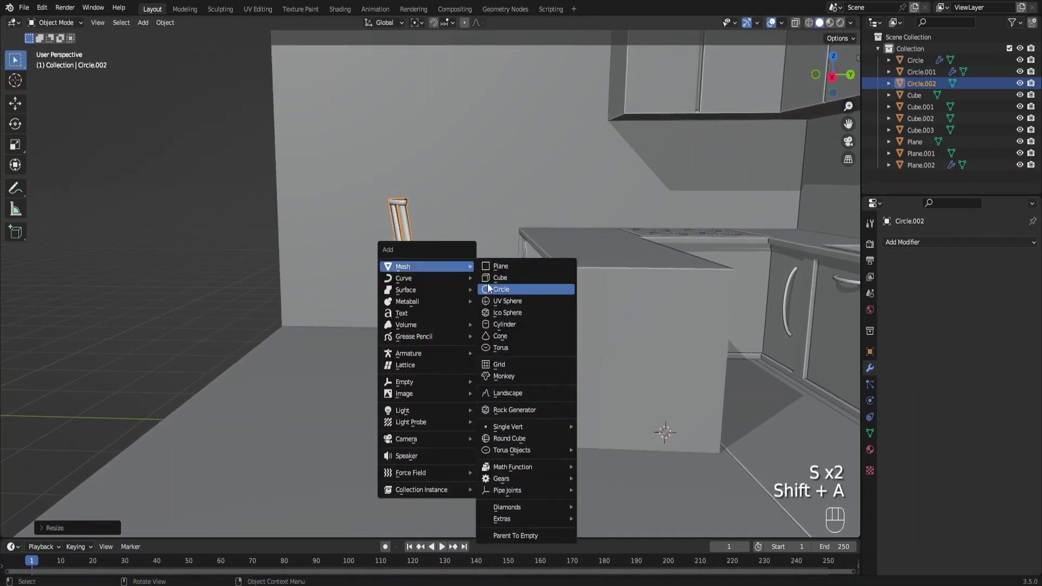
Step: Shape a cube into a thin tall leg and position it under the seat edge in side view
key(g)
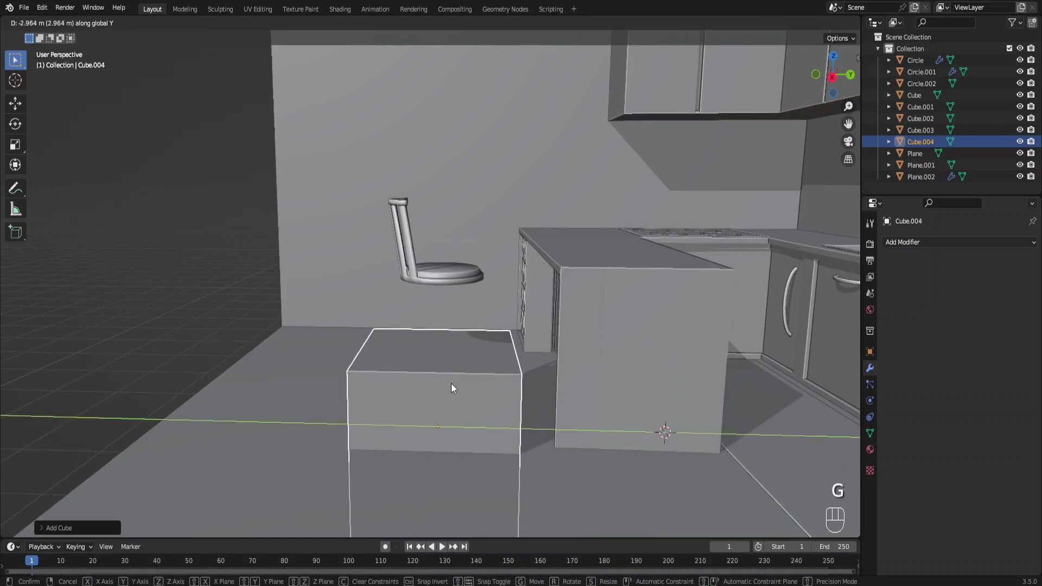
key(g)
key(s)
key(s)
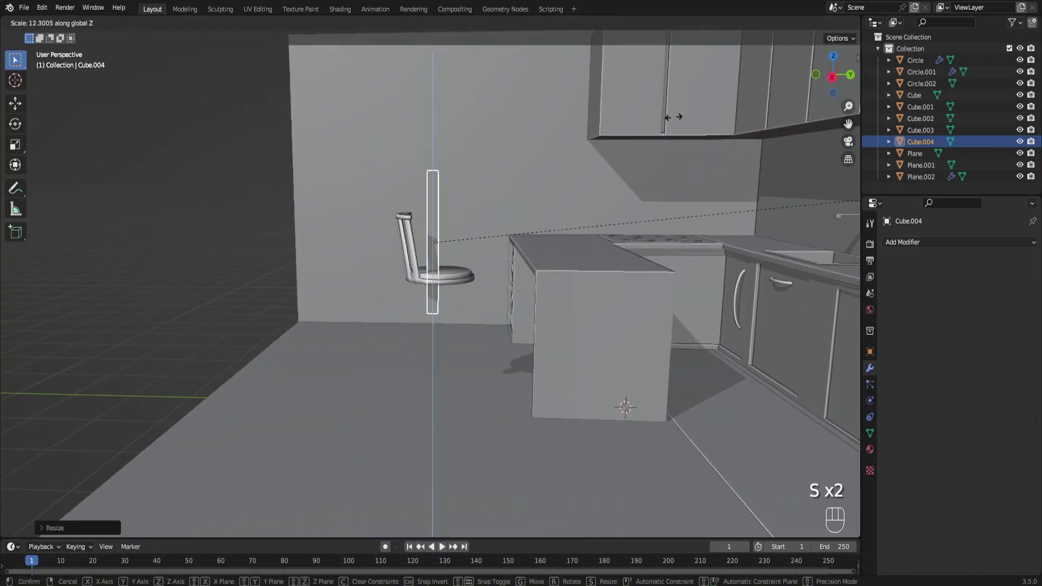
key(s)
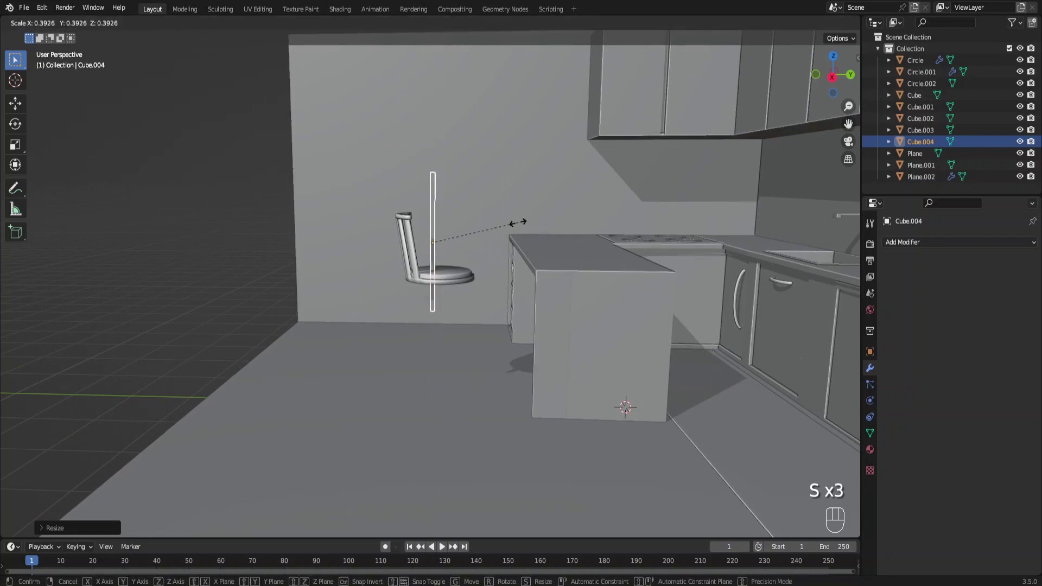
key(g)
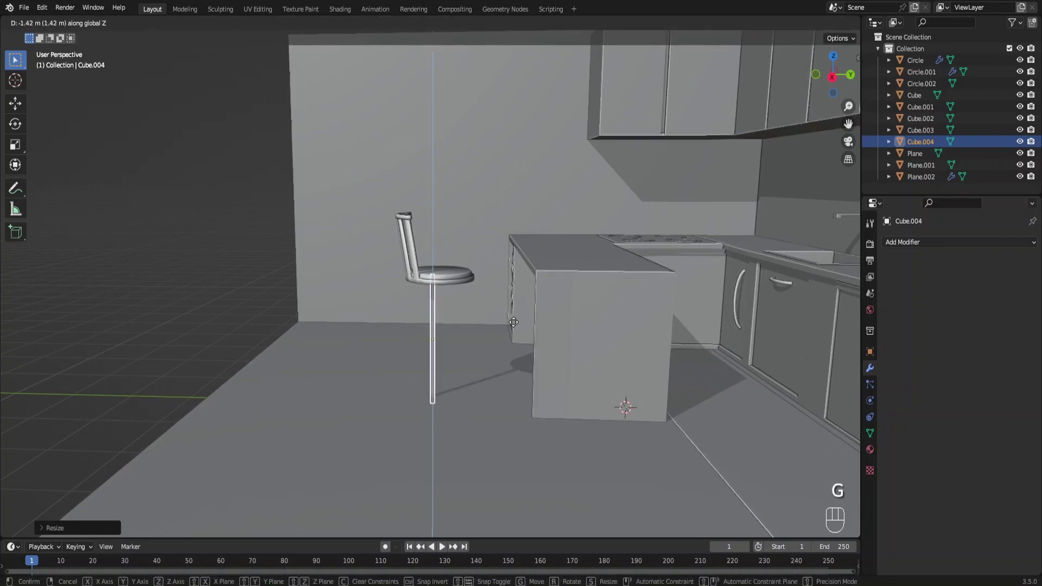
key(KP_3)
key(g)
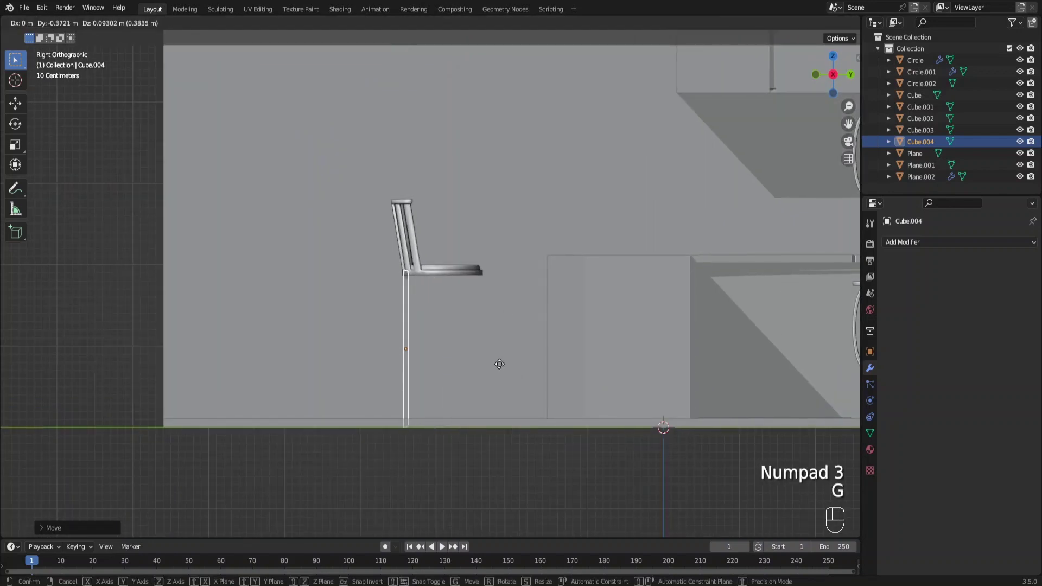
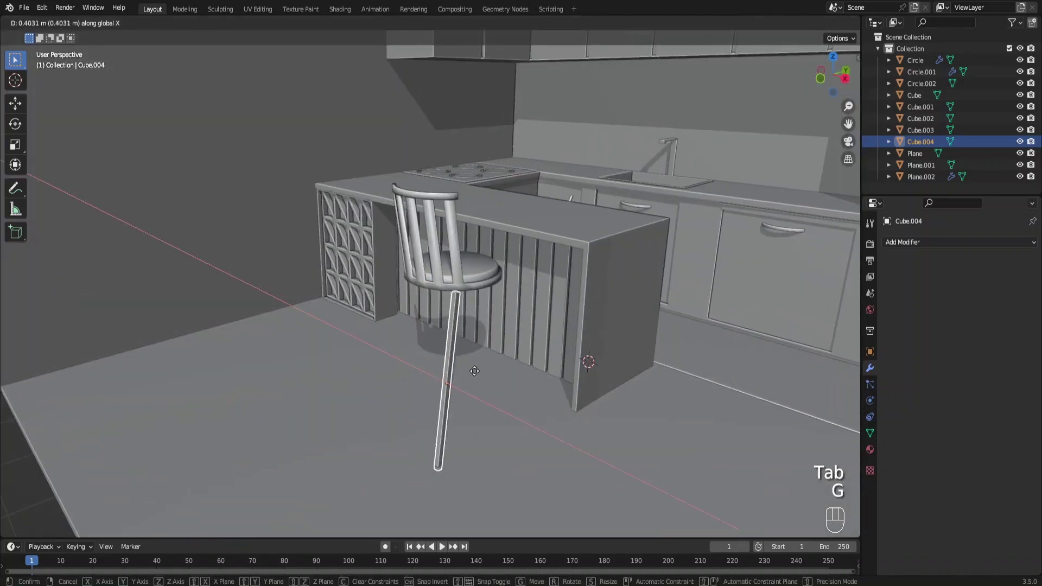
Step: Mirror the leg on X and Y around the seat (Circle.002) to get four splayed legs
drag(872, 316, 823, 383)
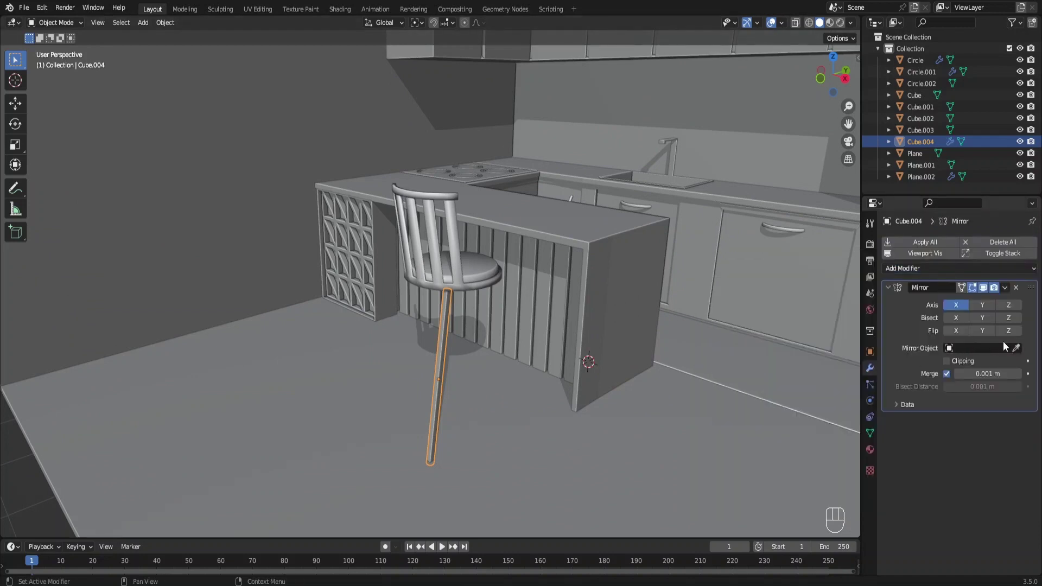
click(1020, 352)
click(982, 313)
drag(472, 401, 529, 421)
key(Tab)
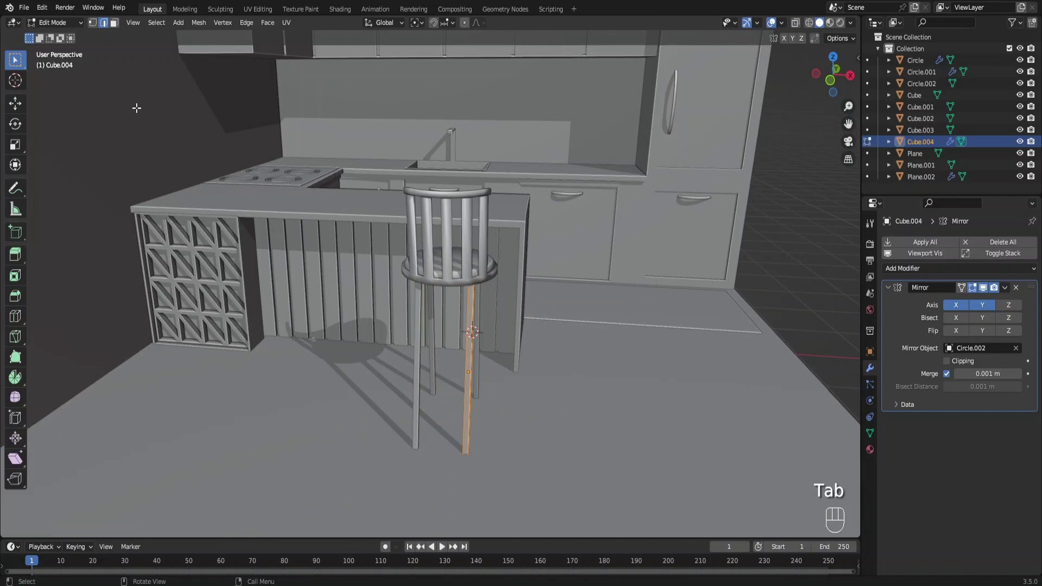
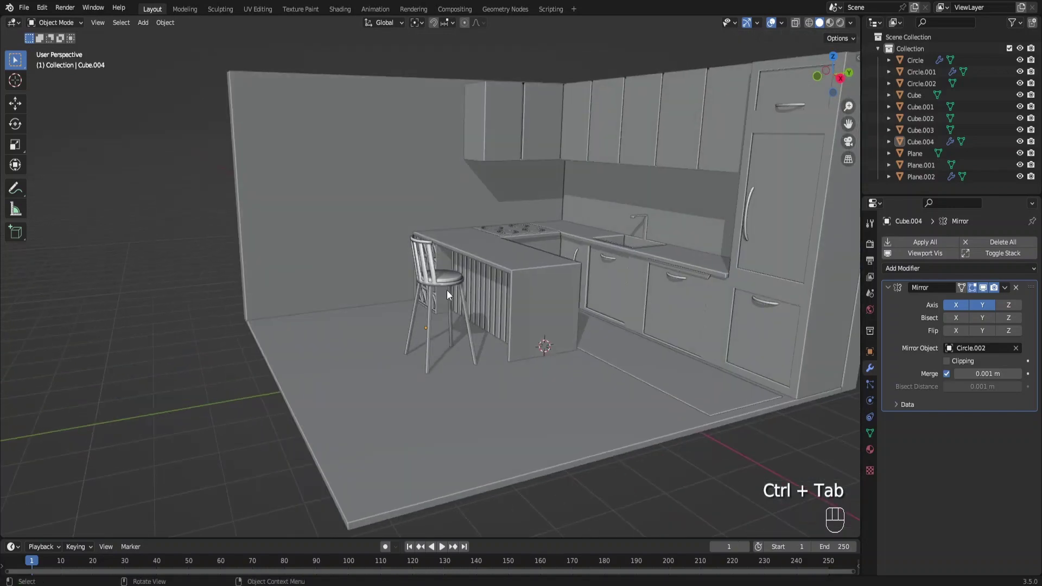
Step: Shrink the stool slightly and lower the seat onto the legs
drag(466, 302, 490, 329)
key(s)
key(g)
key(s)
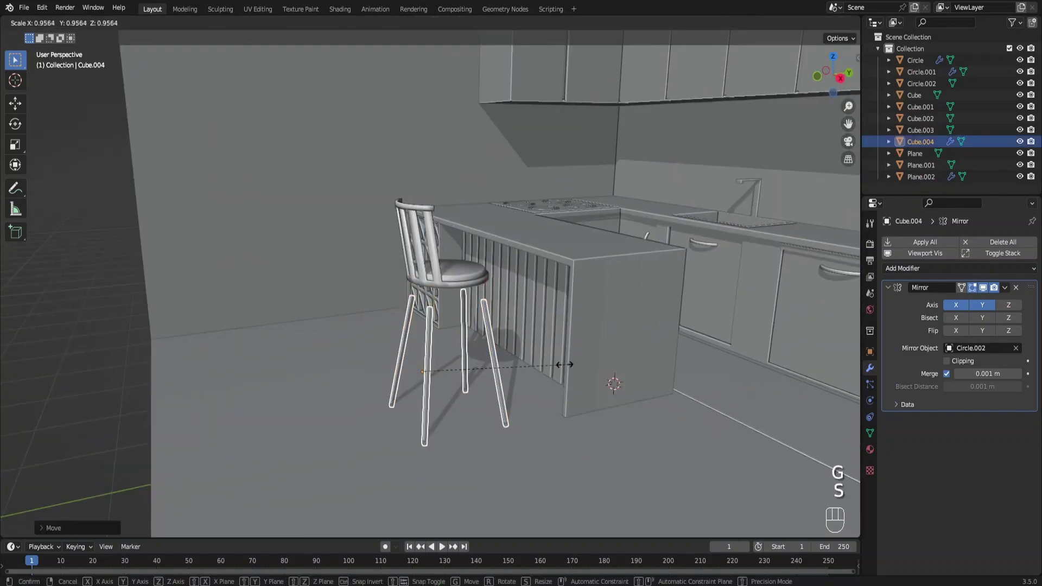
key(g)
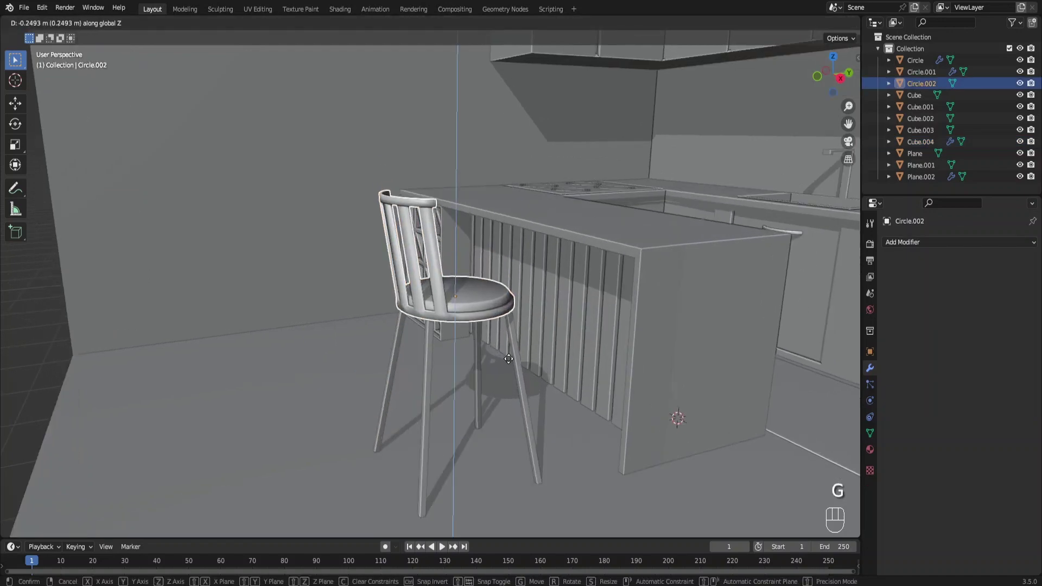
drag(510, 341, 487, 301)
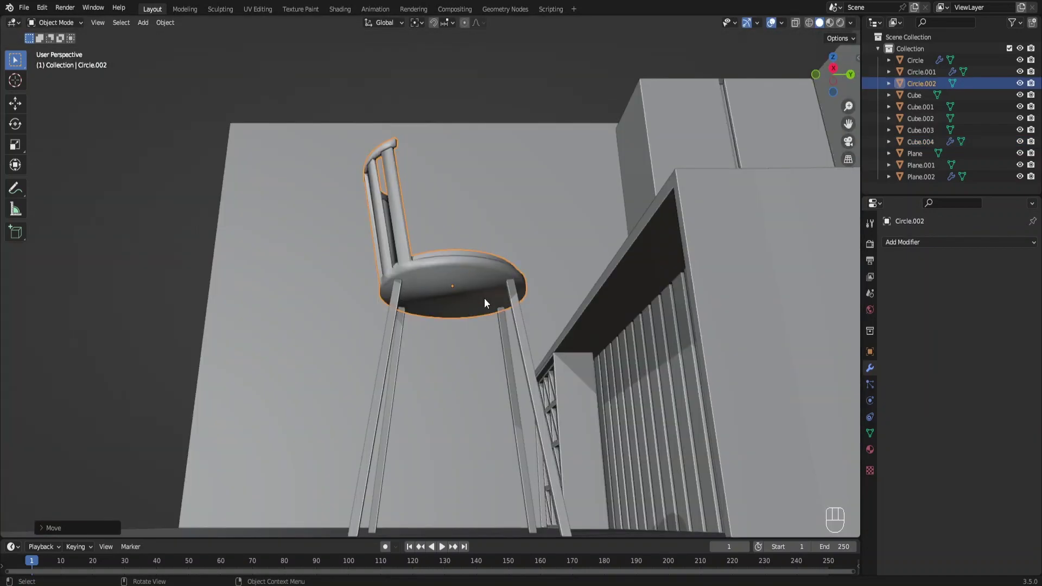
key(g)
Step: Select the legs and seat together and move the stool along the counter
click(521, 318)
drag(535, 333, 556, 358)
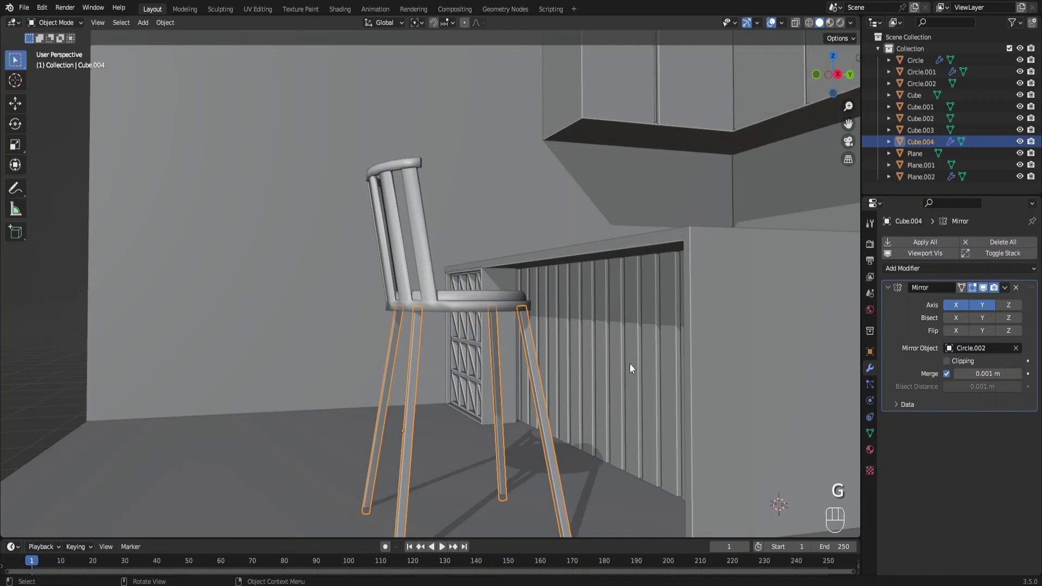
key(s)
drag(473, 319, 470, 326)
middle_click(454, 334)
key(g)
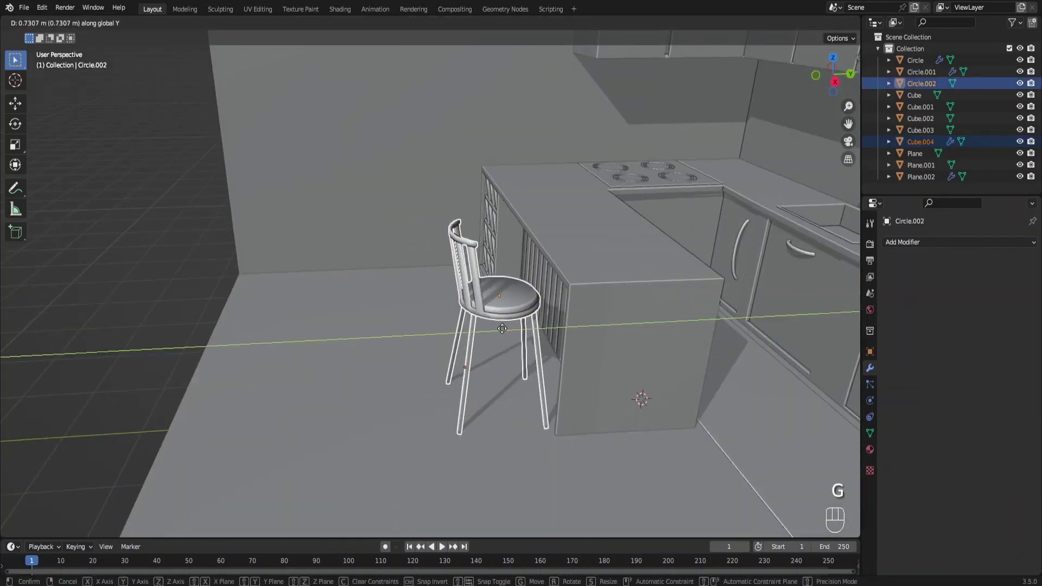
middle_click(567, 359)
Step: Duplicate the bar stool and line the copy up beside the first in top view
key(shift+d)
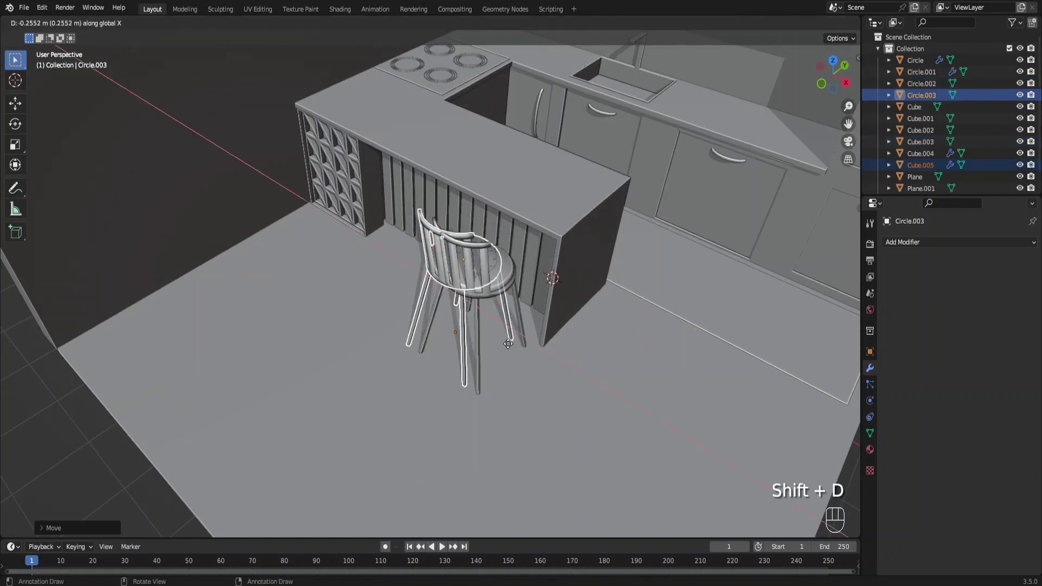
key(KP_7)
key(r)
key(g)
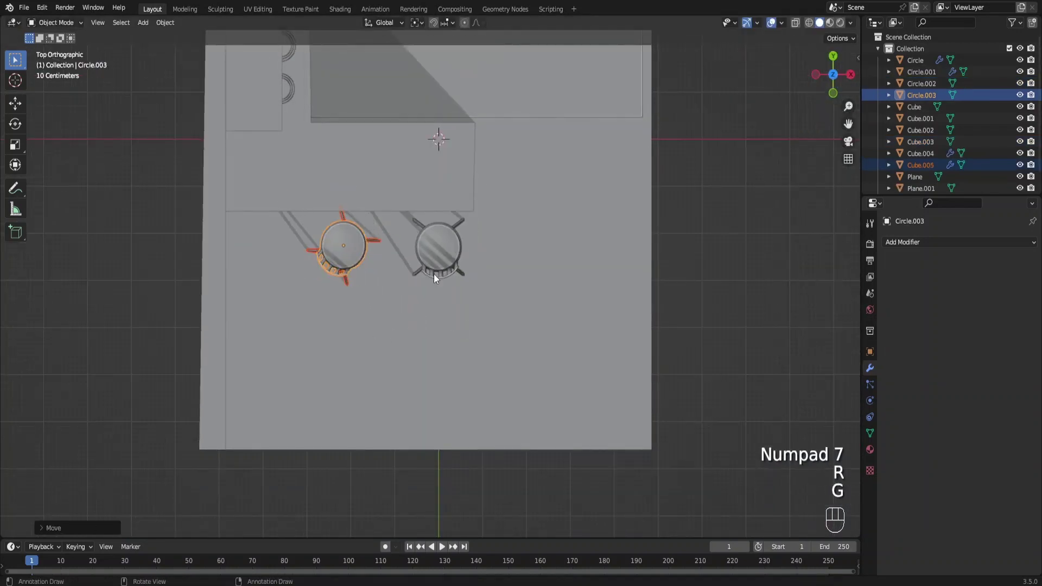
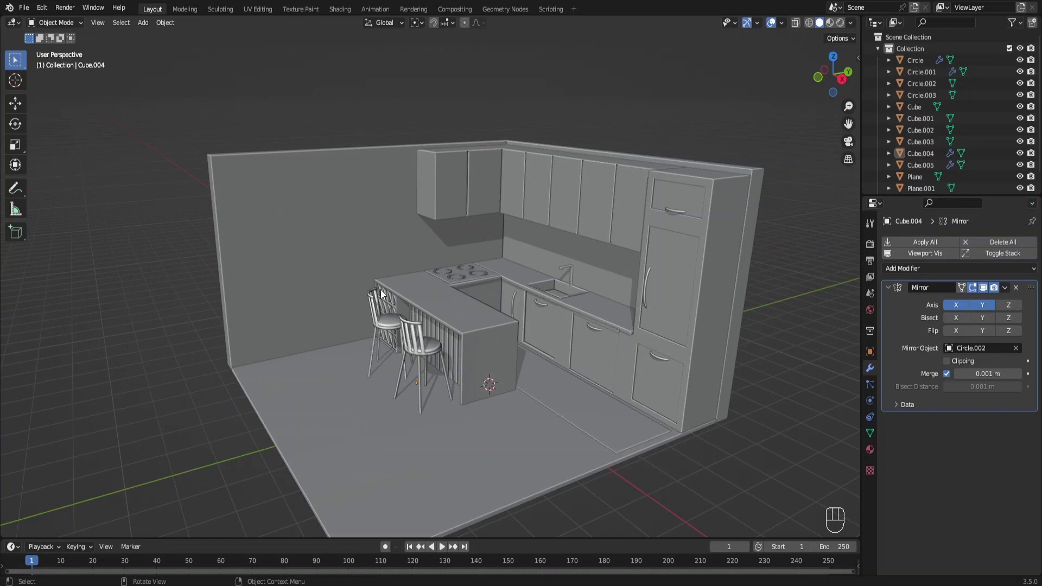
Step: Add a new cube and move and scale it over toward the left wall
key(shift+a)
key(g)
key(g)
key(g)
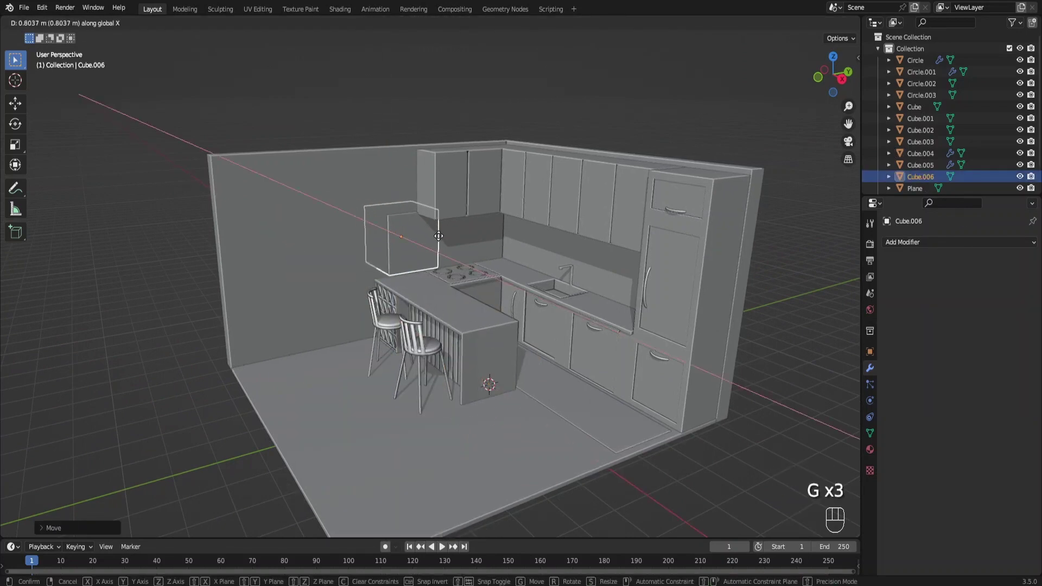
key(g)
key(s)
click(378, 229)
key(ctrl+shift+b)
click(335, 264)
Step: Push the cube into the left wall and stretch it into a tall window-shaped cutter
click(323, 256)
drag(369, 260, 391, 260)
middle_click(402, 273)
key(g)
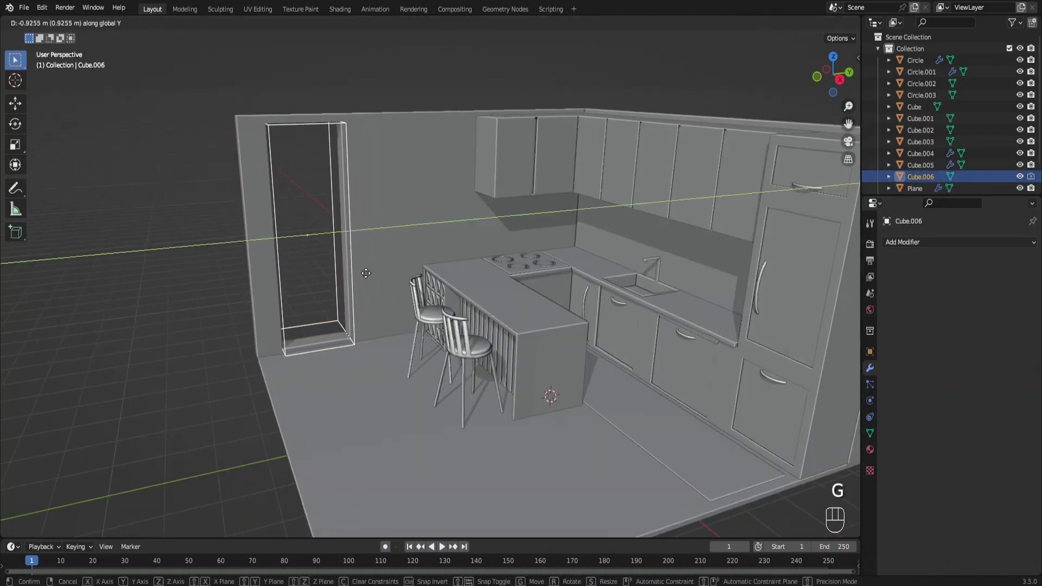
key(s)
key(g)
middle_click(463, 273)
key(g)
key(s)
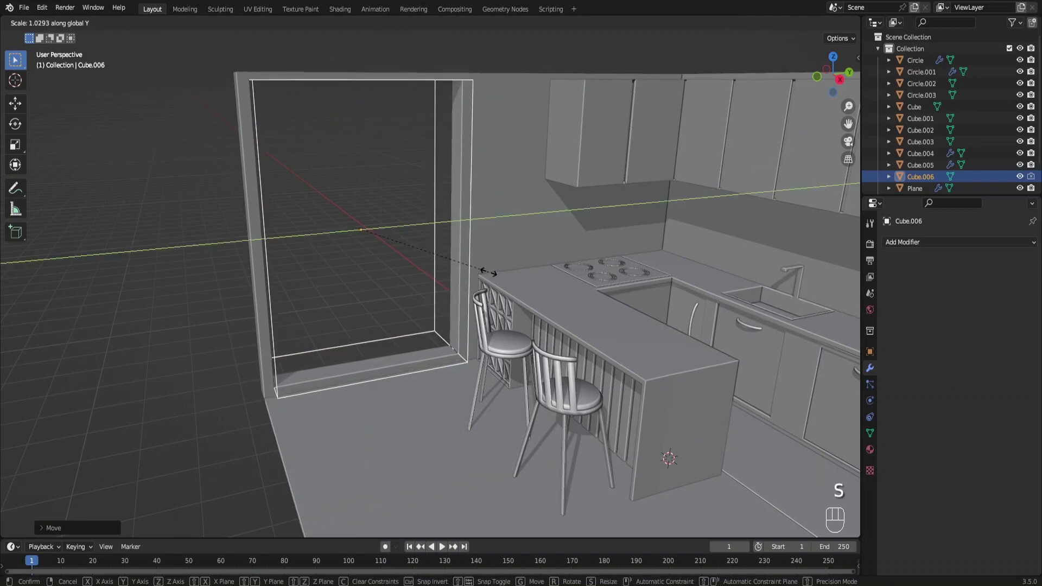
key(s)
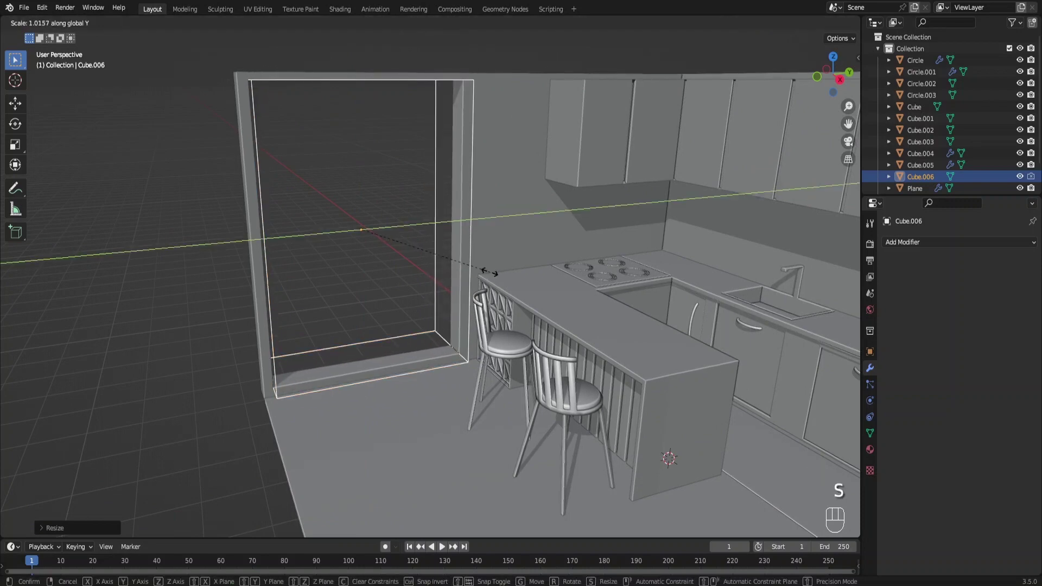
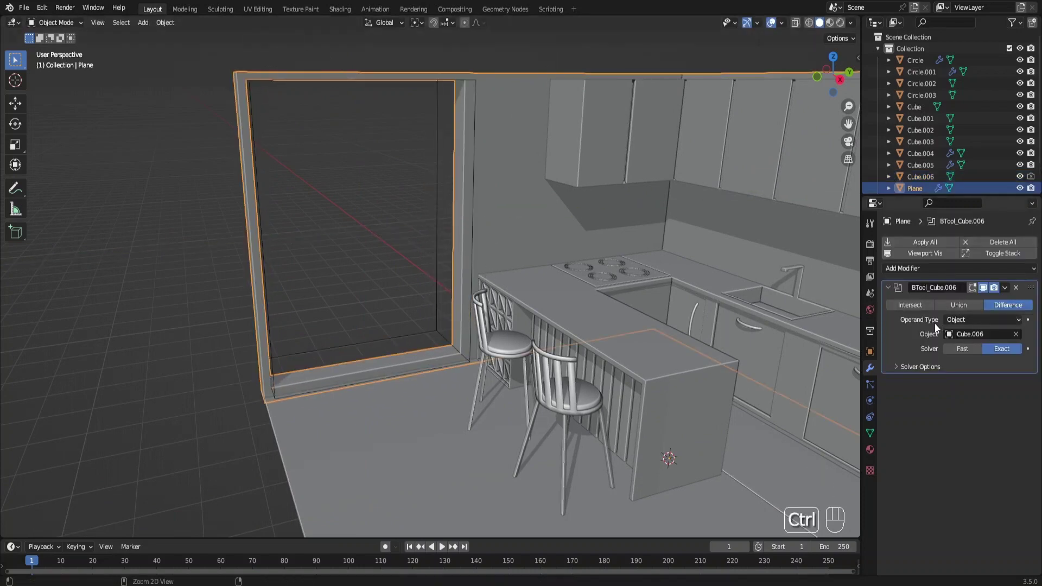
Step: Cut the cube out of the wall with an applied BoolTool Difference and select the opening edges for editing
key(ctrl+a)
click(435, 253)
key(x)
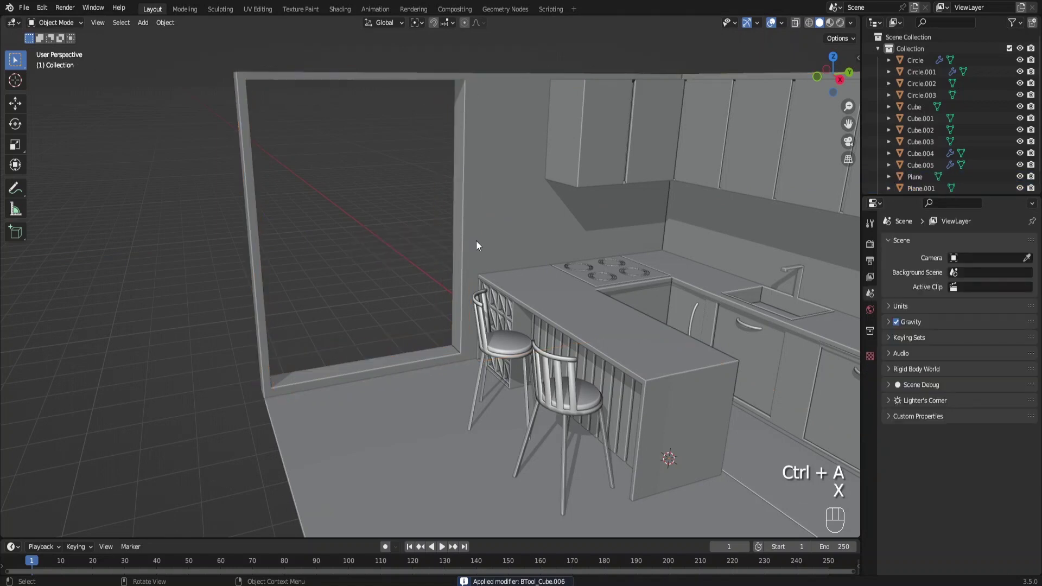
click(478, 241)
key(Tab)
click(113, 31)
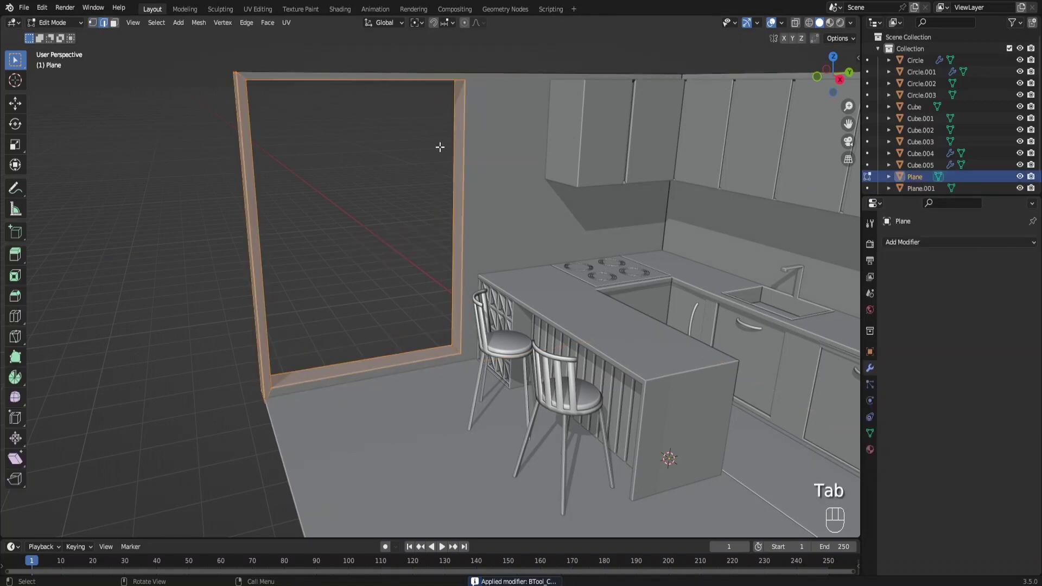
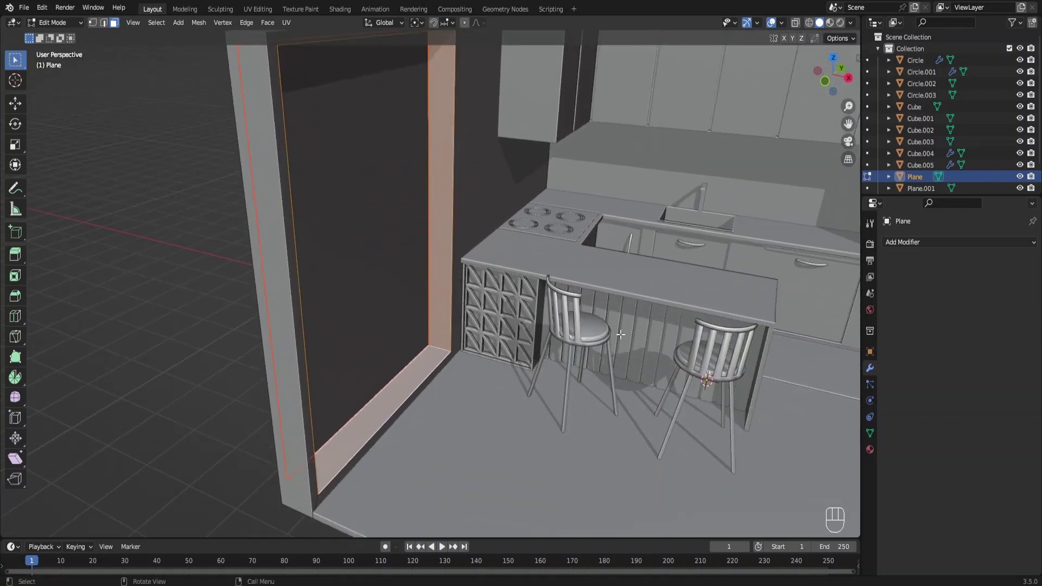
Step: Thicken the window frame inward and add loop cuts forming the sill and vertical dividers
key(alt+e)
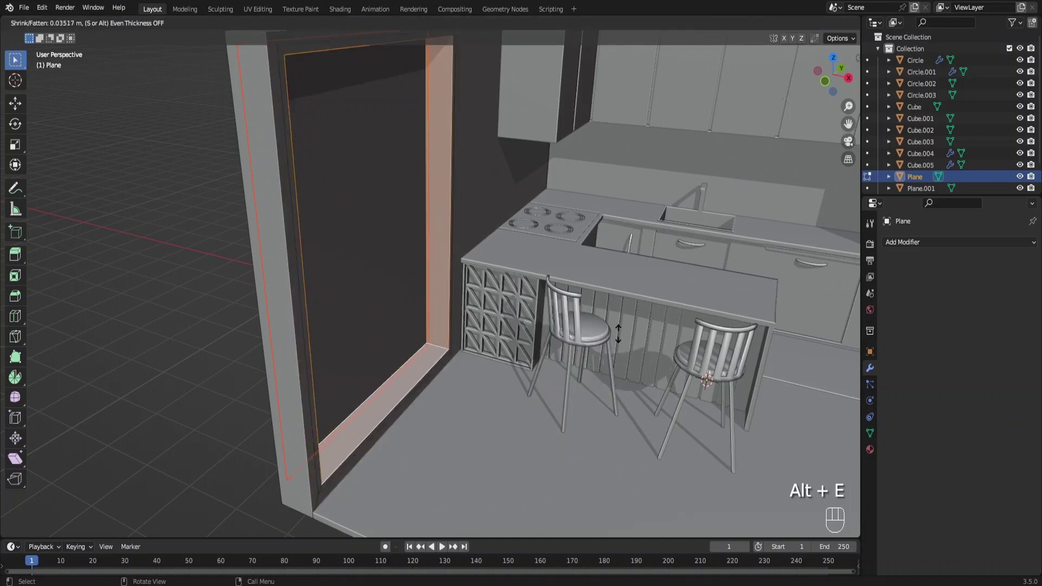
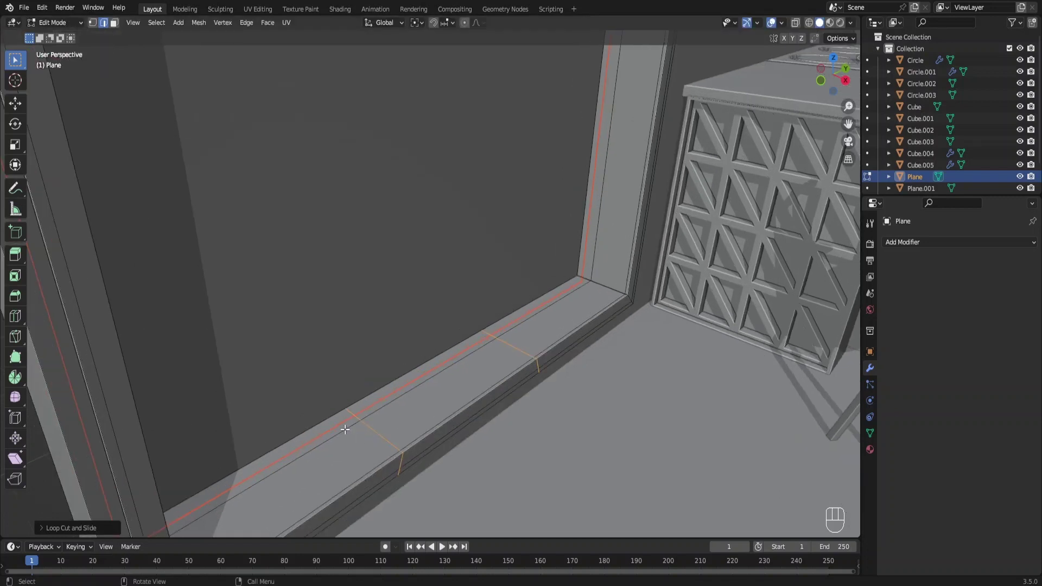
click(346, 426)
key(ctrl+shift+alt+z)
double_click(555, 303)
key(g)
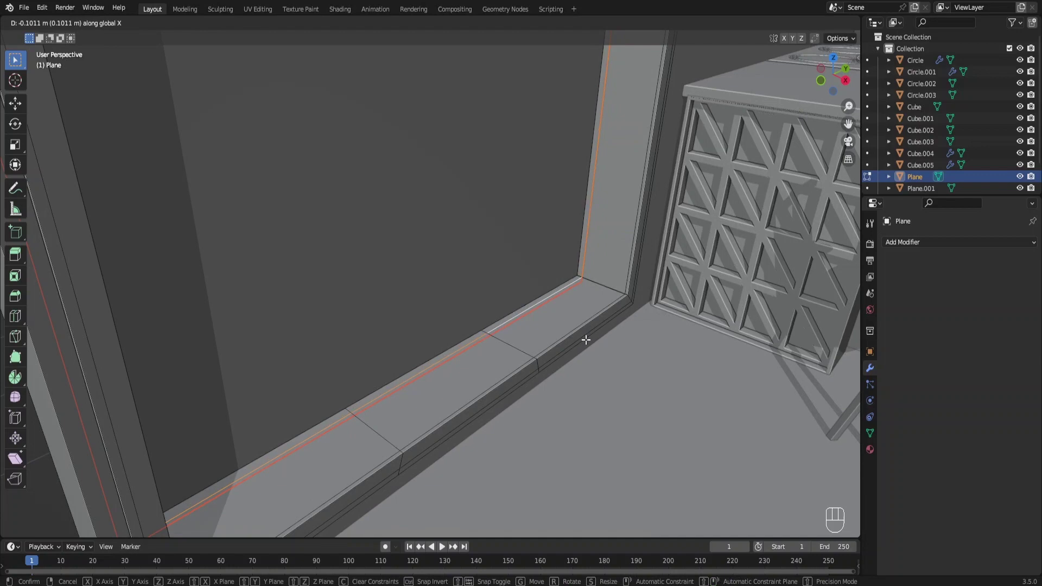
click(348, 408)
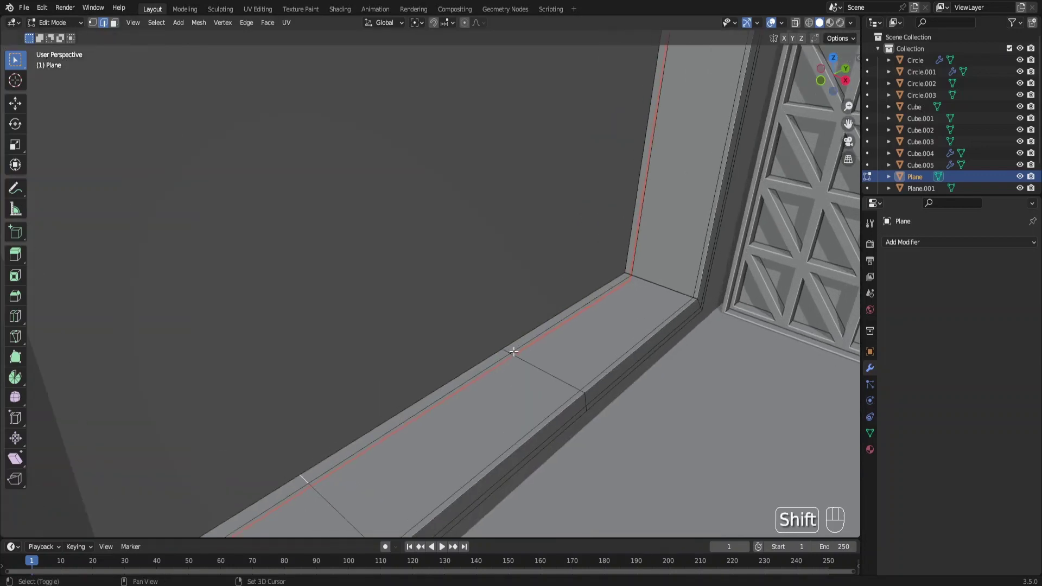
Step: Bevel the sill edges, leave Edit Mode and add a circle mesh for the pendant lamp
click(513, 353)
key(ctrl+b)
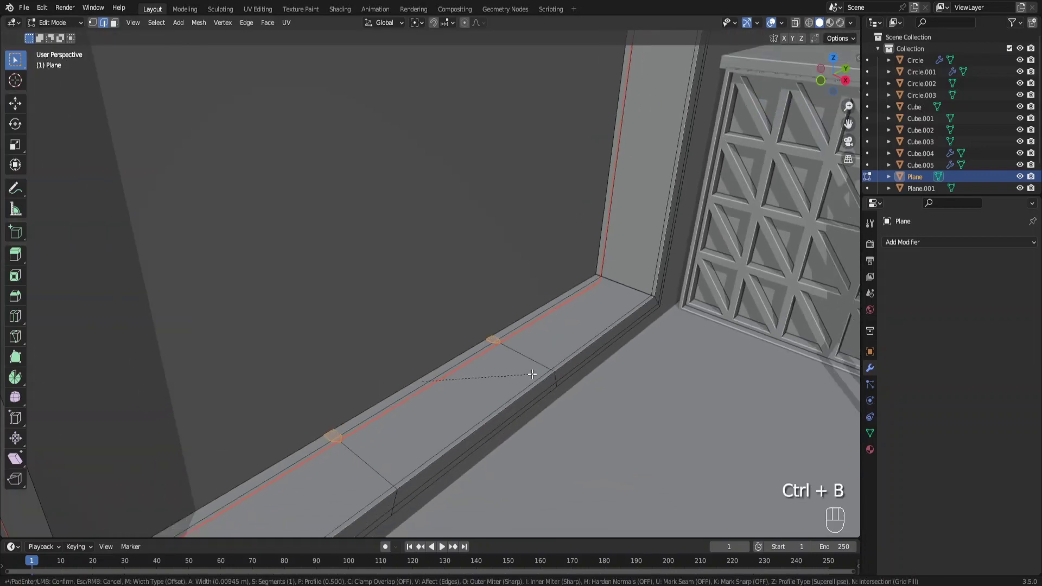
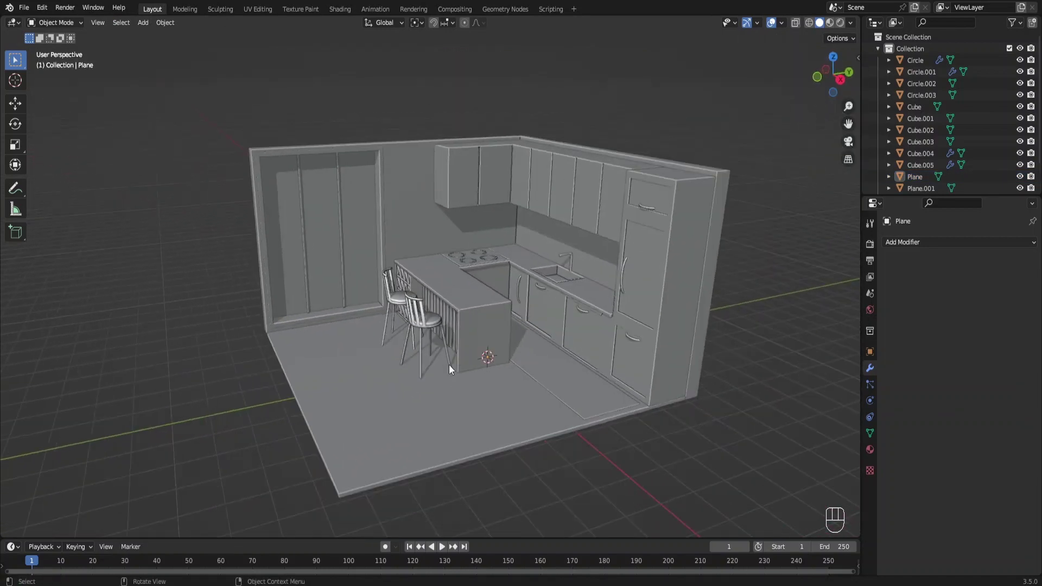
key(F6)
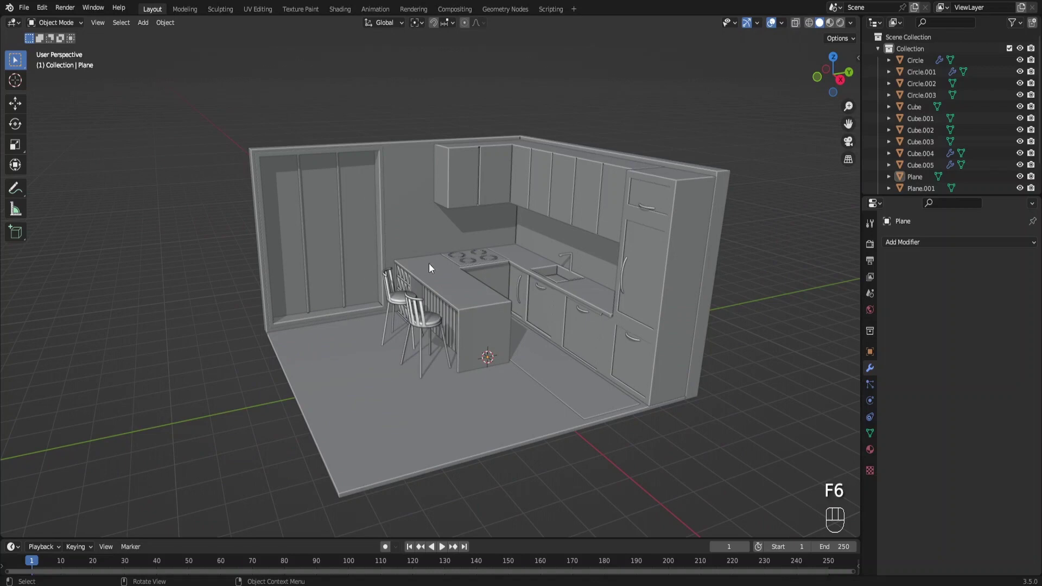
right_click(394, 92)
key(shift+a)
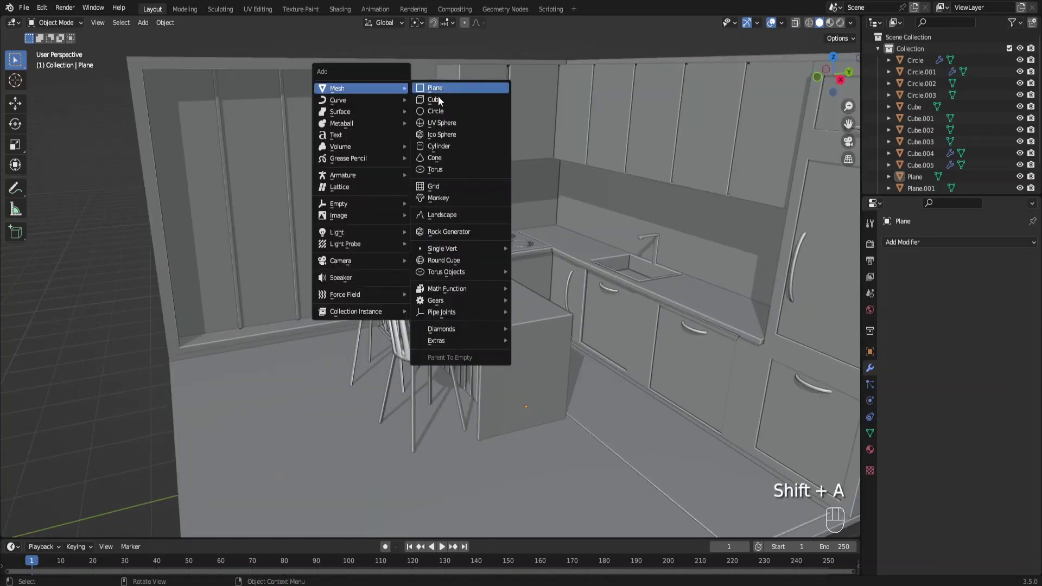
drag(478, 223, 501, 303)
Step: Shrink the circle to canopy size, fill it and extrude it into a thick disc
key(g)
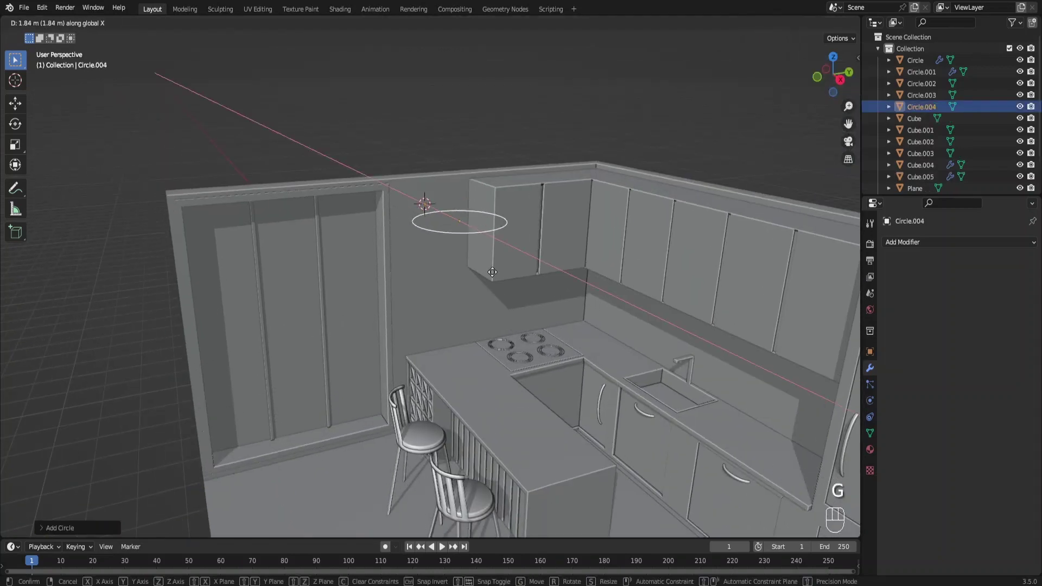
key(s)
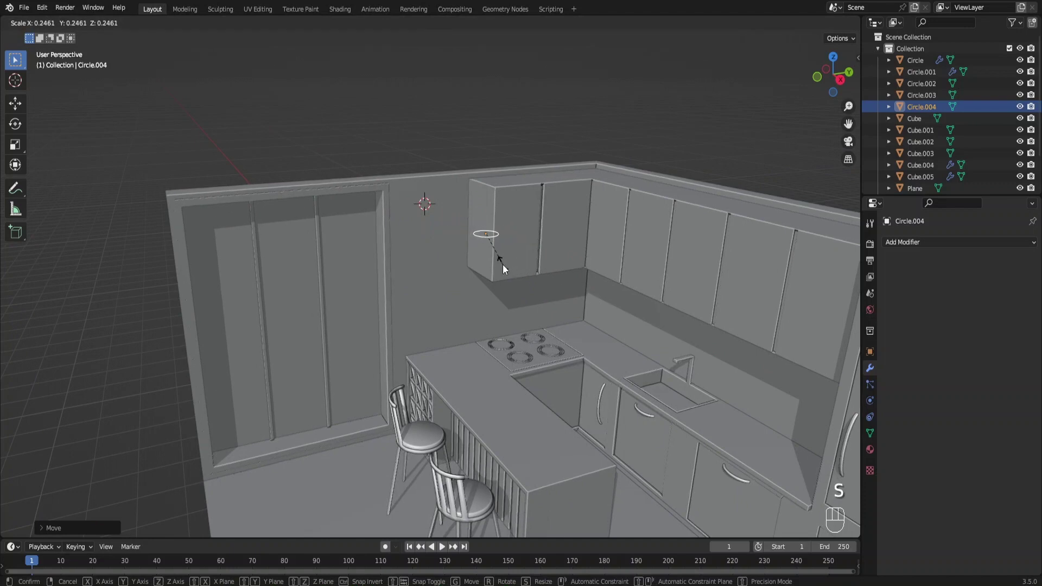
key(Tab)
middle_click(564, 239)
key(f)
key(e)
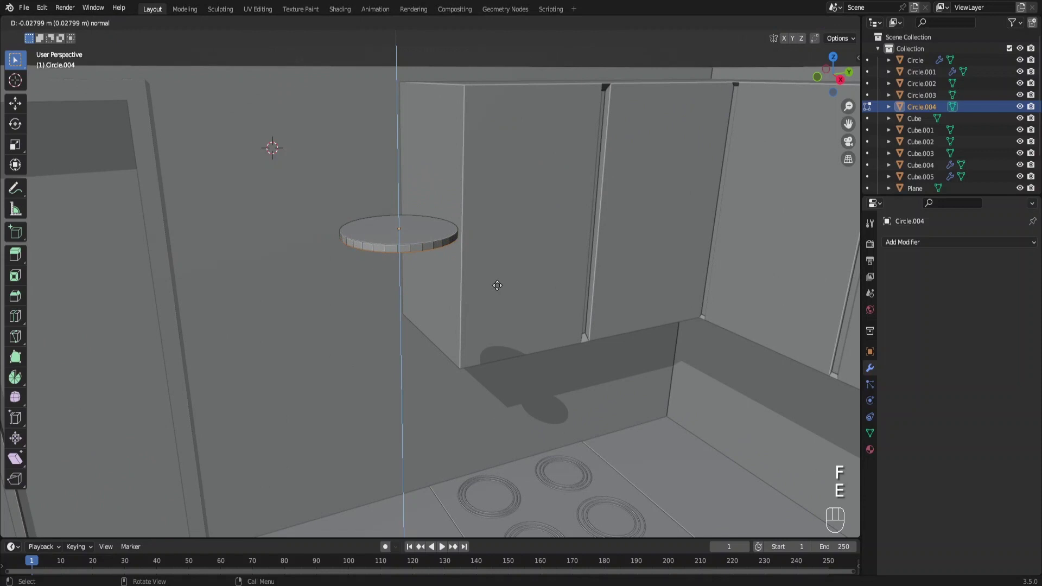
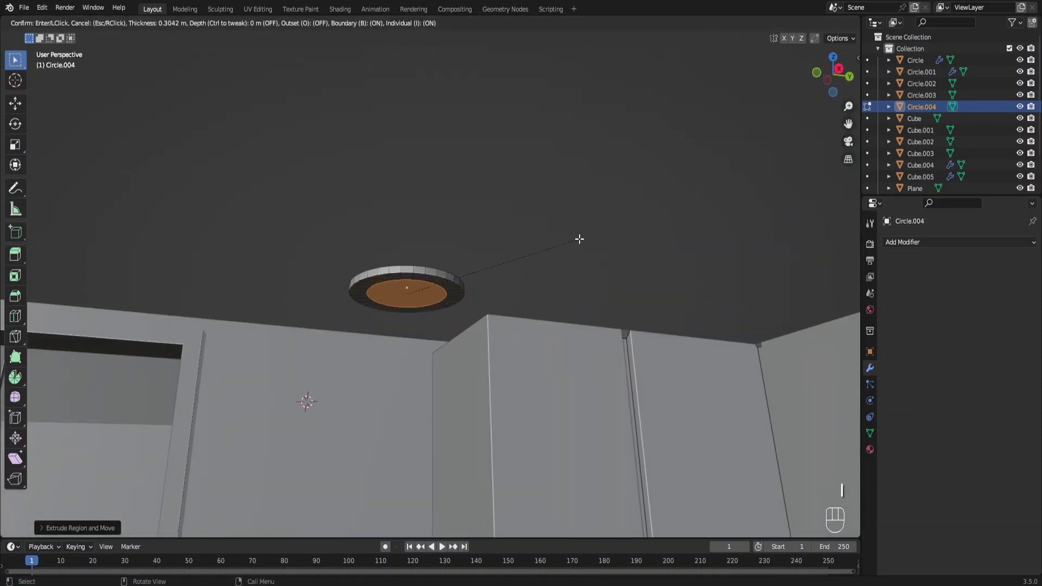
Step: Inset and extrude the disc into a cupped canopy with a long thin rod hanging down
key(e)
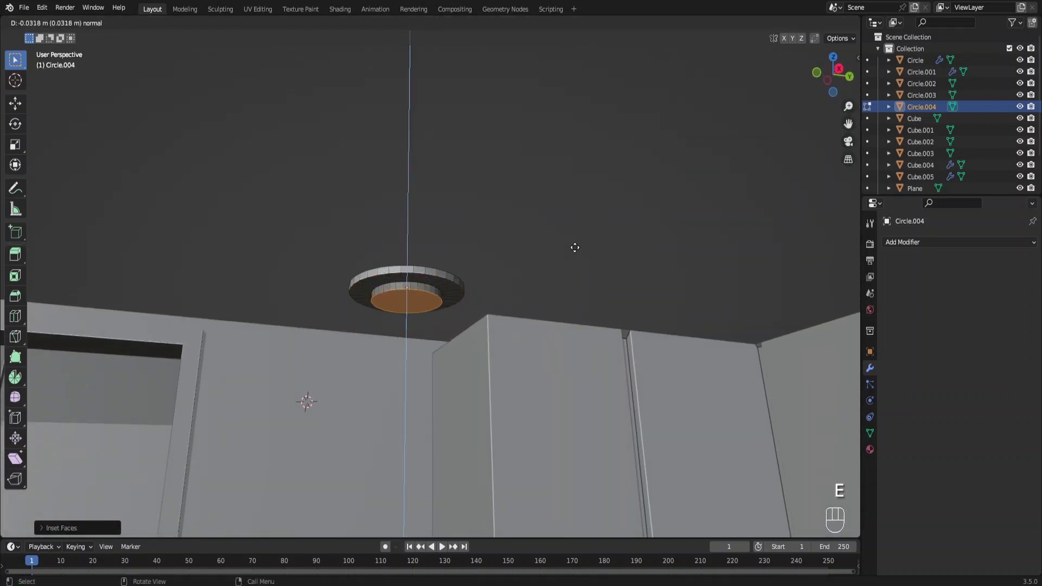
key(s)
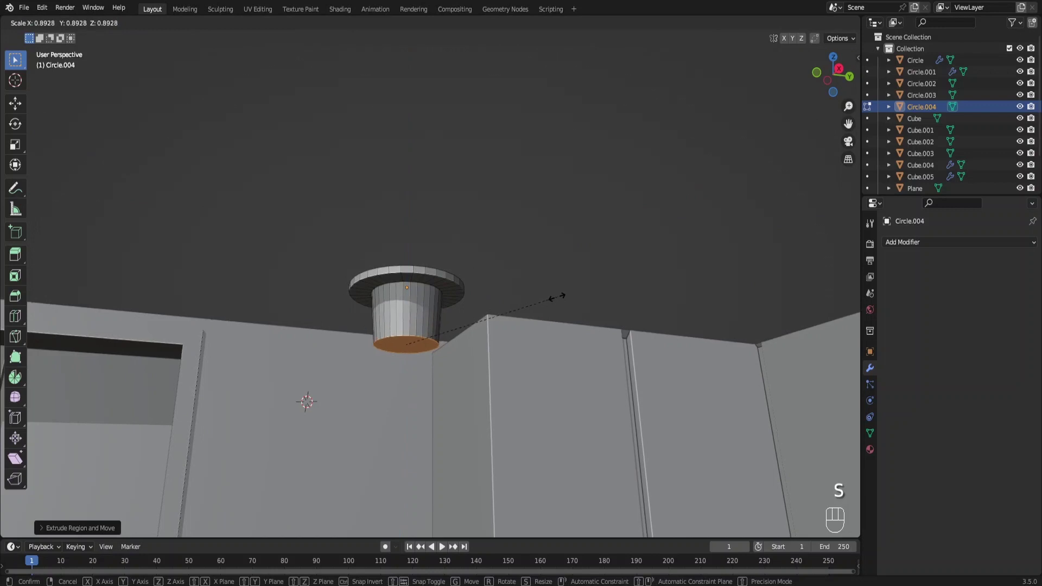
key(i)
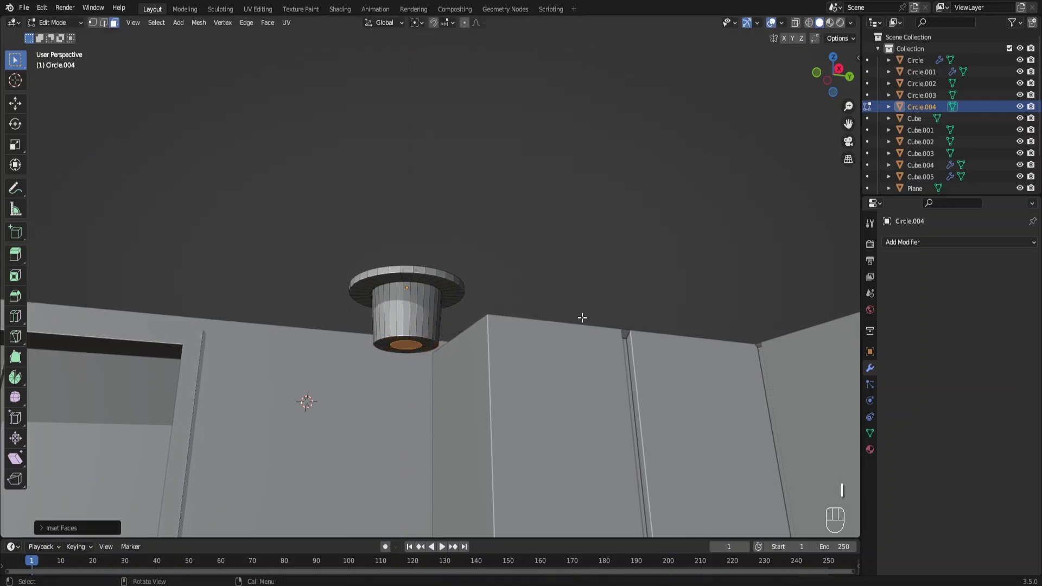
key(i)
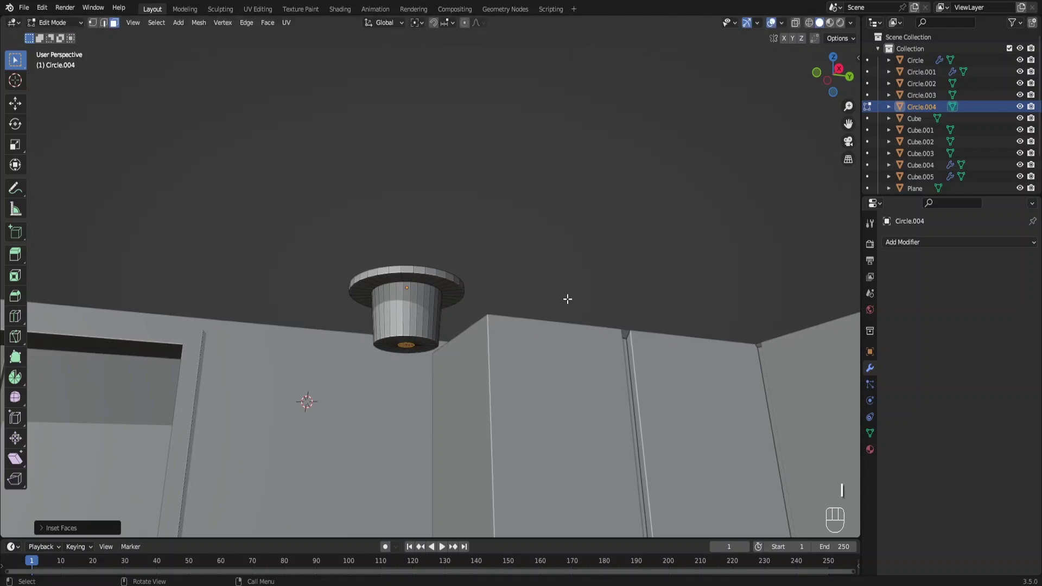
key(e)
middle_click(507, 340)
Step: Raise the lamp to the ceiling near the left wall and duplicate it twice along X for three lamps
drag(505, 348, 511, 286)
key(a)
key(KP_1)
key(g)
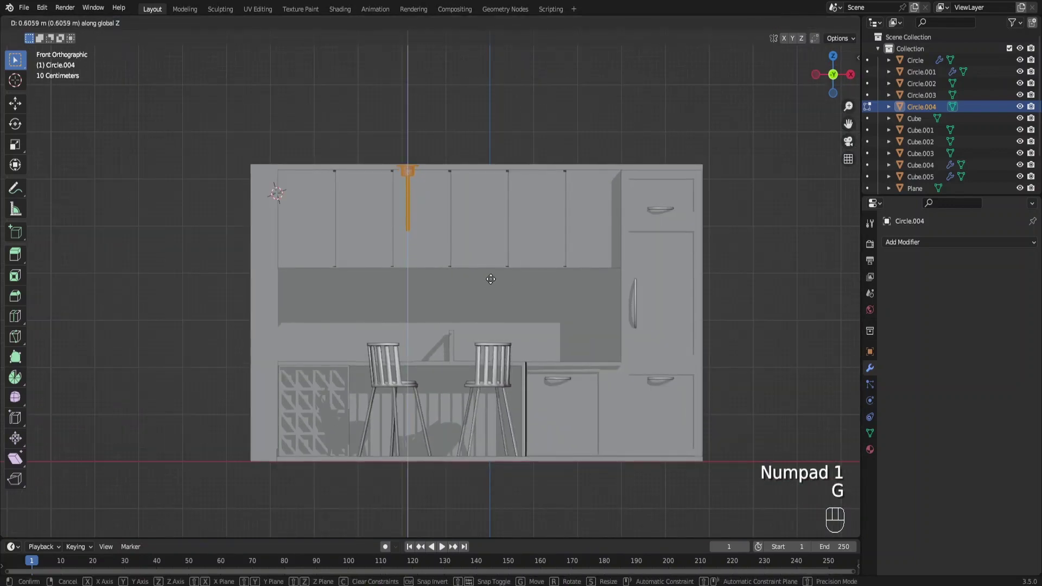
key(g)
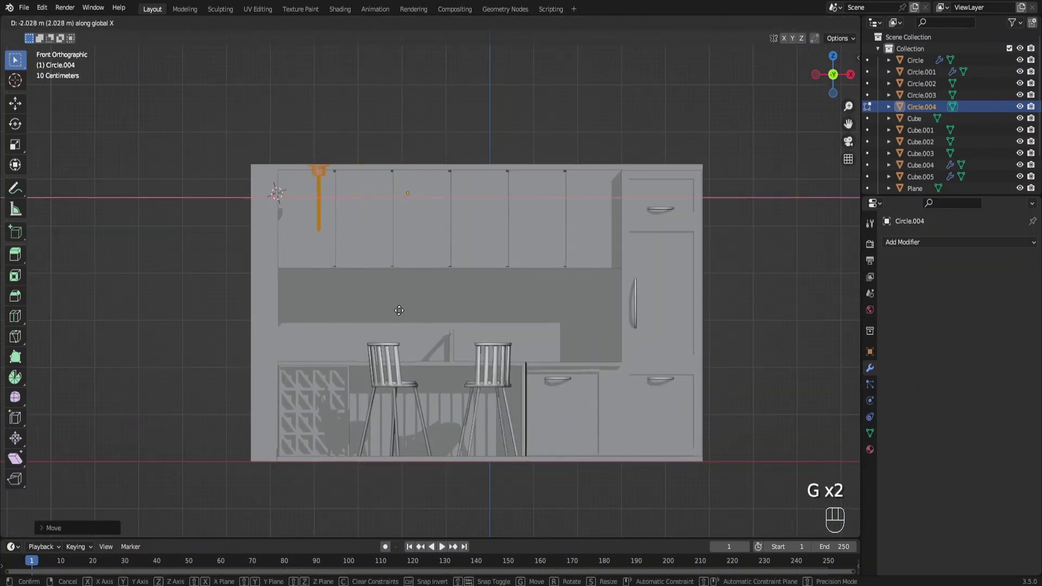
middle_click(388, 294)
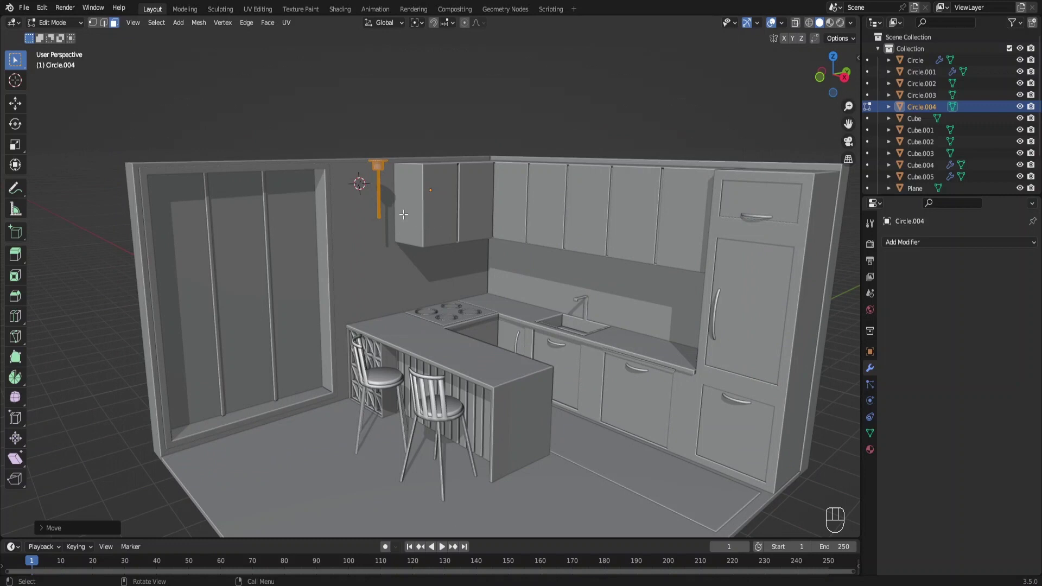
key(shift+d)
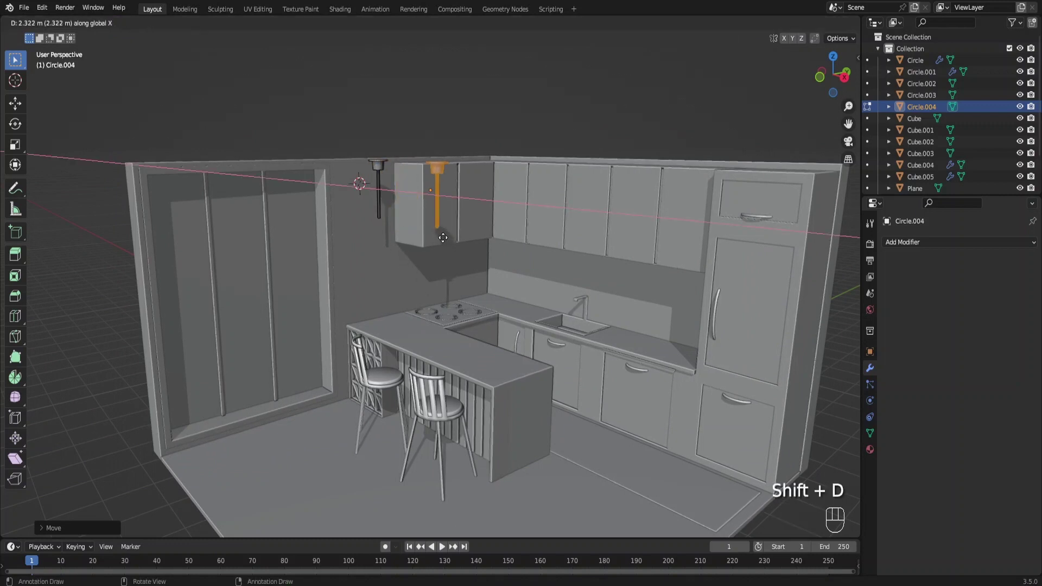
key(shift+d)
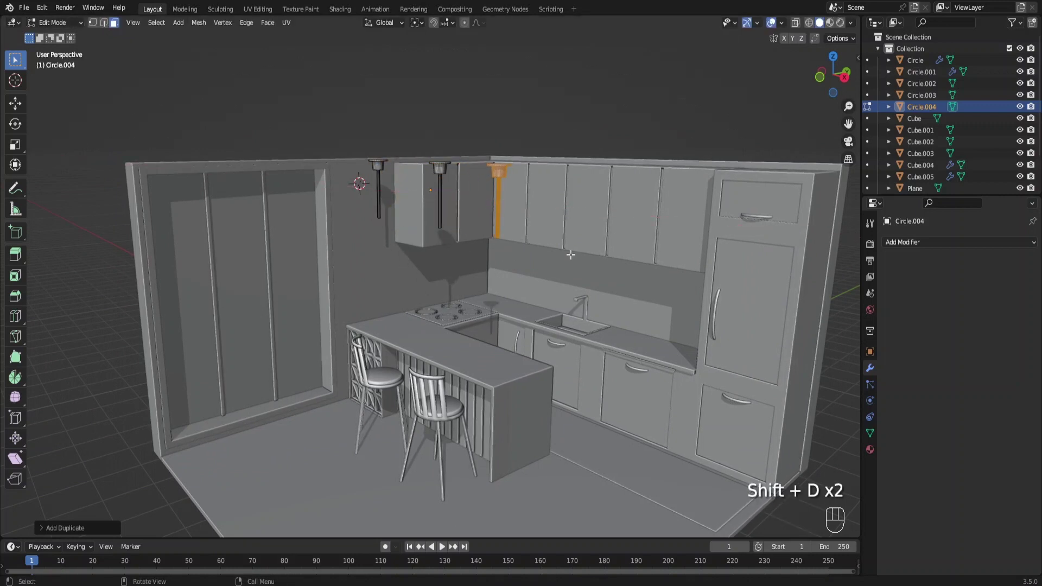
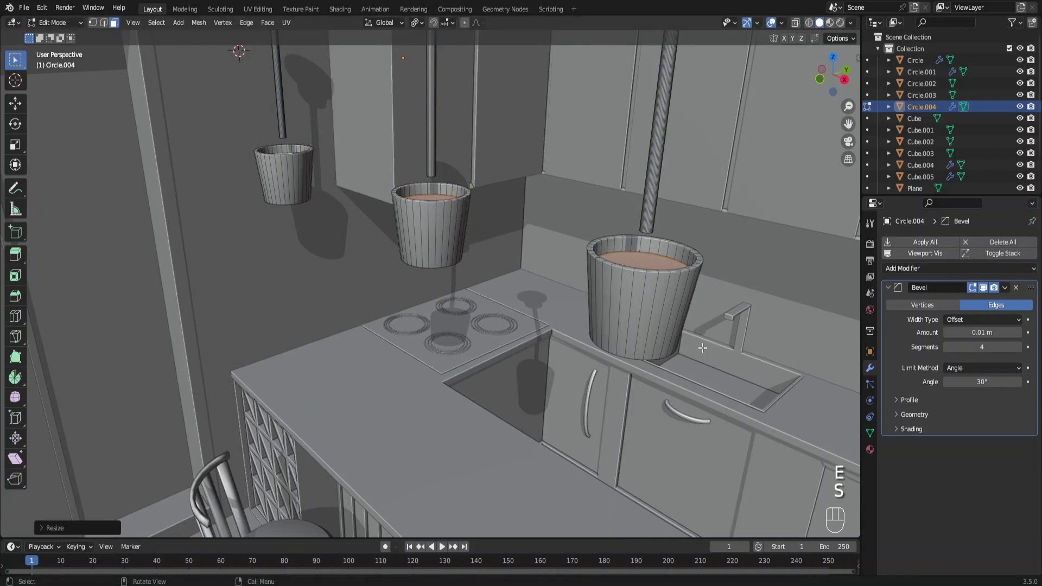
Step: Finish the shade inset, select all linked shade geometry and raise the three shades up the rods
key(i)
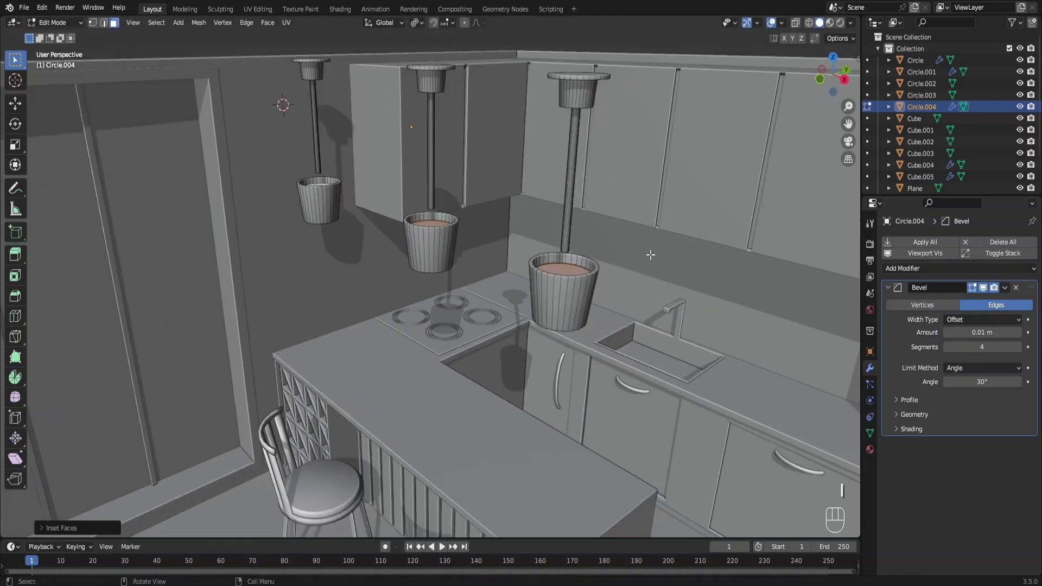
key(ctrl+Tab)
middle_click(461, 235)
key(Tab)
click(533, 262)
key(l)
key(l)
key(l)
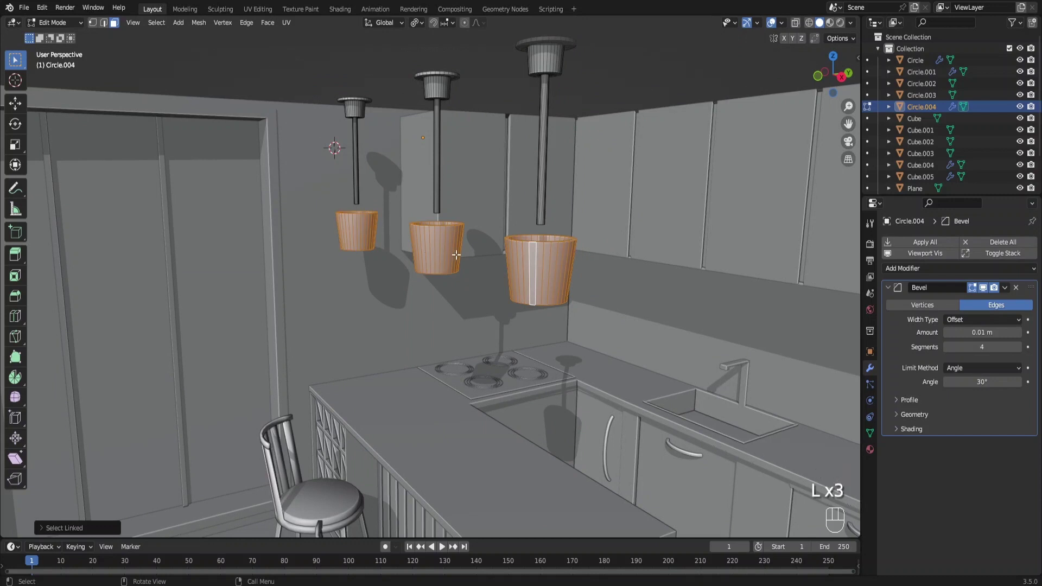
key(g)
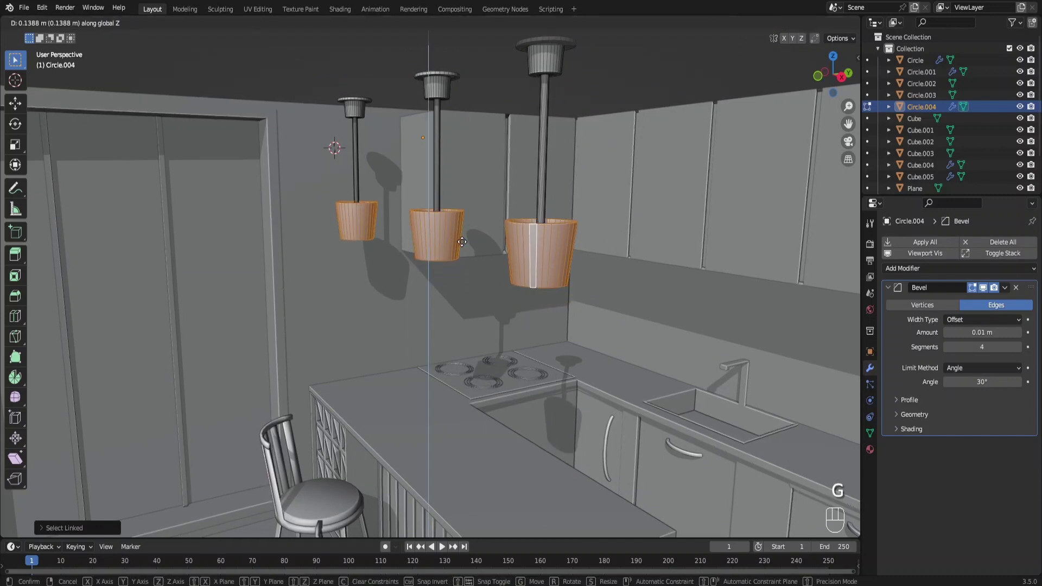
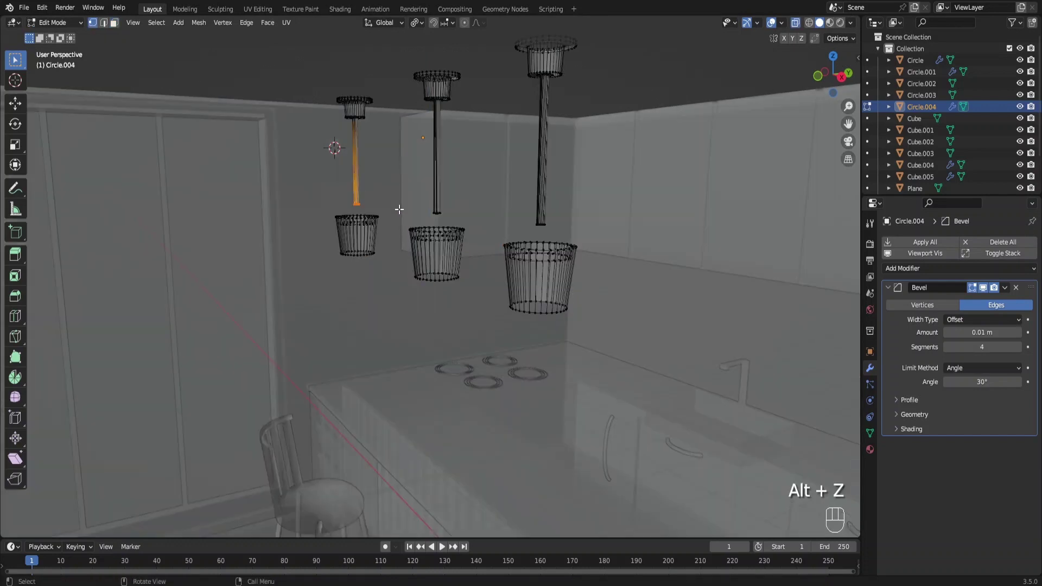
Step: Box-select the lower rod ends and move them up along Z to shorten the pendant rods
drag(456, 213, 515, 213)
drag(562, 219, 578, 233)
key(g)
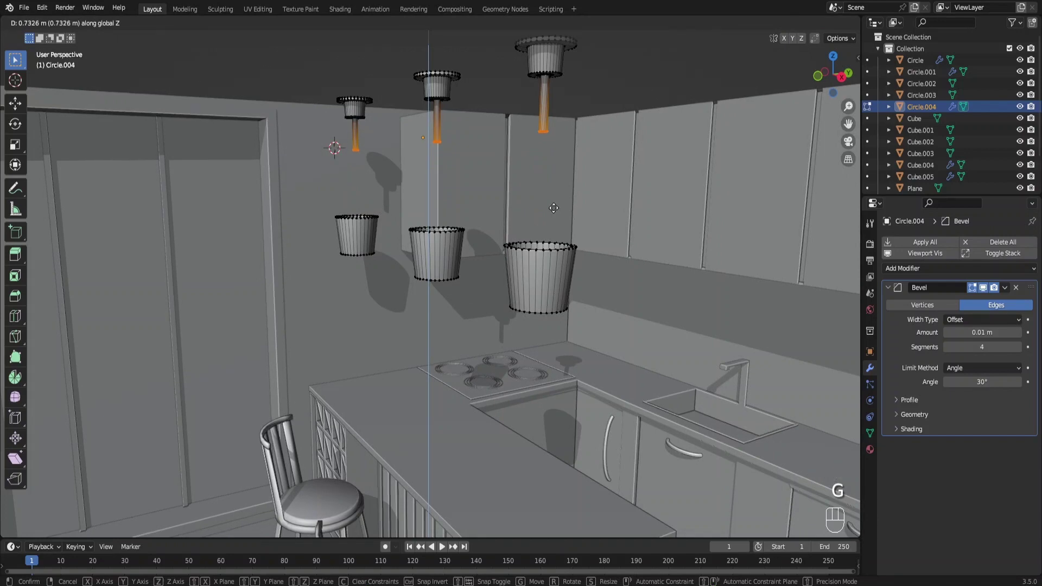
middle_click(537, 218)
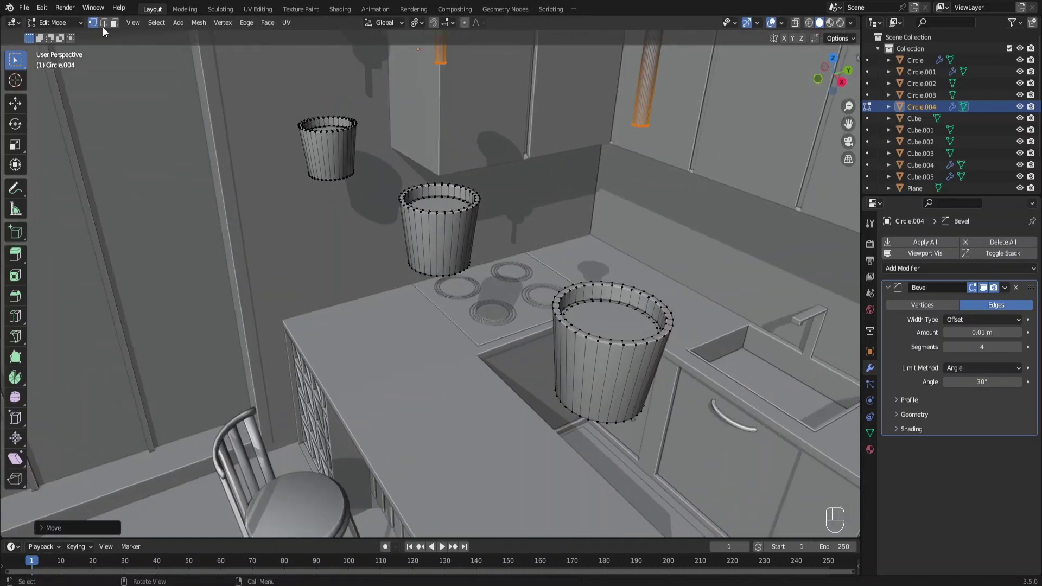
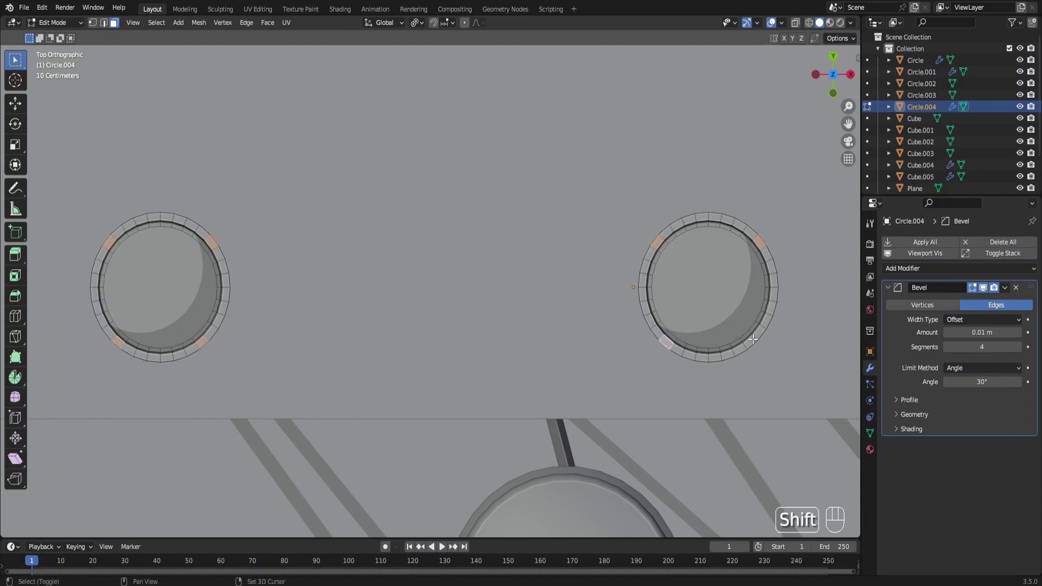
Step: From the top view select four rim vertices on each of the three lampshades
drag(730, 352, 511, 309)
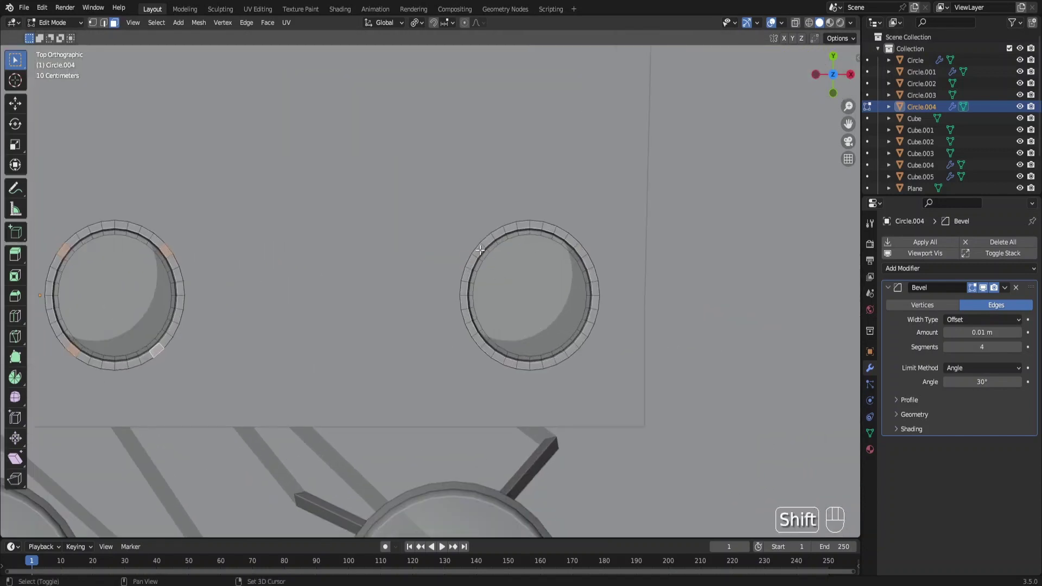
drag(479, 247, 490, 249)
drag(580, 252, 562, 289)
click(490, 348)
click(576, 345)
drag(525, 327, 490, 274)
drag(503, 325, 512, 342)
drag(511, 328, 524, 364)
Step: Extrude the rim points upward into thin wires, draw the tops inward and reveal the hidden canopies and rods
key(e)
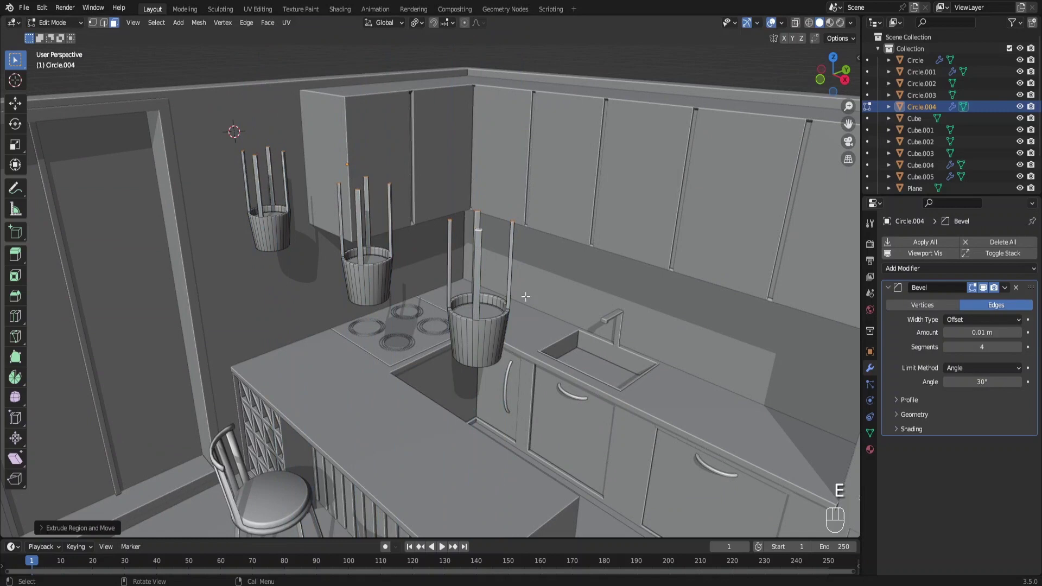
key(e)
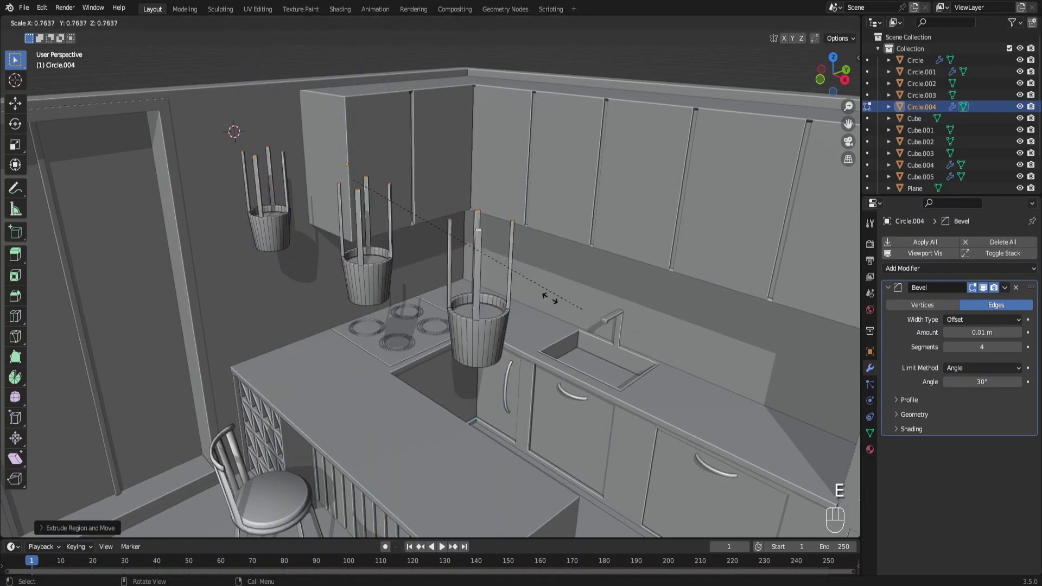
key(ctrl+z)
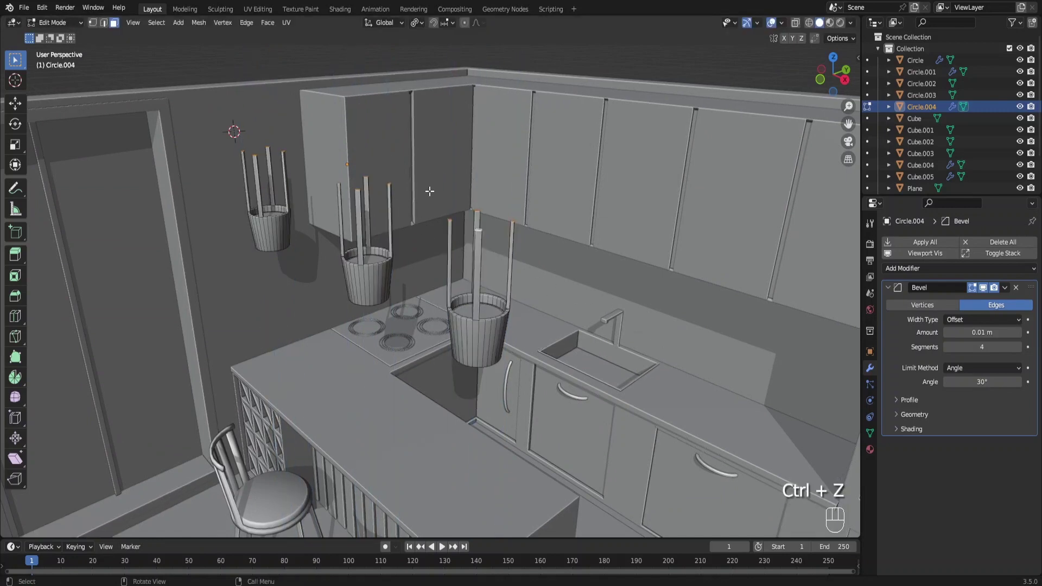
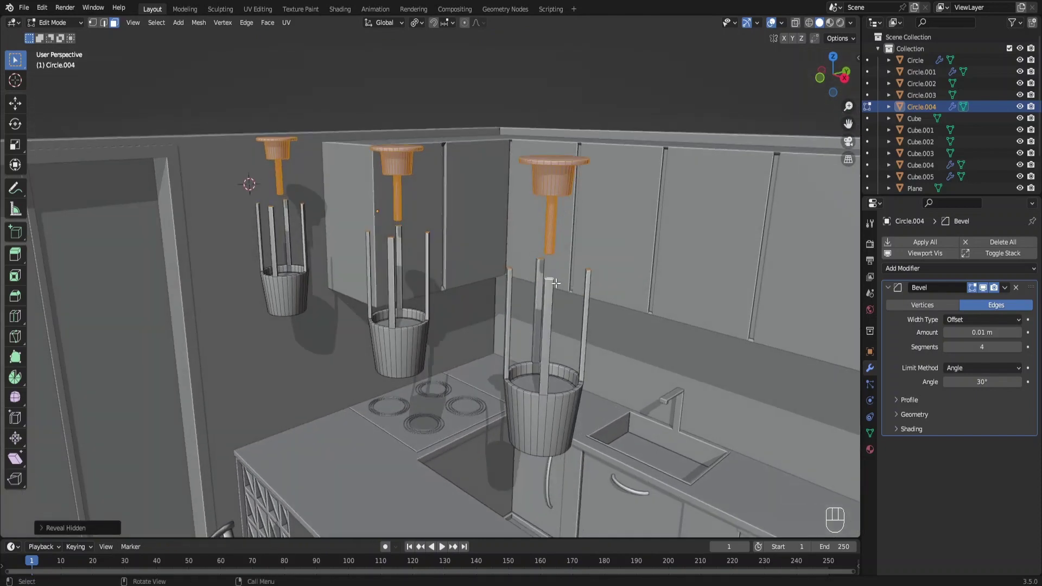
key(alt+z)
key(c)
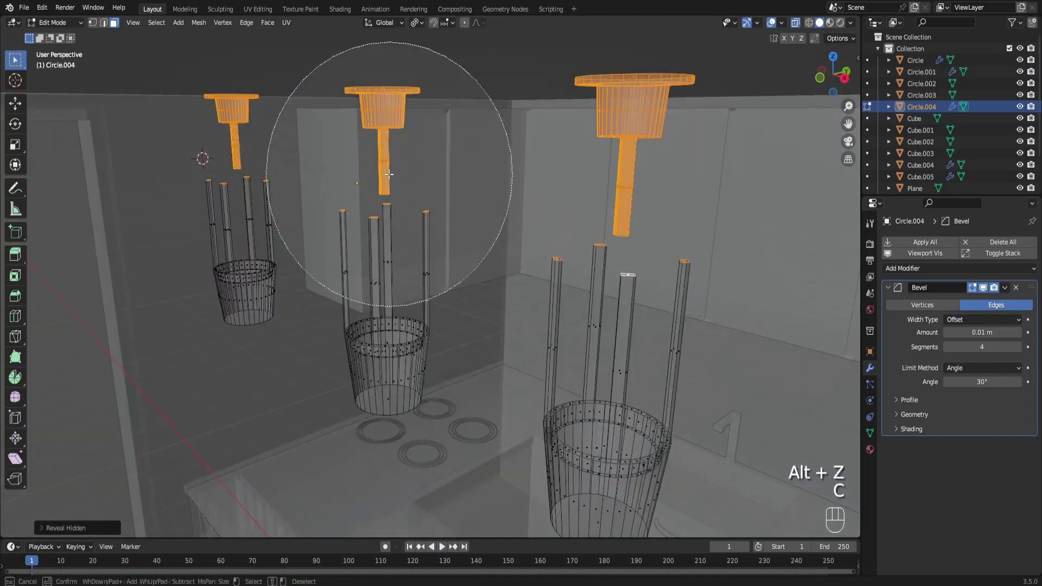
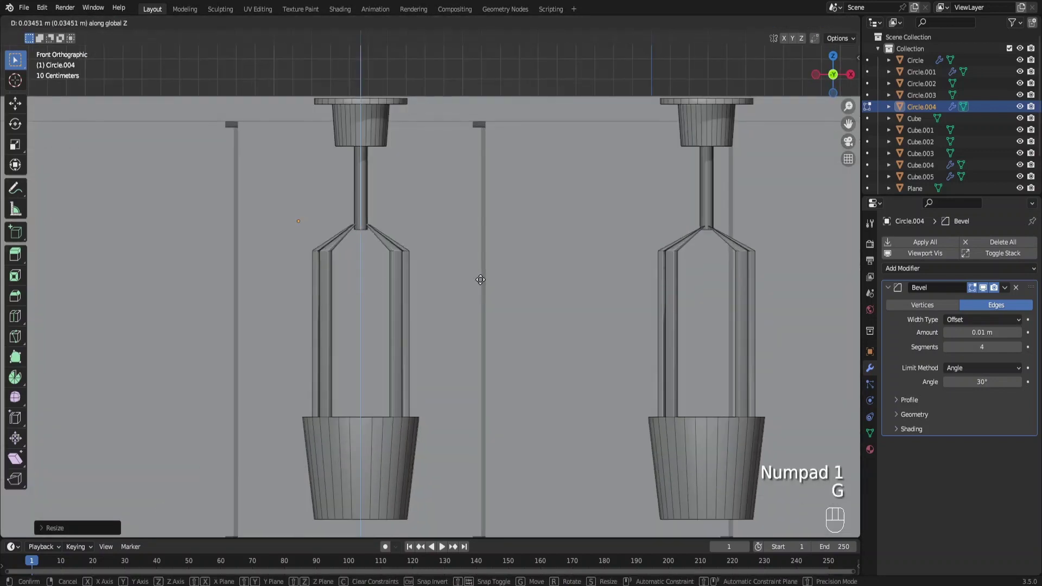
Step: Extrude the cage bar tops and scale them inward and upward so they meet the central stem
key(s)
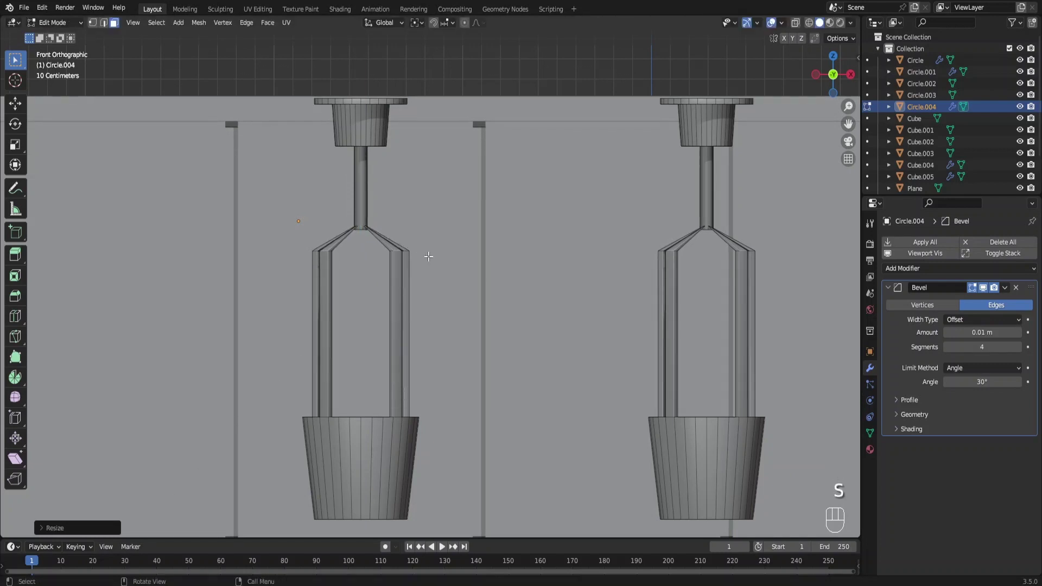
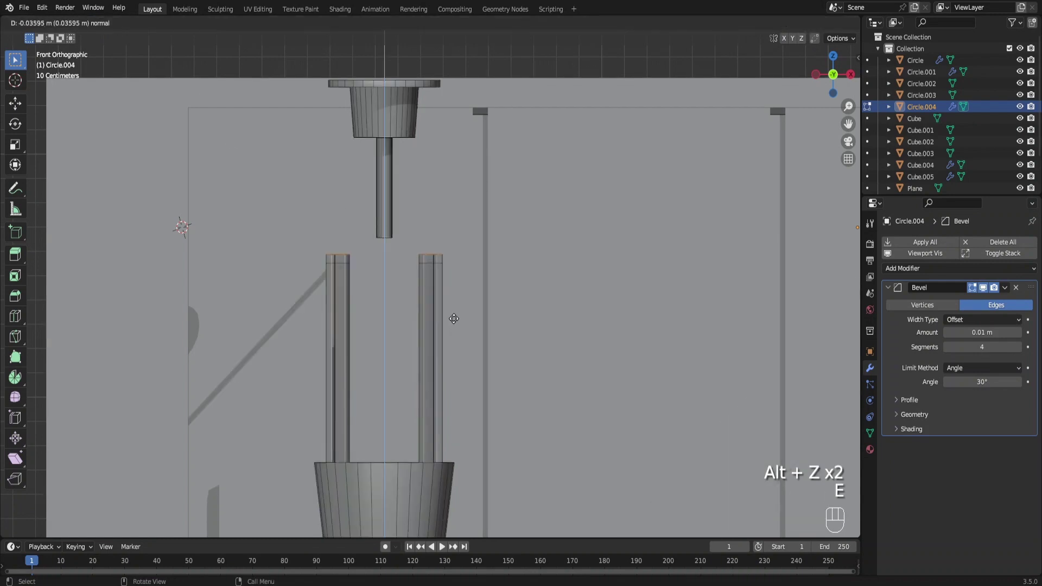
key(e)
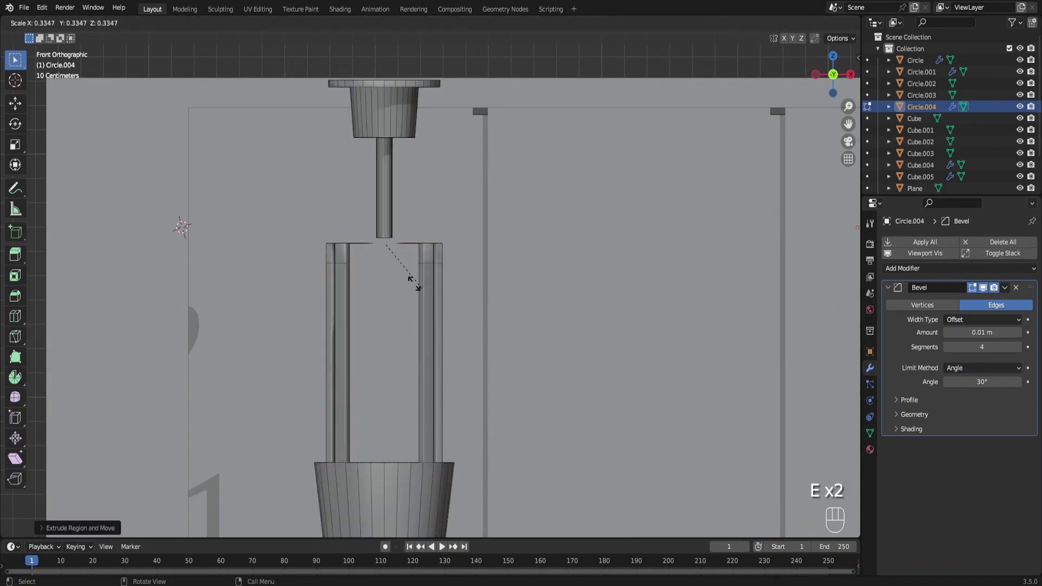
key(g)
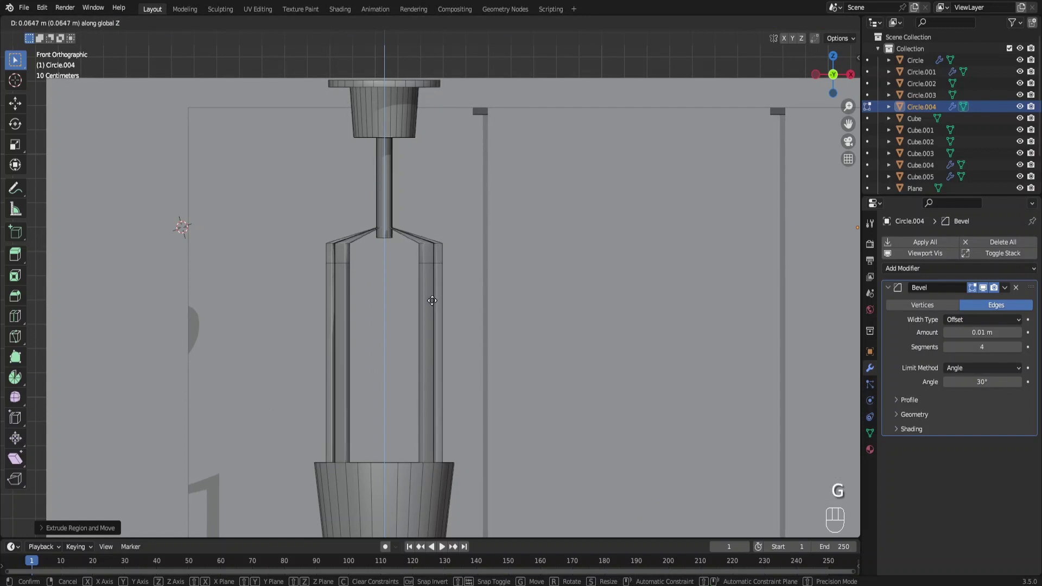
key(s)
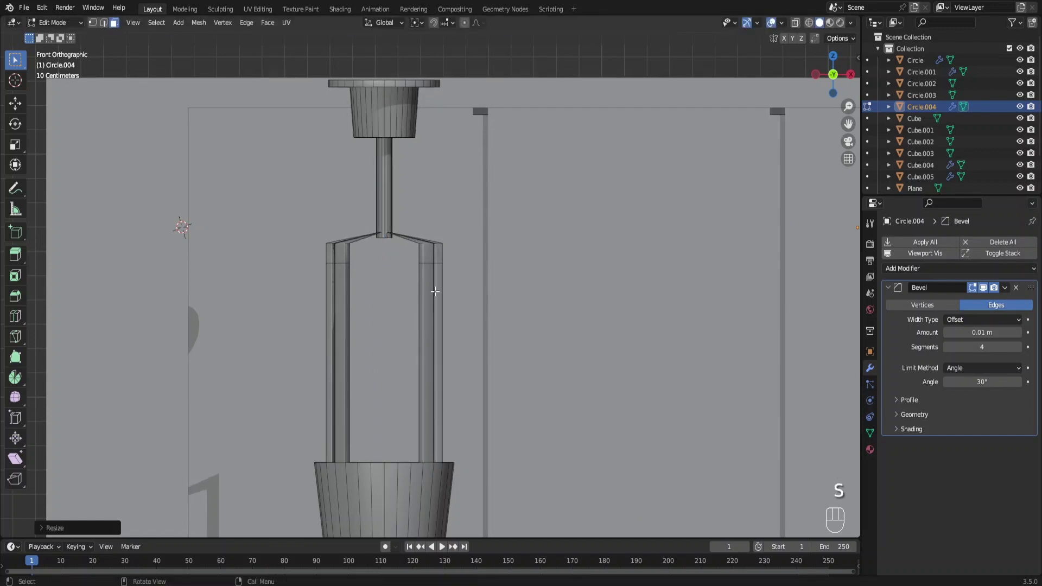
key(g)
middle_click(653, 322)
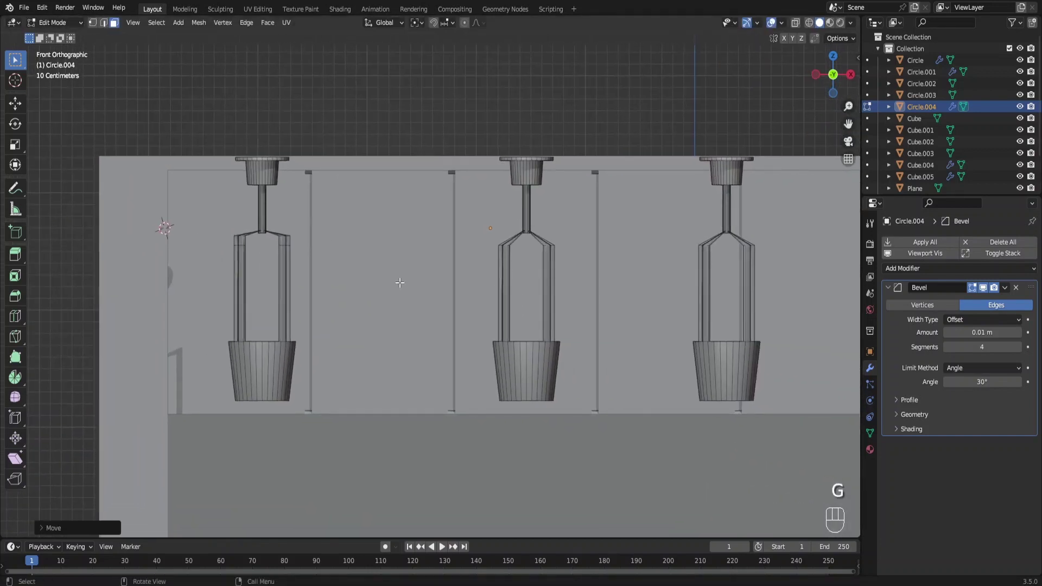
Step: Select the upper bar joints on all three lamps and adjust their height along Z to finish the cages
click(94, 25)
key(alt+z)
drag(253, 222, 199, 223)
drag(191, 227, 261, 254)
key(alt+z)
key(g)
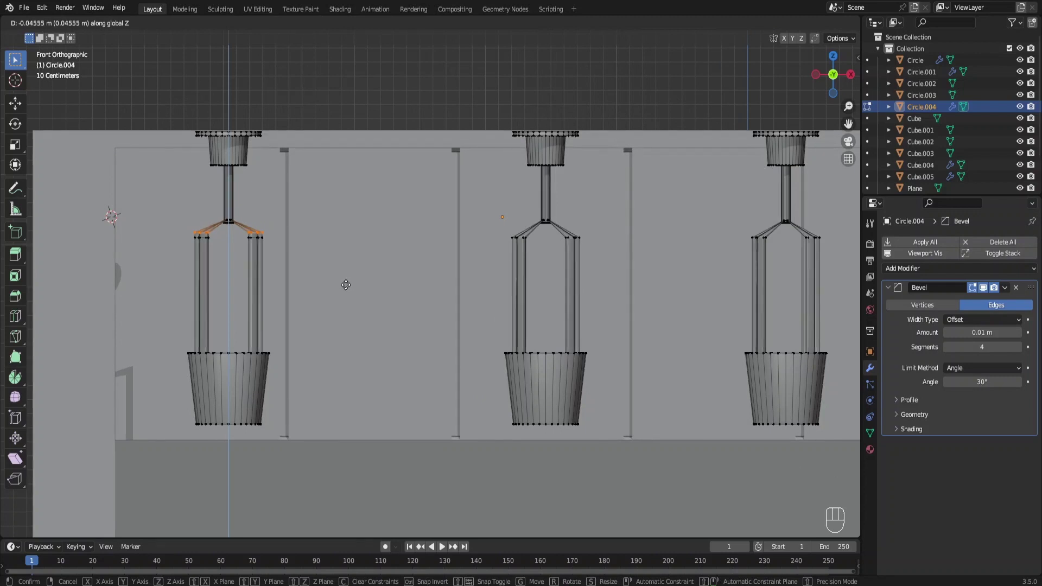
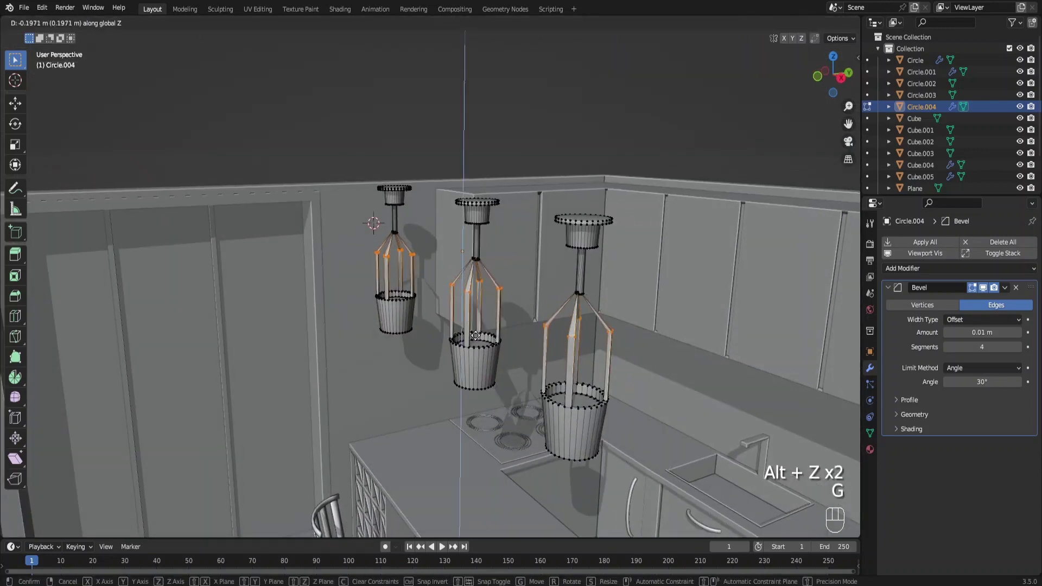
key(ctrl+Tab)
key(l)
key(g)
middle_click(487, 233)
key(F6)
Step: Add a circle on the island counter, scale it to placemat size and frame it from the top view for editing
right_click(461, 280)
key(shift+a)
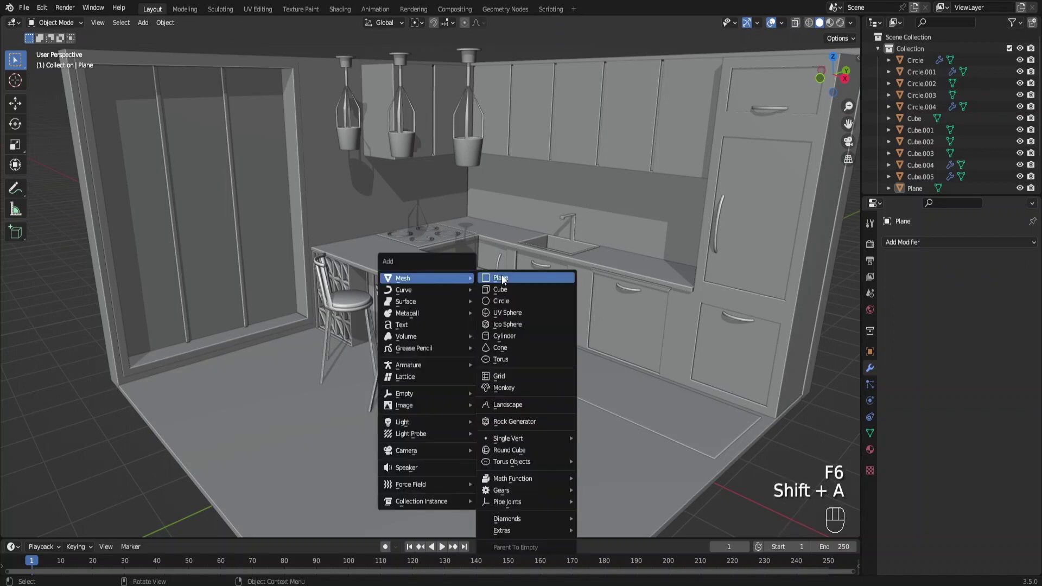
key(s)
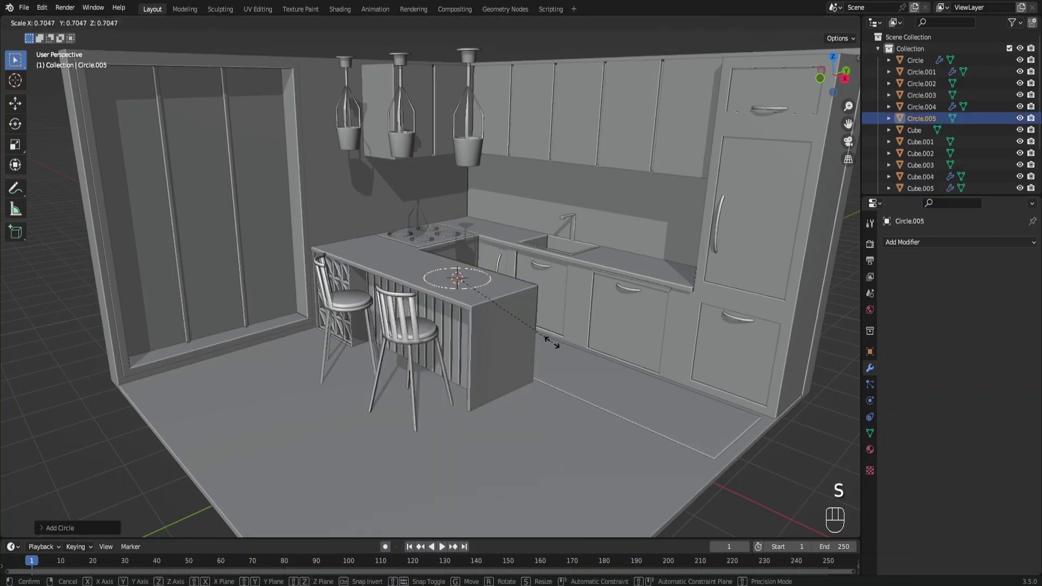
drag(535, 333, 537, 345)
key(KP_7)
key(g)
drag(527, 309, 475, 250)
key(Tab)
drag(555, 332, 512, 304)
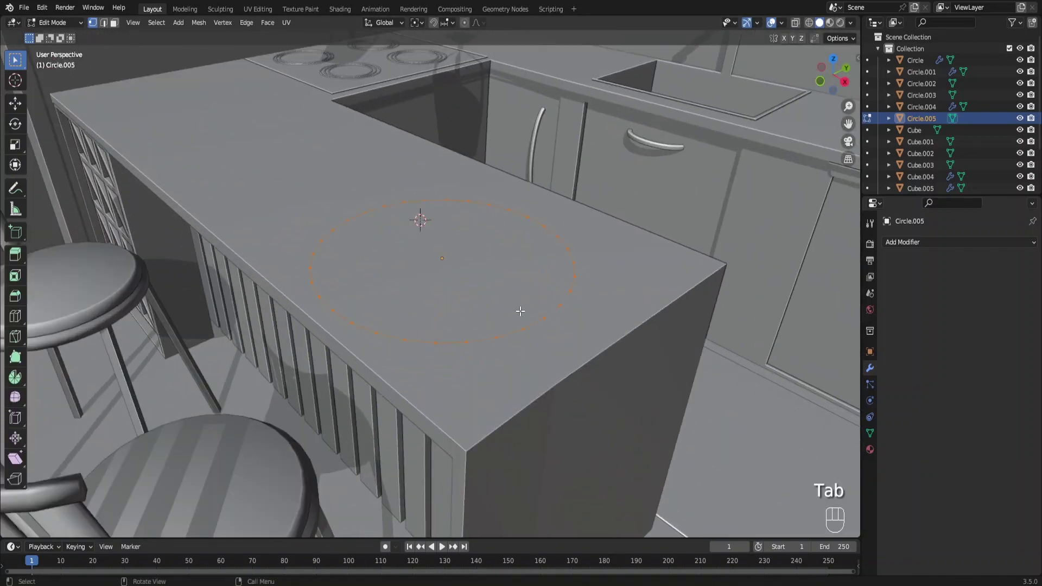
Step: Fill the circle with repeated extruded-and-shrunk inner rings, collapsing the centre ring to a point
key(e)
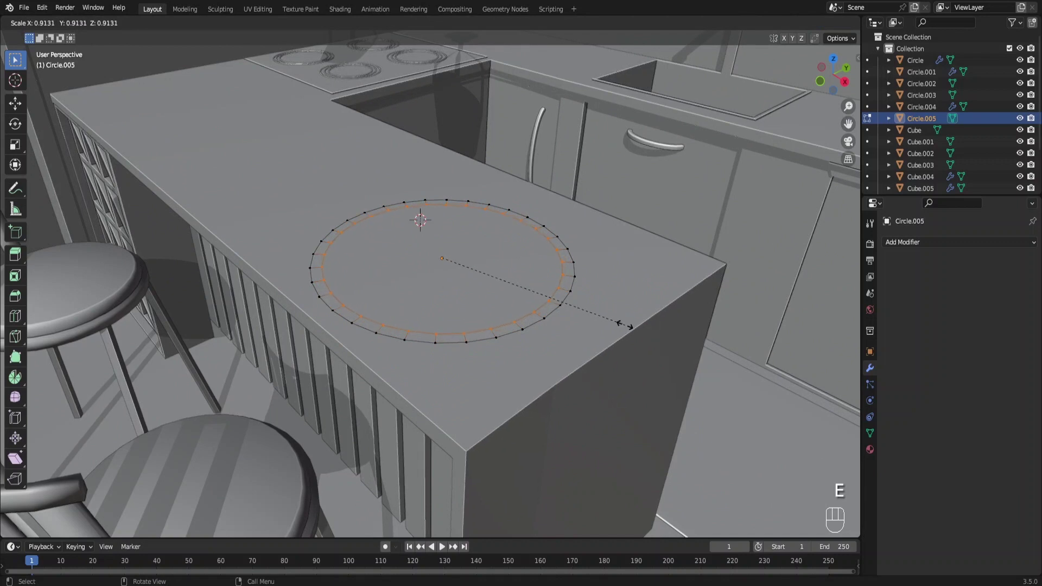
key(e)
key(e)
key(e)
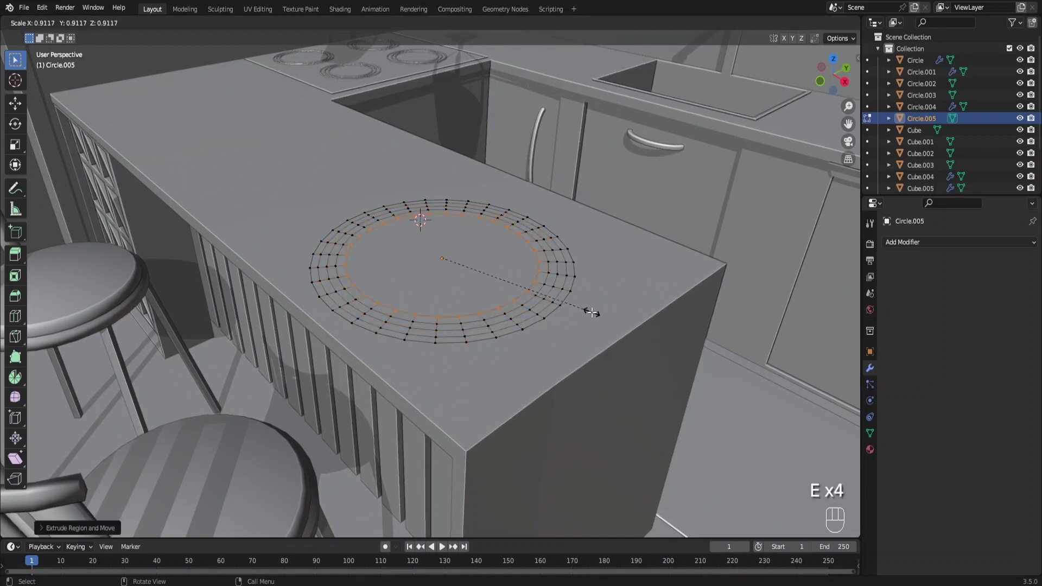
key(e)
key(e)
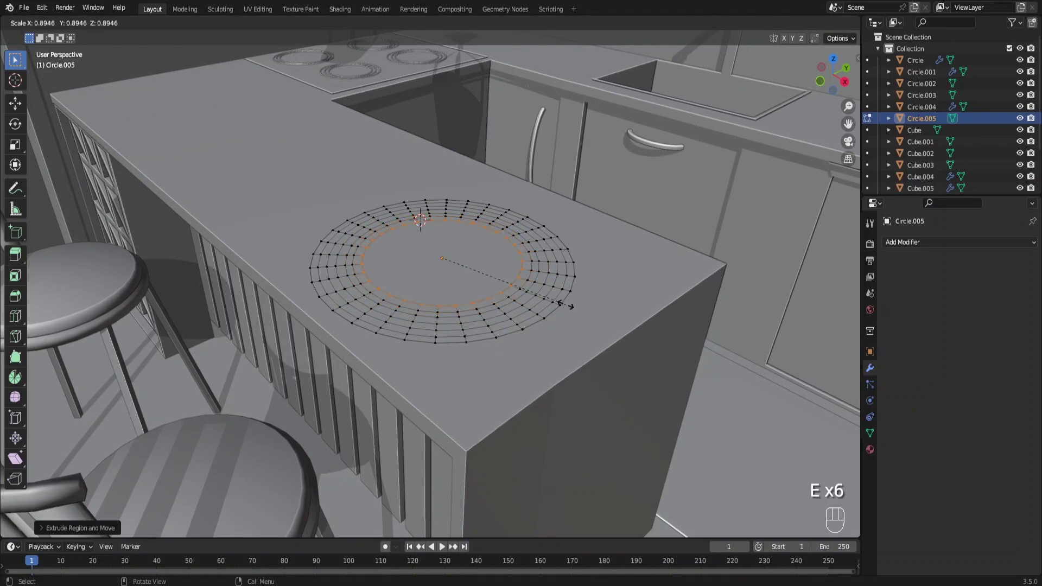
key(e)
key(s)
key(e)
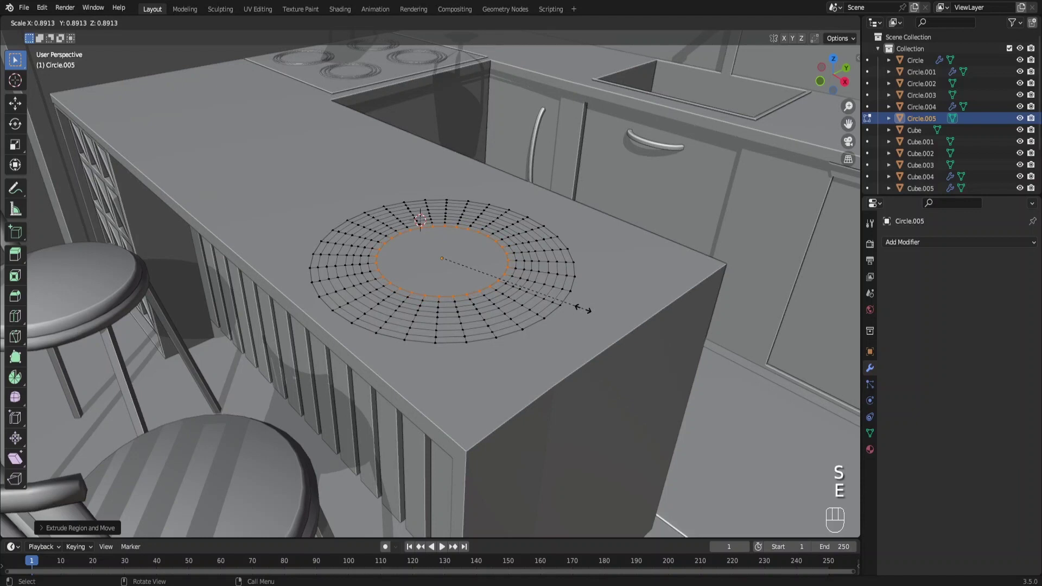
key(e)
key(e)
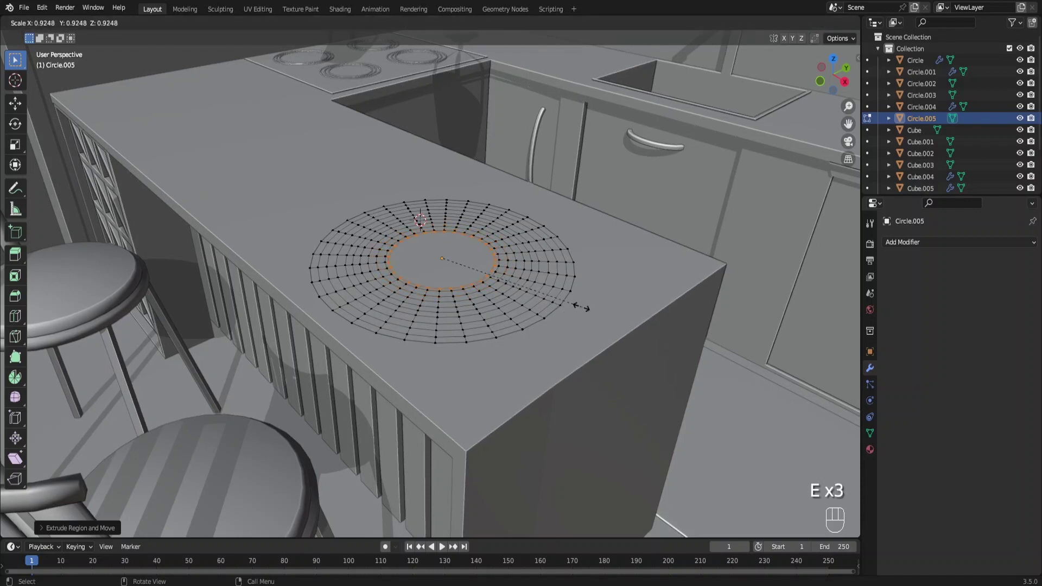
key(e)
key(e)
key(s)
key(e)
key(s)
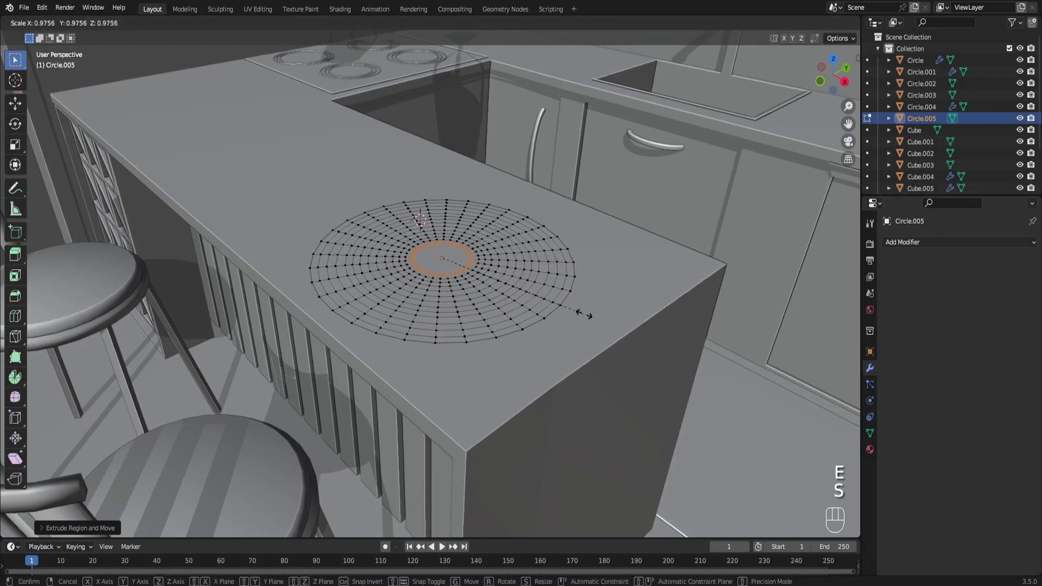
key(e)
key(e)
key(e)
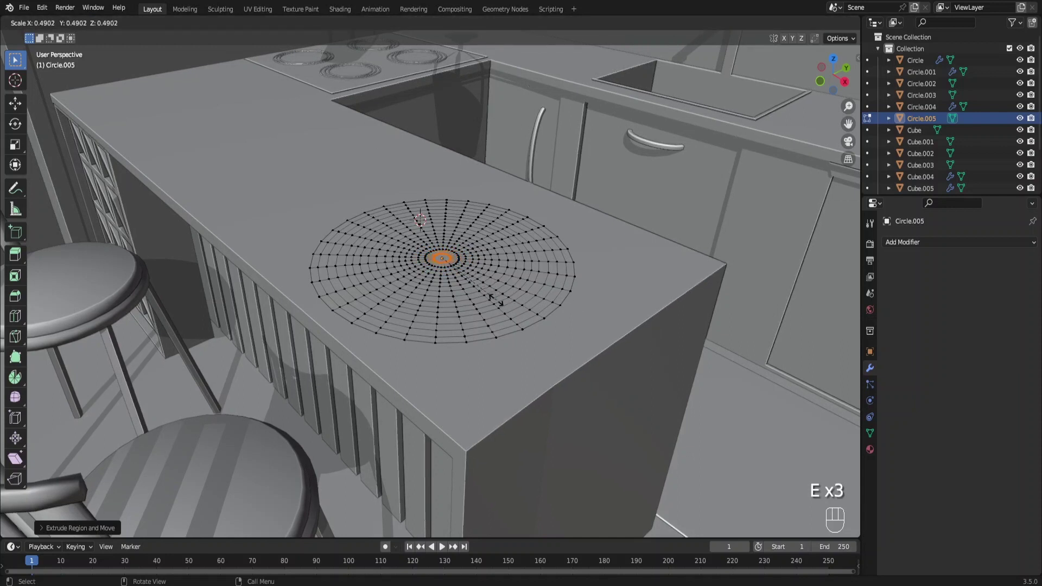
key(e)
key(m)
Step: Turn the placemat into a woven lattice with a Wireframe modifier and duplicate it along X for a second mat
key(a)
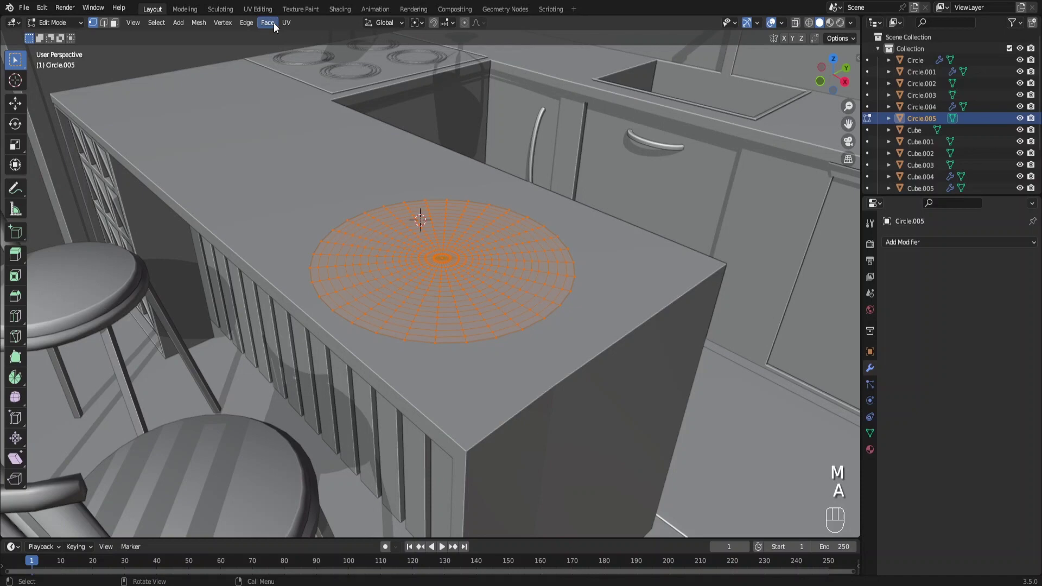
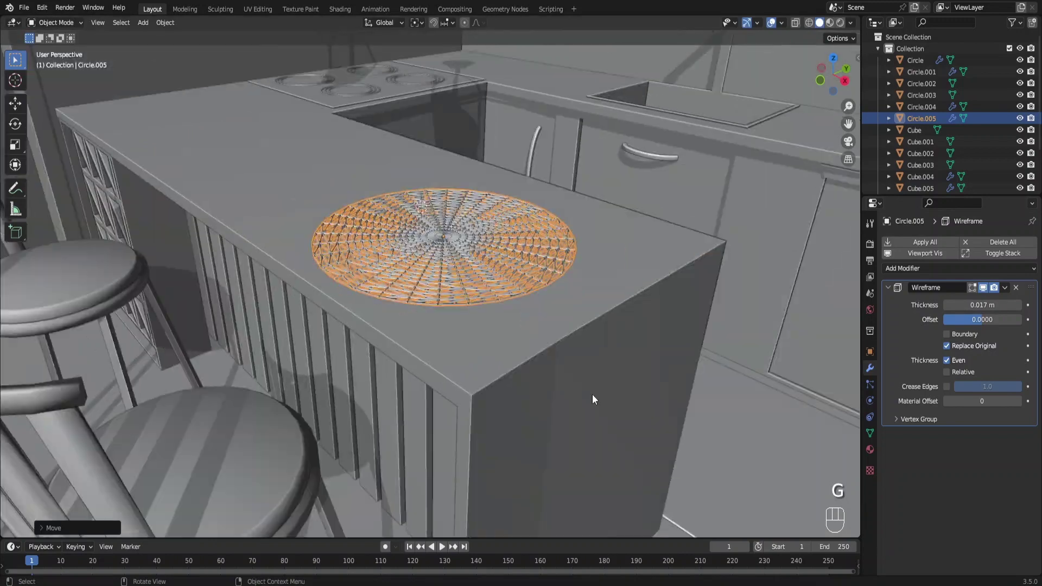
click(599, 400)
middle_click(511, 330)
click(489, 298)
middle_click(511, 311)
key(shift+d)
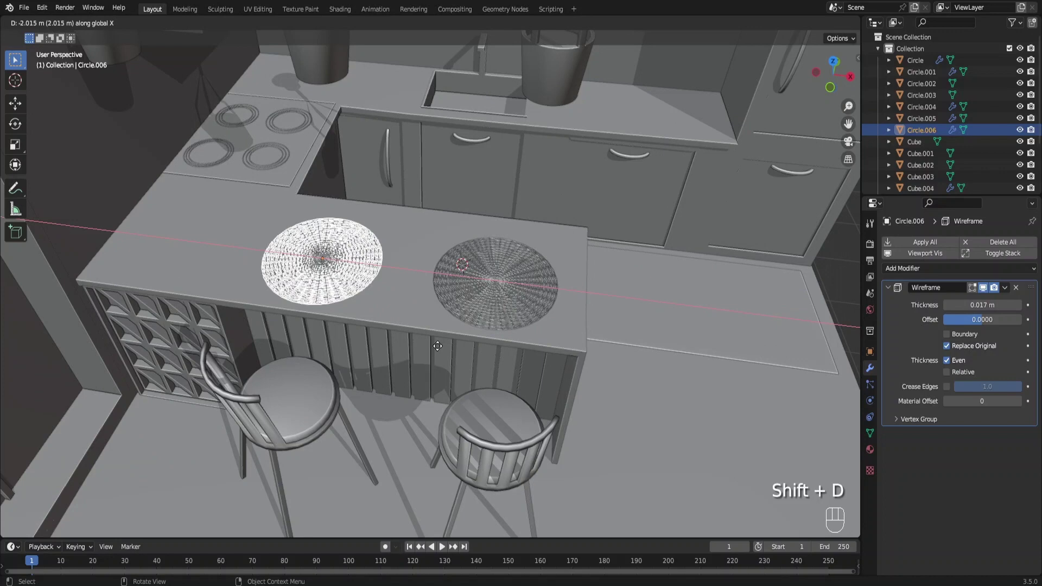
click(490, 297)
Step: Add a cube beside the sink, flatten it into a thin board and move it against the backsplash
key(ctrl+j)
drag(528, 365, 468, 337)
middle_click(458, 334)
drag(460, 320, 469, 327)
key(F6)
key(shift+a)
key(shift+a)
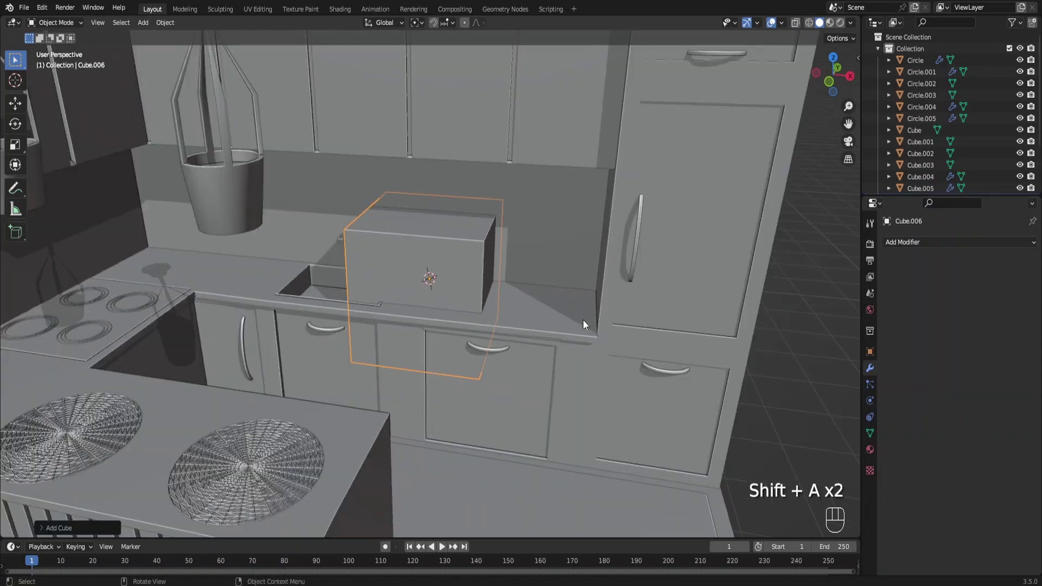
key(s)
key(s)
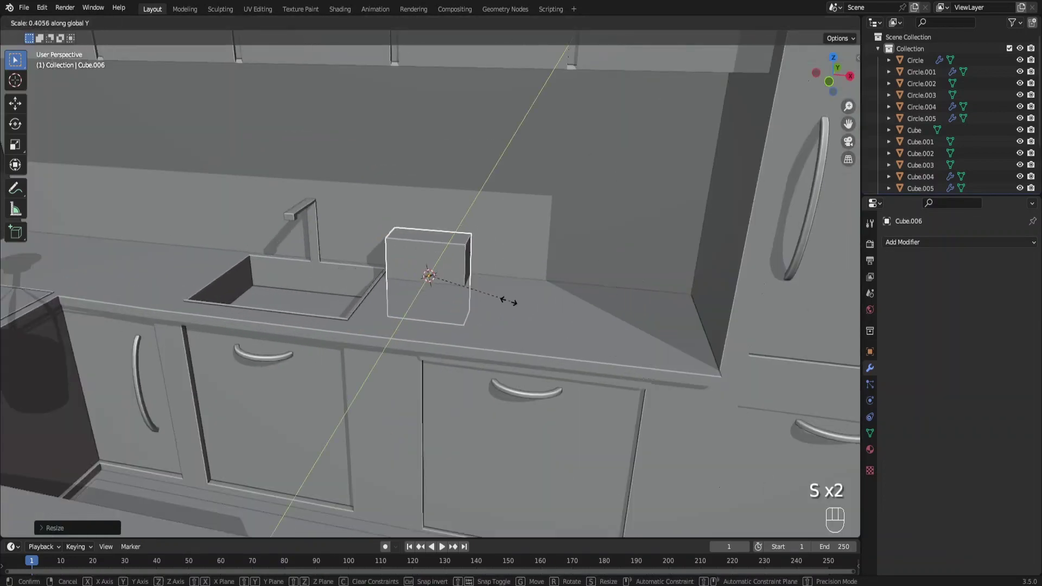
key(s)
key(g)
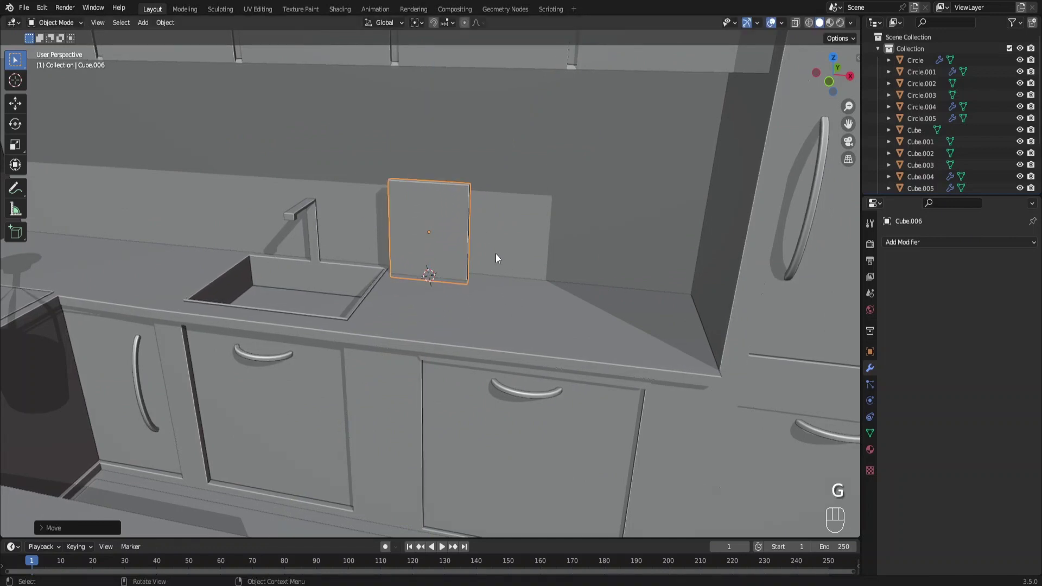
drag(488, 302, 473, 318)
Step: Loop cut the board twice, extrude its top middle face and bevel it into an arch
key(Tab)
key(ctrl+r)
key(ctrl+b)
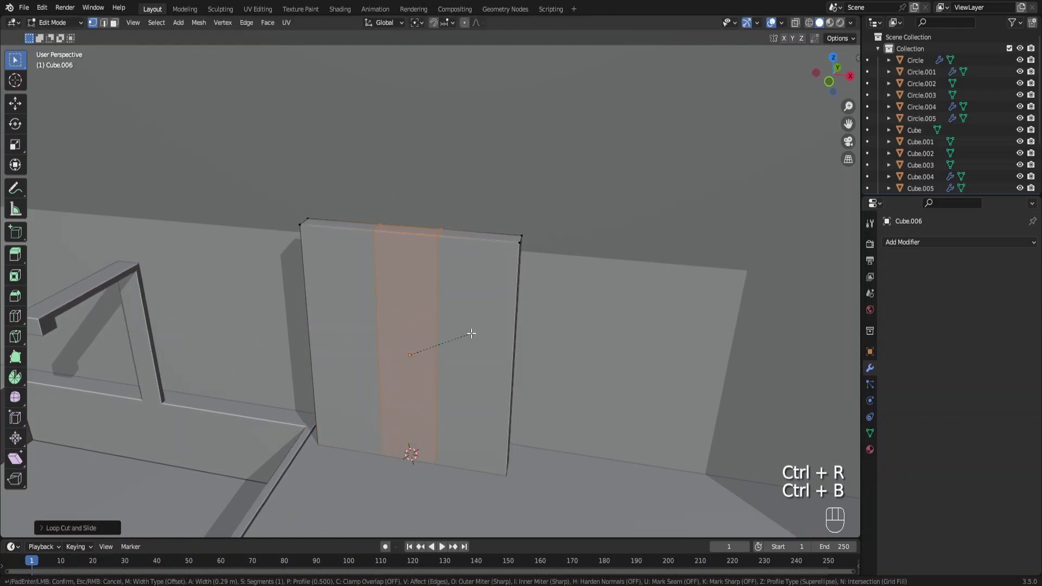
click(340, 176)
click(416, 227)
key(e)
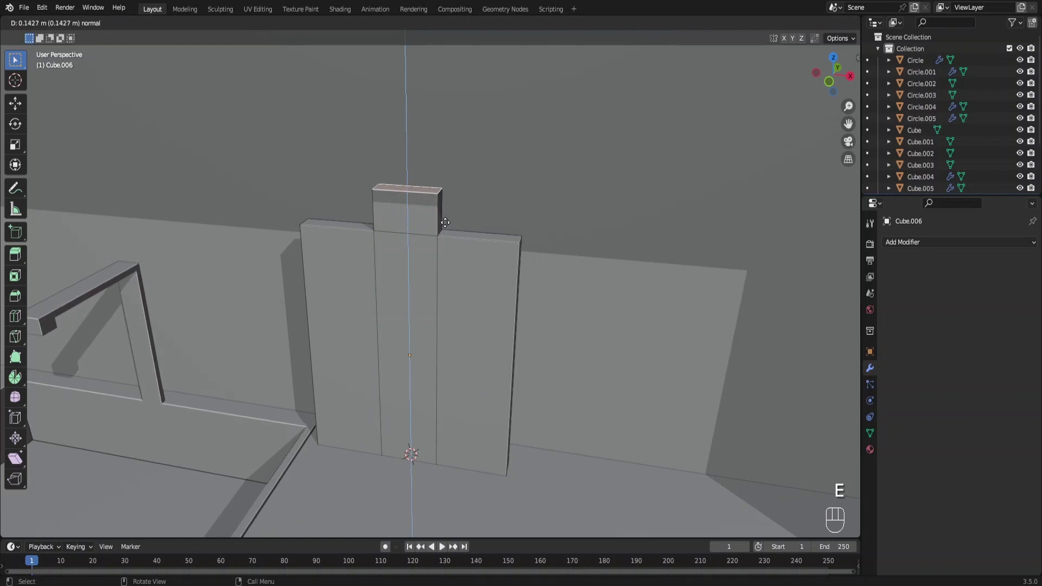
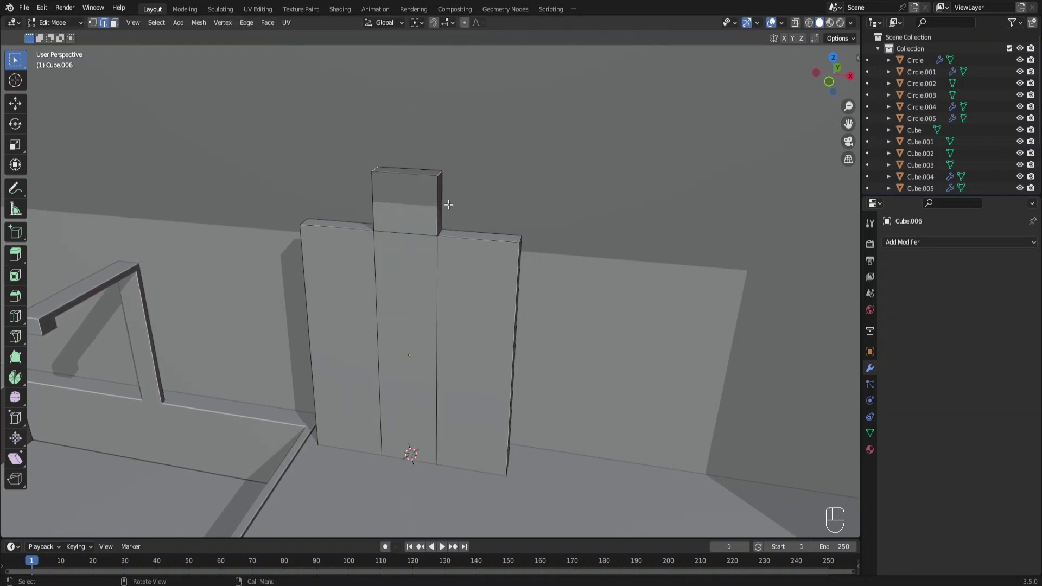
key(ctrl+b)
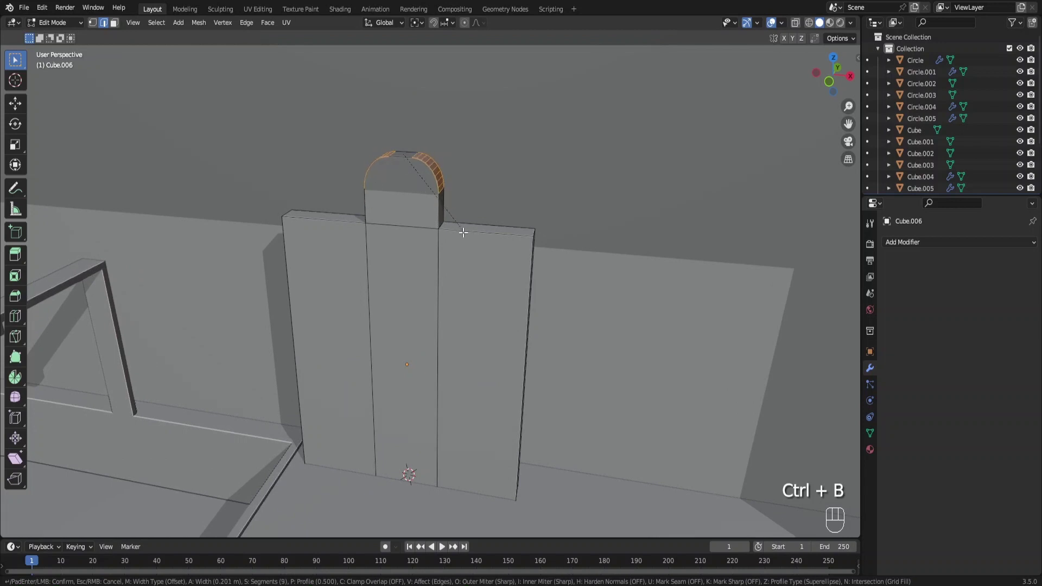
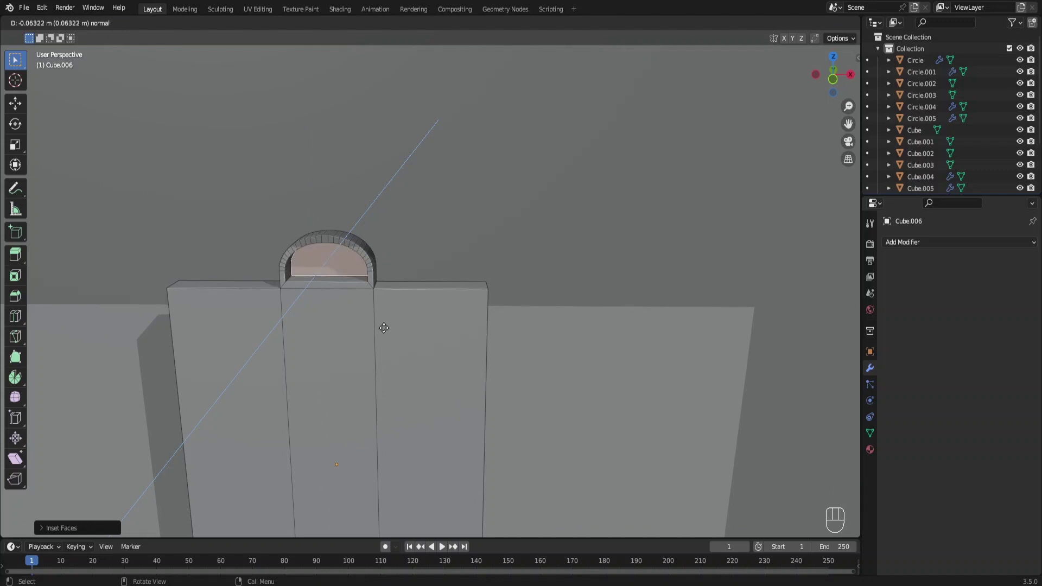
Step: Hollow out the arched handle opening and inspect the finished cutting board
key(x)
click(315, 259)
key(x)
middle_click(371, 293)
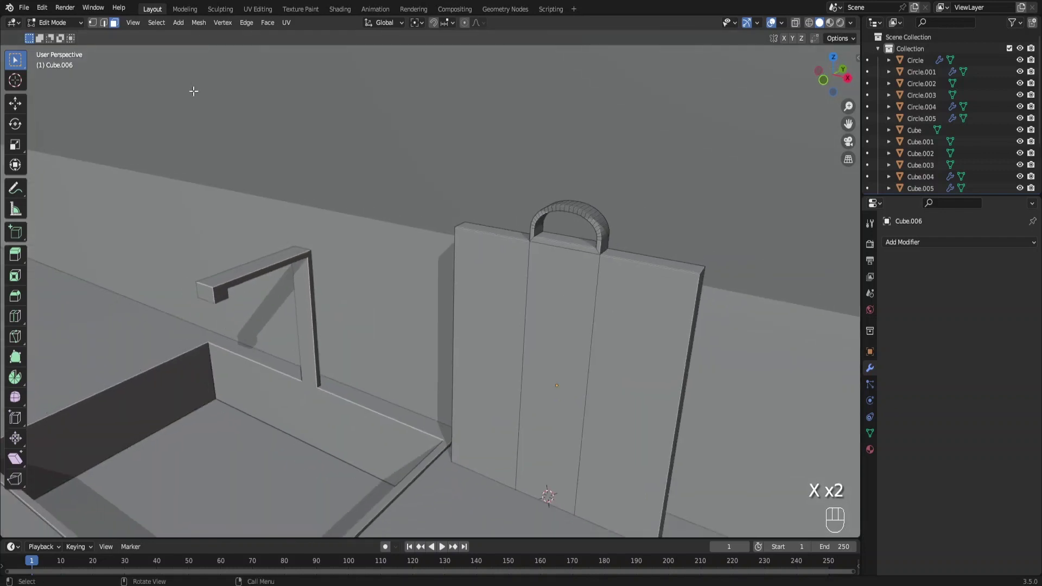
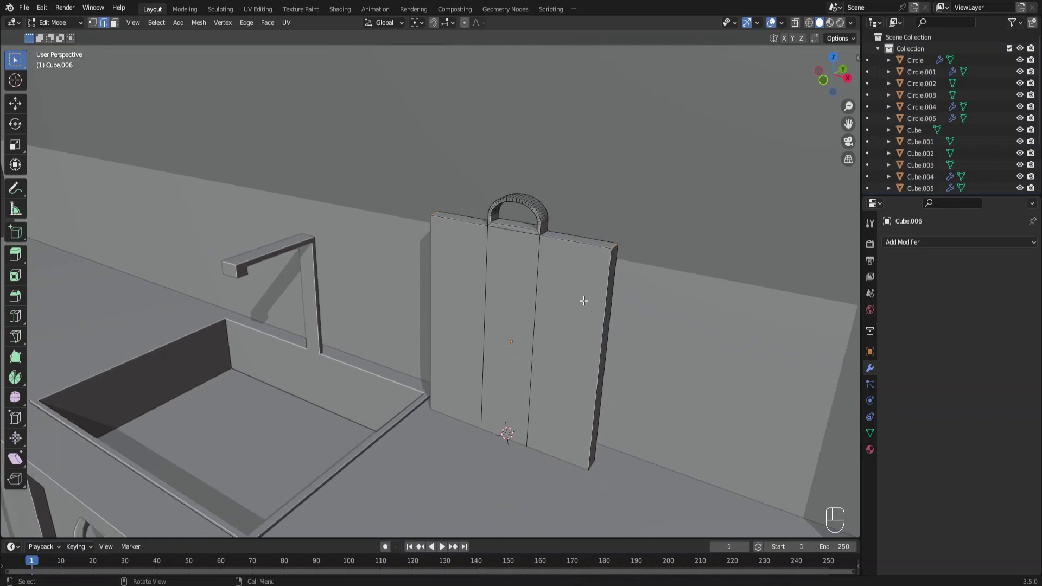
Step: Round the cutting board's corners with a wider bevel and shrink the board slightly
key(Tab)
key(shift+d)
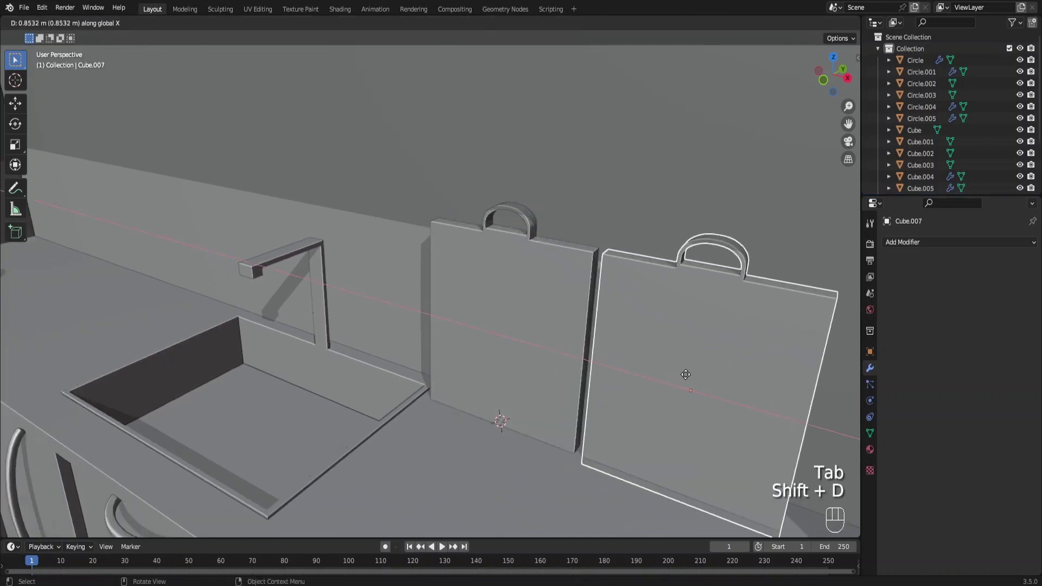
drag(555, 316, 577, 300)
key(Tab)
key(ctrl+b)
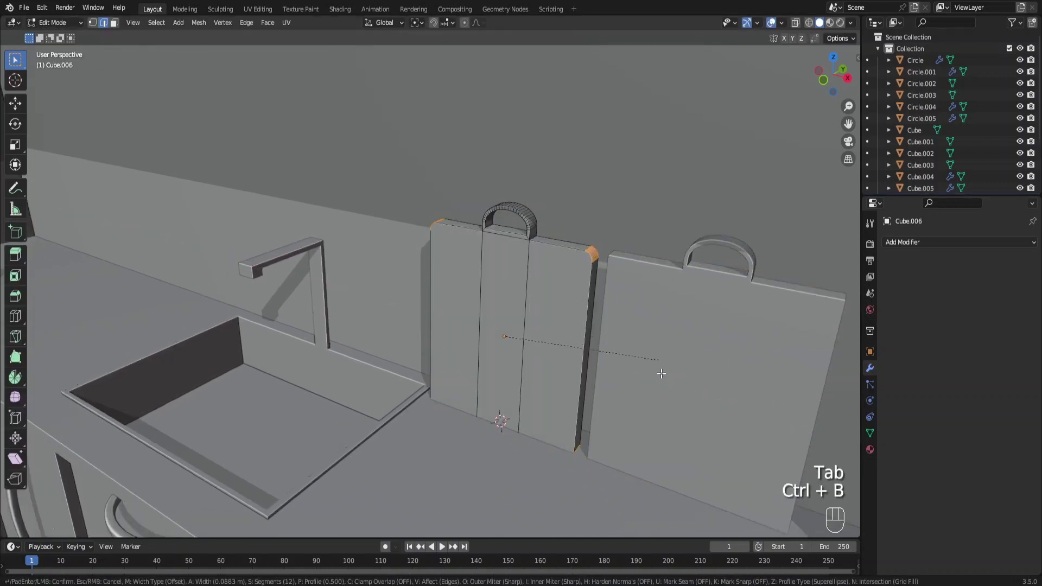
key(a)
key(s)
key(s)
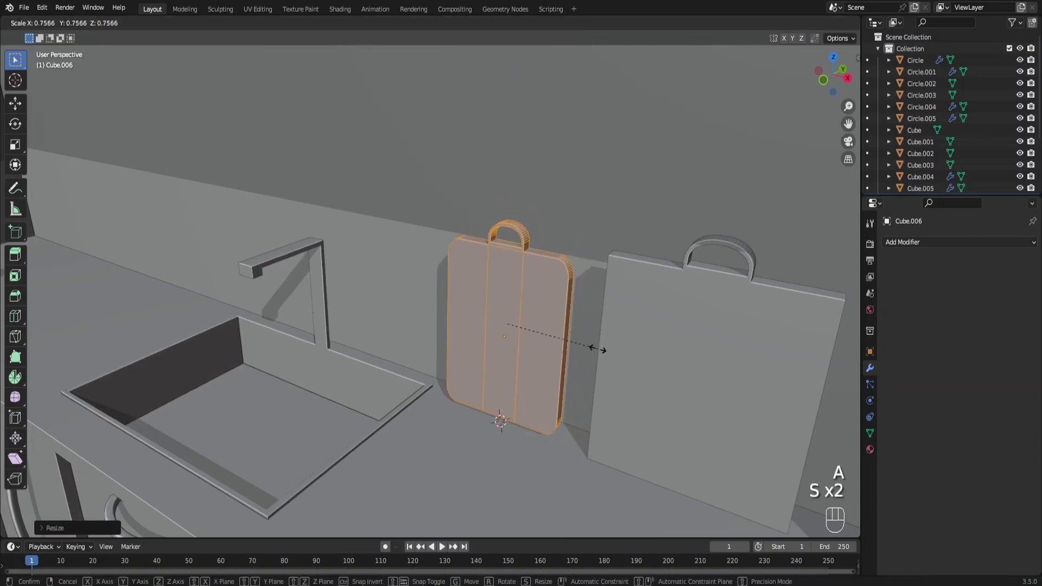
key(g)
Step: Duplicate the board, stretch the copy taller and move it beside the first
key(Tab)
click(701, 355)
middle_click(709, 351)
key(s)
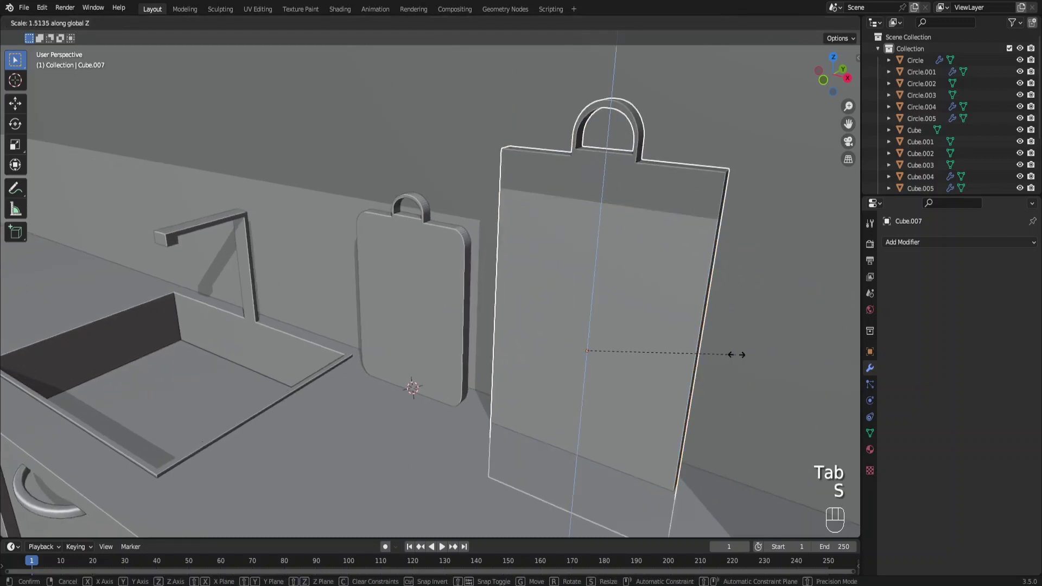
key(s)
key(s)
key(g)
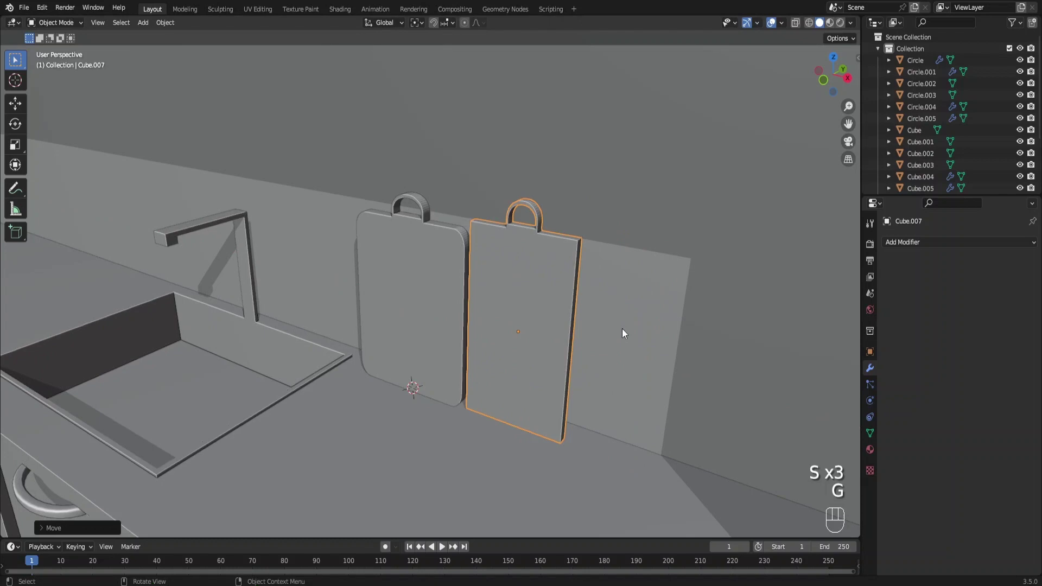
drag(576, 332, 555, 326)
Step: From side view, tilt the taller board to lean on the wall and slide it into place
key(KP_3)
key(alt+z)
drag(564, 338, 506, 314)
key(r)
key(g)
drag(453, 348, 501, 352)
key(g)
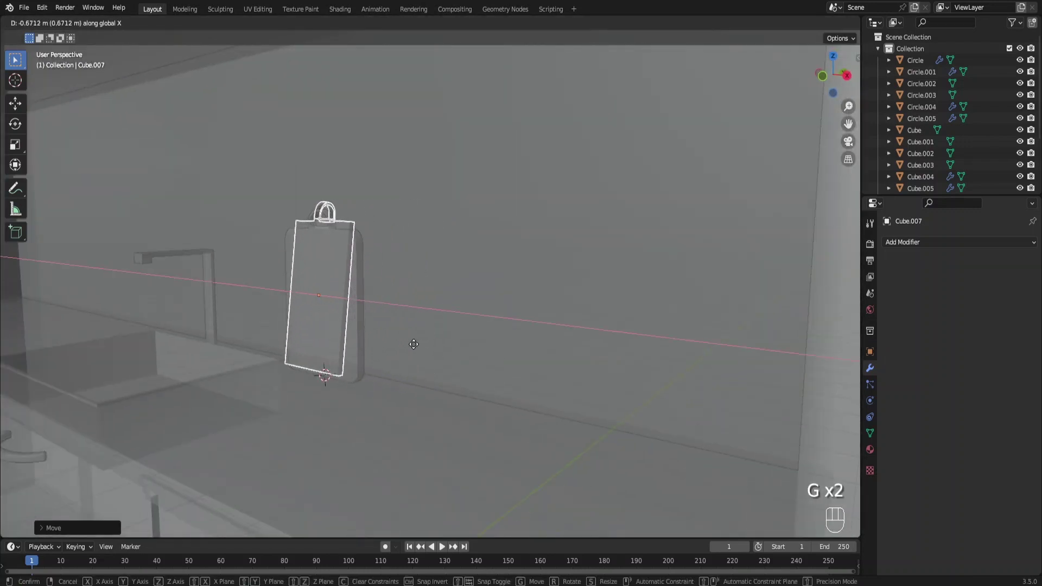
key(g)
Step: Tilt the first board to lean against the backsplash too and nudge it toward the wall
click(369, 364)
key(KP_3)
key(r)
key(g)
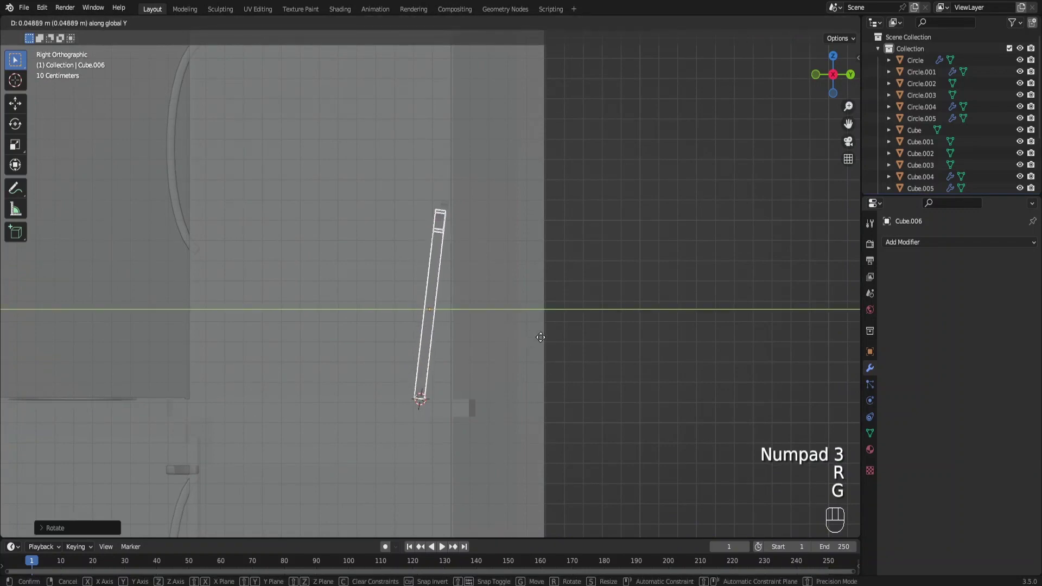
middle_click(468, 354)
key(alt+z)
middle_click(414, 365)
key(g)
drag(363, 365, 380, 359)
Step: Add a UV sphere by the sink counter and edit it into a hollow half-sphere bowl
key(g)
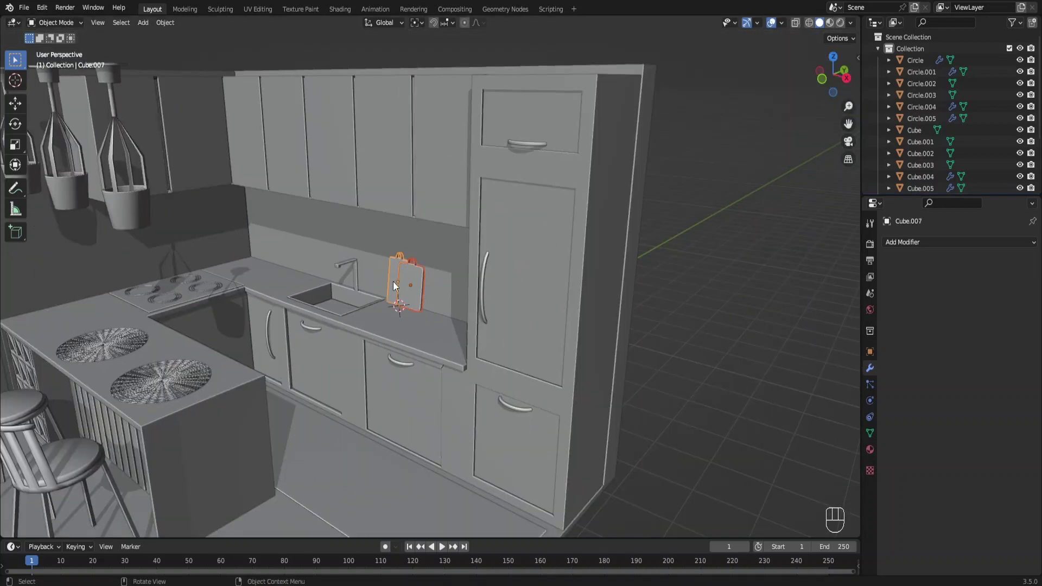
right_click(396, 286)
drag(433, 334, 579, 317)
key(shift+a)
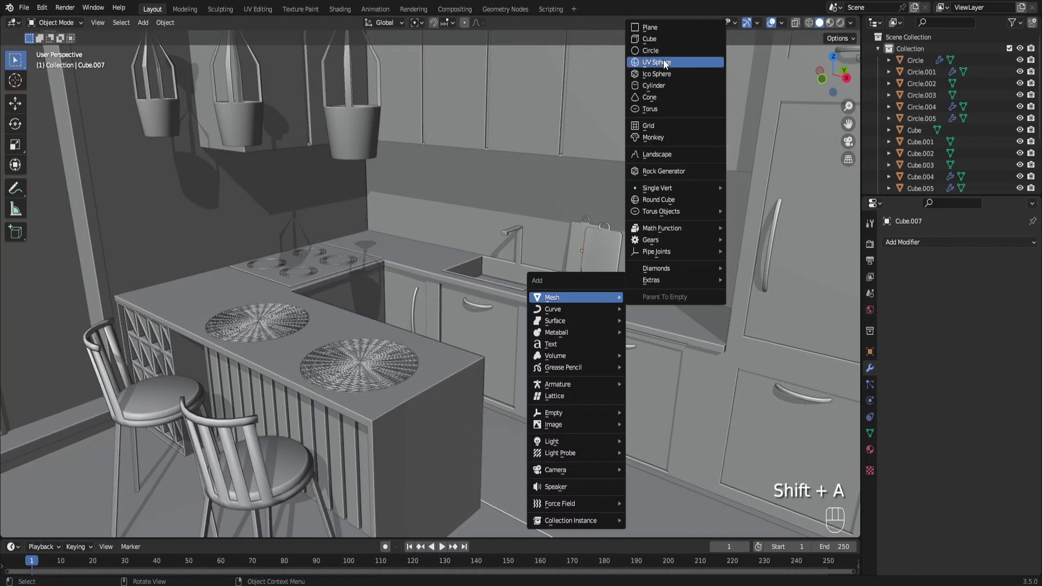
middle_click(551, 257)
key(g)
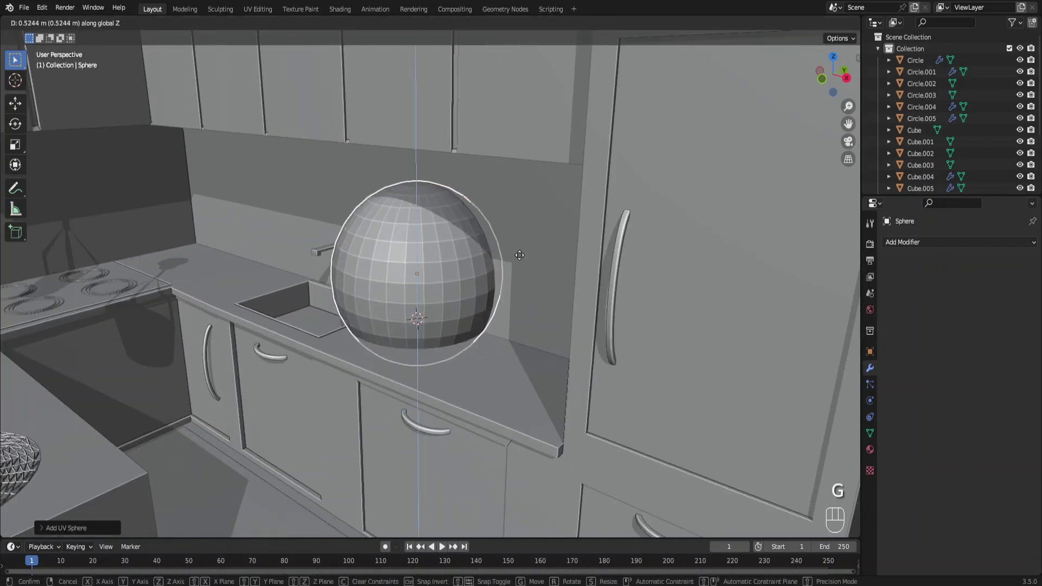
key(Tab)
key(alt+z)
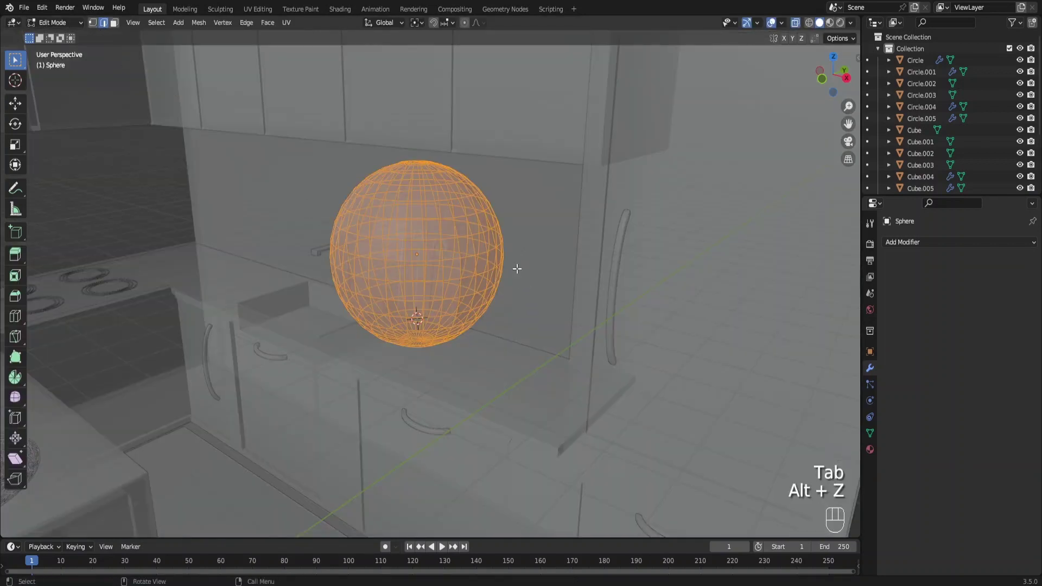
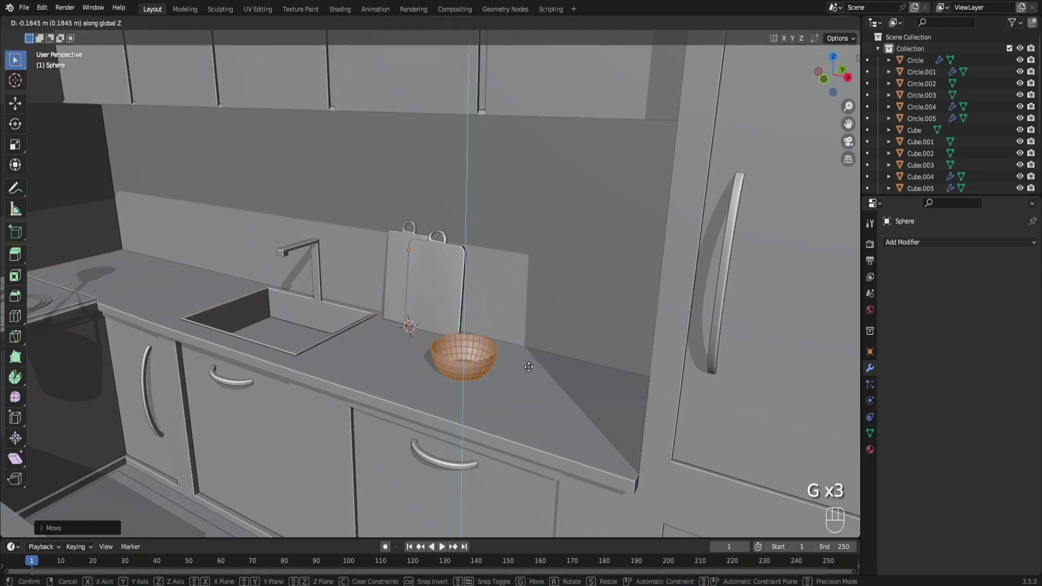
Step: Set the bowl on the counter, duplicate it and tilt the copy on top
key(g)
key(g)
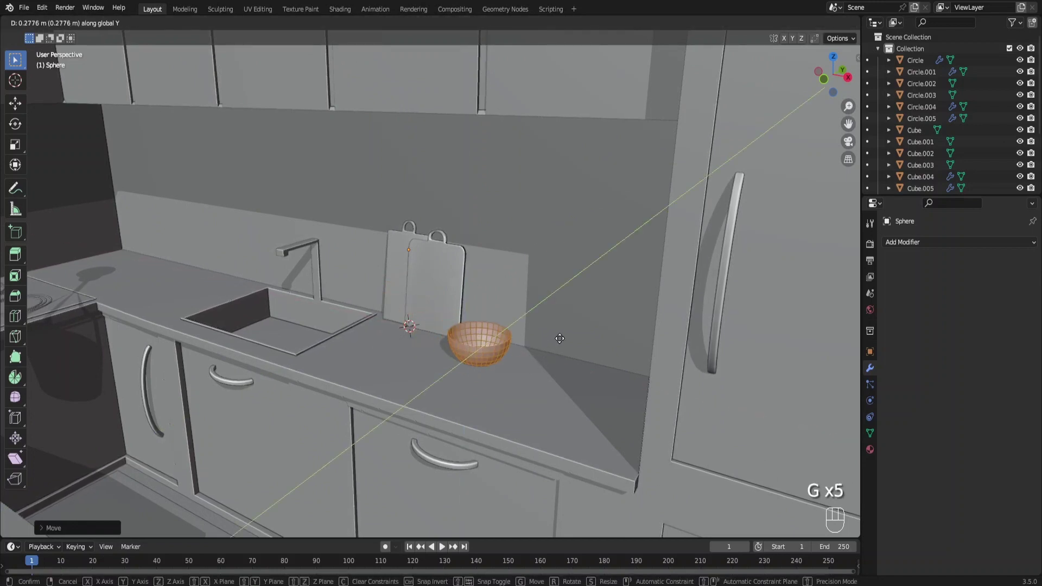
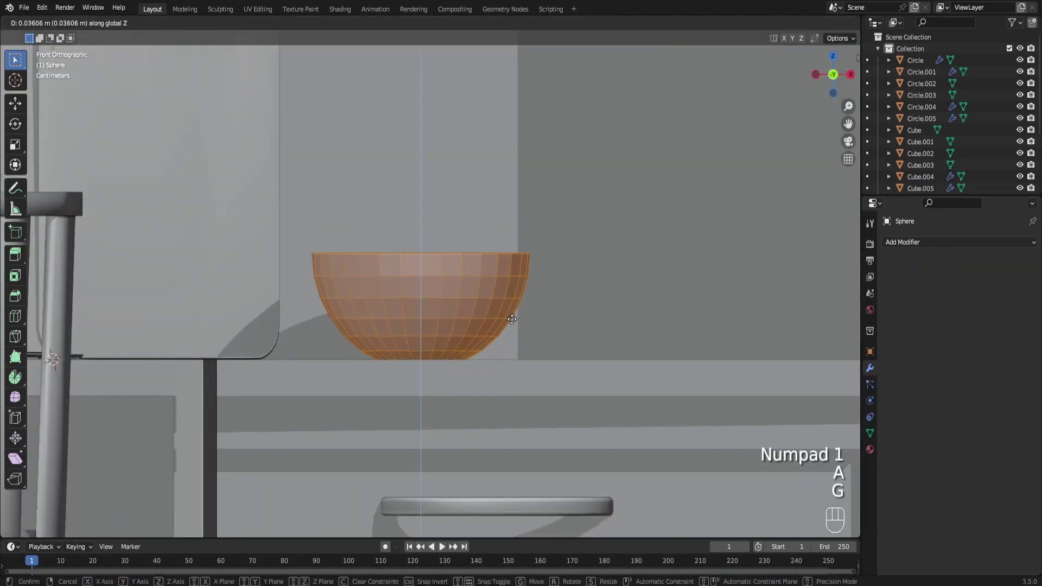
key(g)
key(shift+d)
key(r)
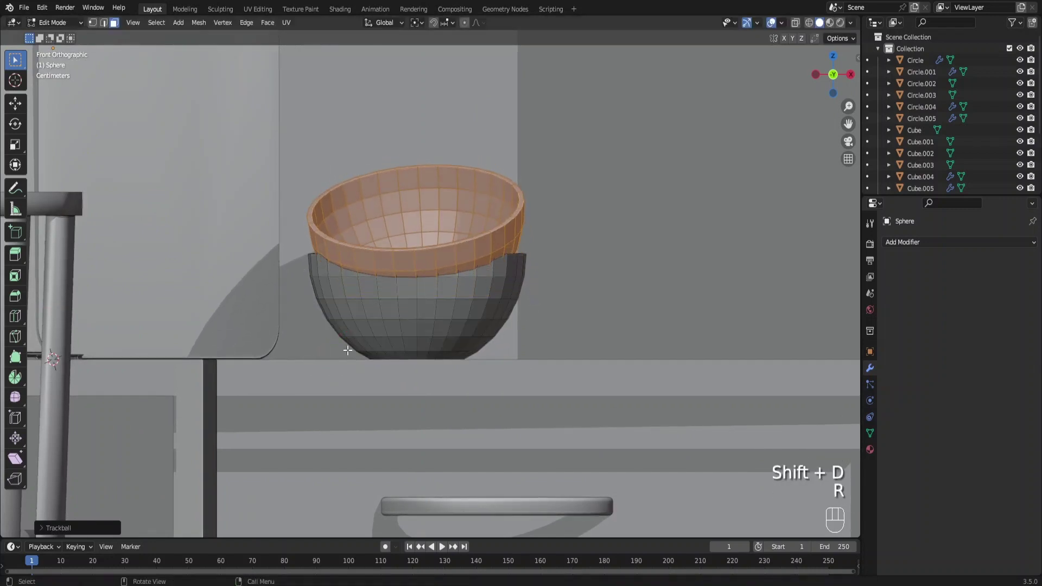
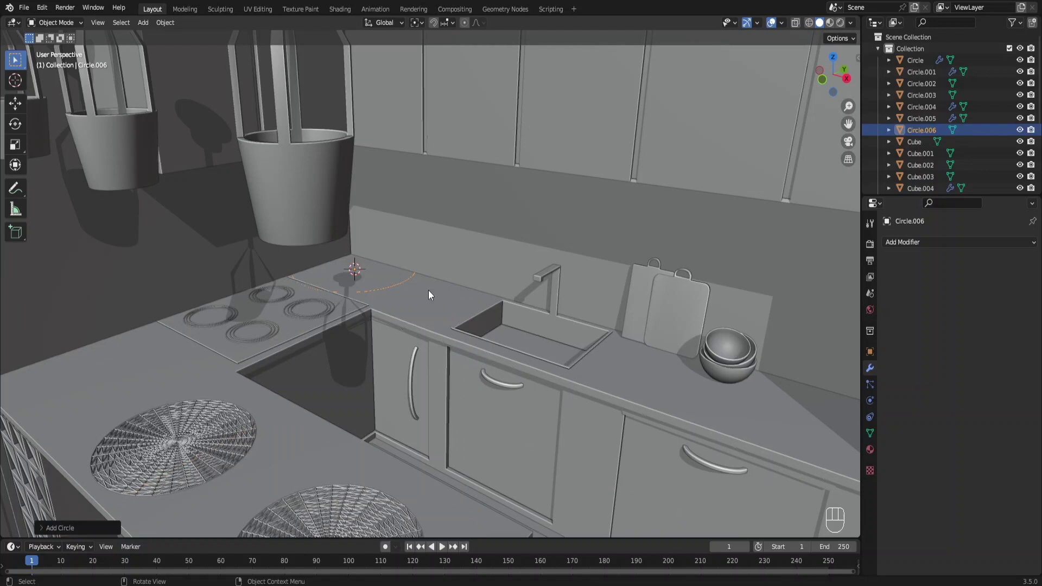
Step: Shrink the circle, fill it and extrude it into a cylinder with a narrowed neck bottle shape
drag(413, 292, 432, 298)
key(s)
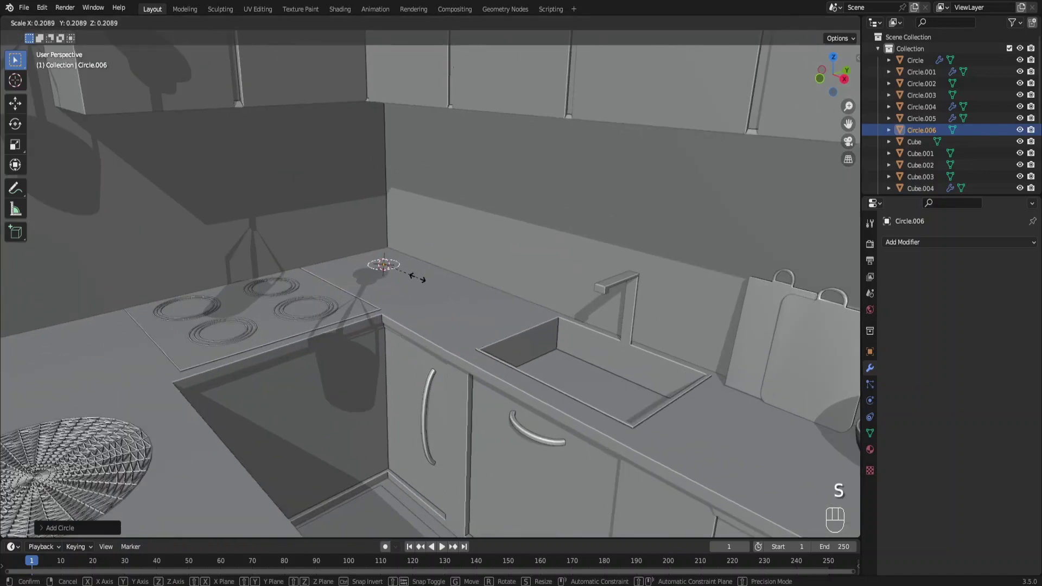
middle_click(497, 311)
key(Tab)
key(f)
key(e)
key(e)
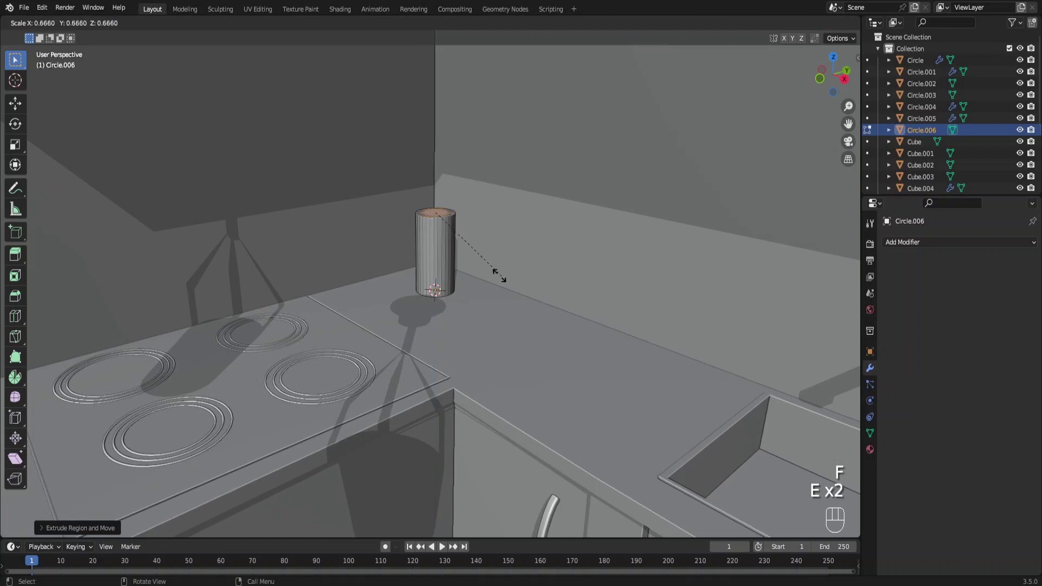
key(g)
key(s)
key(e)
key(ctrl+Tab)
drag(450, 251, 475, 253)
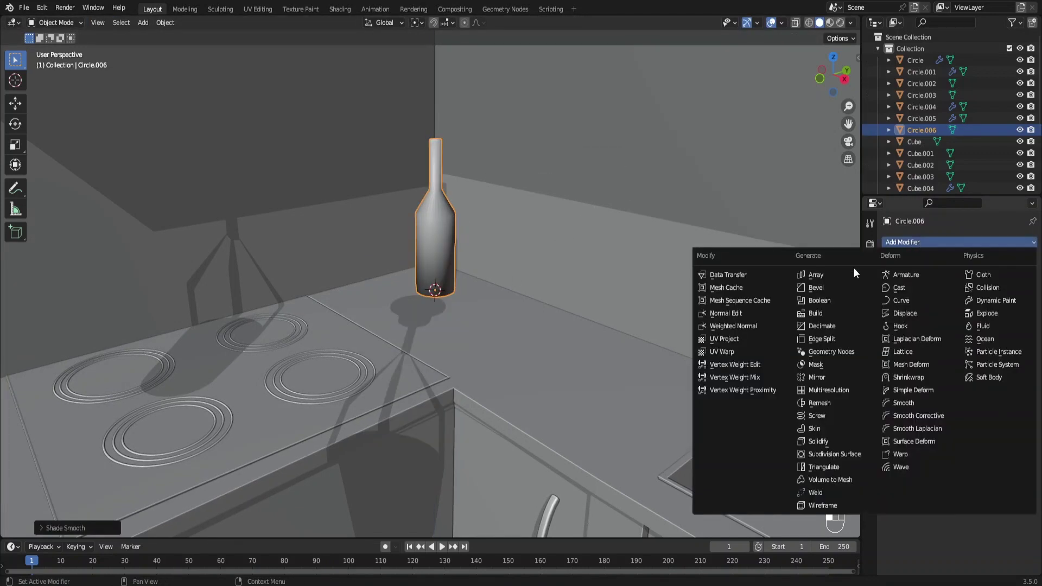
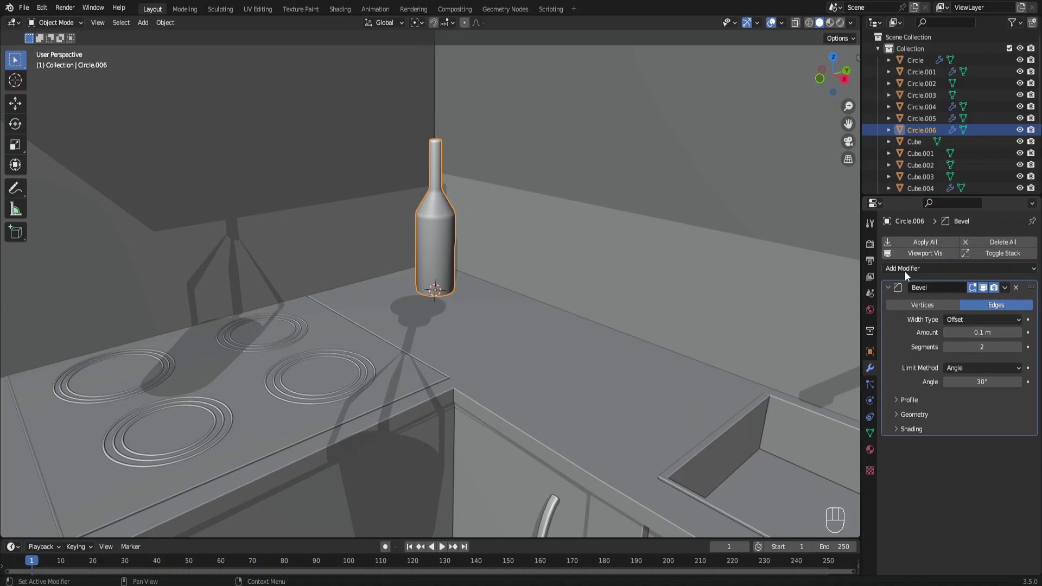
Step: Add an edge loop band at the neck top, resize the bottle and set it on the counter
key(Tab)
key(ctrl+r)
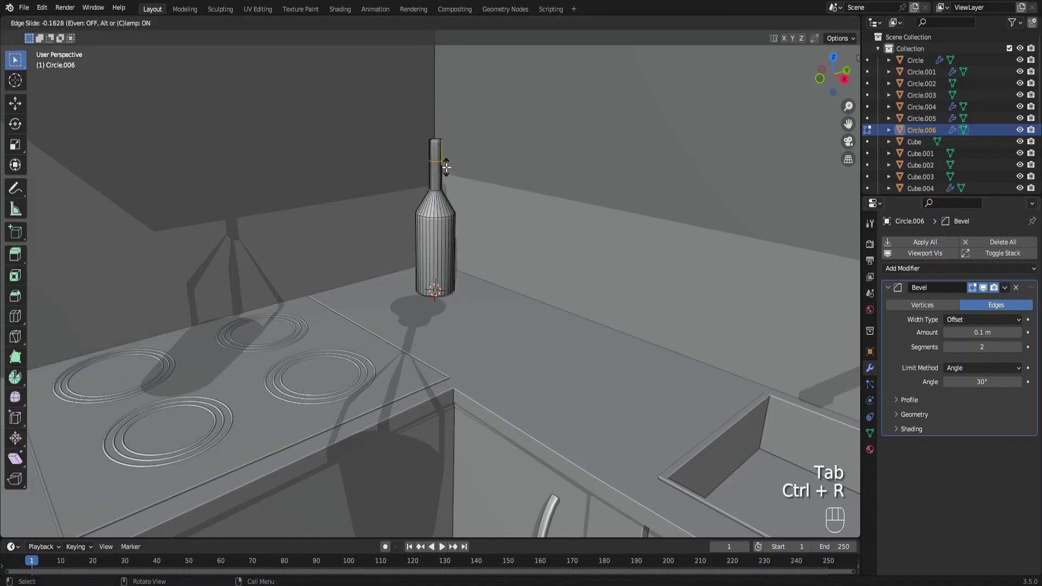
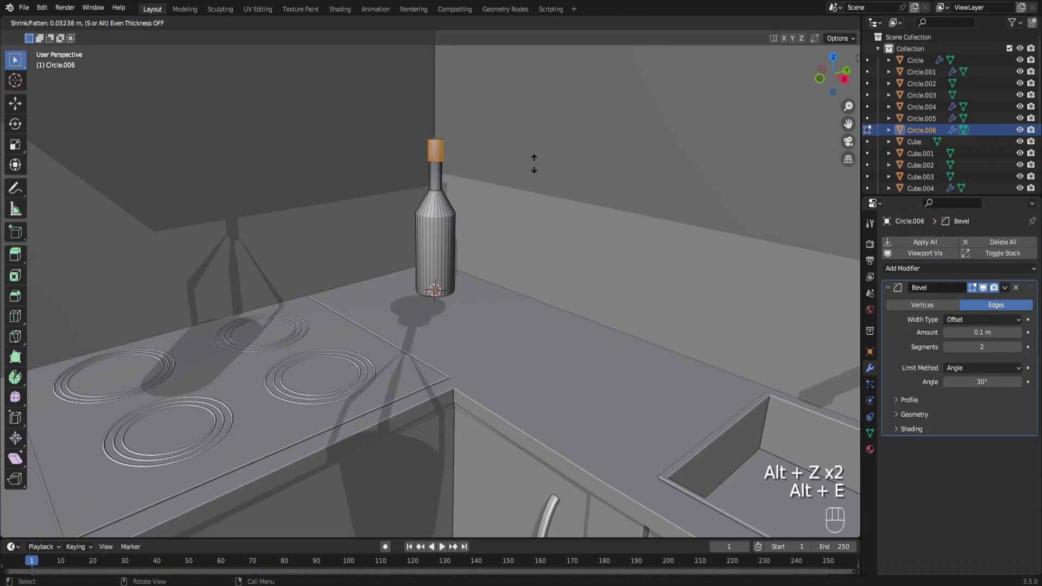
key(Tab)
key(s)
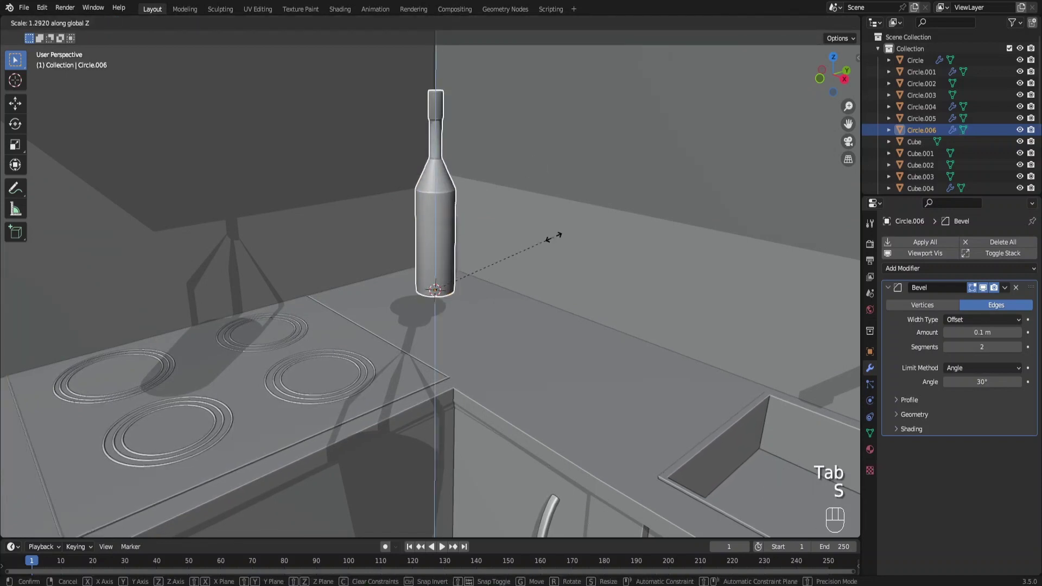
key(s)
key(ctrl+z)
key(g)
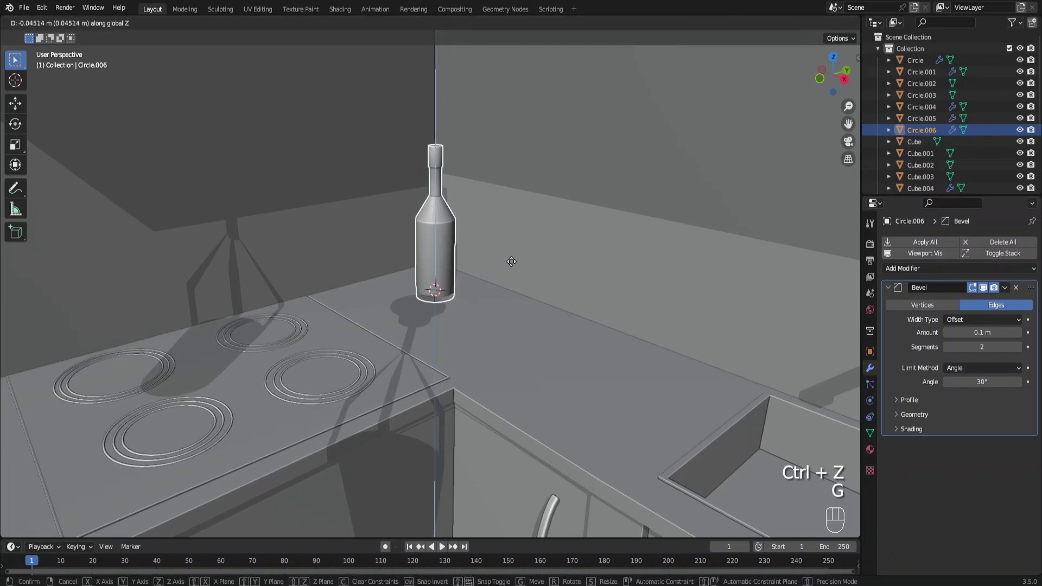
key(g)
key(g)
Step: Duplicate the bottle twice into smaller copies grouped beside the original
key(g)
key(shift+d)
key(s)
key(g)
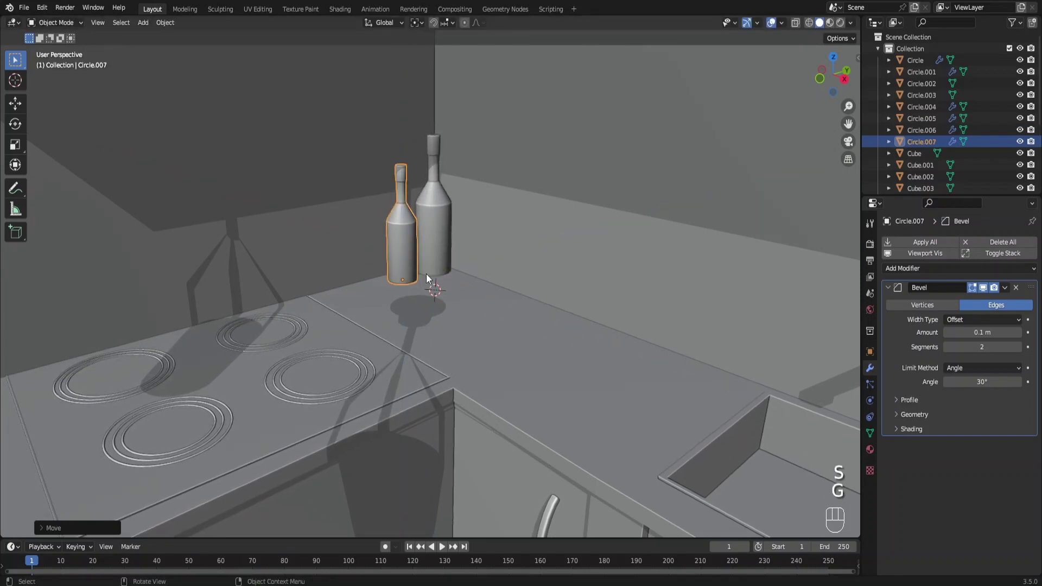
key(shift+d)
key(g)
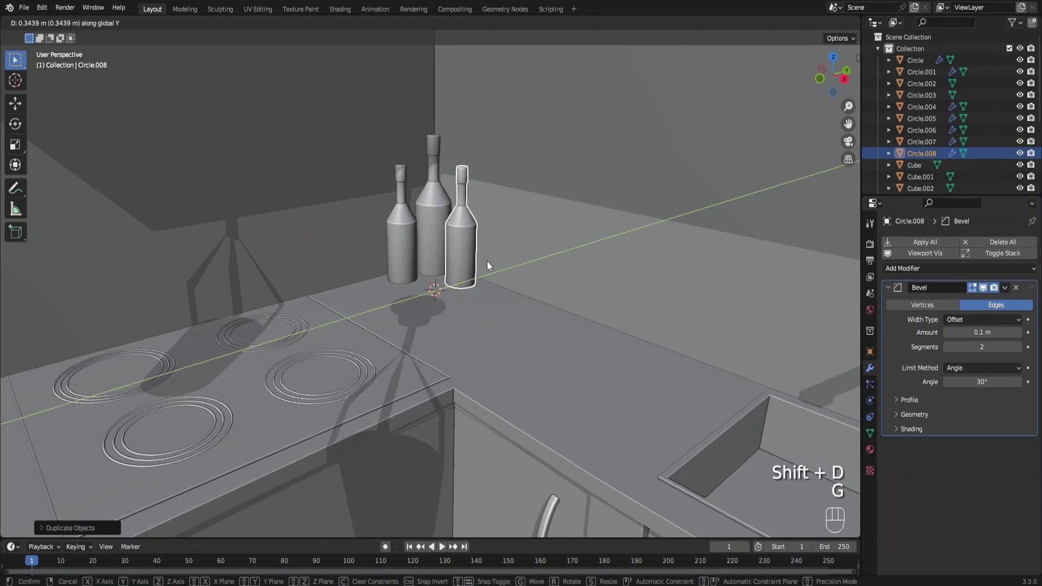
key(s)
key(s)
key(g)
key(g)
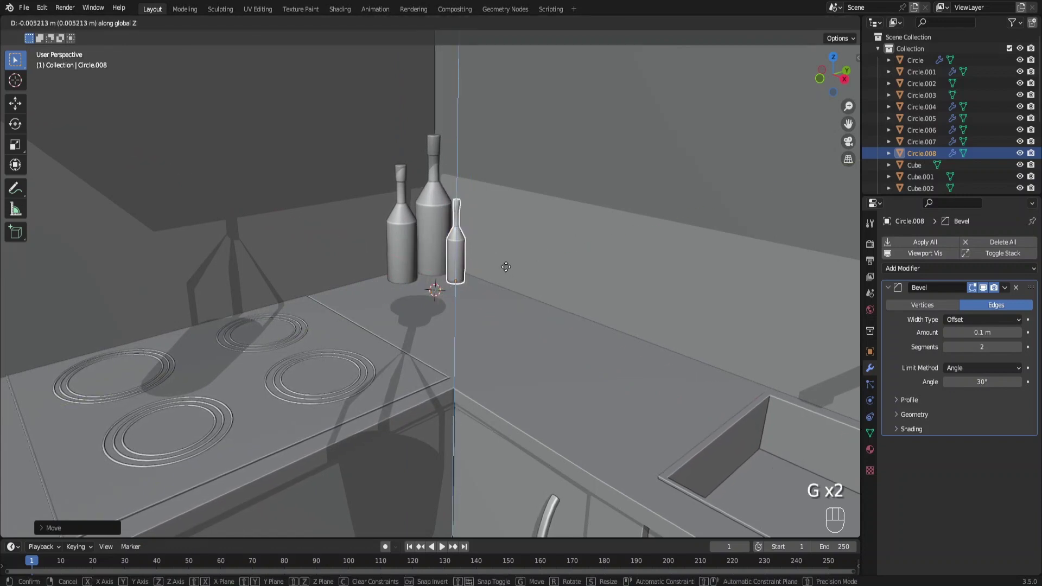
Step: Select all three bottles and join them into one object
click(432, 217)
click(399, 239)
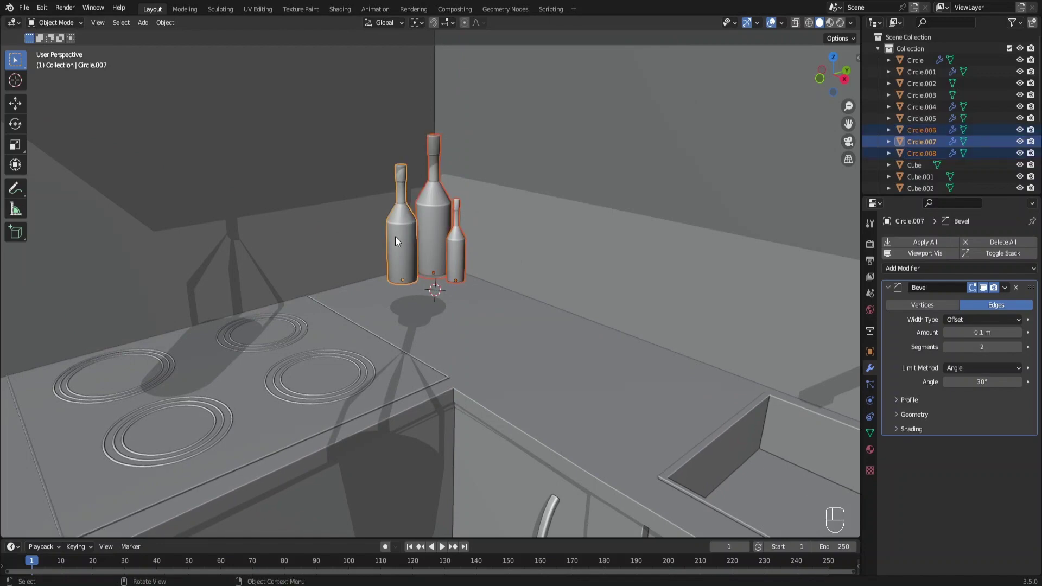
key(ctrl+j)
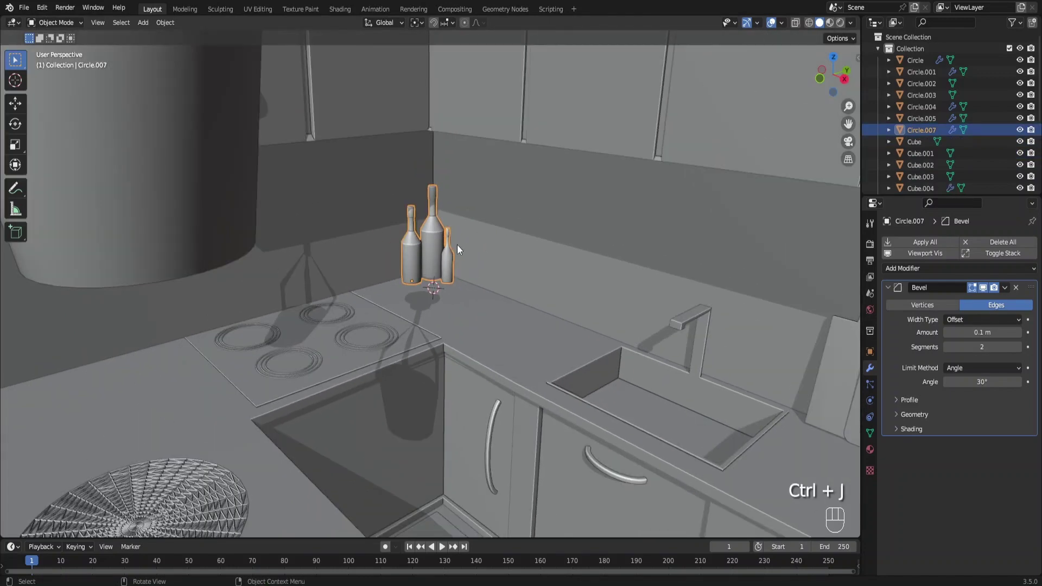
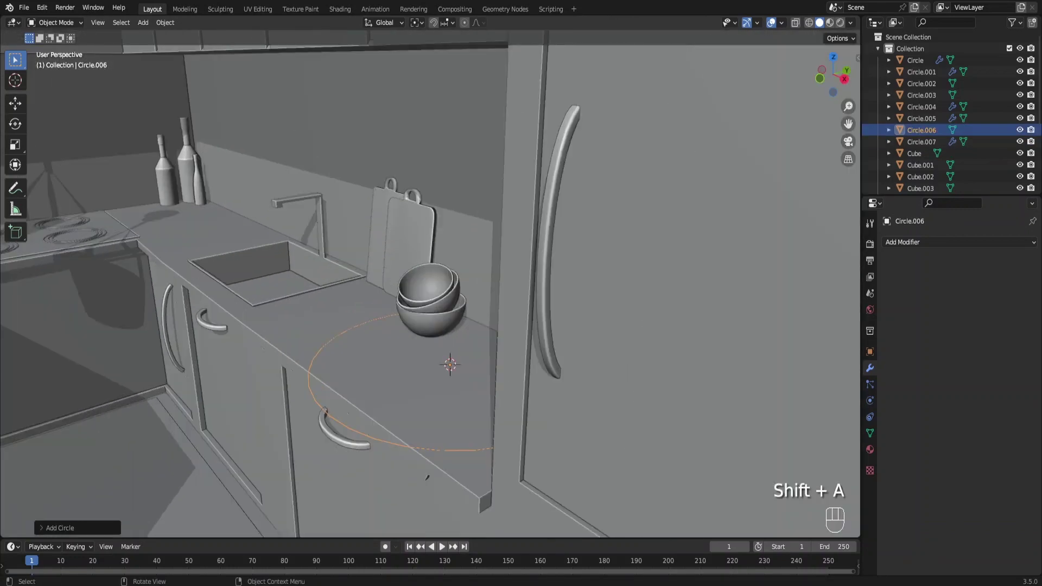
Step: Fill the circle into a disc, inset a rim ring and extrude the disc to a small thickness
middle_click(521, 385)
key(Tab)
key(f)
drag(602, 412, 579, 368)
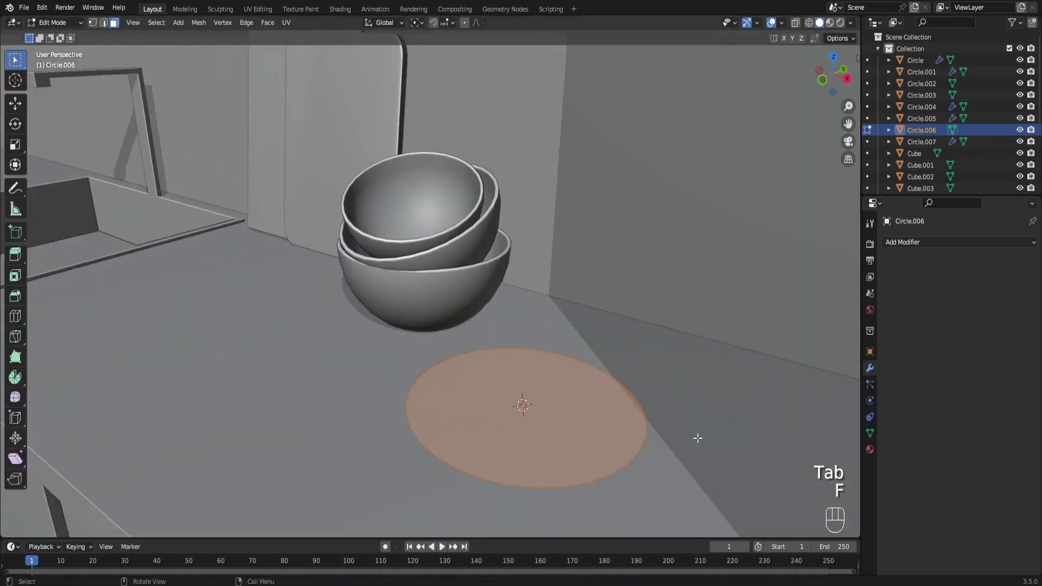
key(i)
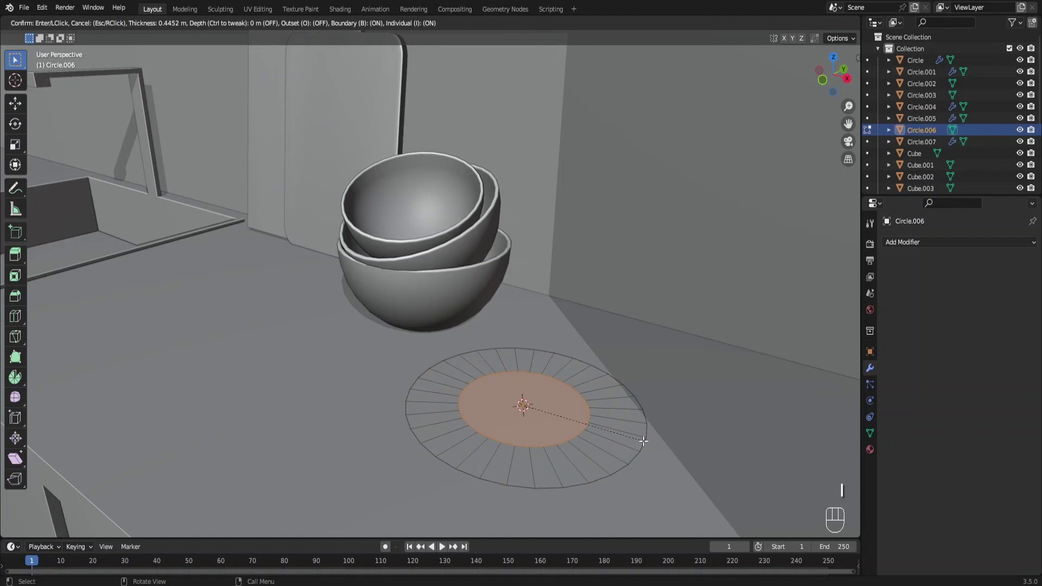
key(g)
key(a)
key(g)
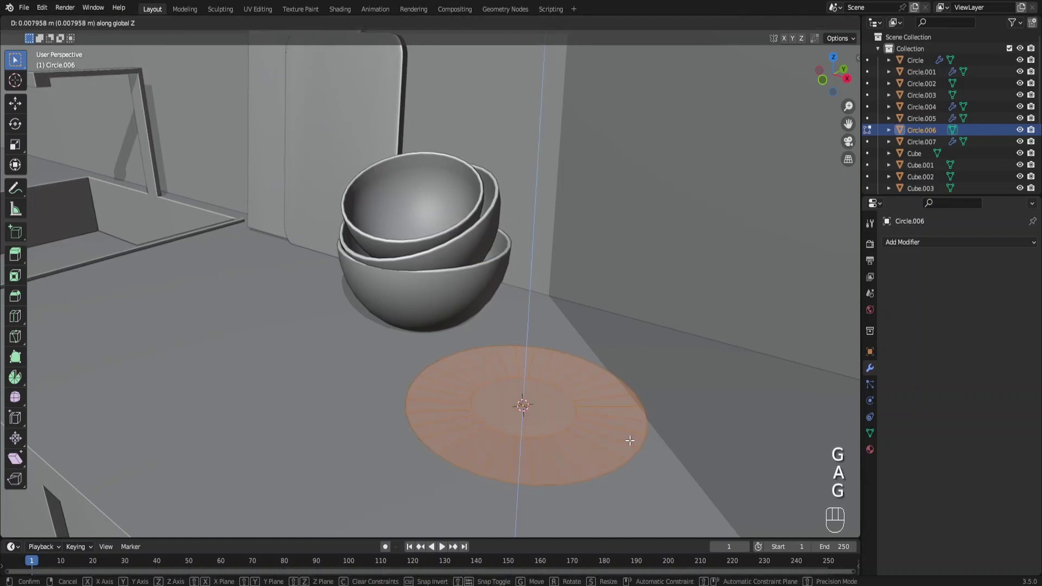
drag(608, 385, 645, 412)
key(e)
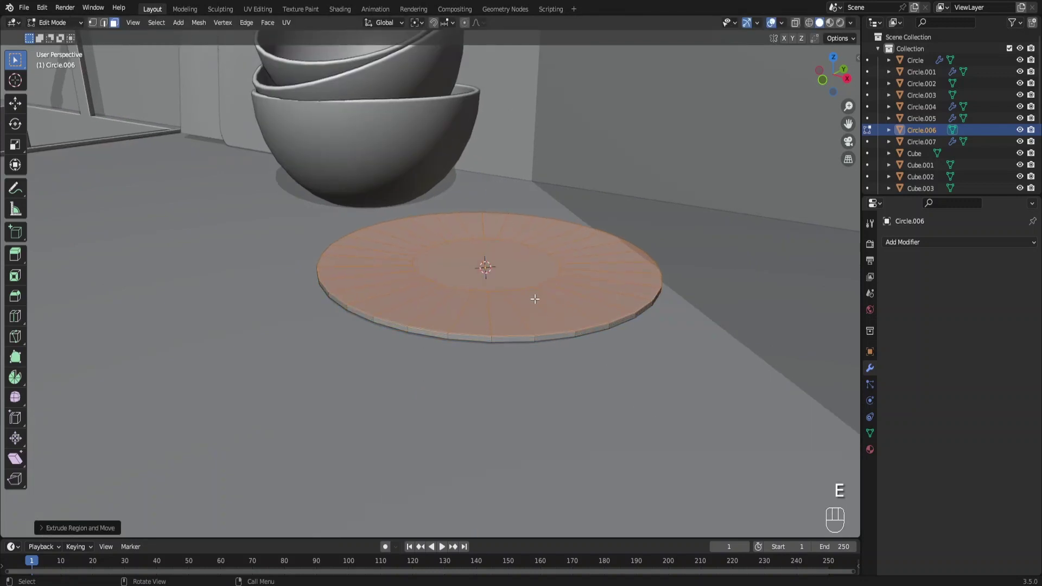
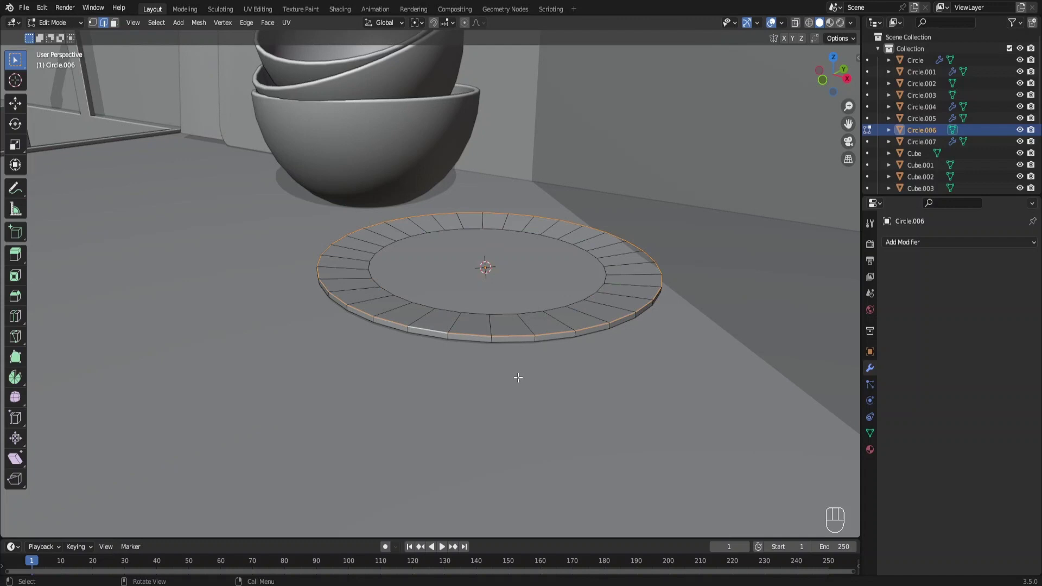
Step: Lower the disc's bottom rim edge loop slightly and add a subdivision modifier to smooth it
key(g)
click(548, 339)
click(552, 339)
drag(552, 339, 577, 362)
key(g)
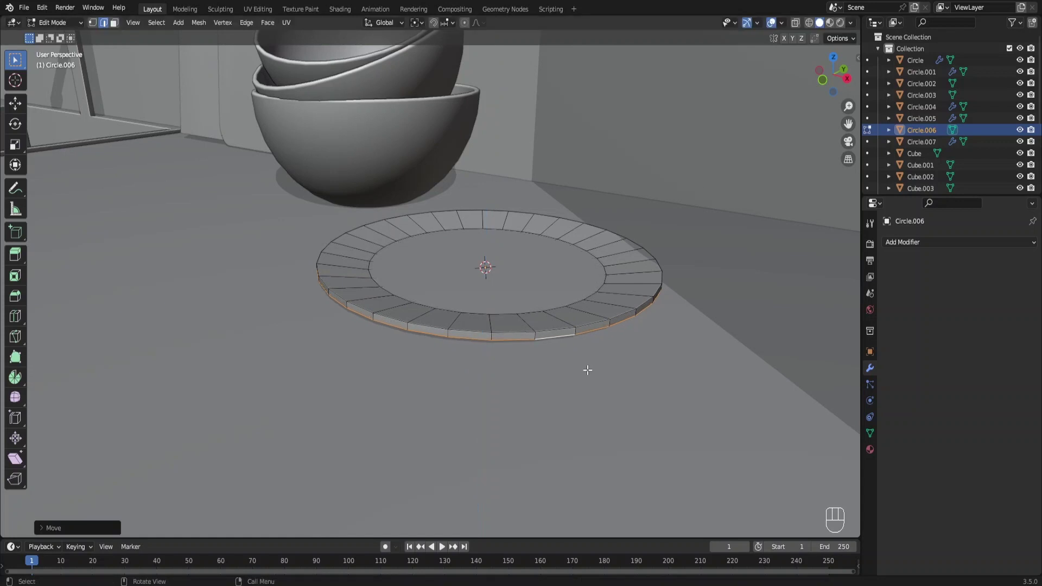
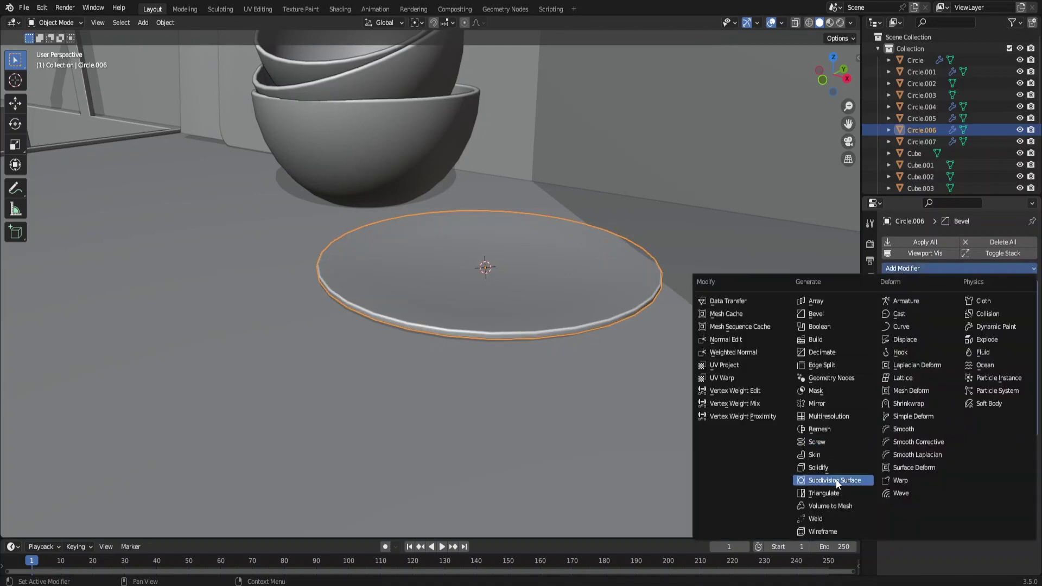
click(575, 353)
Step: In Edit Mode, duplicate the plate geometry upward twice to start a vertical stack
key(Tab)
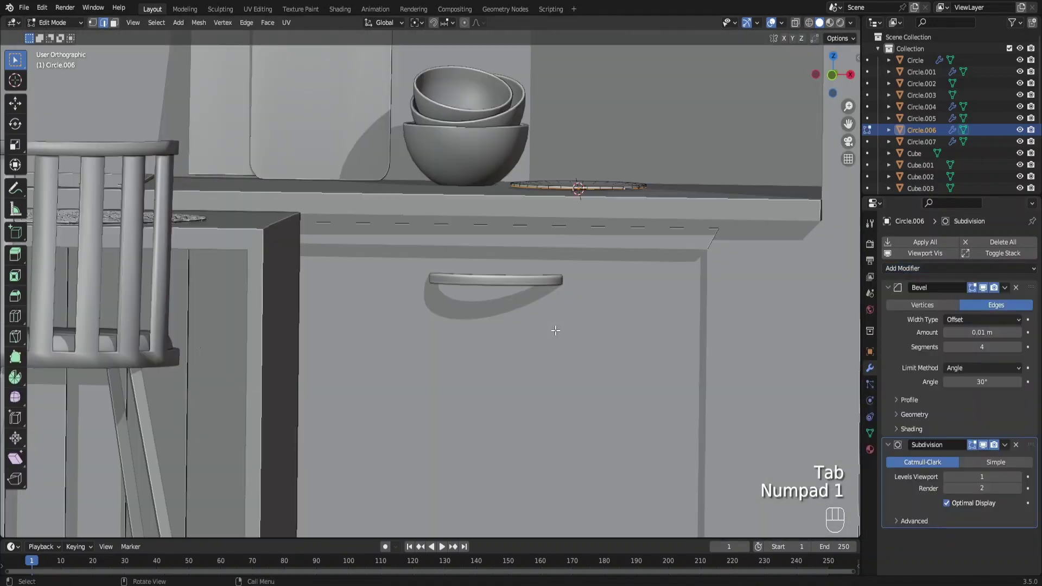
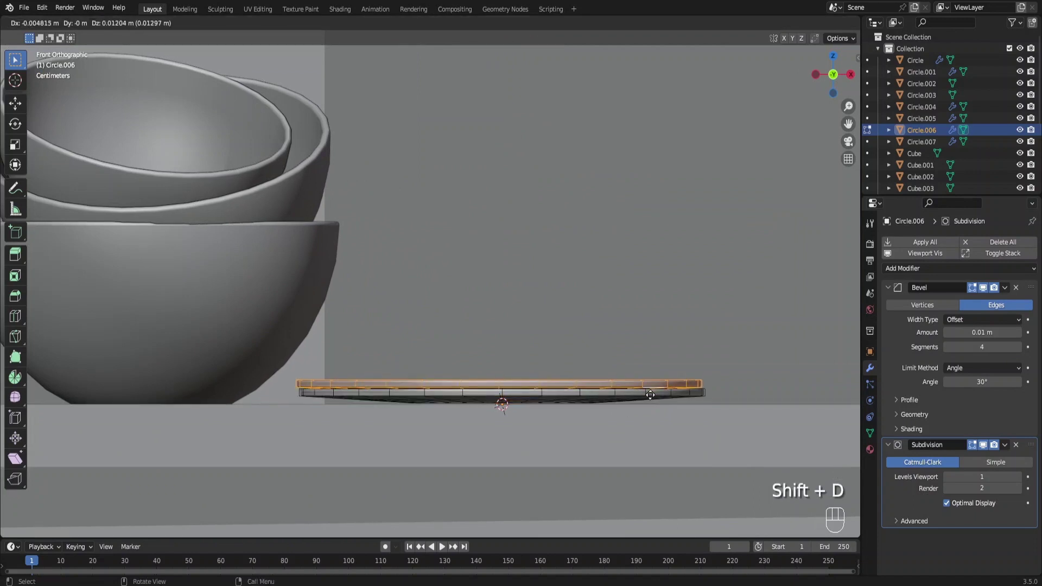
key(r)
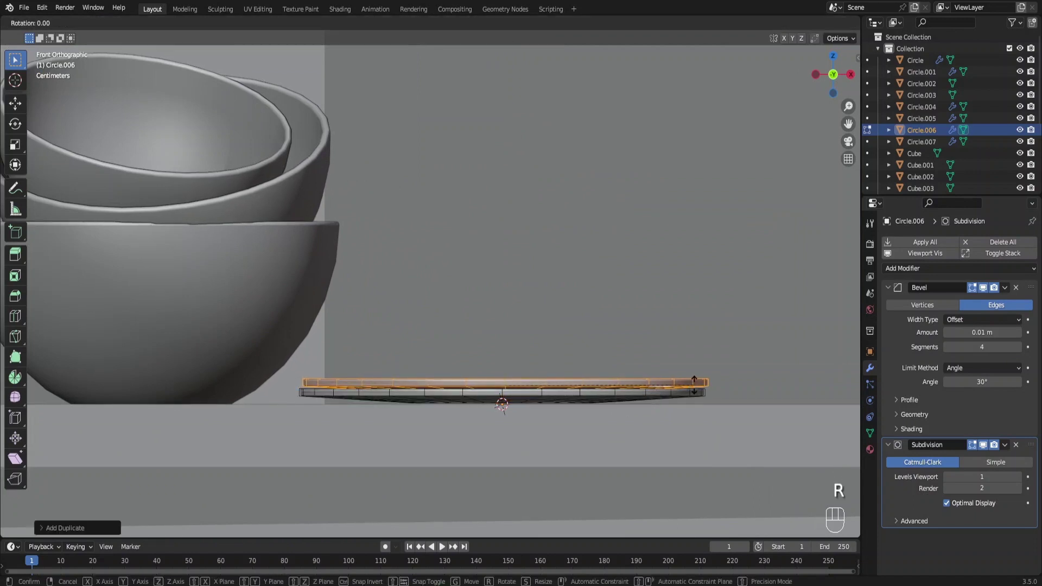
key(shift+d)
key(r)
drag(888, 307, 913, 318)
click(987, 289)
click(982, 288)
key(r)
key(g)
key(shift+d)
Step: Add two more plates on top of the stack, each tilted slightly for a natural pile
key(r)
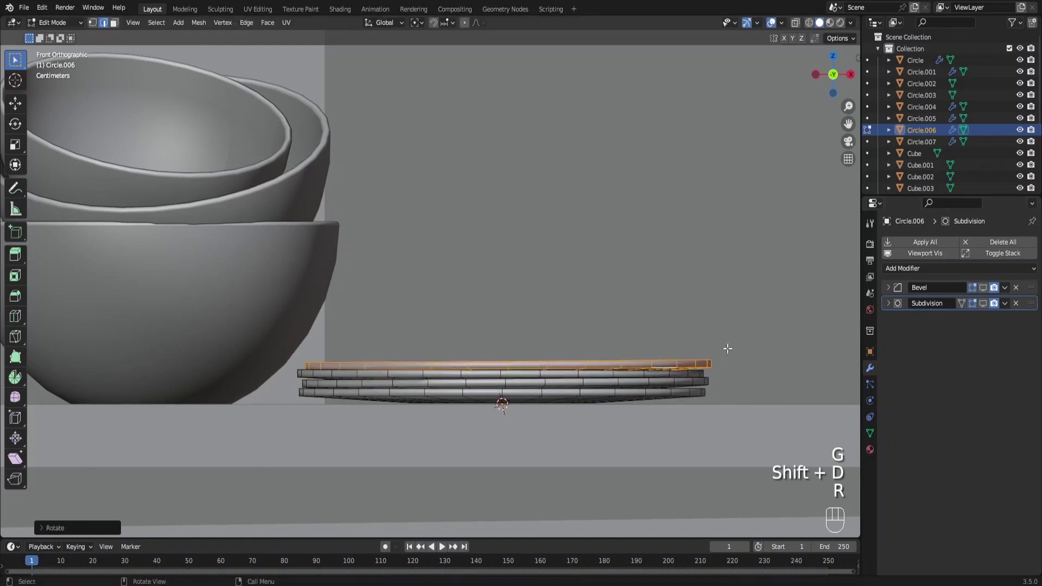
key(shift+d)
key(r)
key(shift+d)
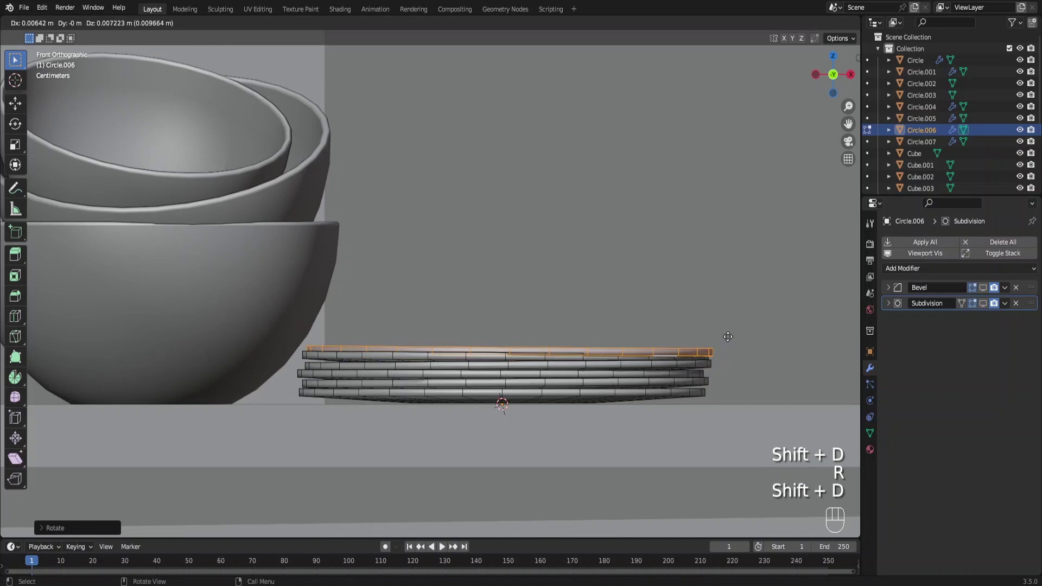
key(shift+d)
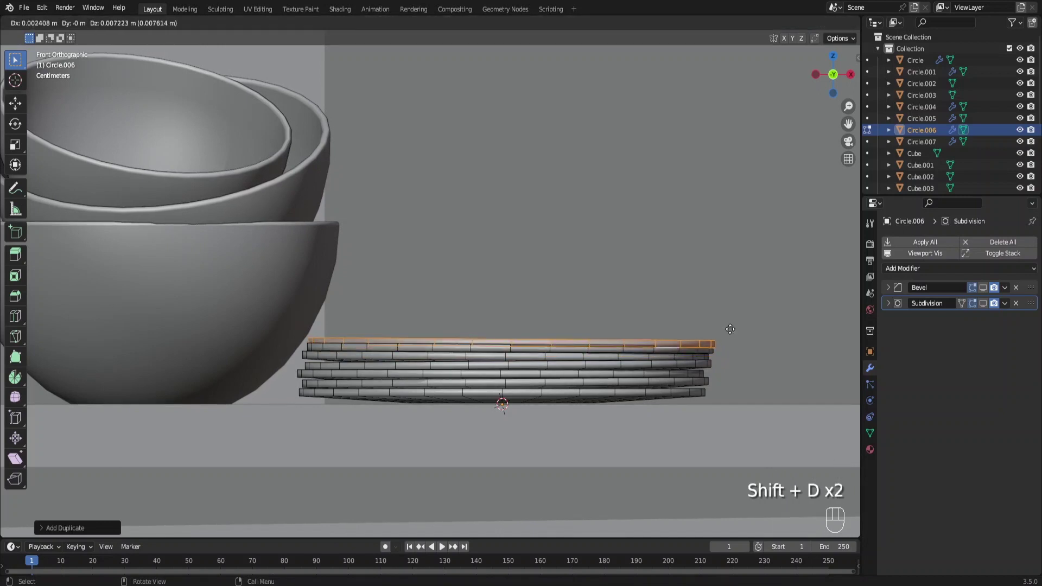
key(r)
key(shift+d)
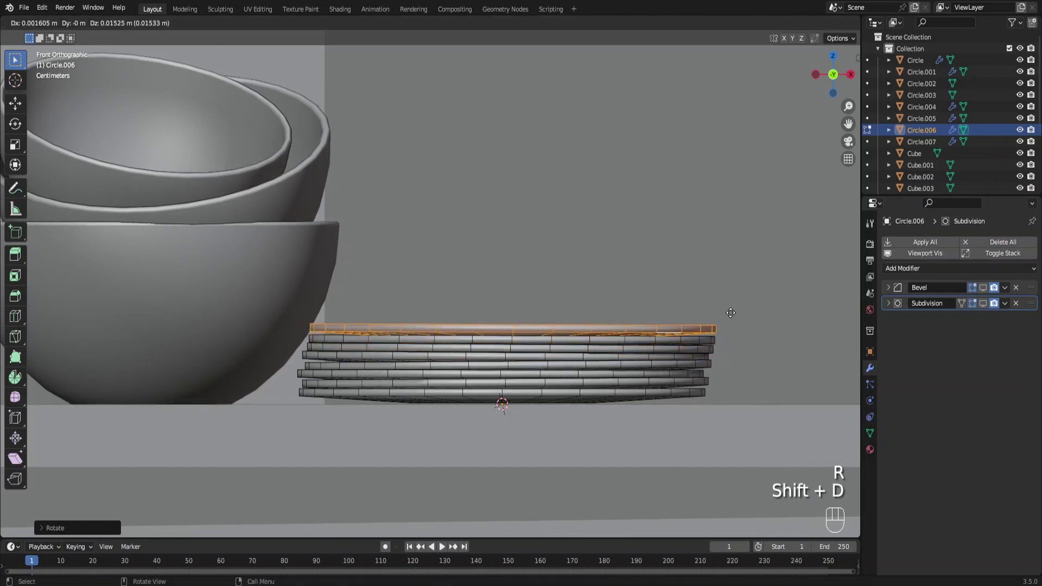
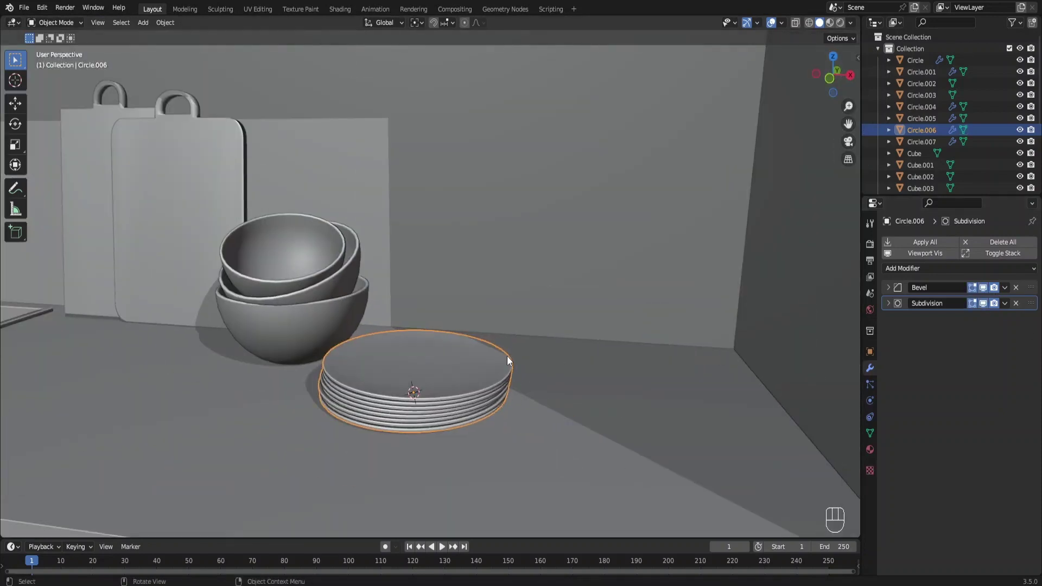
Step: Move the plate stack between the sink and bowls and scale it down to fit
drag(457, 380, 438, 392)
drag(534, 382, 586, 394)
key(g)
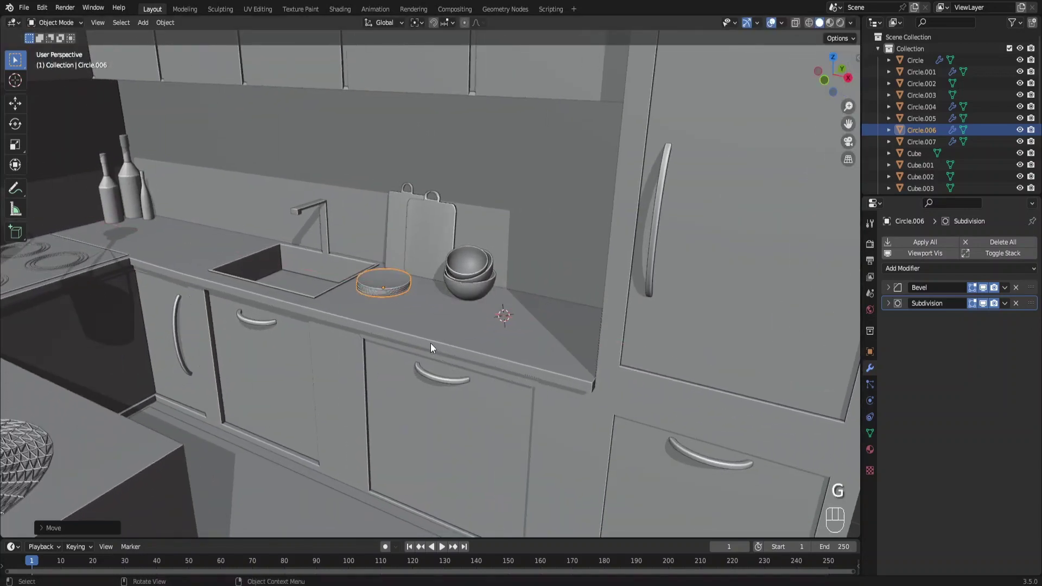
middle_click(424, 348)
drag(476, 351, 530, 365)
key(s)
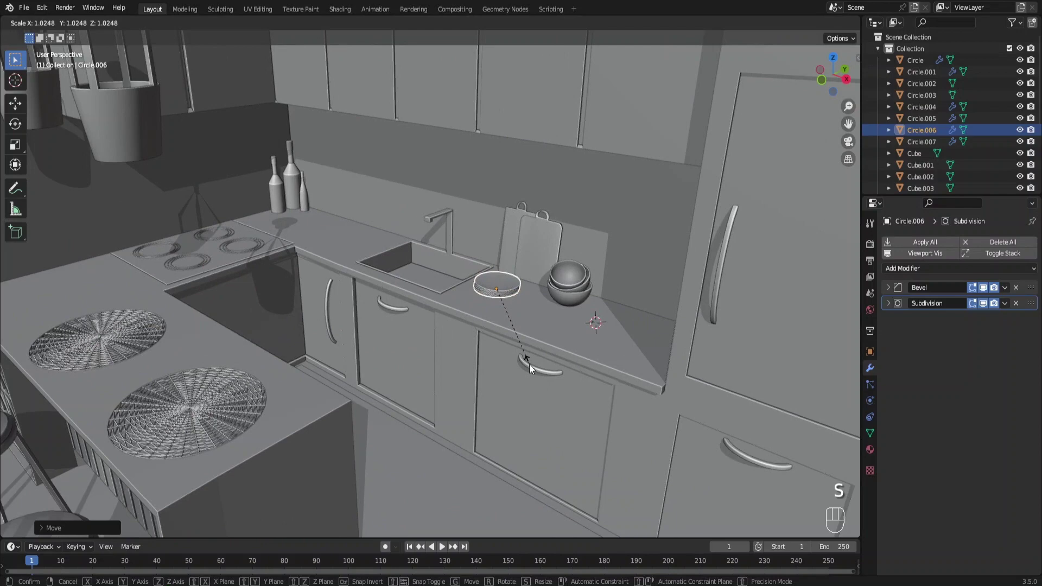
click(717, 427)
Step: Place the 3D cursor on the stove counter and add a new Circle mesh there
middle_click(528, 349)
middle_click(522, 342)
right_click(395, 254)
key(F6)
key(shift+a)
middle_click(485, 292)
Step: Scale the new circle and slide it onto the left counter beside the cooktop
key(s)
key(g)
key(g)
key(g)
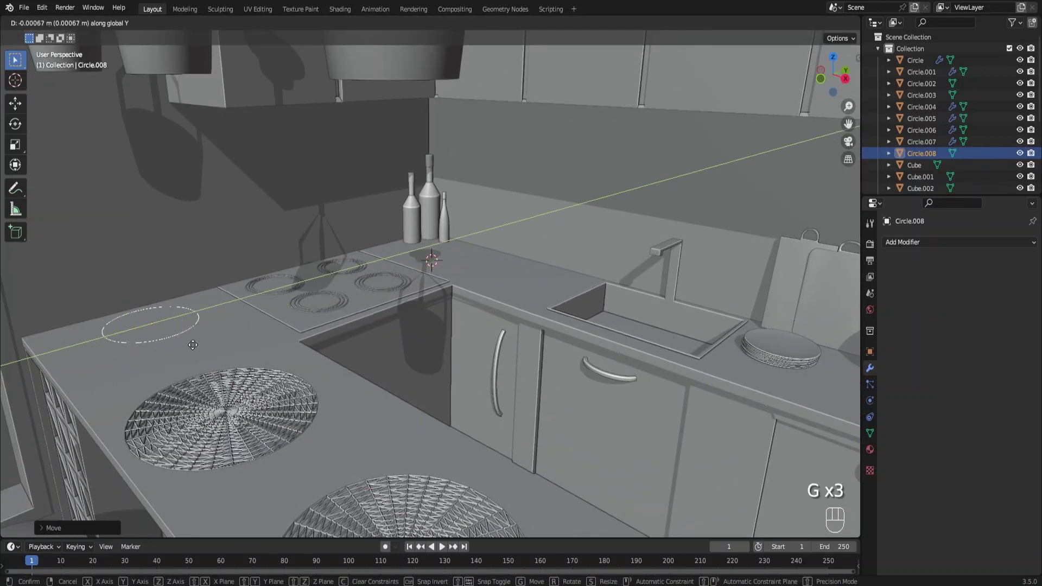
drag(359, 333, 470, 319)
key(s)
Step: Fill and extrude the circle into a disc, inset a tiny centre face and extrude it into a tall rod
key(Tab)
key(f)
key(e)
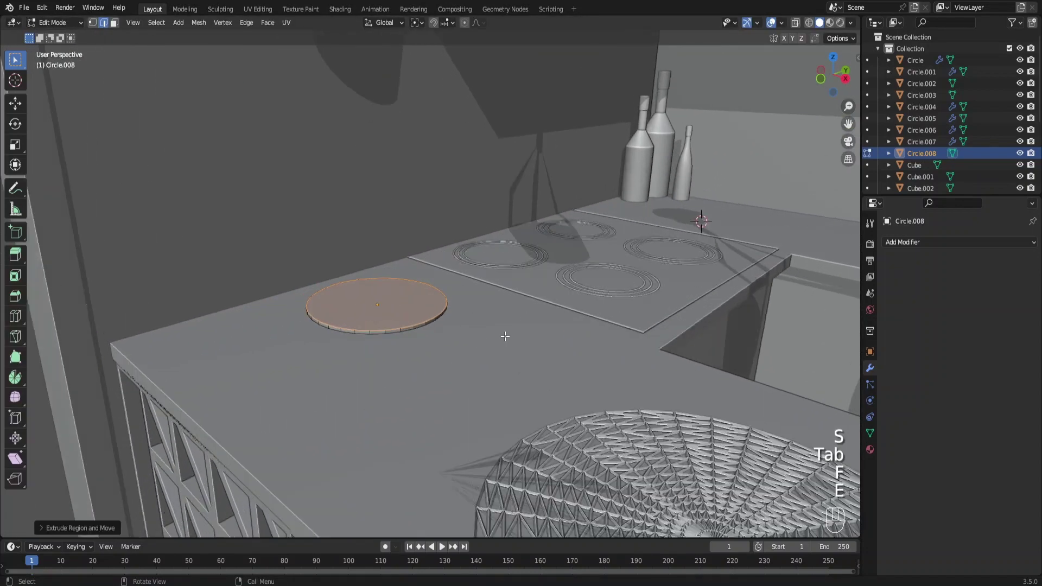
key(i)
key(e)
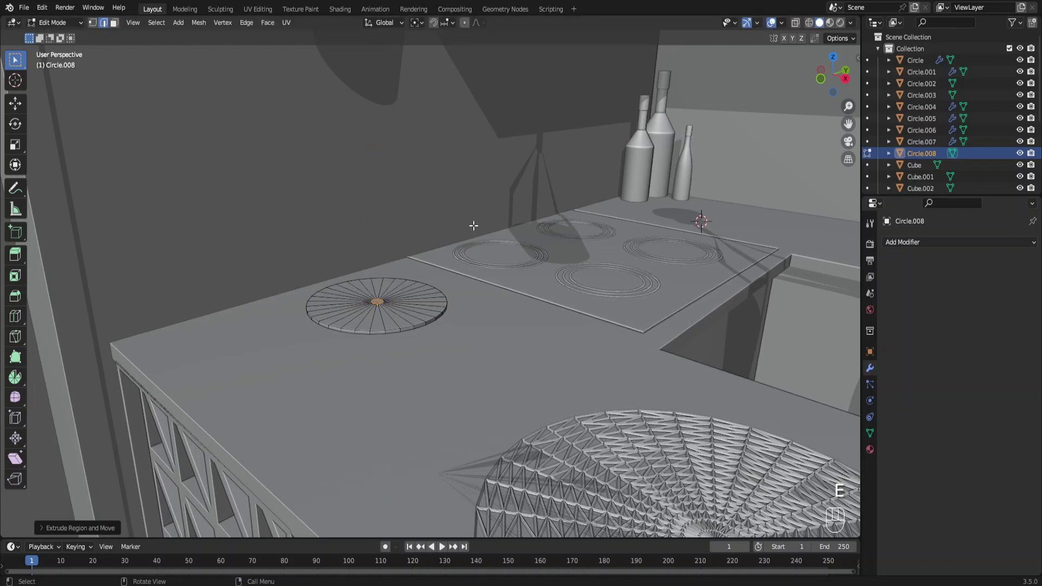
key(ctrl+z)
key(ctrl+z)
key(i)
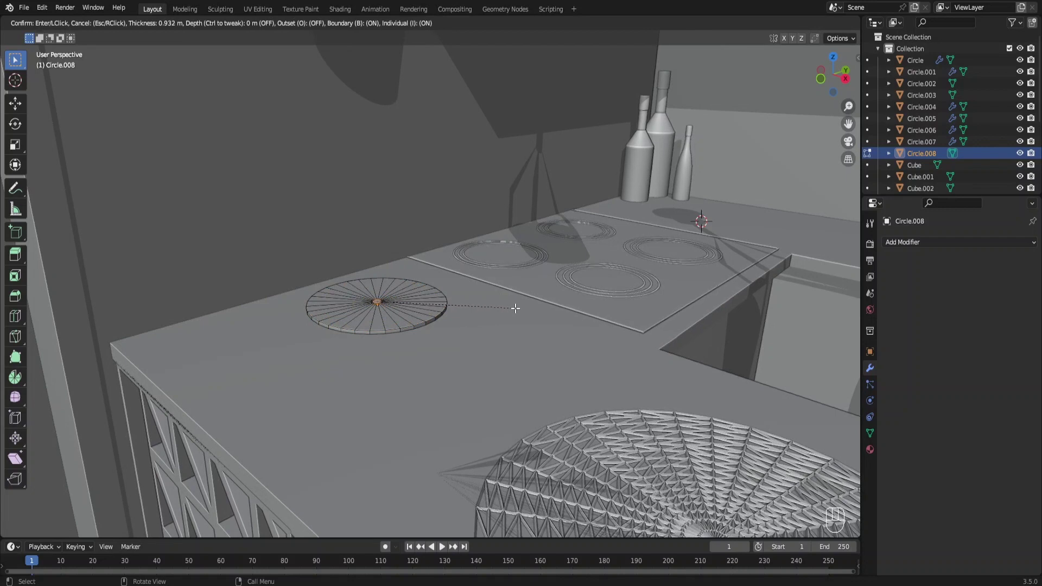
key(e)
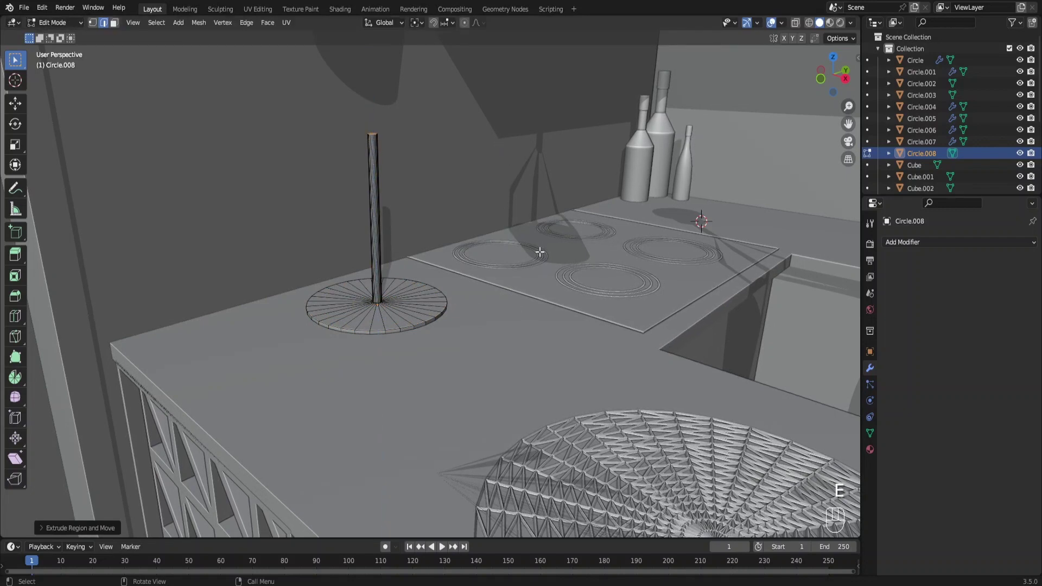
key(ctrl+Tab)
Step: Shrink the stand, apply Shade Smooth and a Bevel modifier, then add a Cylinder mesh
key(s)
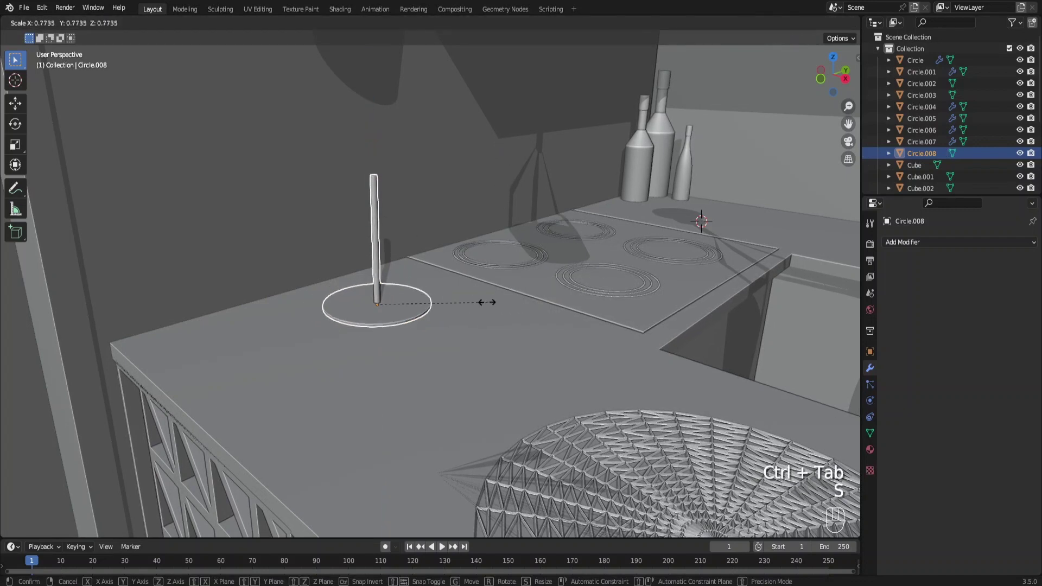
key(s)
right_click(407, 312)
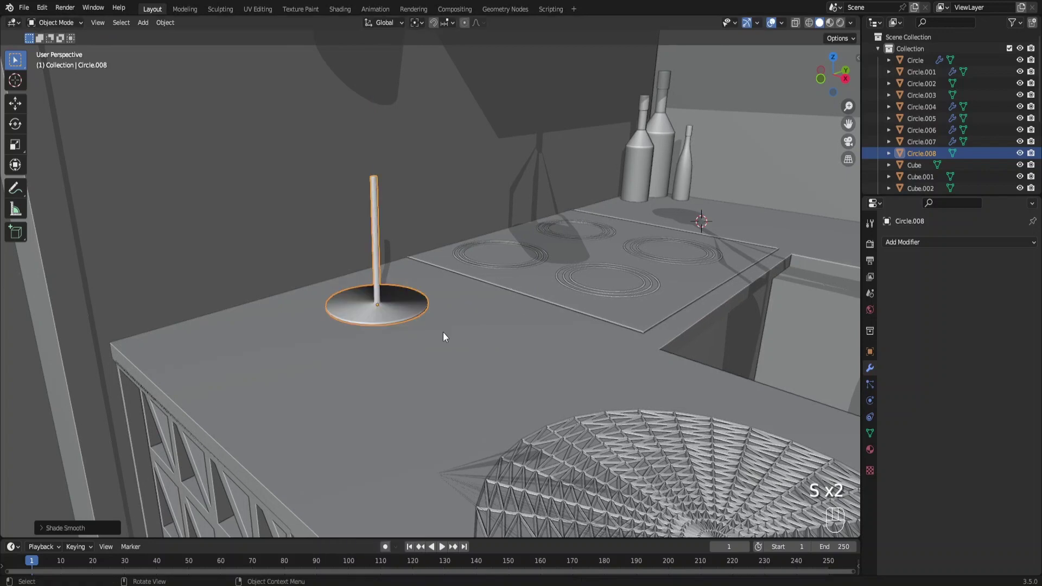
click(870, 301)
click(1020, 352)
click(1020, 351)
double_click(1021, 352)
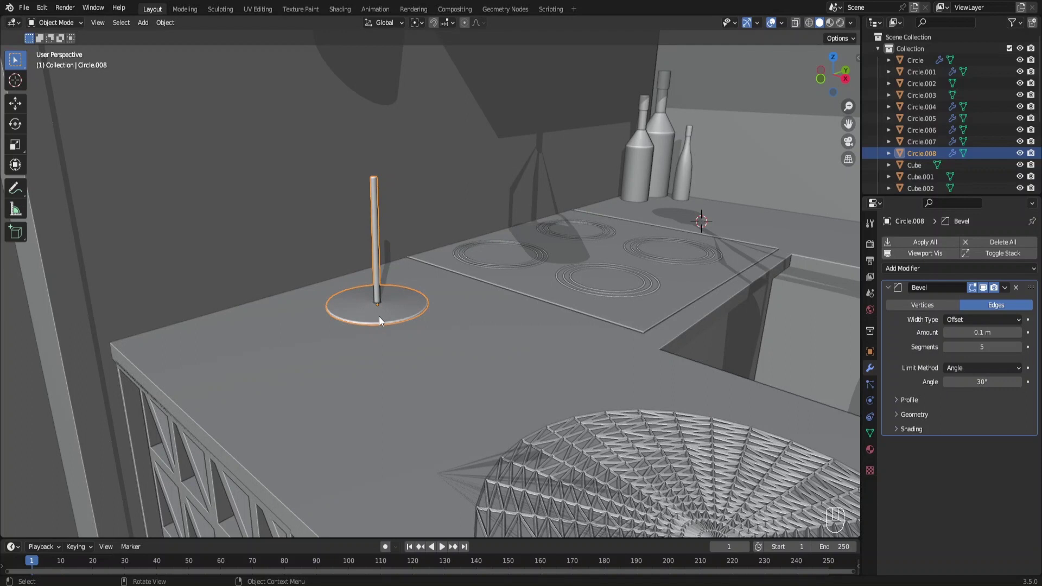
drag(381, 300, 435, 500)
key(shift+a)
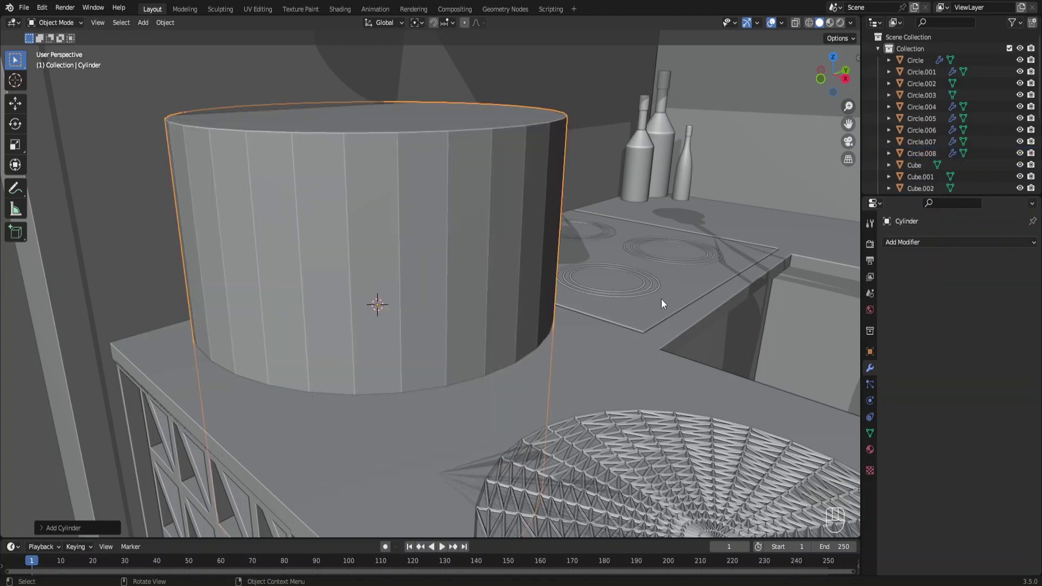
Step: Shrink the new cylinder and stretch it taller along Z to fit around the rod
key(s)
key(g)
key(s)
key(s)
key(s)
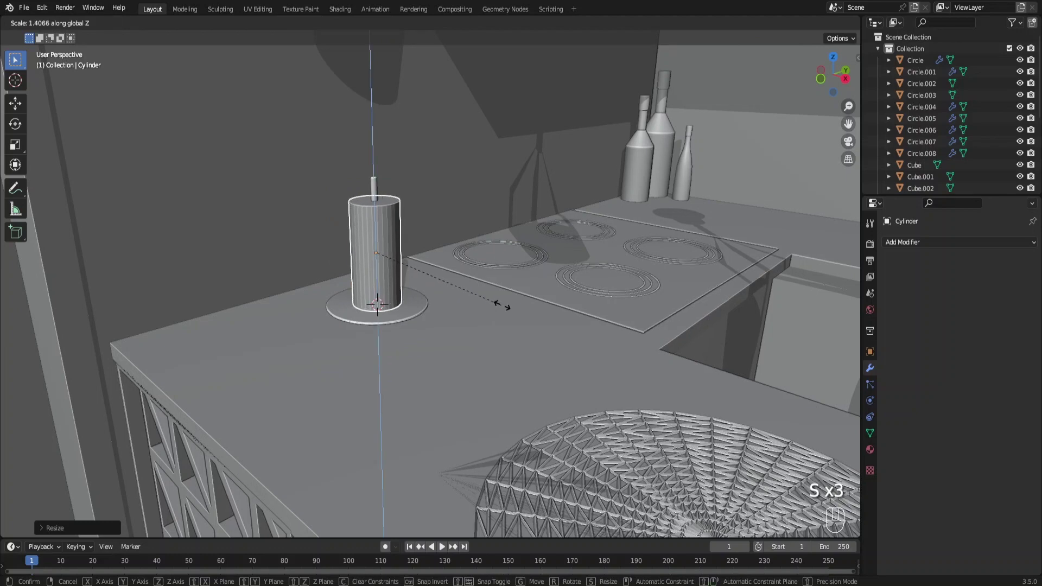
key(g)
drag(461, 255, 496, 280)
Step: Inset the cylinder's top and bottom faces and extrude inward to hollow out its centre
key(Tab)
click(137, 35)
key(alt+z)
click(431, 222)
click(437, 373)
key(alt+z)
key(i)
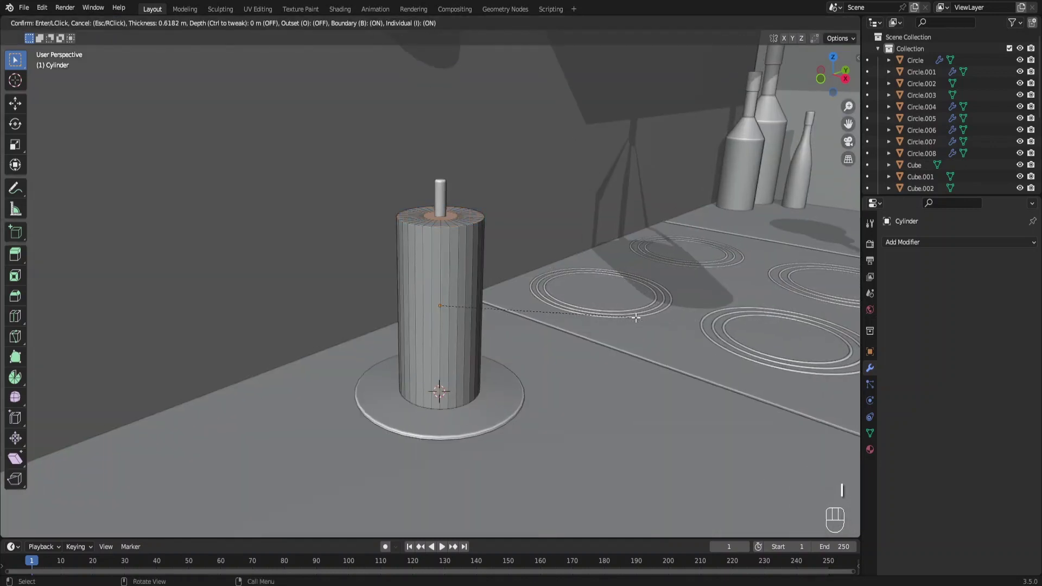
key(x)
key(a)
key(alt+e)
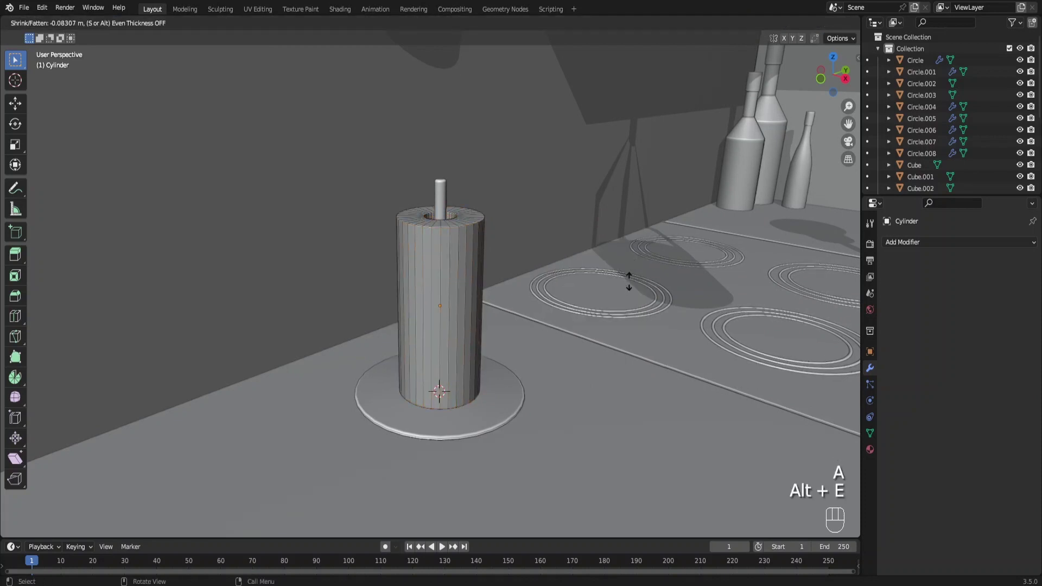
key(ctrl+Tab)
Step: Smooth-shade the roll, add a Bevel modifier and confirm the holder's height
drag(433, 270, 515, 158)
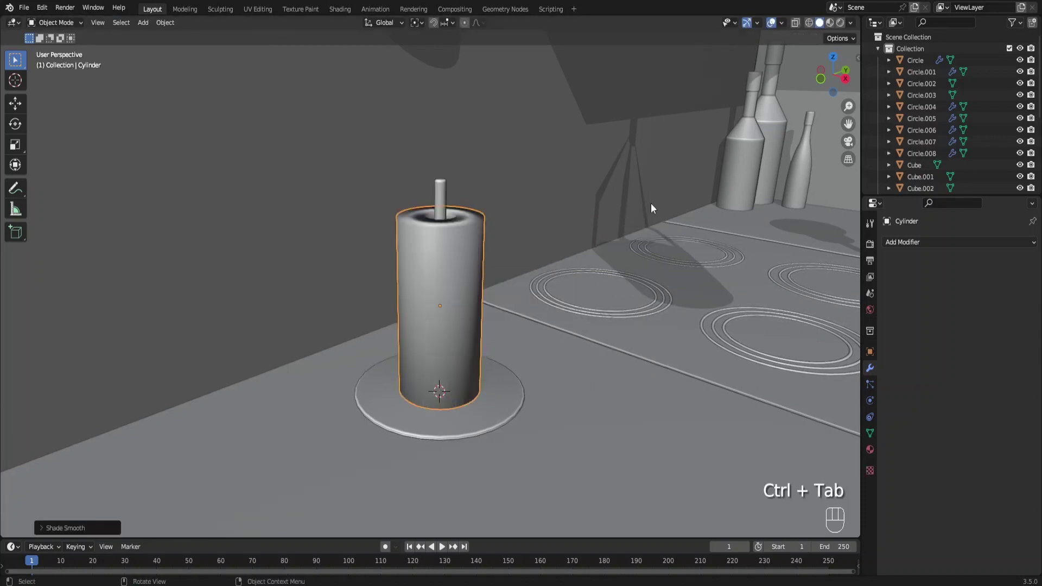
click(919, 239)
drag(918, 246, 907, 311)
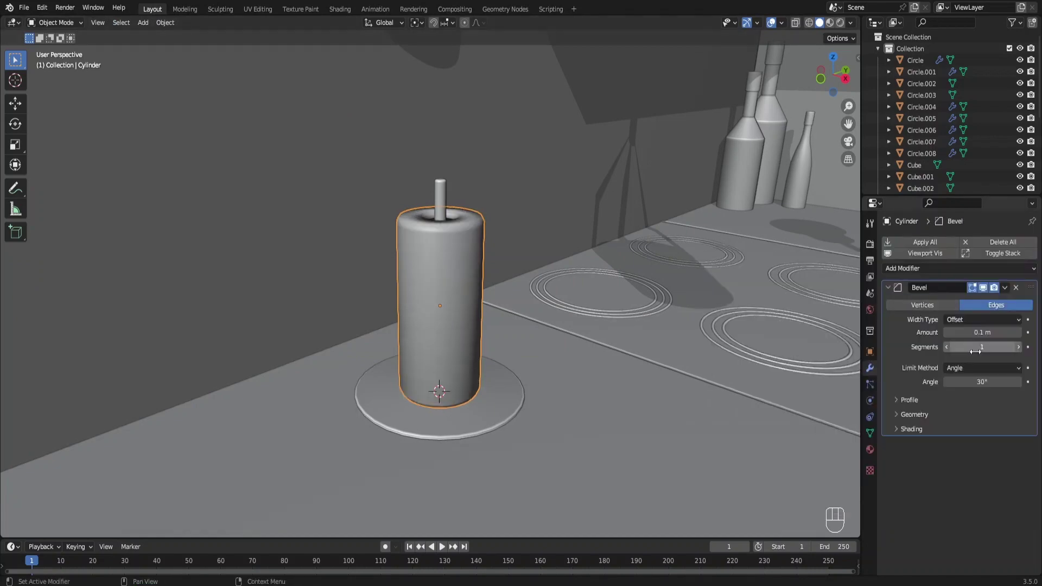
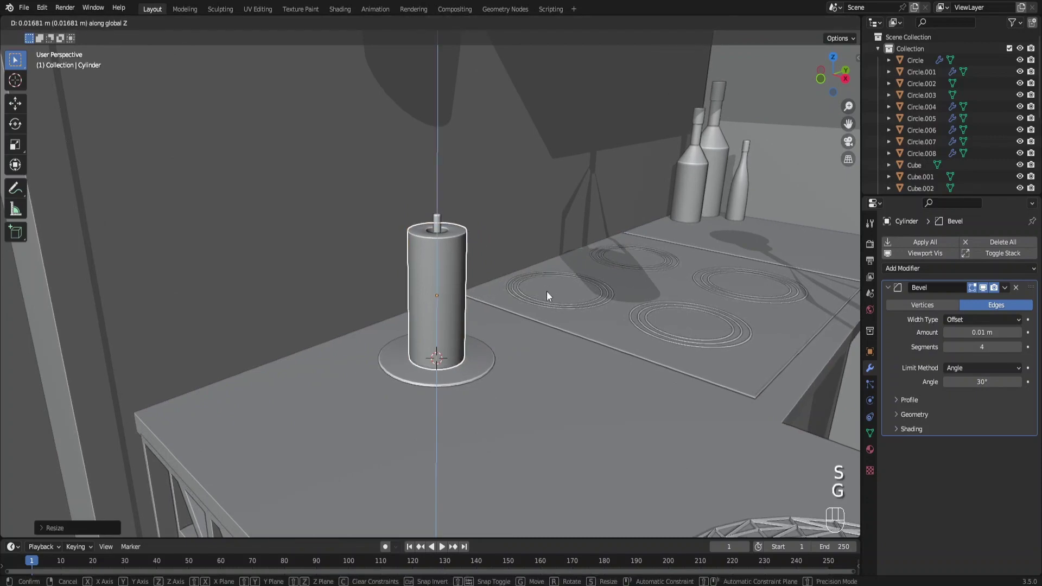
click(53, 268)
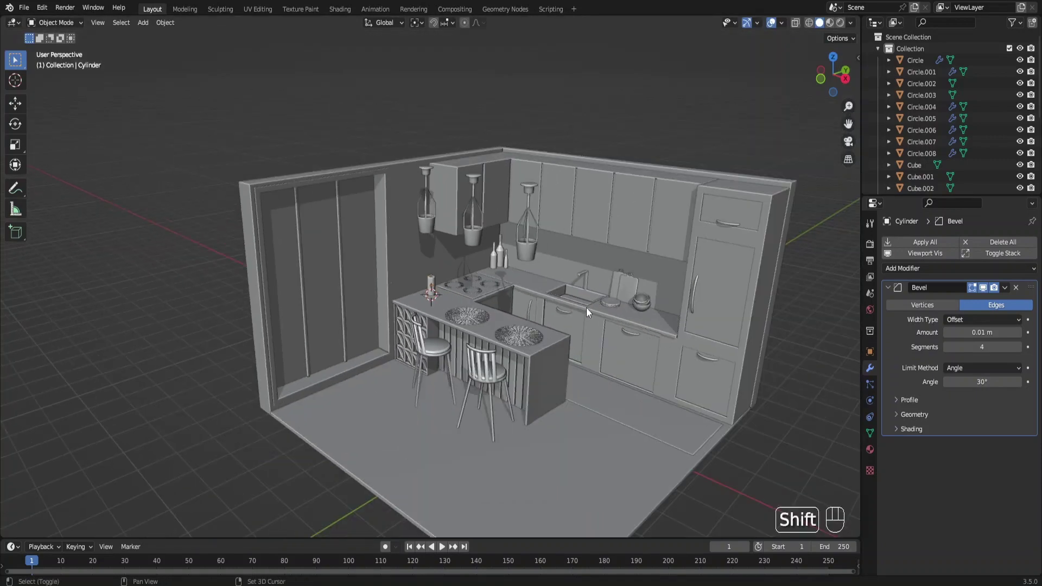
Step: Place the 3D cursor on the counter beside the sink and add a cup-sized Circle mesh
drag(530, 279, 495, 270)
middle_click(488, 291)
key(F6)
right_click(494, 245)
middle_click(457, 295)
key(shift+a)
key(s)
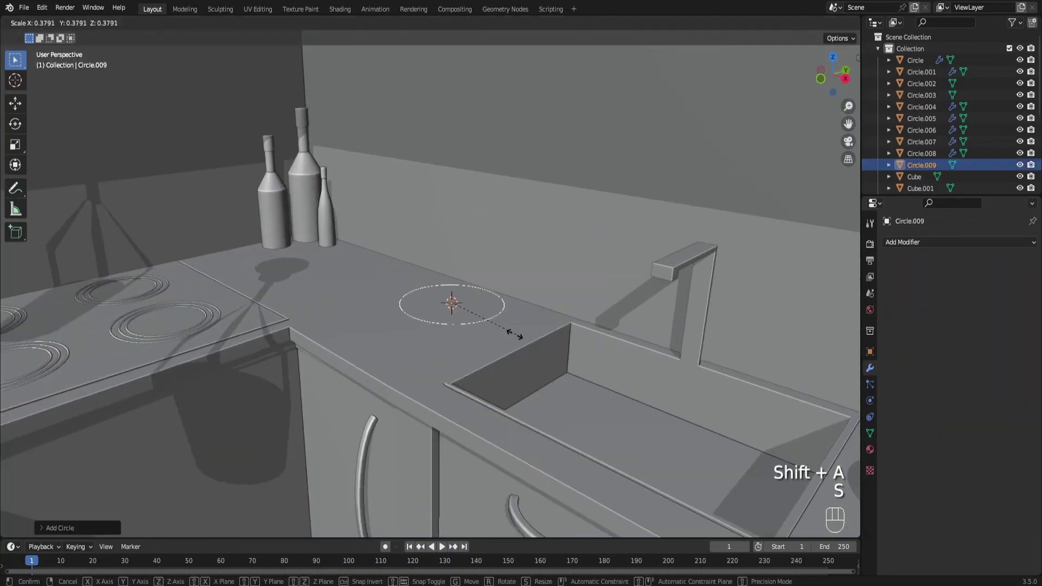
key(Tab)
Step: Fill and extrude the circle into a tube, then scale alternating vertical edges inward to flute the walls
key(f)
key(e)
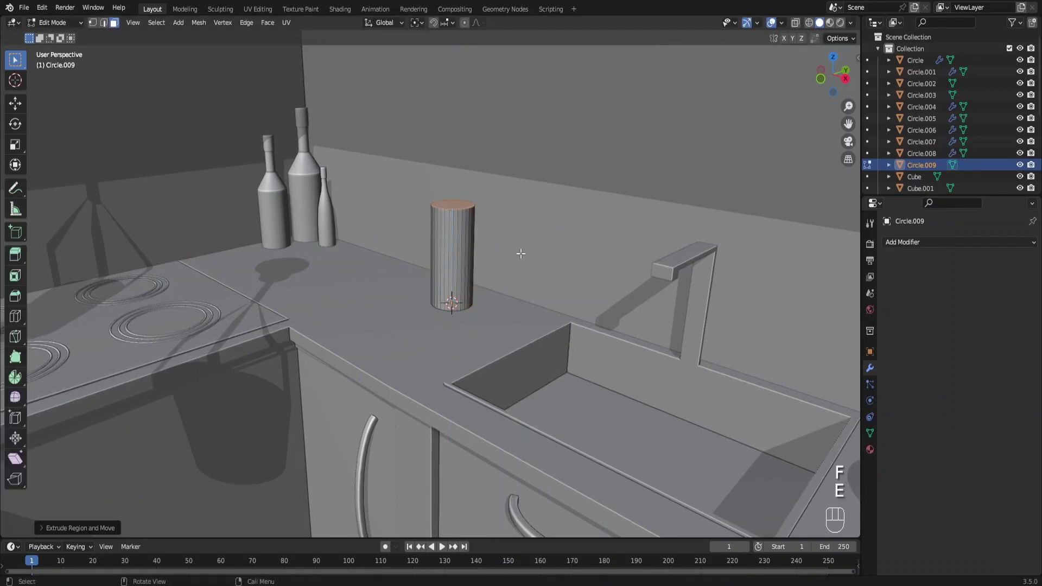
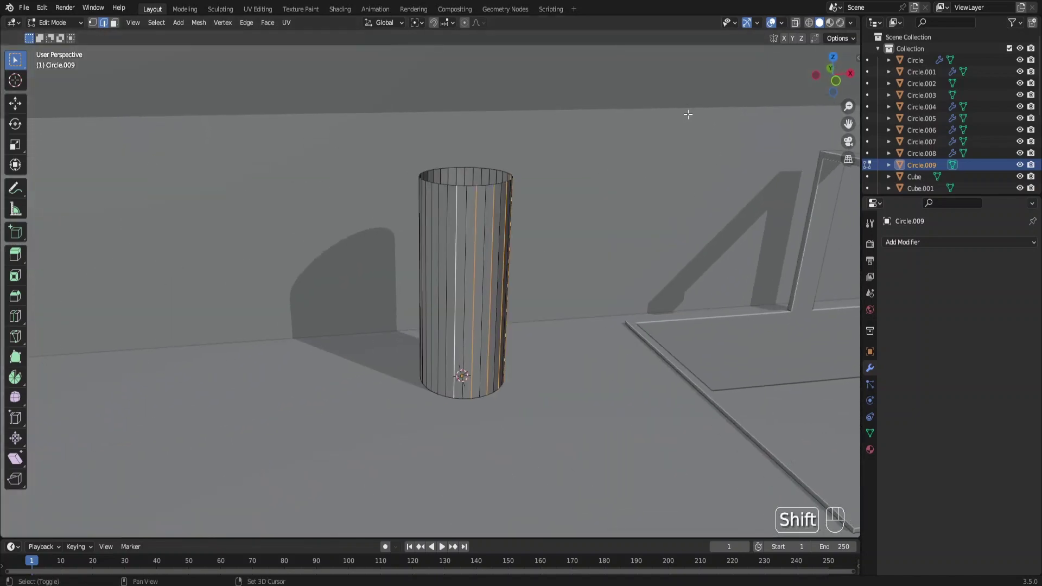
click(434, 197)
click(427, 196)
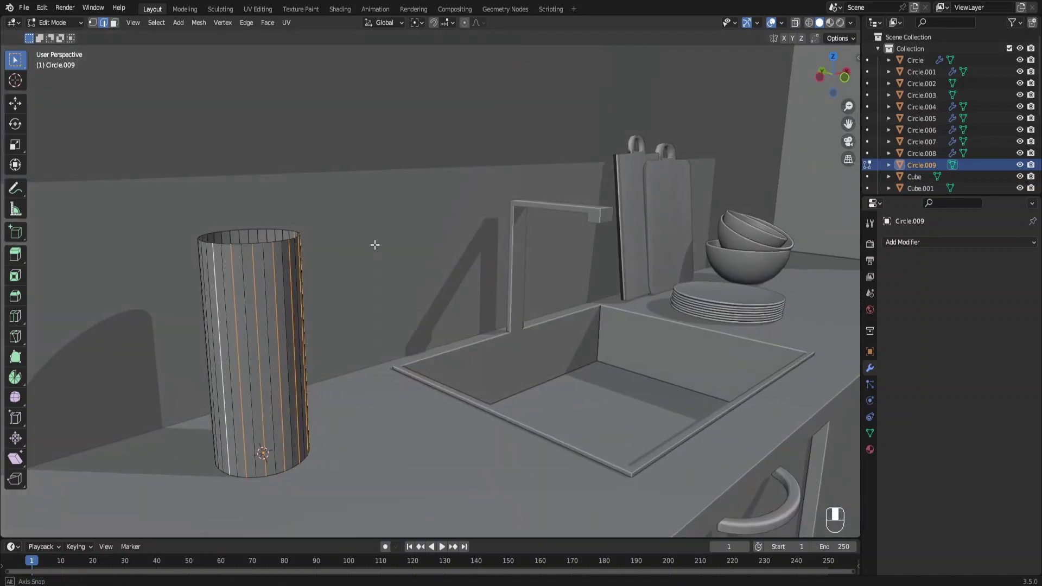
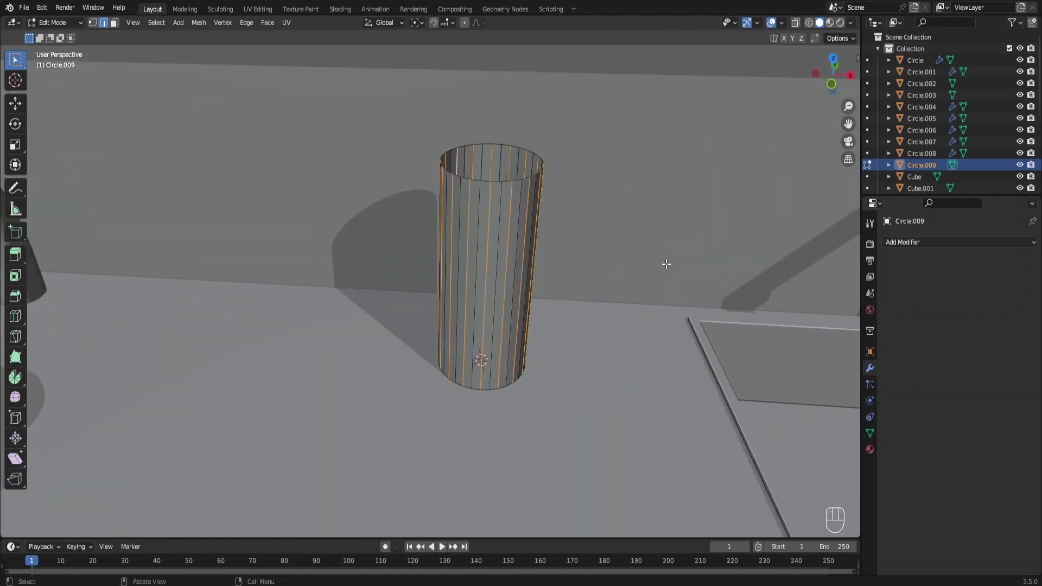
key(s)
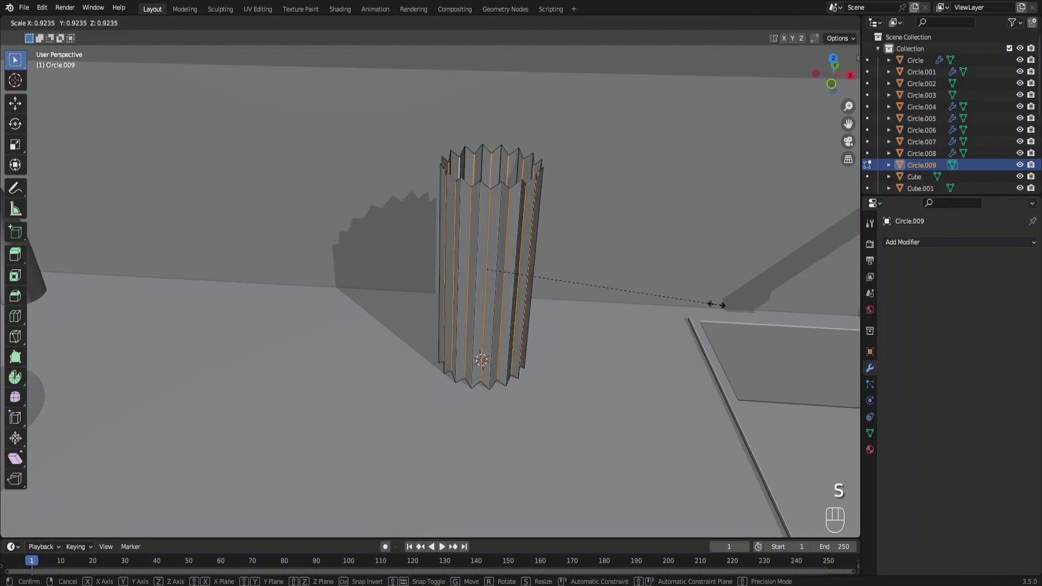
key(s)
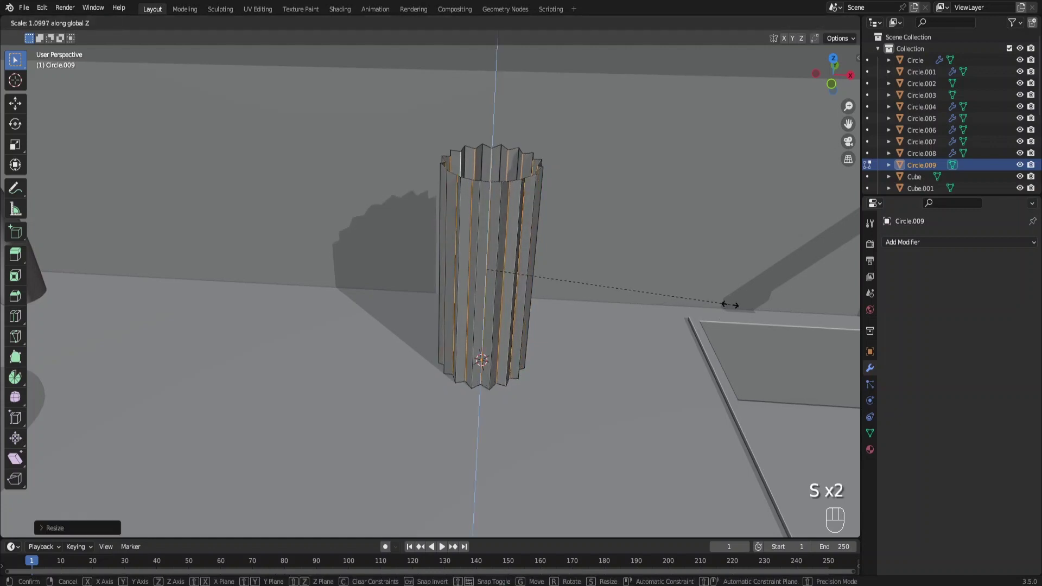
Step: Thicken the cup's rim, apply Shade Smooth and add a Bevel modifier with its amount set
key(a)
key(alt+e)
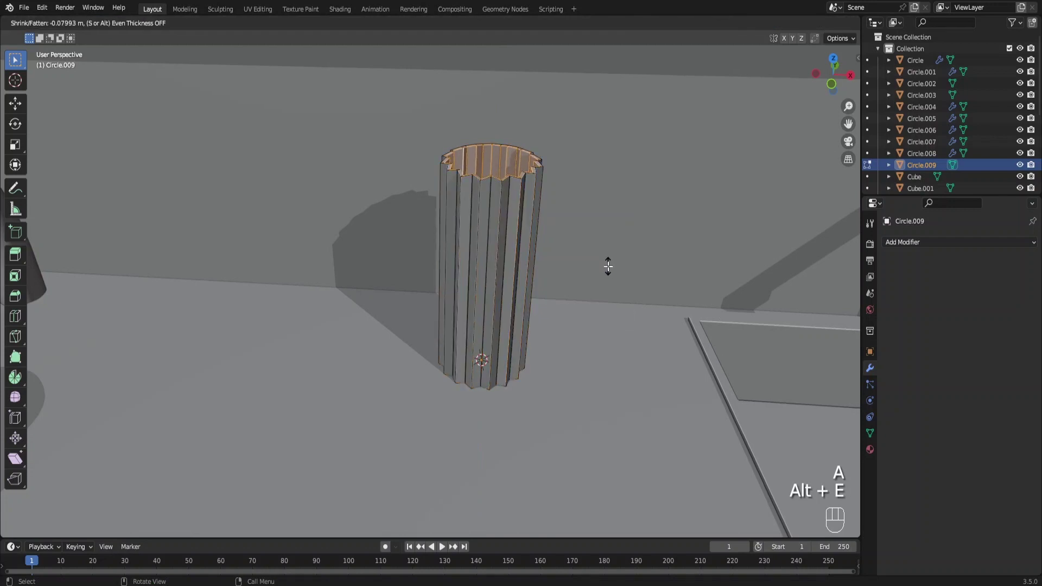
key(Tab)
right_click(450, 286)
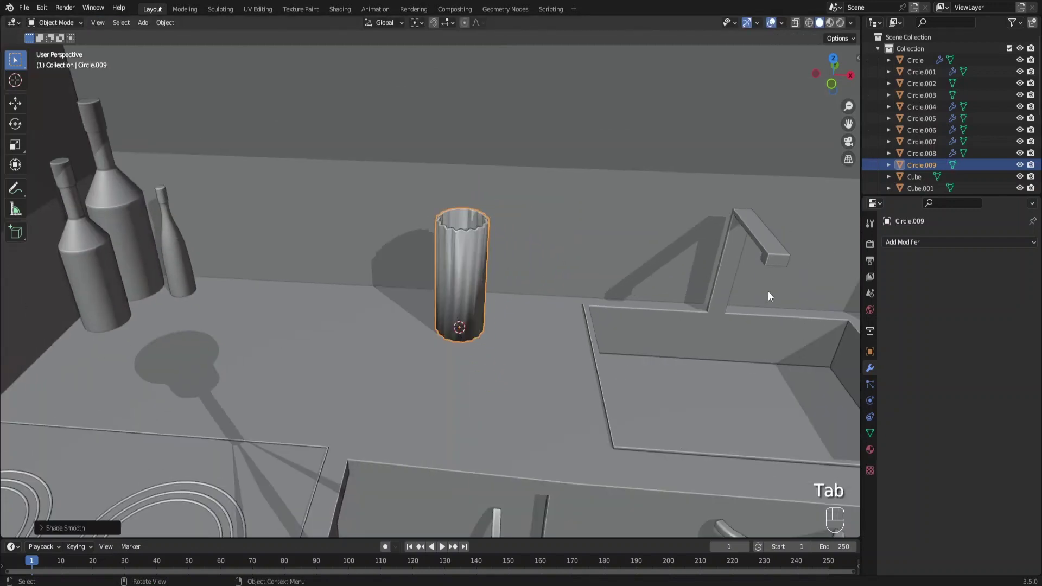
click(936, 252)
drag(918, 242, 849, 290)
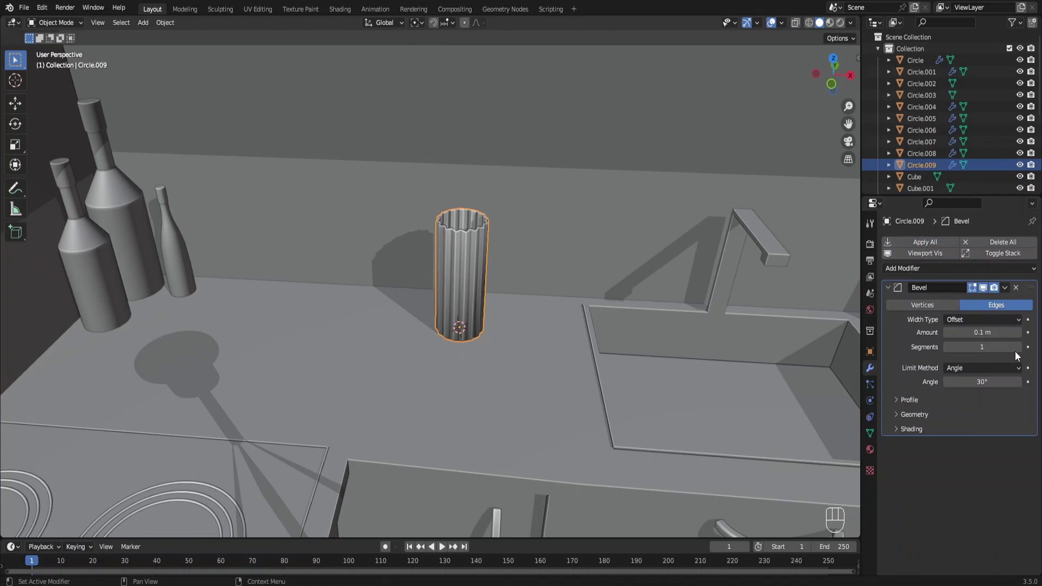
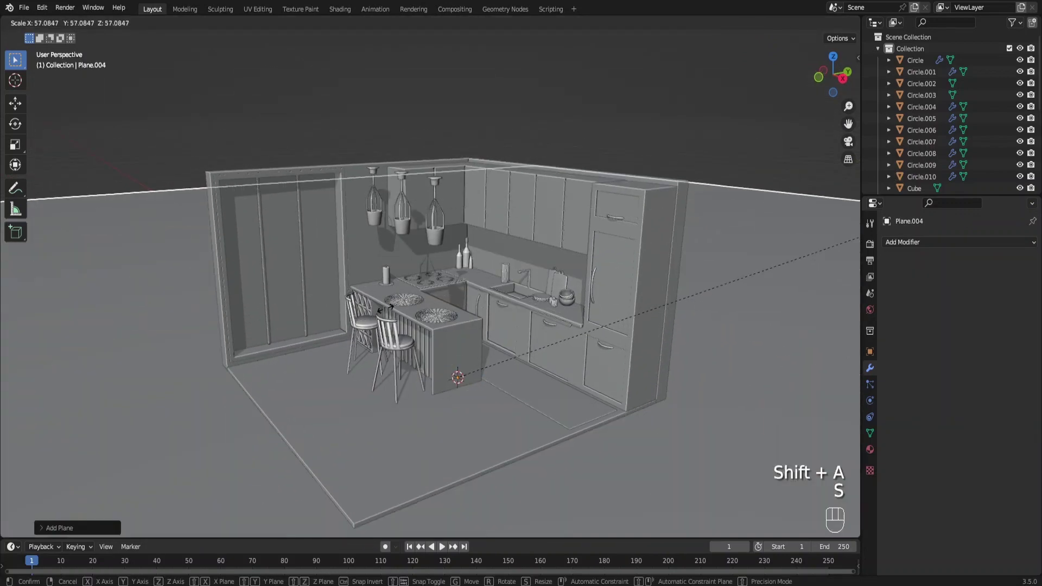
Step: Scale the new plane far beyond the room and move it underneath as a ground
drag(487, 356, 482, 318)
key(g)
drag(494, 324, 495, 336)
key(g)
Step: Switch to orthographic view and frame the kitchen isometrically
middle_click(520, 301)
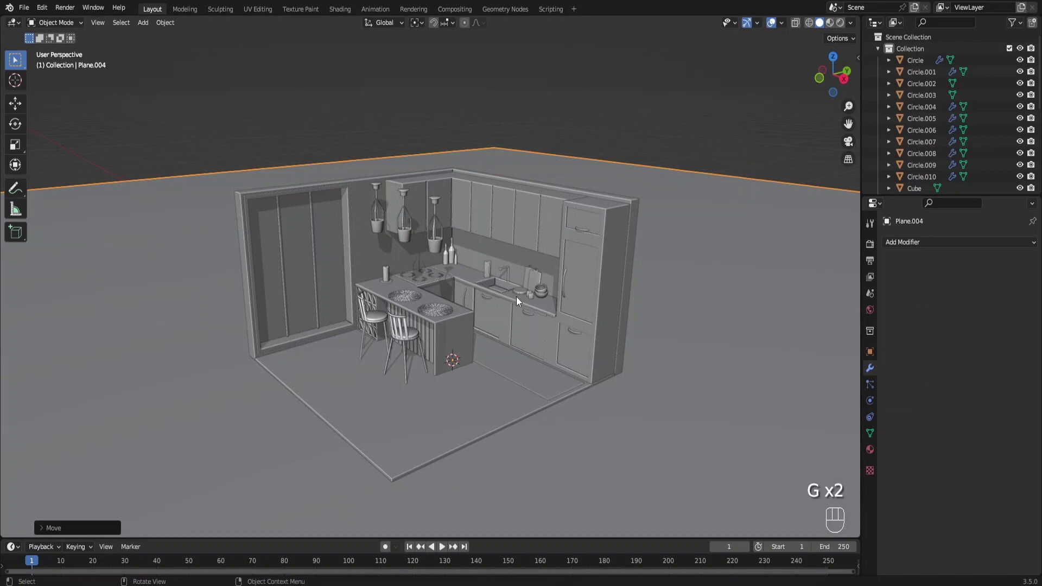
key(KP_5)
middle_click(614, 287)
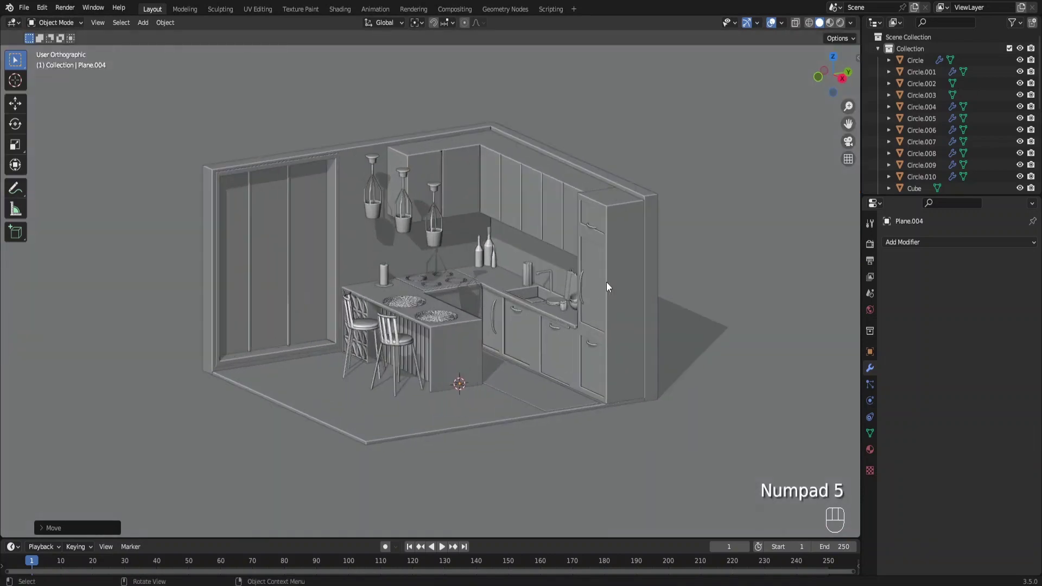
middle_click(595, 301)
Step: Add a camera to the scene from the Add menu
drag(601, 300, 612, 302)
key(shift+a)
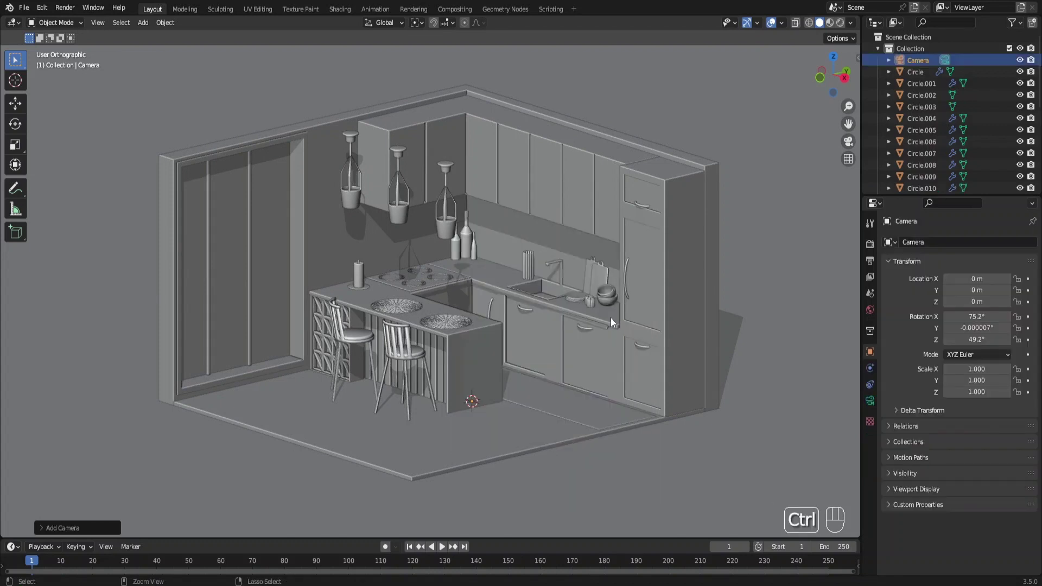
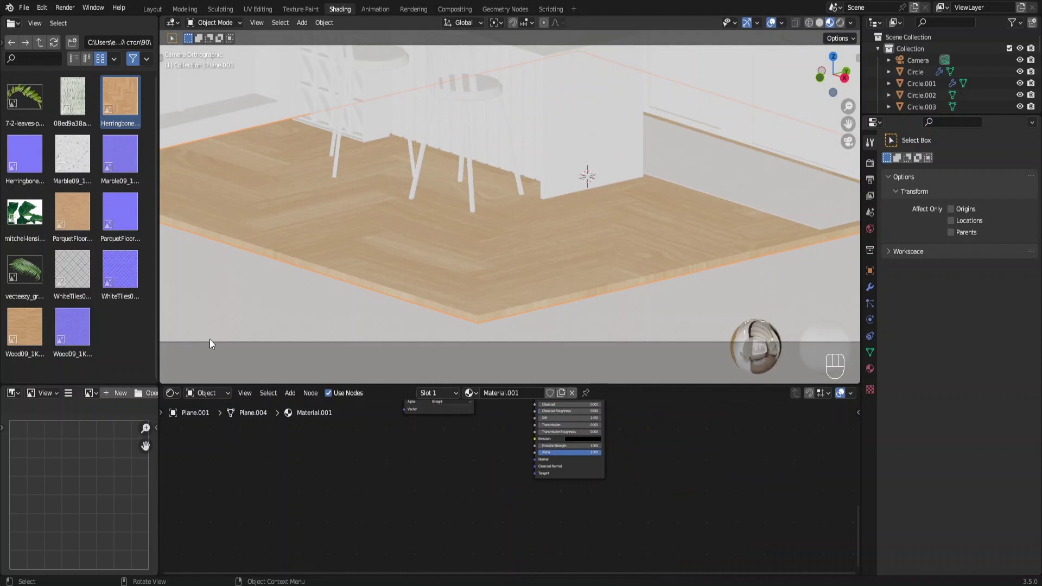
Step: Drop the herringbone normal image into the floor material's node tree and start adding a Normal Map node
drag(424, 528, 437, 454)
drag(462, 454, 550, 452)
drag(542, 453, 475, 443)
key(shift+a)
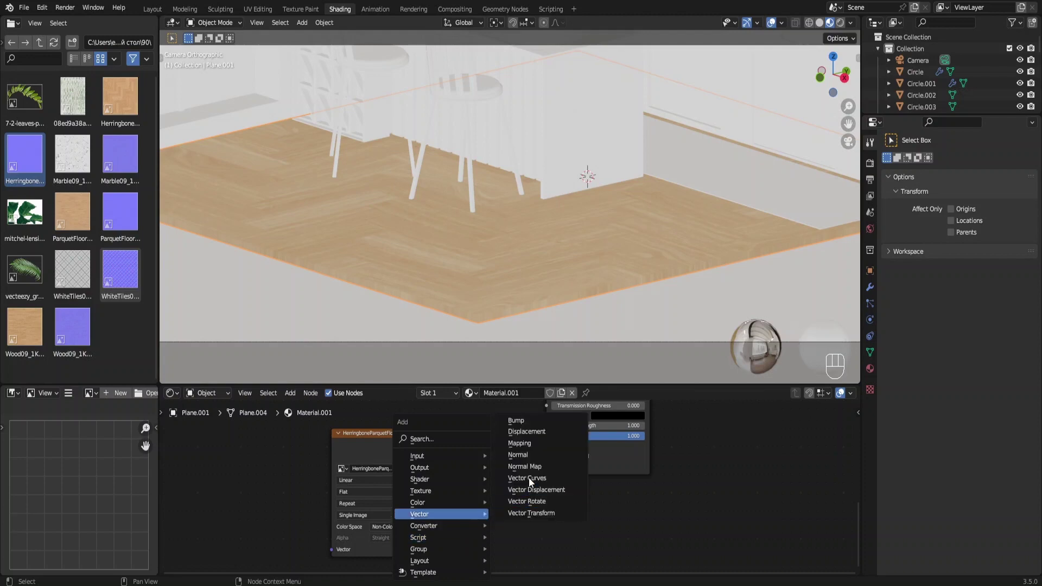
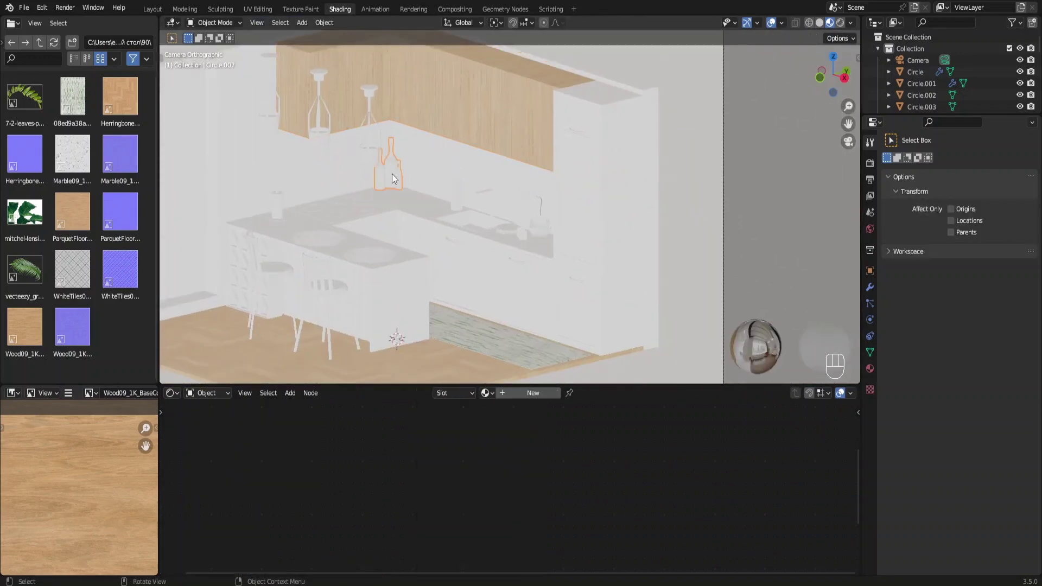
Step: Create a beige material for the bottles, tint the glass cup warm peach and pick a base colour for the round jar
click(539, 394)
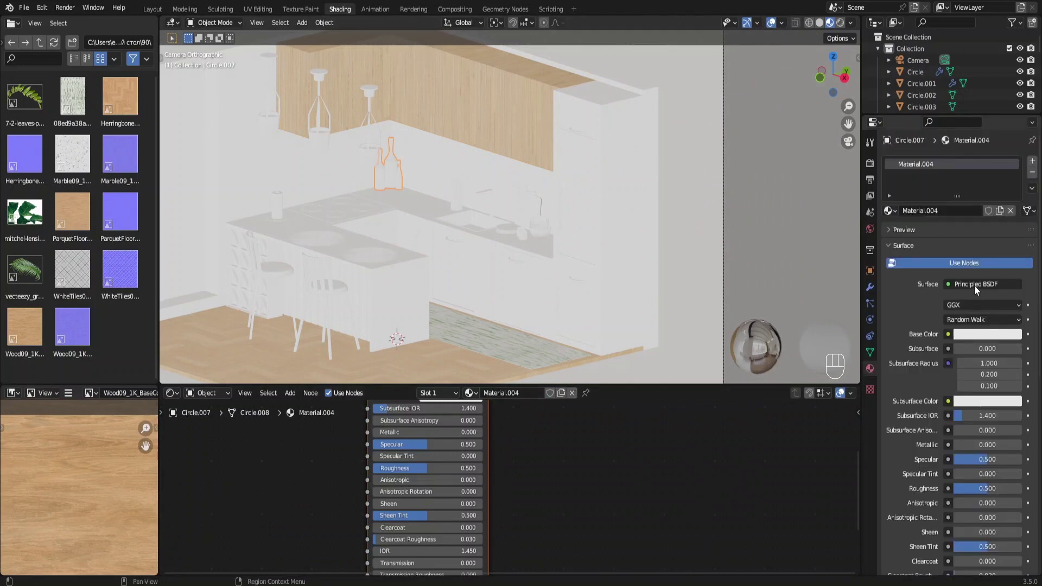
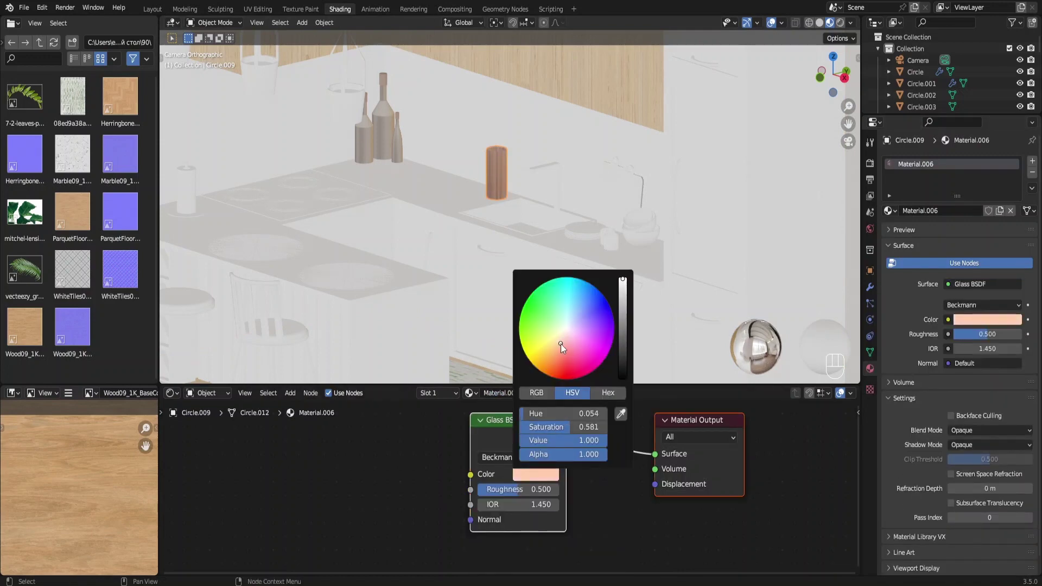
drag(530, 342, 650, 265)
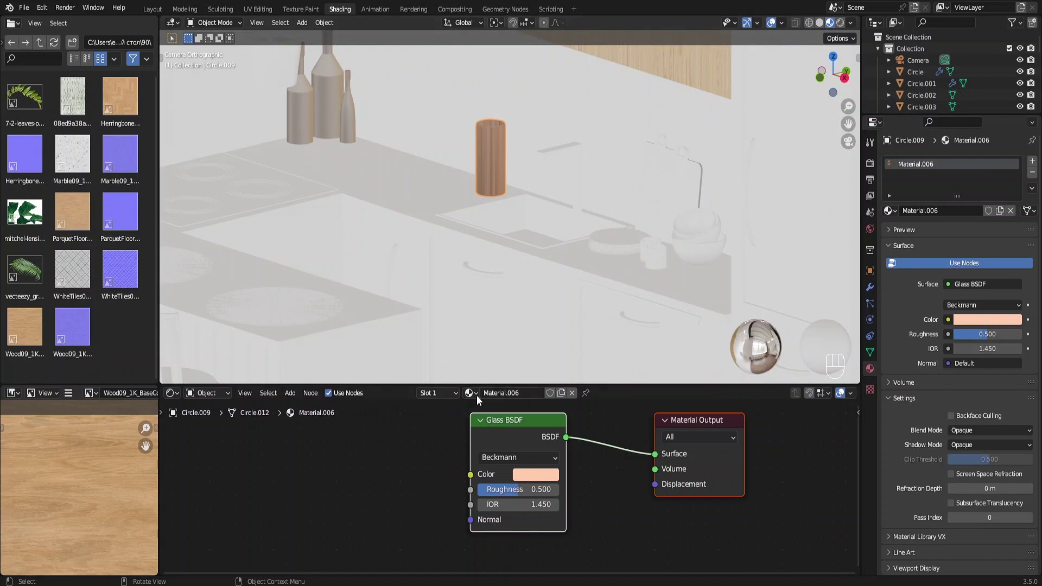
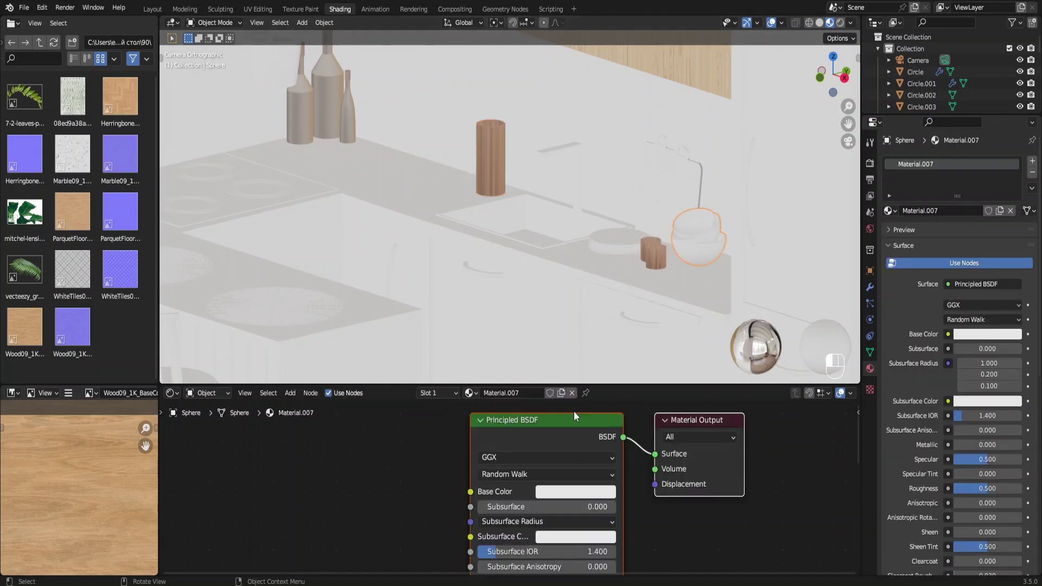
click(583, 499)
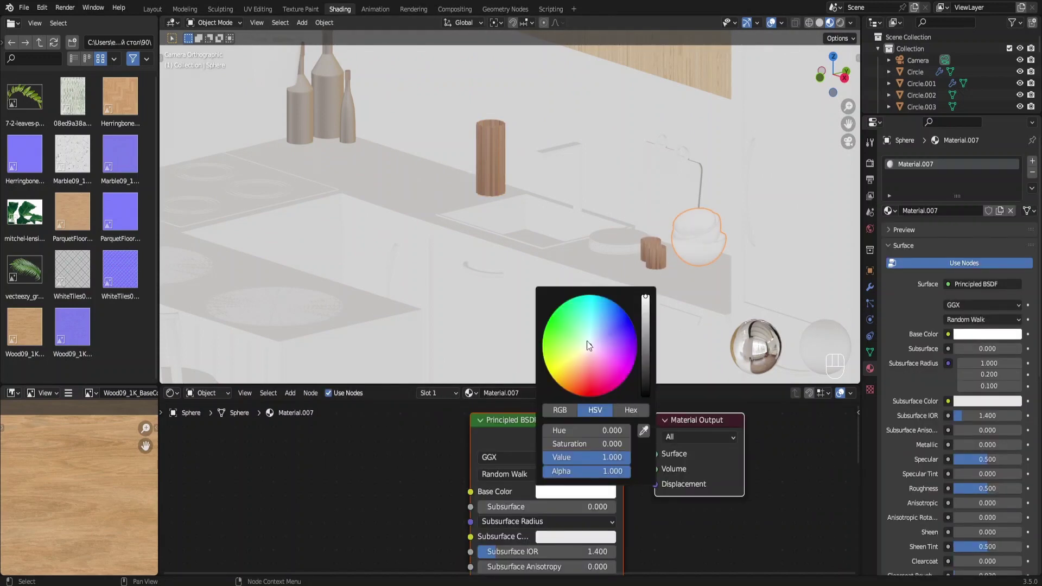
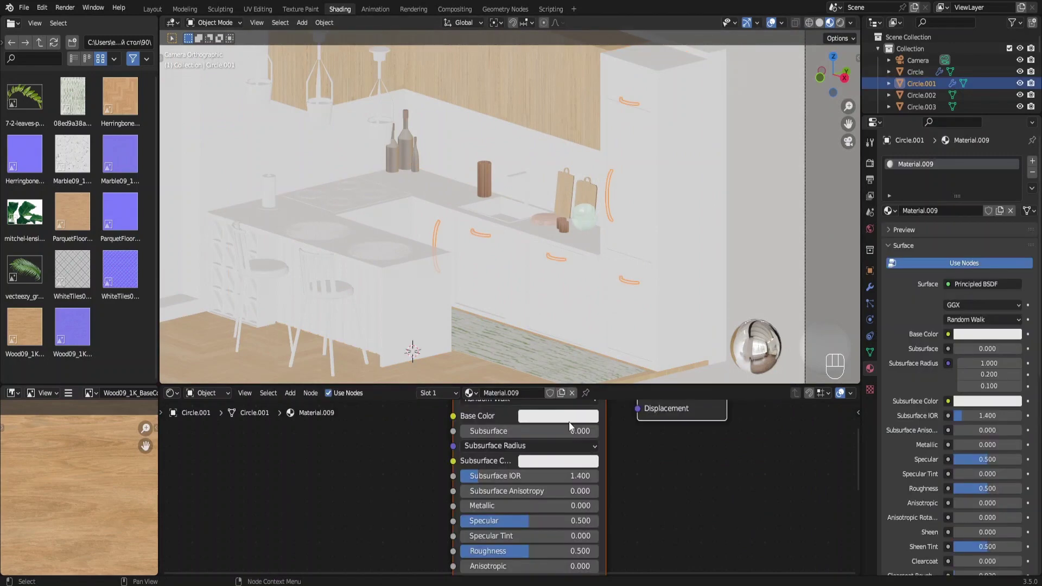
Step: Add a new material for the cabinet handles in Material Properties
click(572, 425)
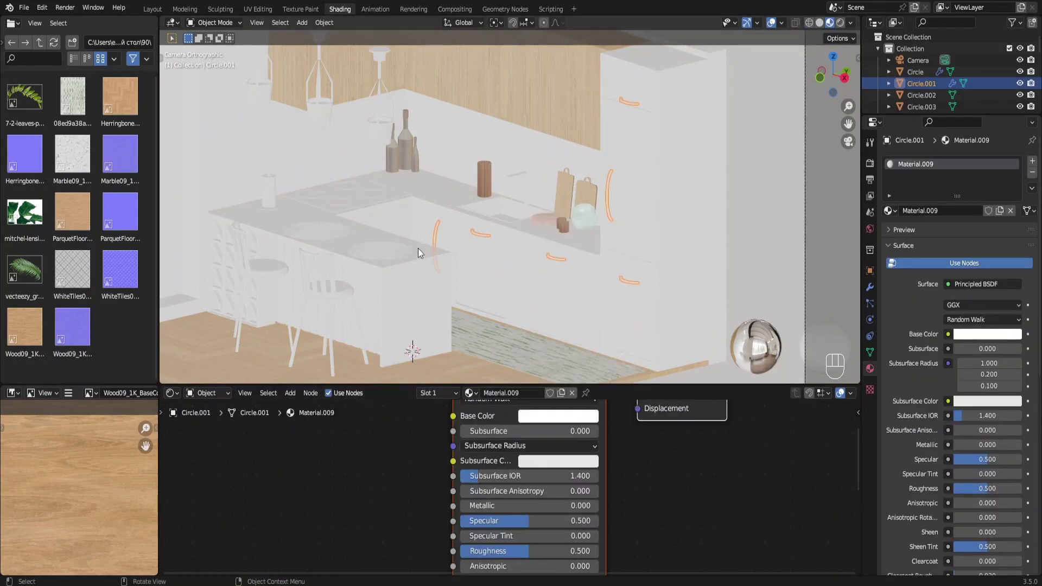
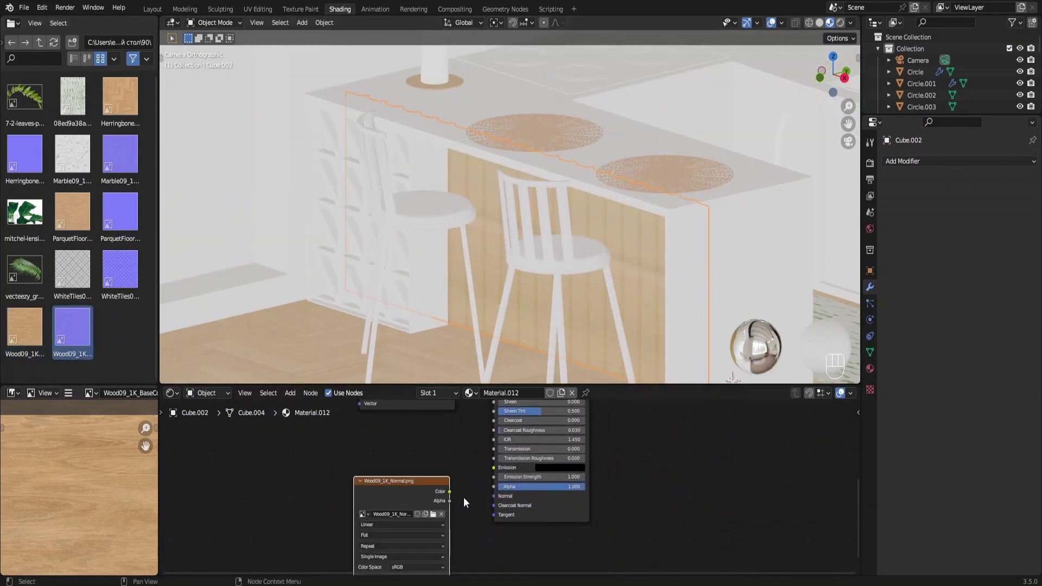
Step: Drop the Wood09 normal image into the material, link it and add a Normal Map node
drag(489, 503, 453, 535)
drag(432, 478, 395, 506)
drag(395, 505, 441, 454)
key(shift+a)
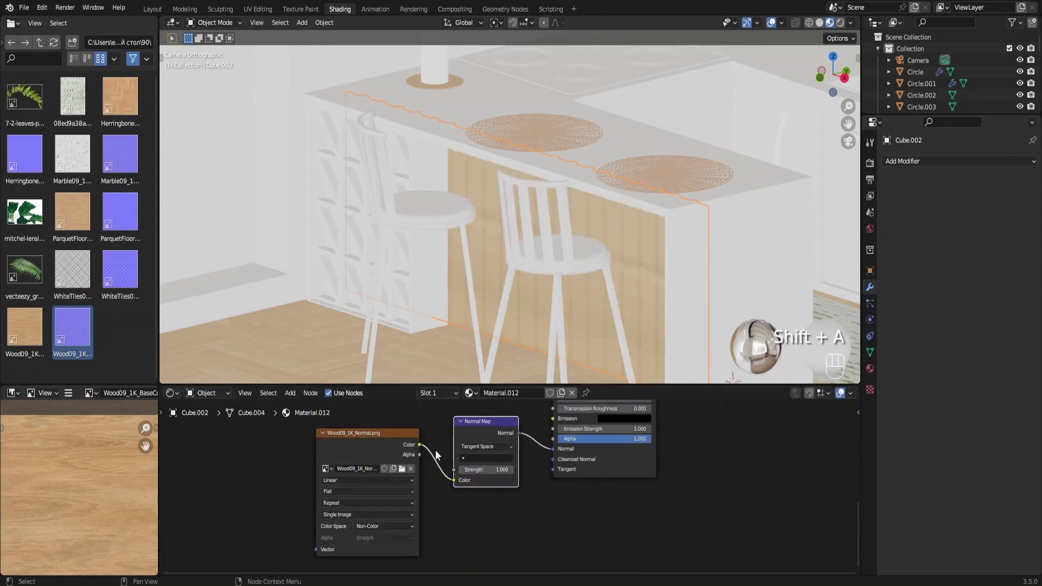
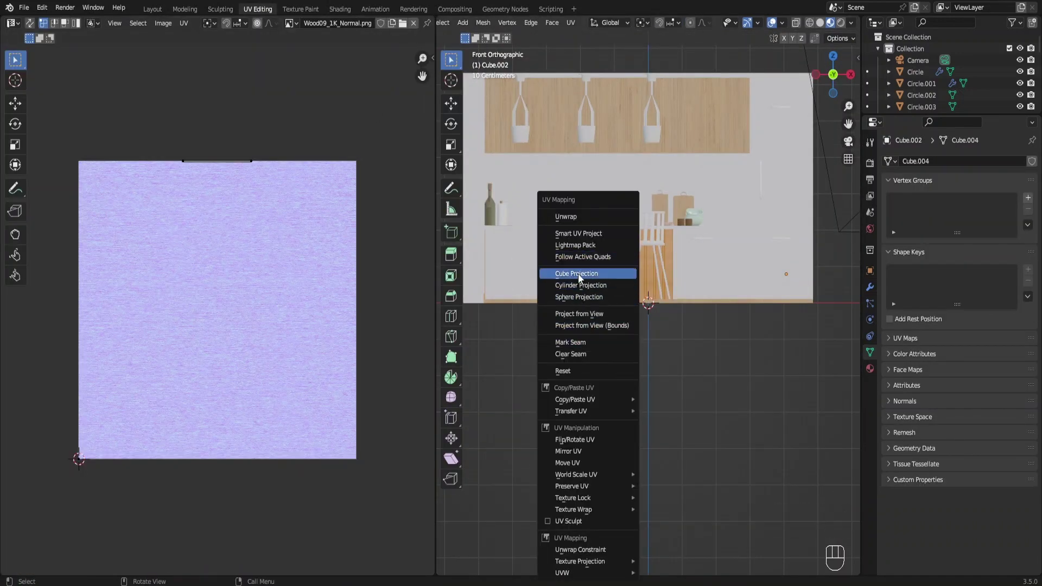
Step: Cube-project the island front's UVs and rotate the unwrapped strips
drag(586, 277, 561, 284)
key(a)
key(r)
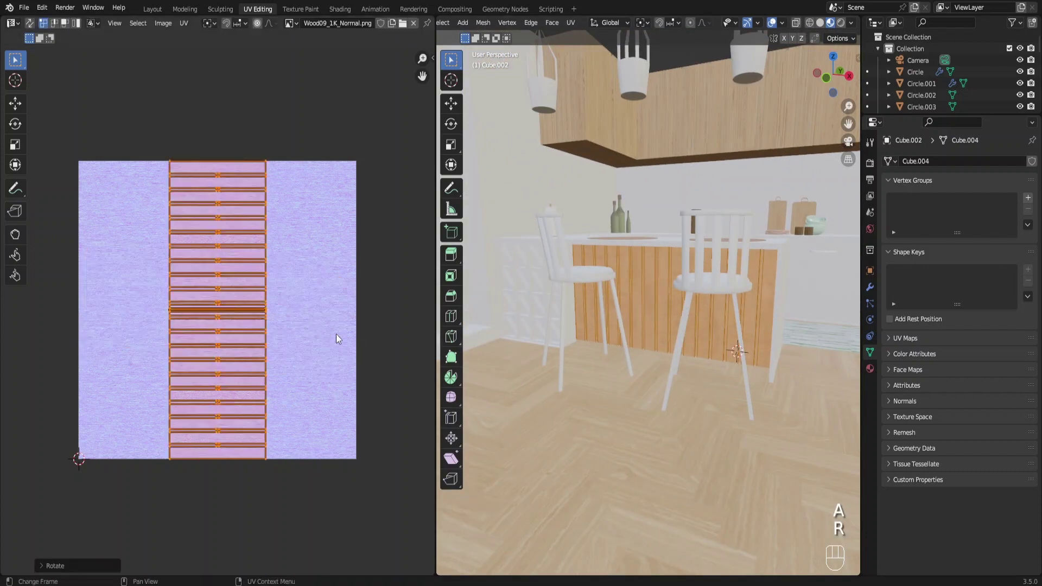
key(ctrl+Tab)
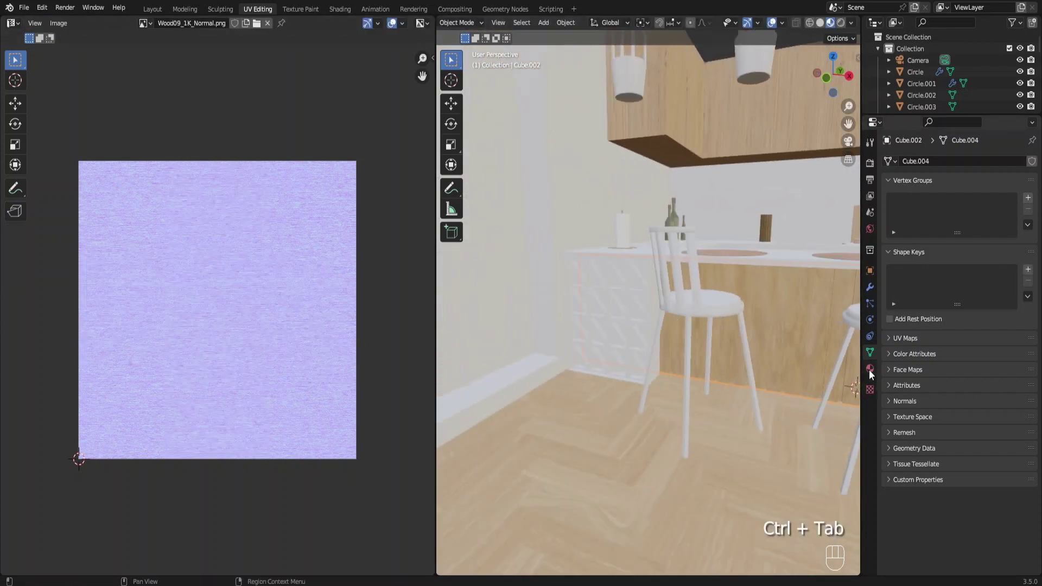
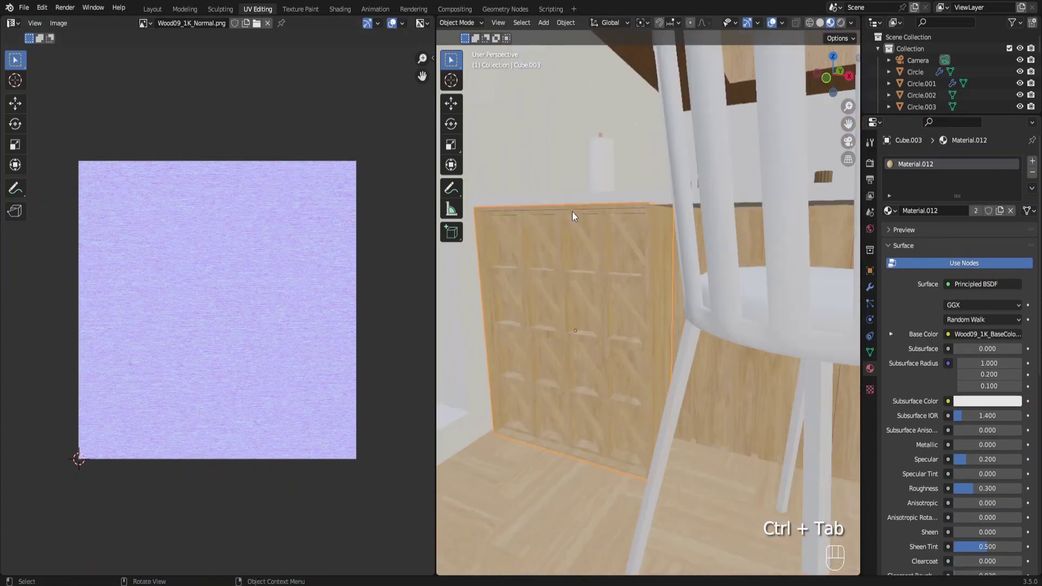
Step: In Edit Mode on the lattice partition, select all the recessed panel faces for a separate white material
key(Tab)
drag(599, 230, 602, 228)
drag(626, 199, 607, 417)
drag(607, 419, 558, 380)
drag(633, 359, 673, 296)
drag(672, 296, 696, 153)
drag(628, 181, 615, 295)
drag(634, 251, 570, 360)
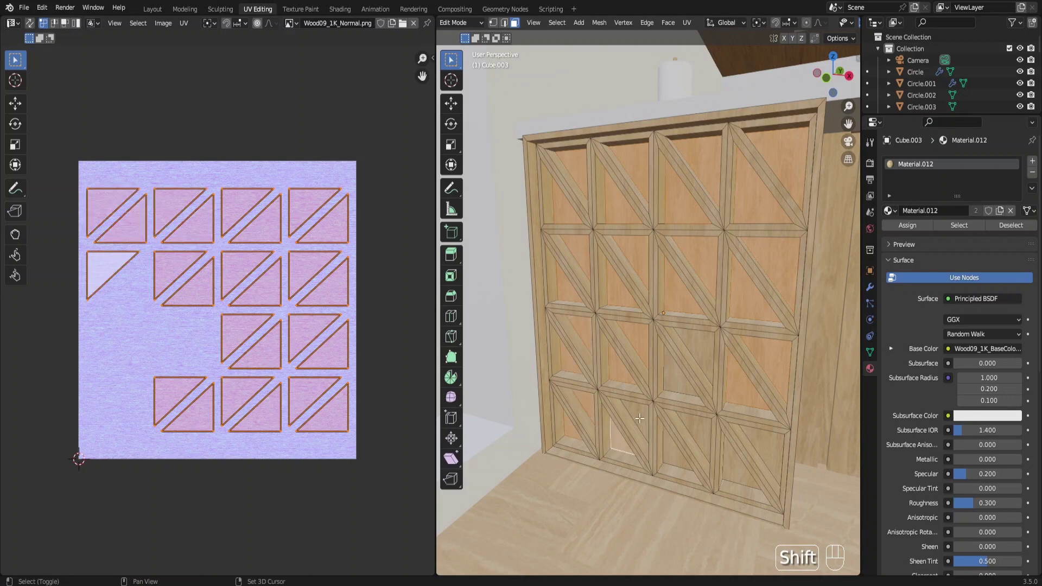
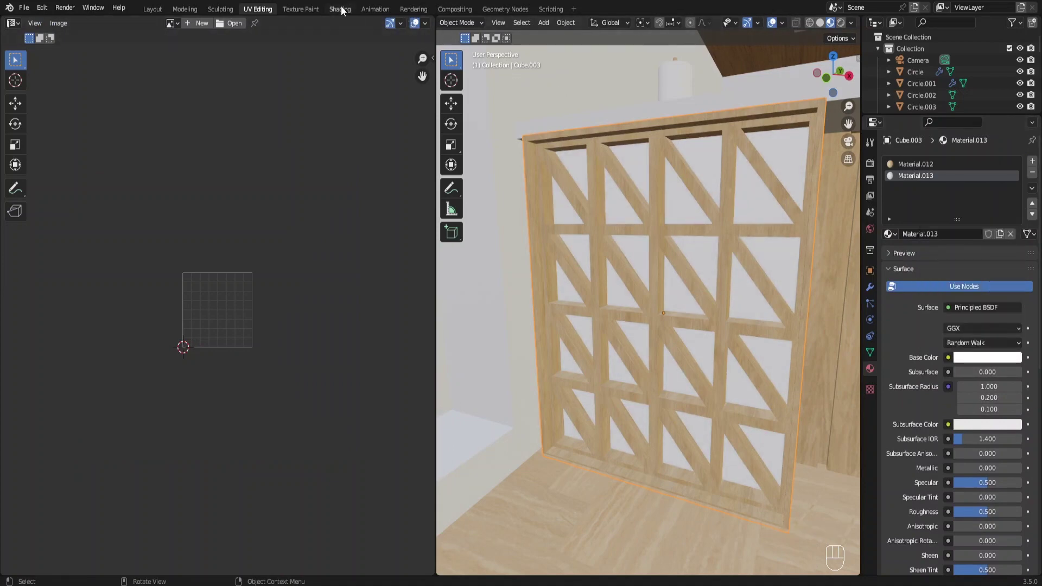
Step: Assign the parquet wood material (Material.003) to the first bar stool from the material list
key(n)
key(F6)
drag(550, 241, 539, 309)
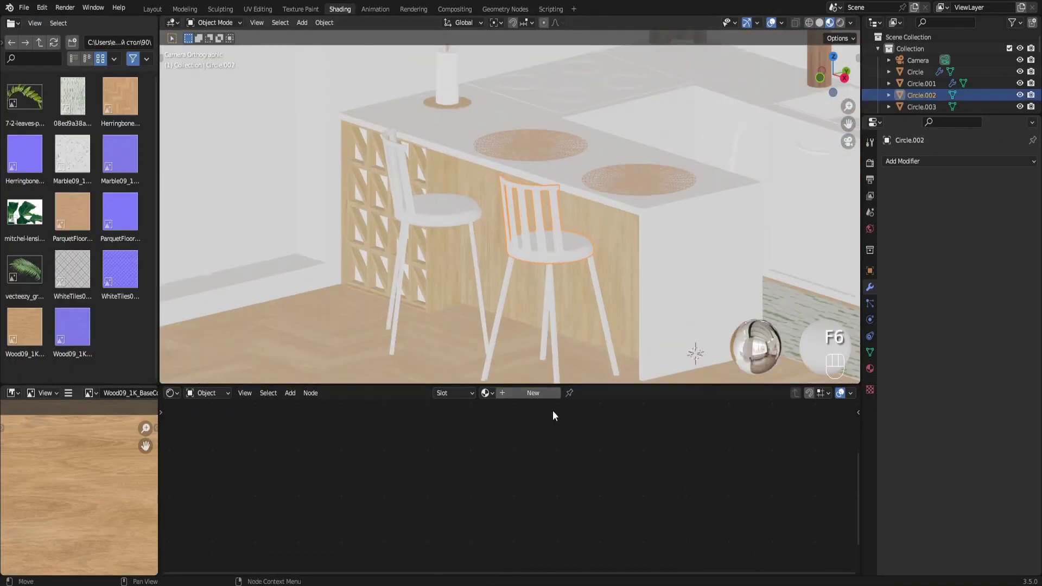
click(670, 68)
click(572, 296)
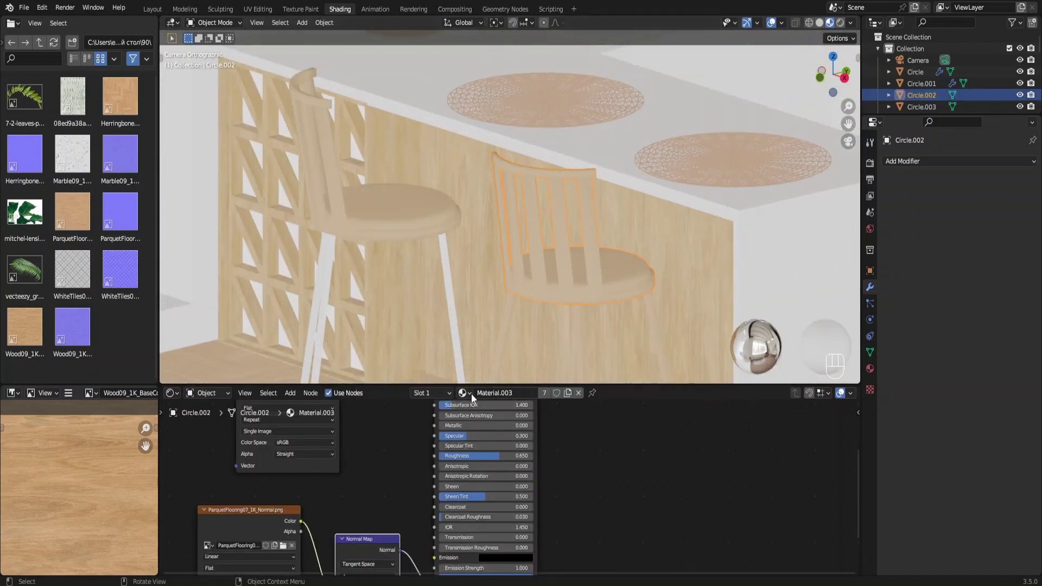
click(504, 347)
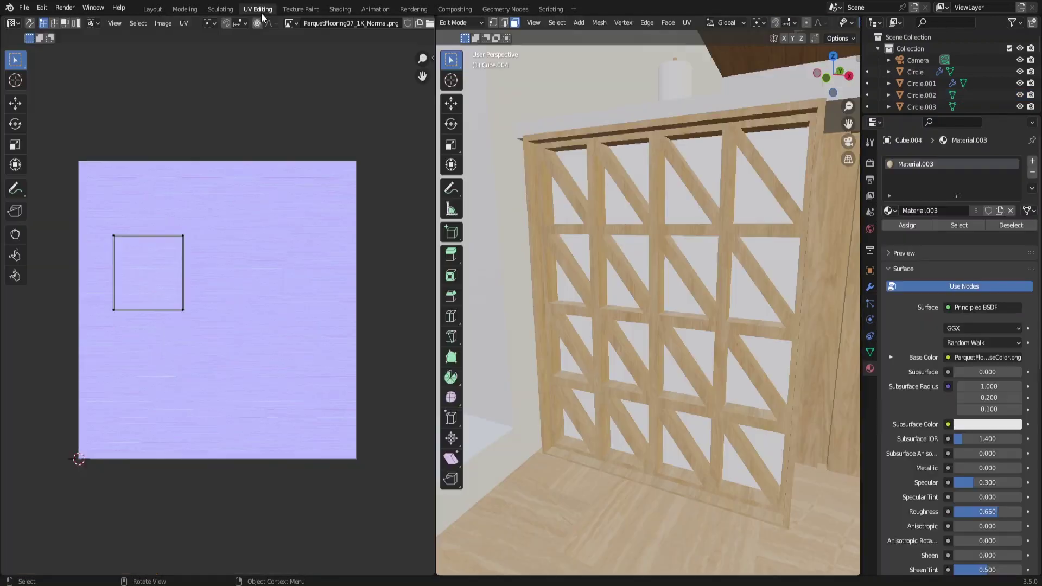
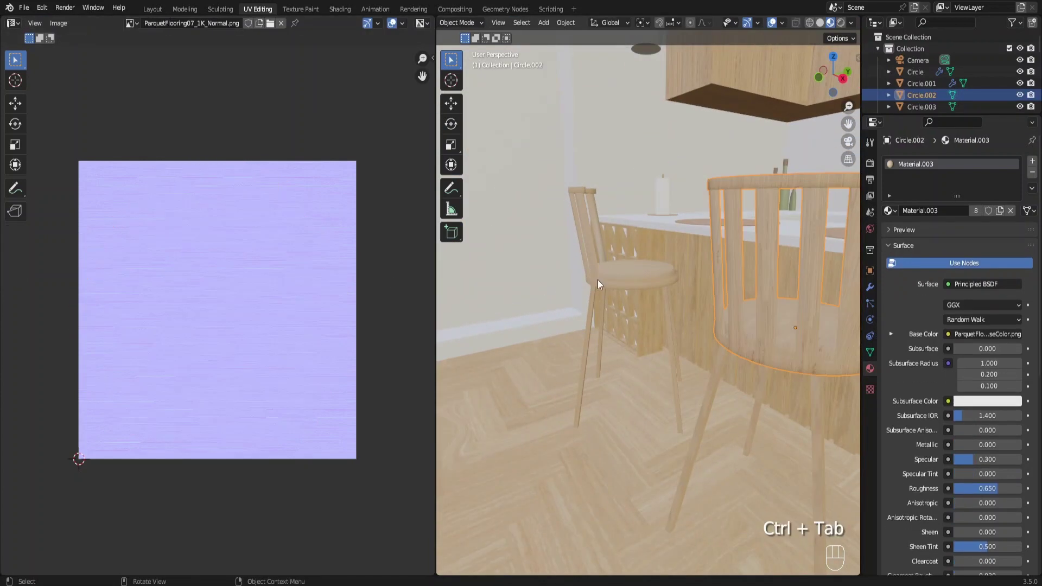
Step: Cube-project the second bar stool's faces and link the same wood material to it
click(602, 282)
key(Tab)
key(a)
key(u)
key(a)
key(r)
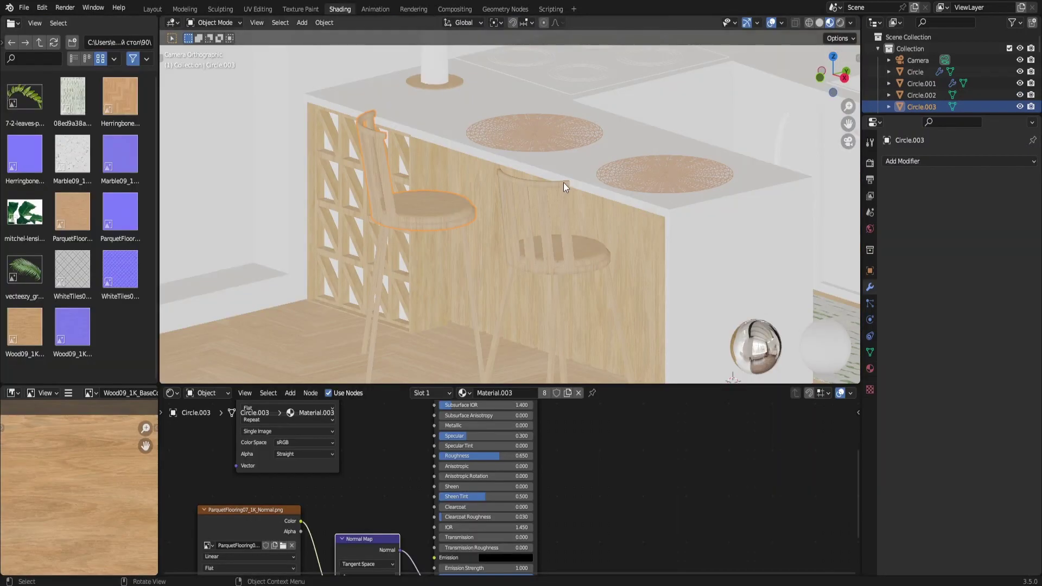
key(n)
key(F6)
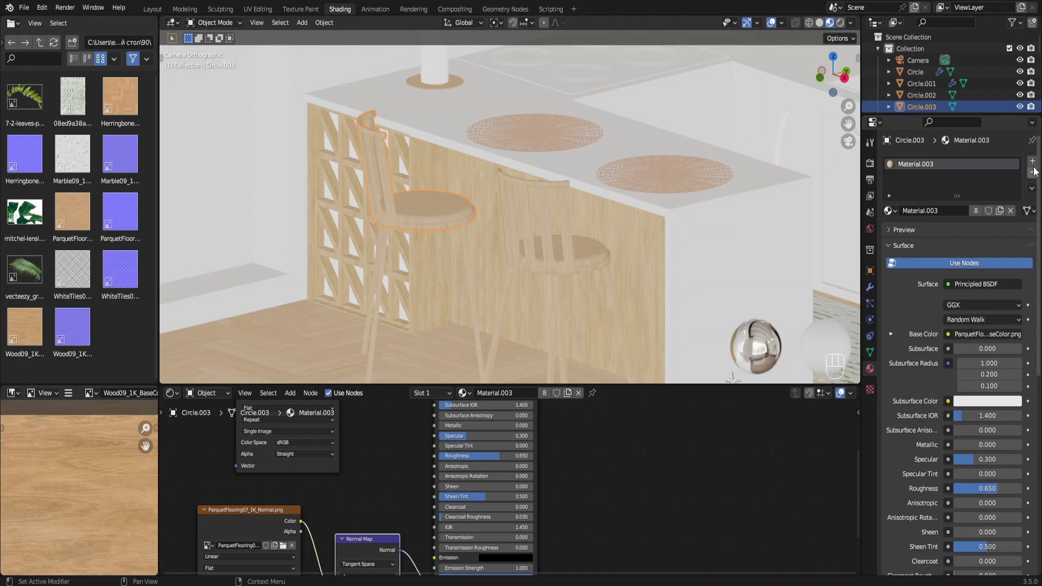
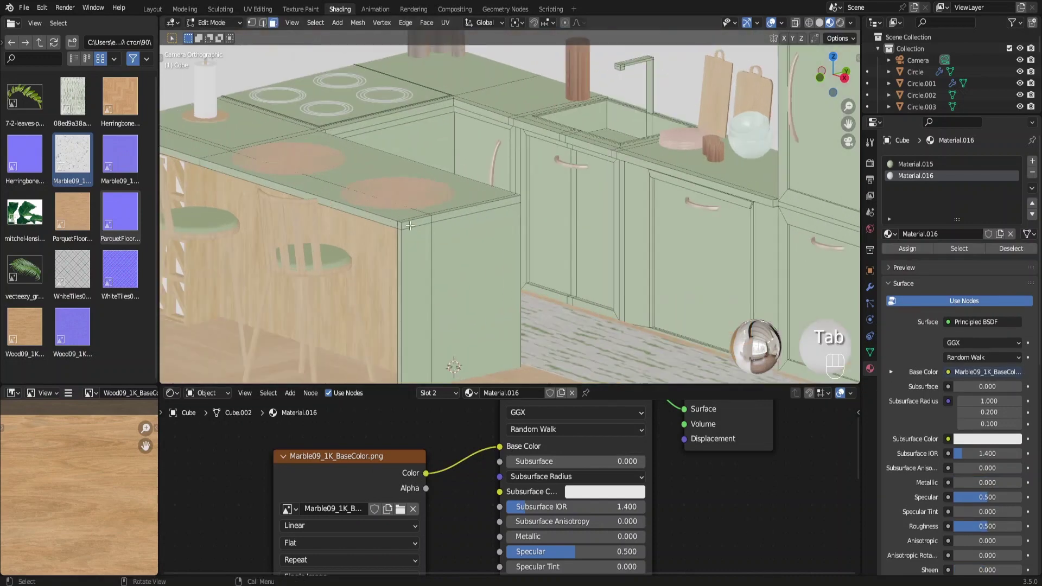
Step: Select the counter-top edge loop and give it the marble material slot
click(402, 224)
click(401, 223)
click(430, 240)
middle_click(455, 235)
drag(442, 235, 487, 222)
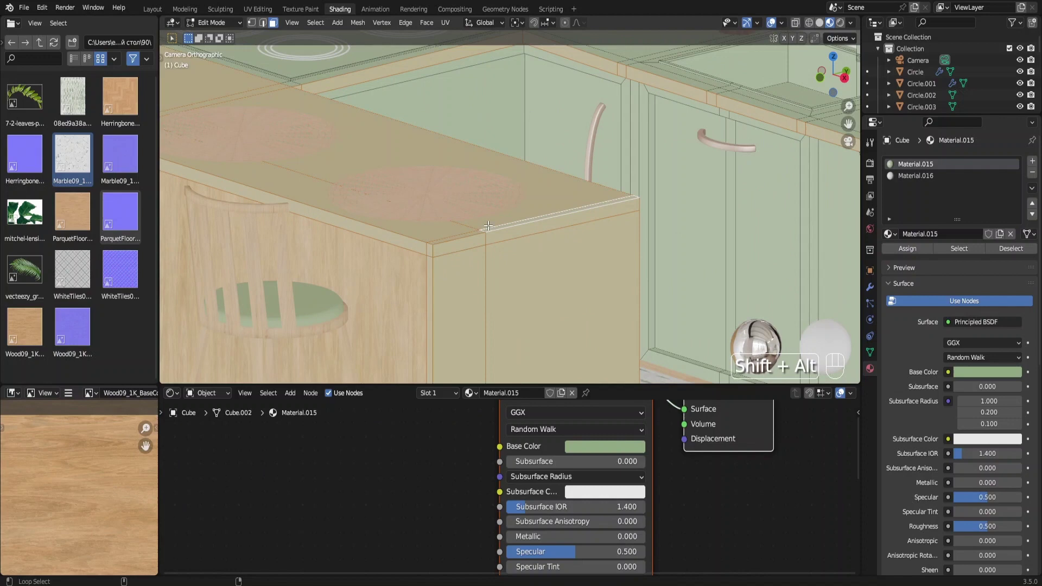
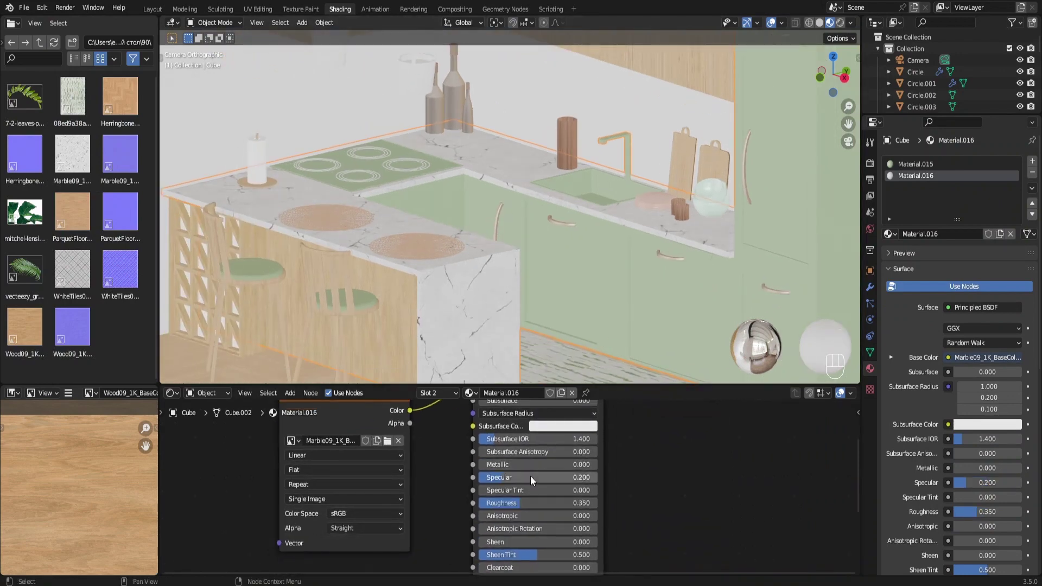
Step: Edit the counter mesh around the hob and breakfast-bar edge for the marble and sink materials
middle_click(480, 224)
key(Tab)
drag(457, 236, 365, 312)
drag(463, 214, 453, 238)
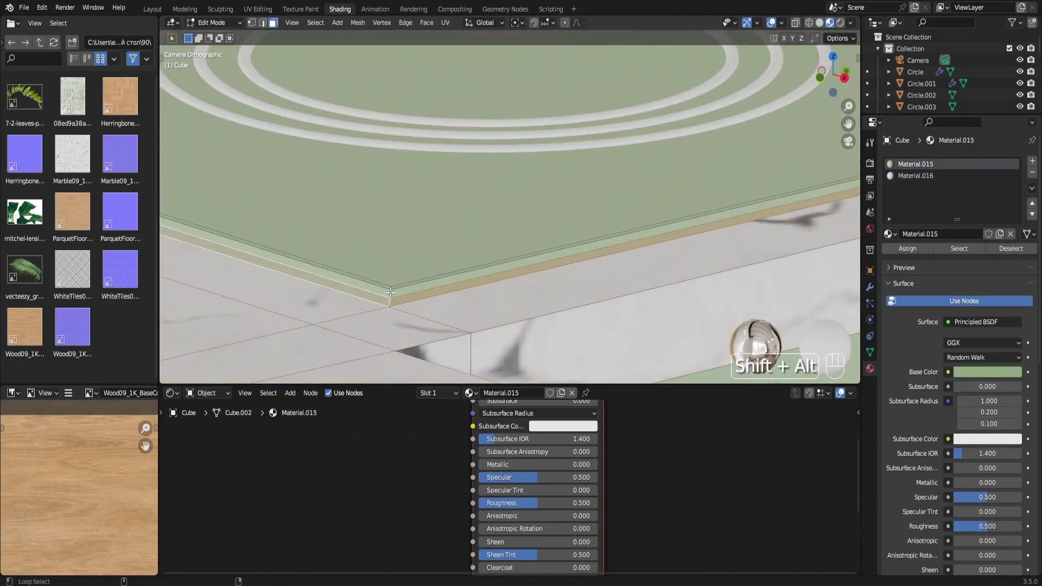
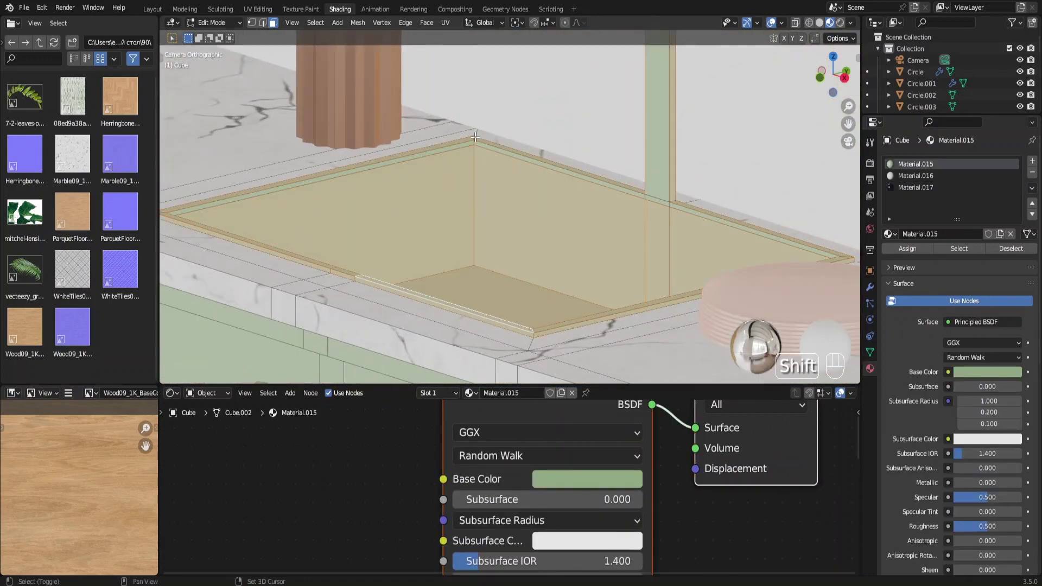
Step: Select the sink basin faces for the grey finish and review the sink, tap and lamps across the kitchen
click(473, 140)
drag(515, 211, 592, 208)
drag(592, 208, 571, 155)
middle_click(571, 155)
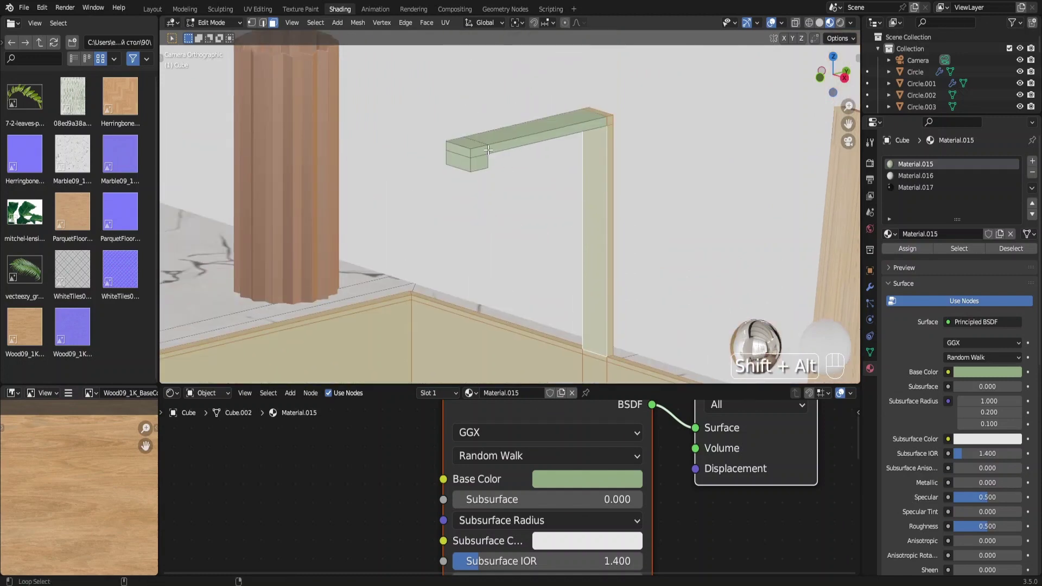
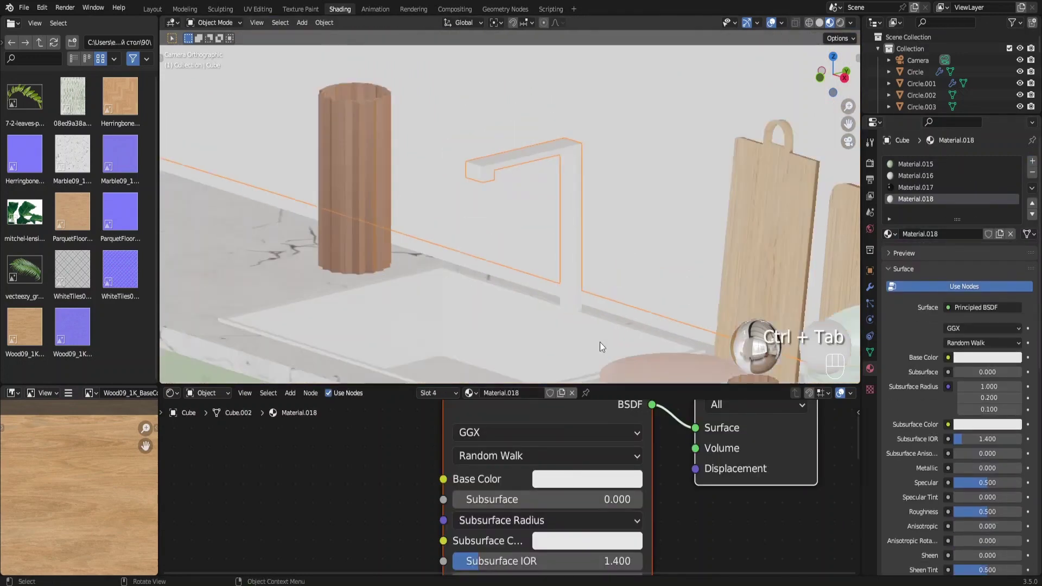
drag(582, 480, 658, 350)
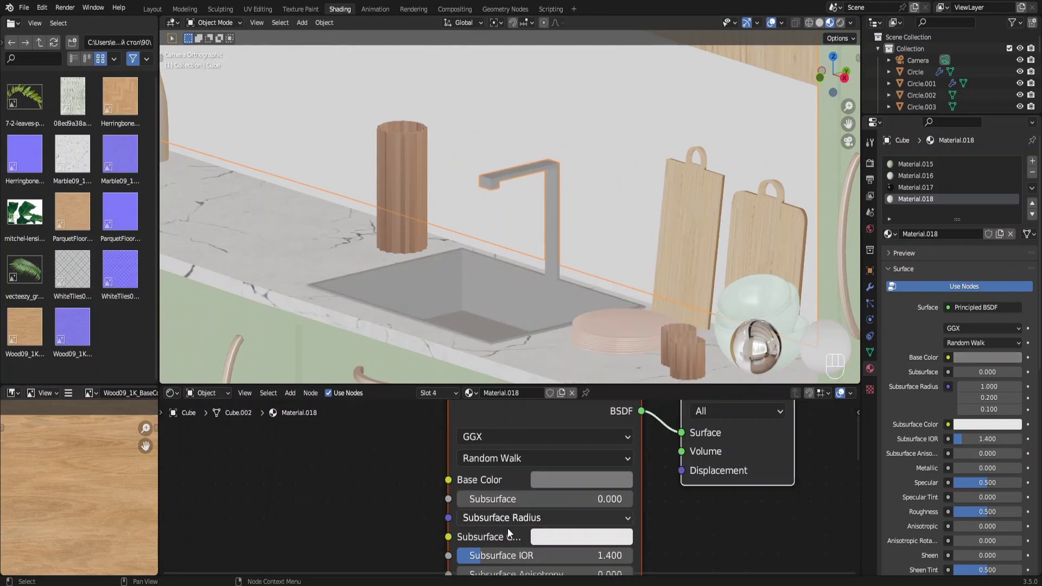
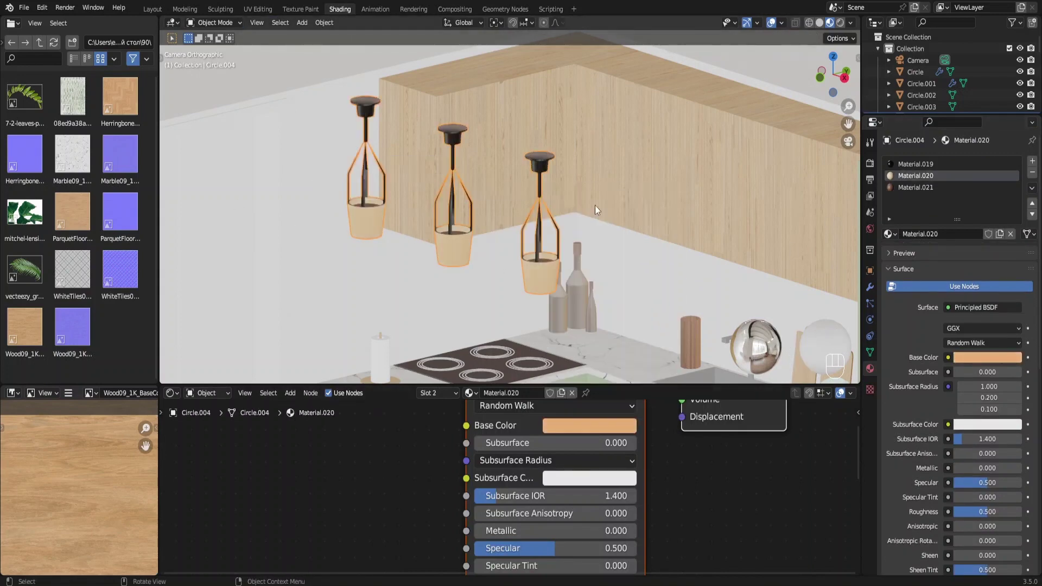
drag(601, 218, 579, 134)
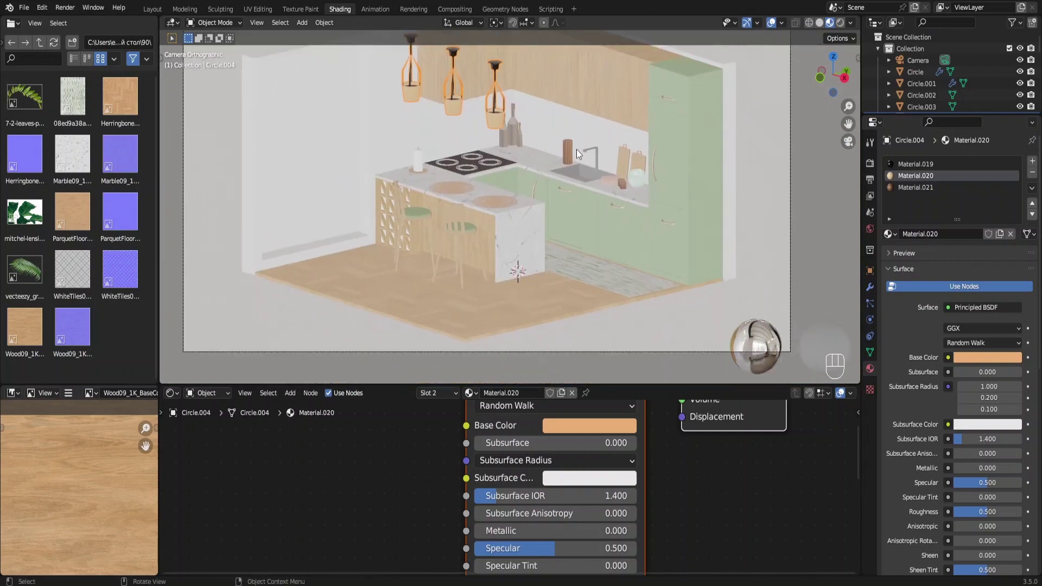
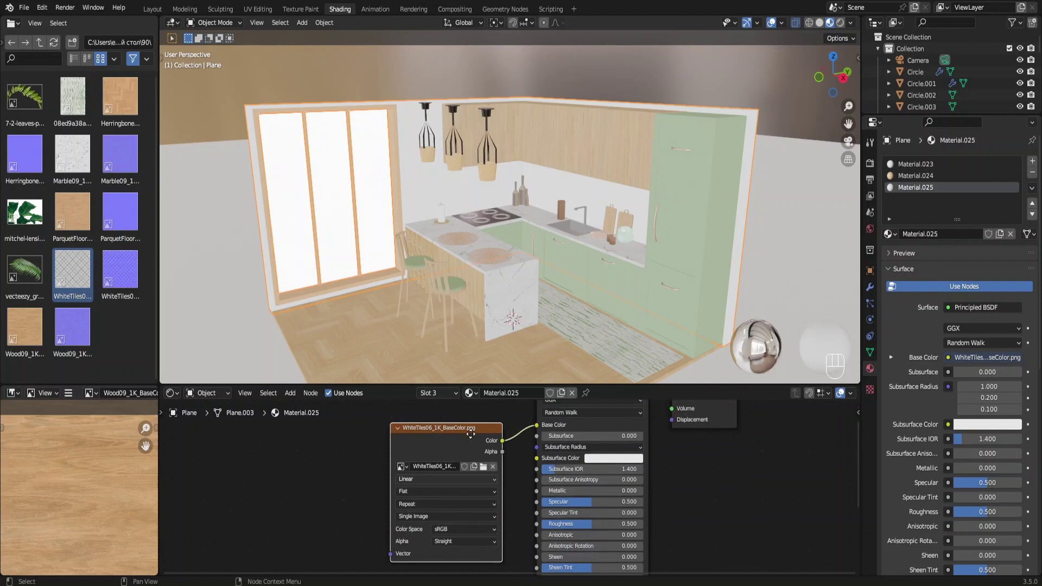
Step: Wire the WhiteTiles normal image through a Normal Map node into the wall material
drag(416, 485, 418, 464)
drag(435, 464, 451, 453)
key(shift+a)
drag(644, 223, 654, 217)
Step: Start cutting the wall plane mesh to mark off the backsplash area
key(Tab)
key(ctrl+r)
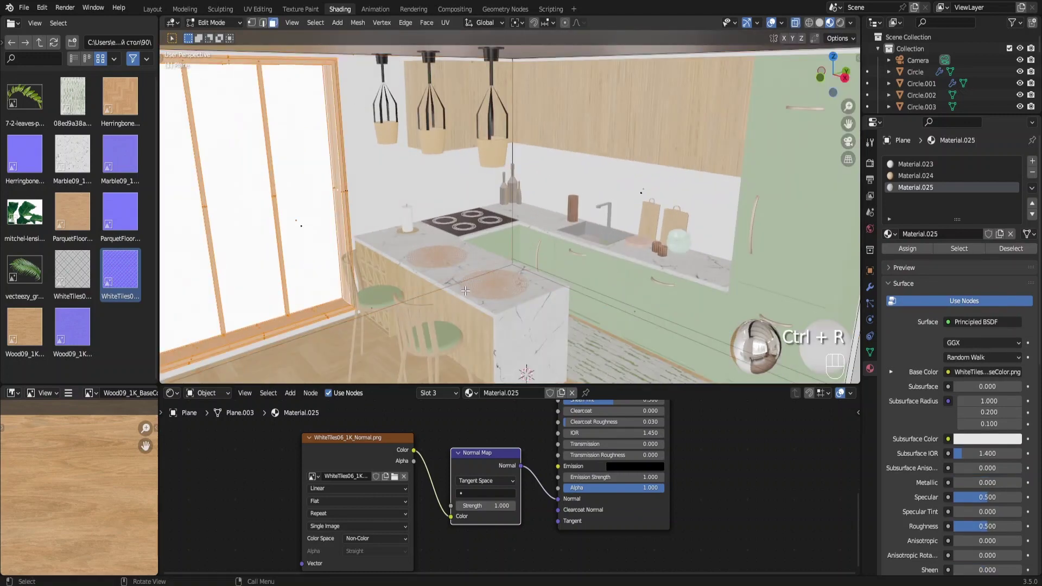
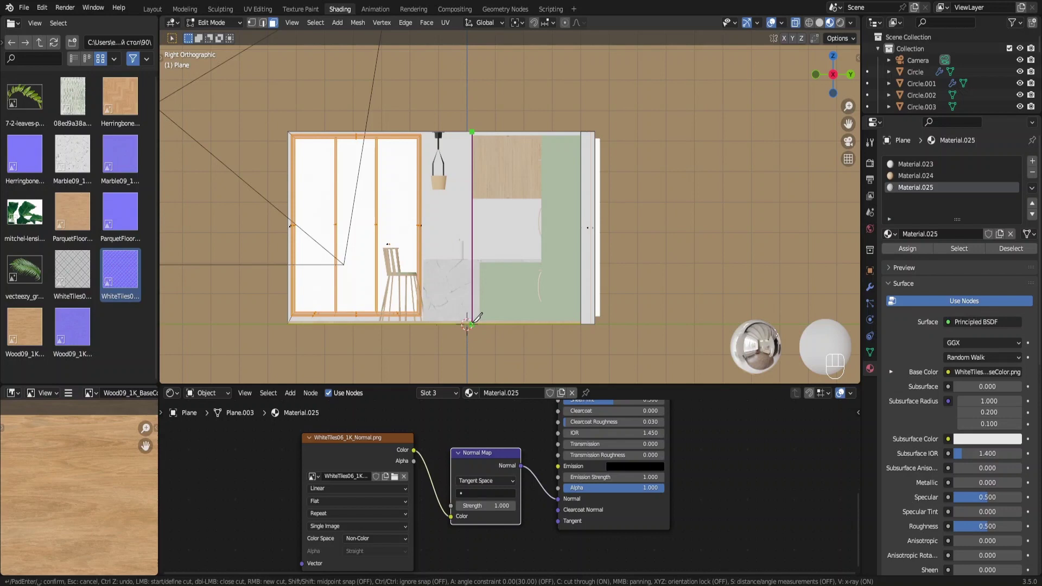
Step: Confirm the vertical cut beside the window that separates the backsplash faces
middle_click(479, 221)
key(alt+z)
drag(483, 204, 526, 215)
middle_click(591, 238)
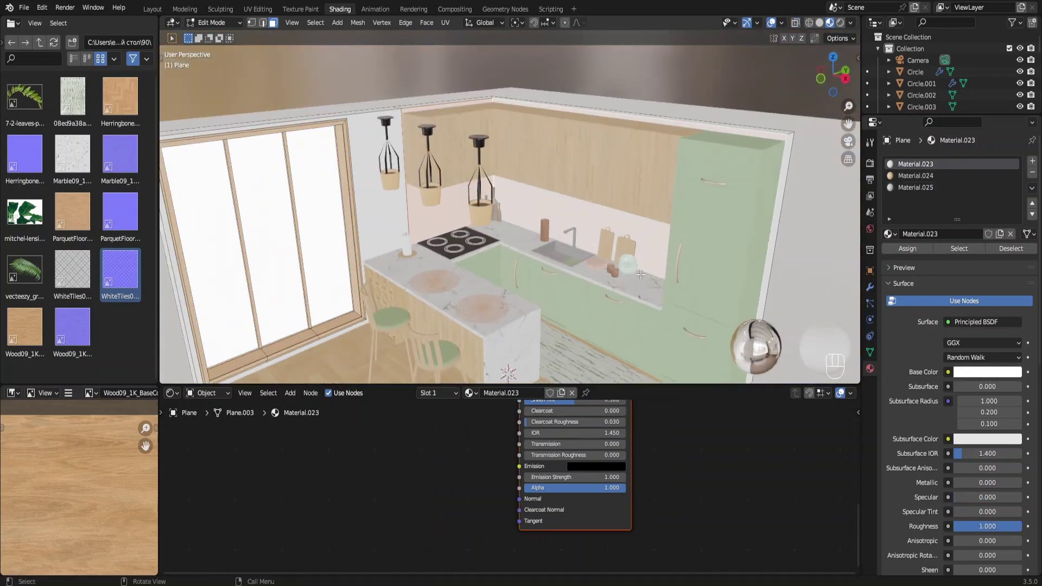
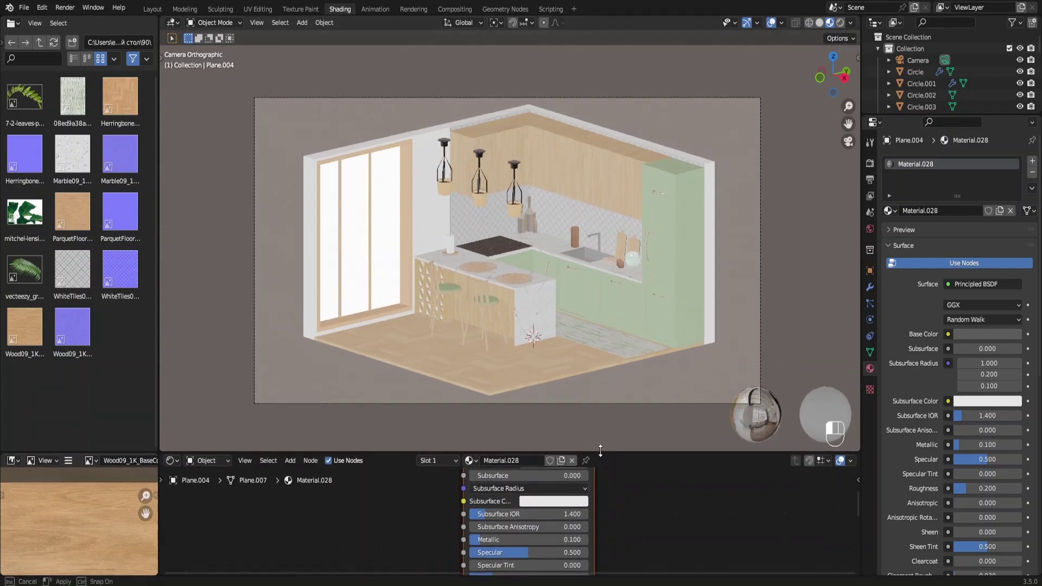
Step: Save the file, add a leaf-image plane and scale and move it beside the breakfast counter
middle_click(638, 305)
middle_click(636, 311)
key(ctrl+s)
key(shift+a)
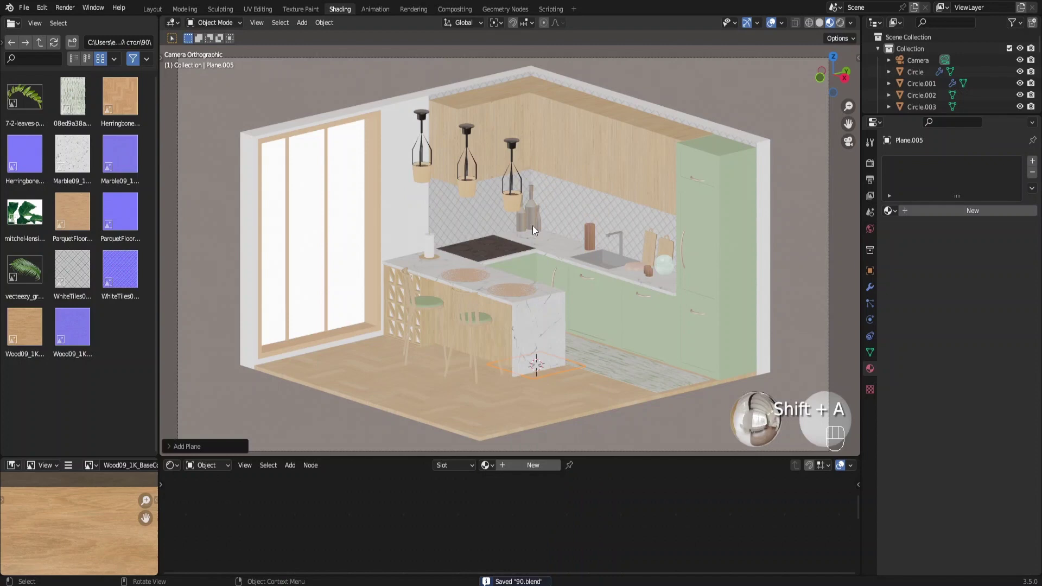
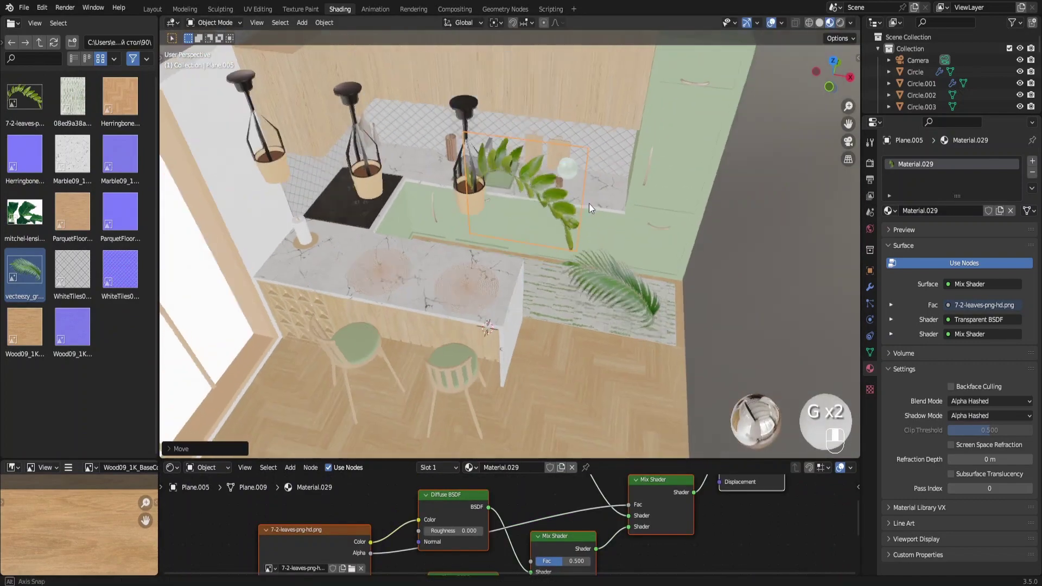
key(s)
key(g)
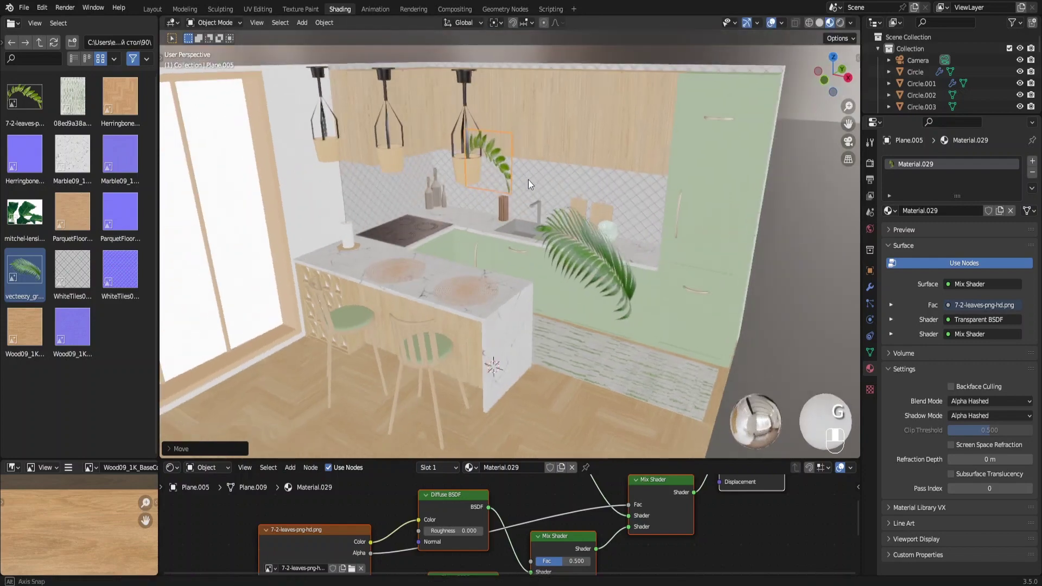